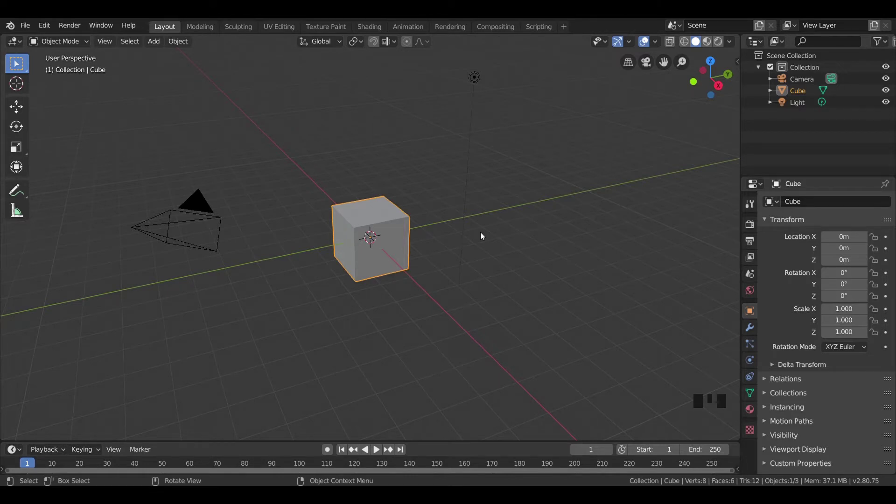
- Delete the default light and camera so only the cube remains
click(482, 83)
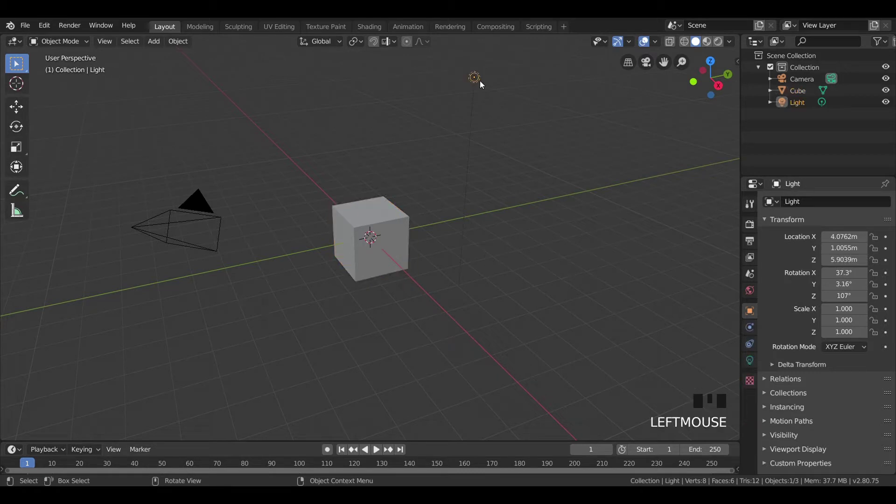
key(x)
click(188, 200)
key(x)
- Select the cube and frame it in front orthographic view, zoomed in
key(KP_7)
click(354, 232)
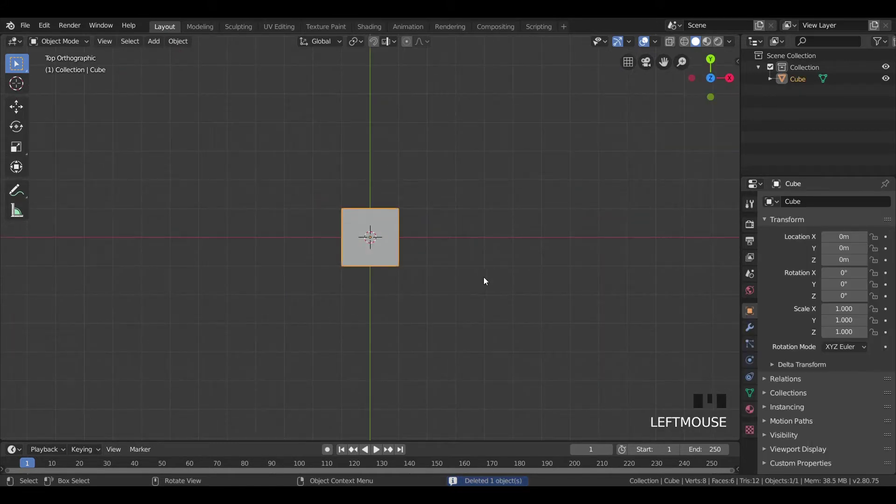
key(KP_1)
scroll(up, 3)
- Add horizontal edge loops near the cube's bottom and top, checking the shape in Object Mode
key(Tab)
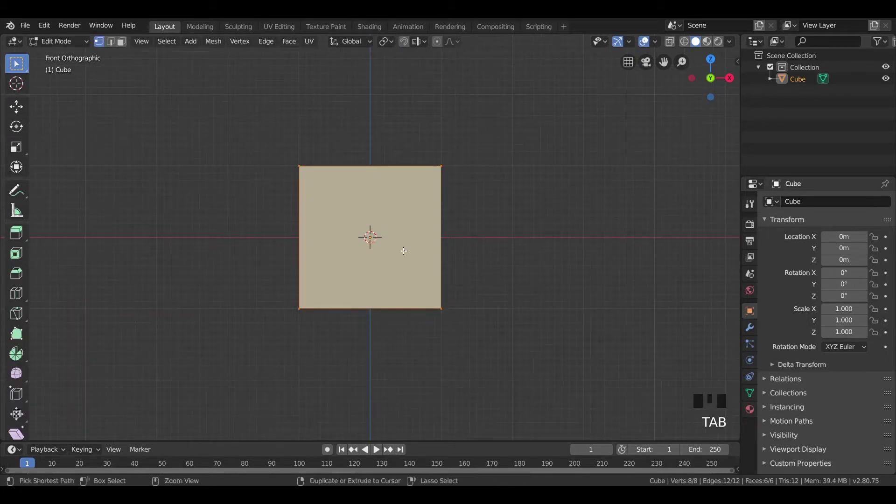
key(ctrl+r)
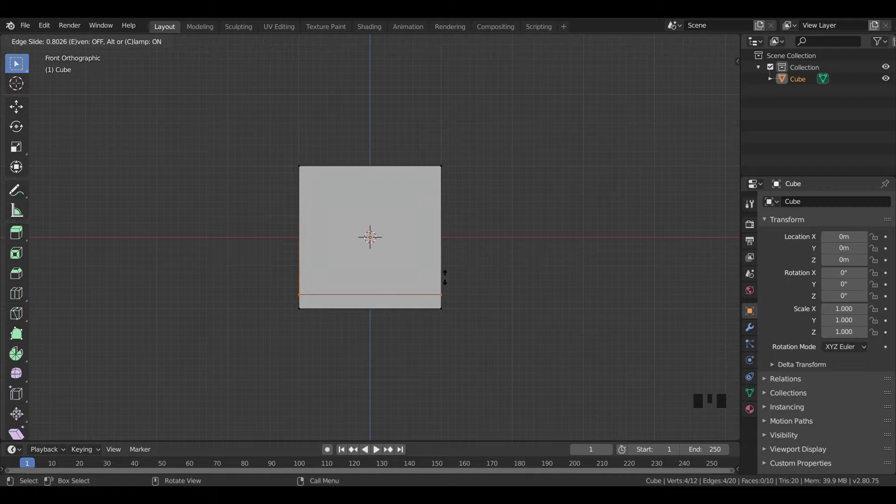
key(a)
key(ctrl+r)
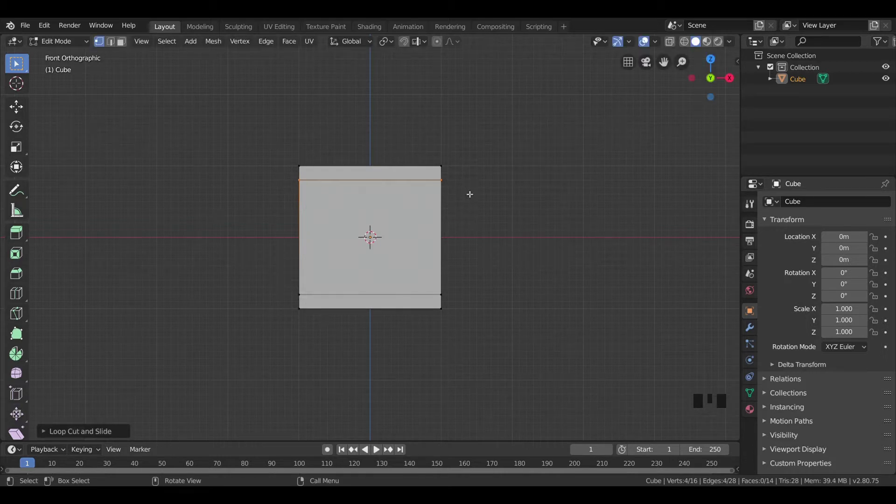
key(Tab)
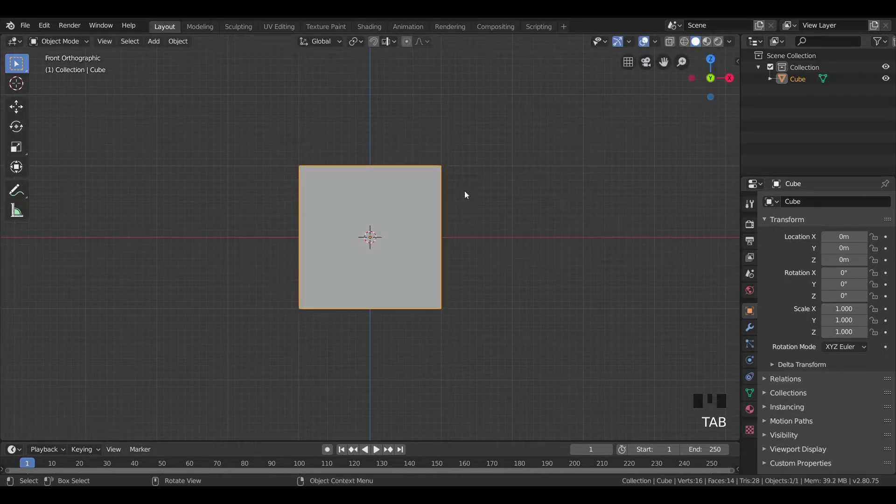
key(Tab)
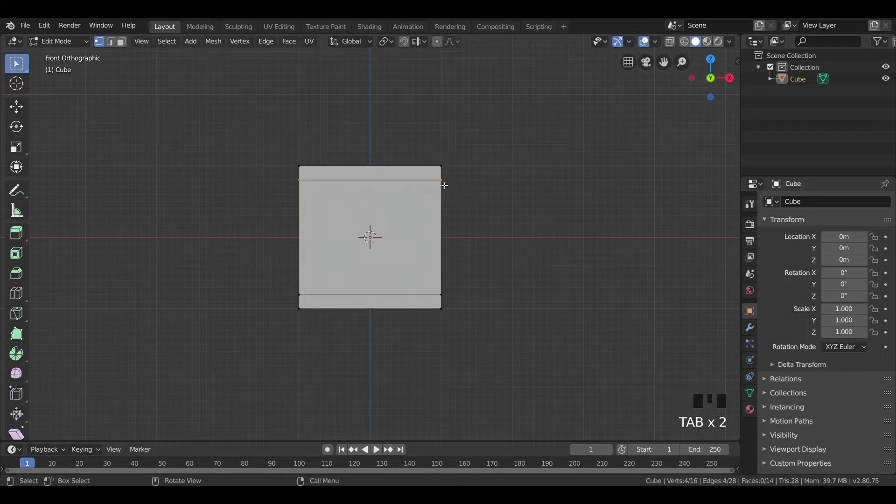
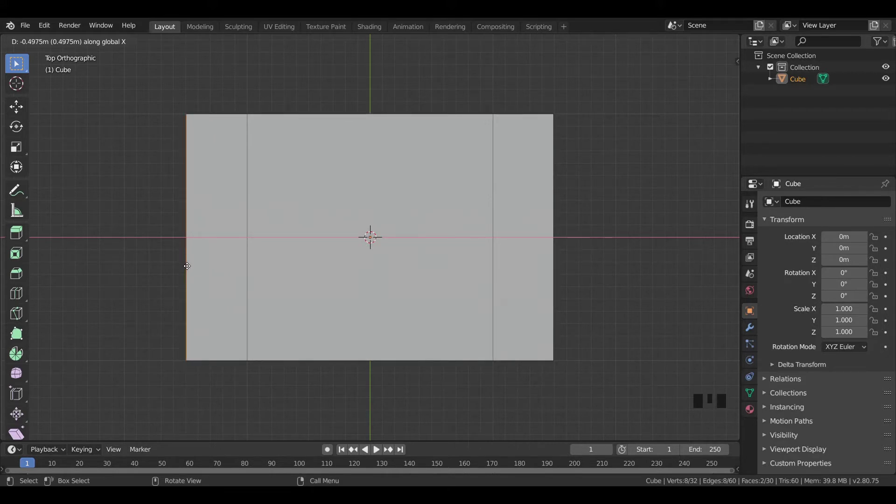
- Scale the cube into a long thin beam, stretched along Y and narrowed along X
key(Tab)
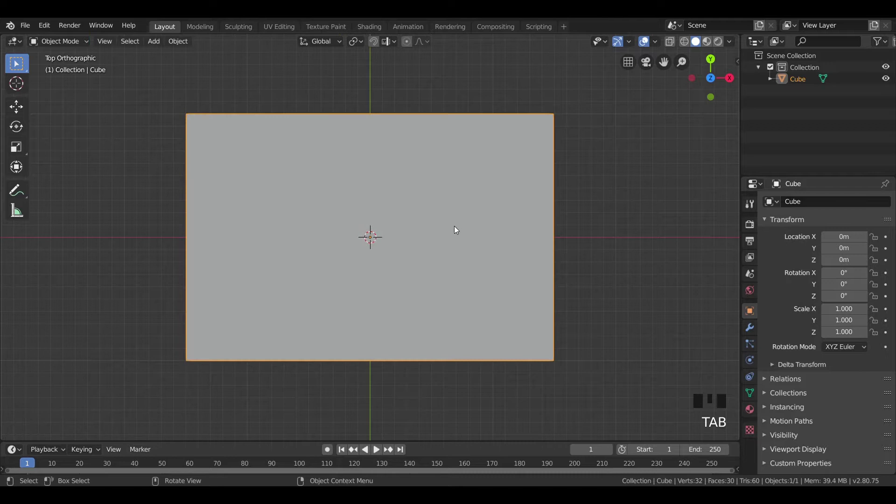
click(456, 229)
scroll(down, 3)
key(s)
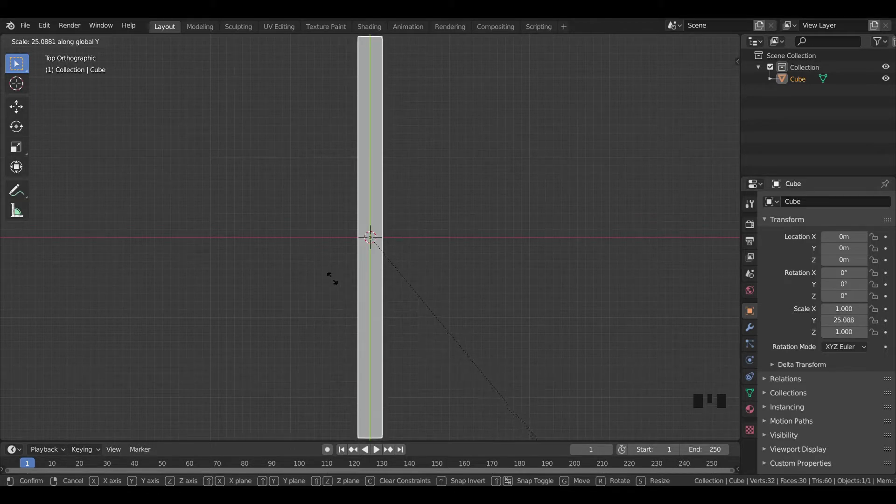
key(s)
- Reposition the beam above the ground and view it from the right side
scroll(down, 3)
drag(425, 310, 400, 276)
click(400, 277)
scroll(up, 3)
click(426, 229)
key(KP_3)
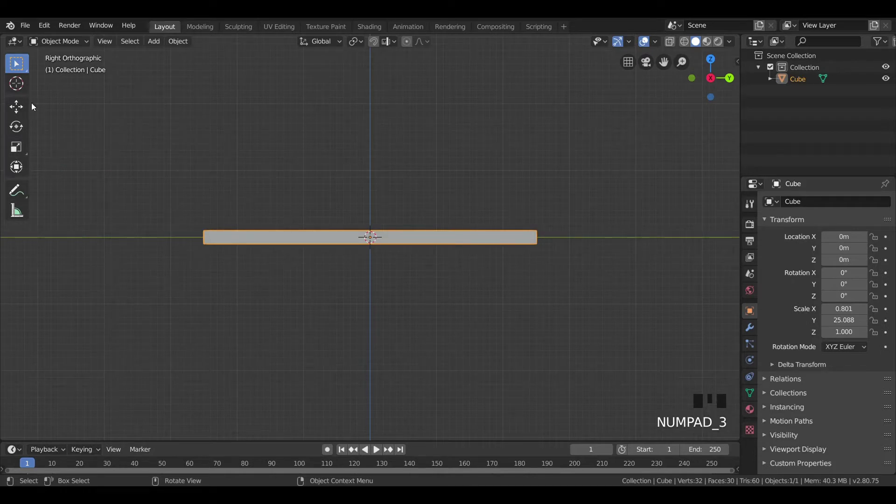
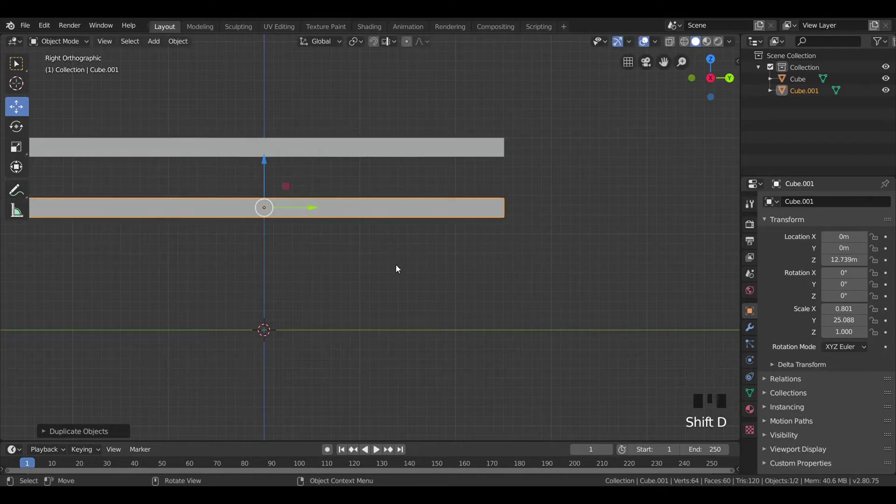
- Shorten the beam along Y to about 16× and duplicate it
key(s)
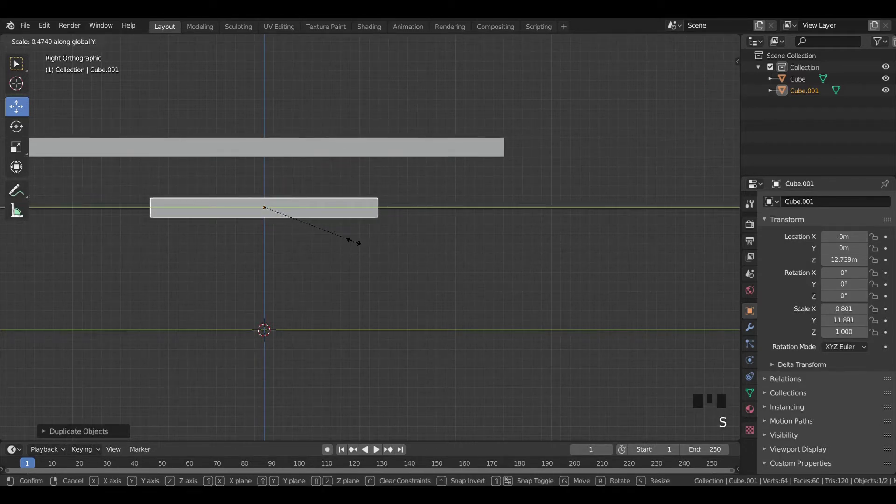
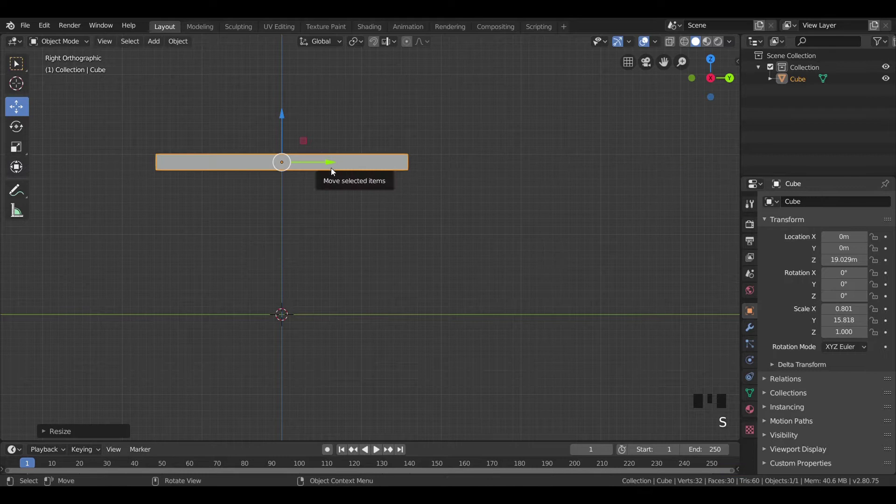
scroll(down, 3)
key(shift+d)
scroll(up, 3)
click(344, 162)
- Place the copy so two equal bars sit one above the other, then select the lower beam's whole mesh for editing
drag(347, 178, 393, 226)
scroll(up, 3)
key(Tab)
key(a)
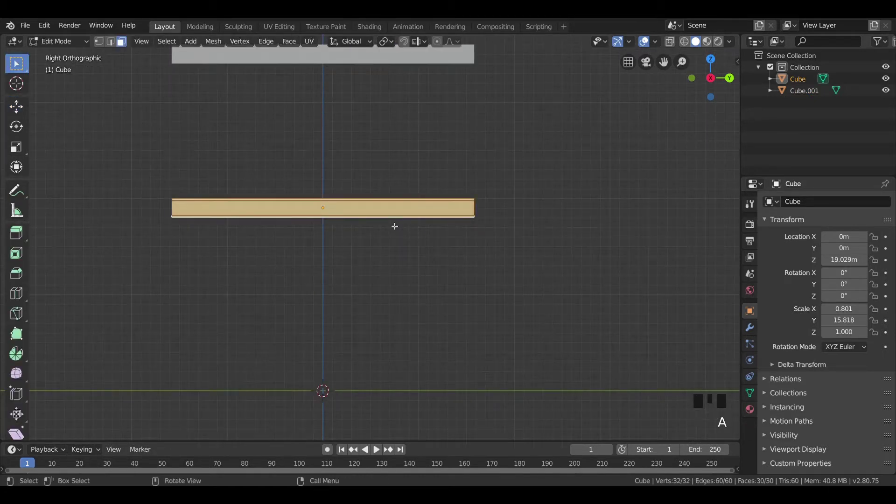
- Slide the lower beam's mesh about 15.85 m along Y so it starts at its origin, then fine-tune the end
key(g)
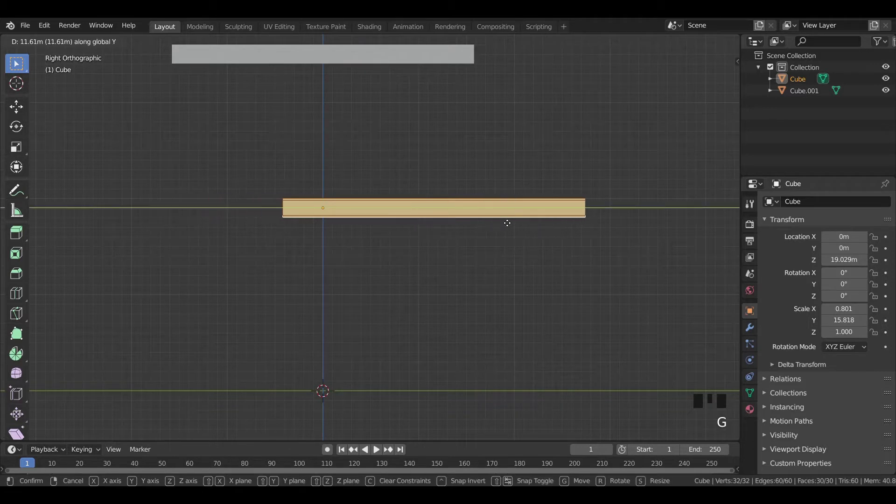
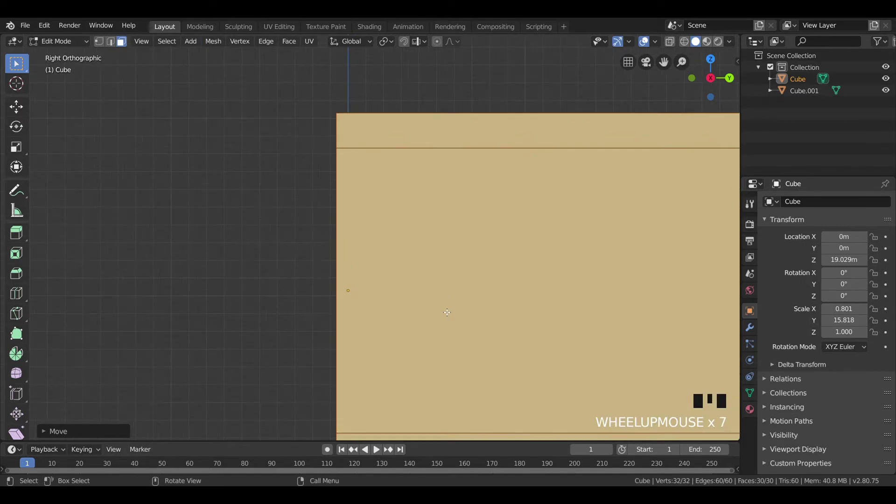
key(g)
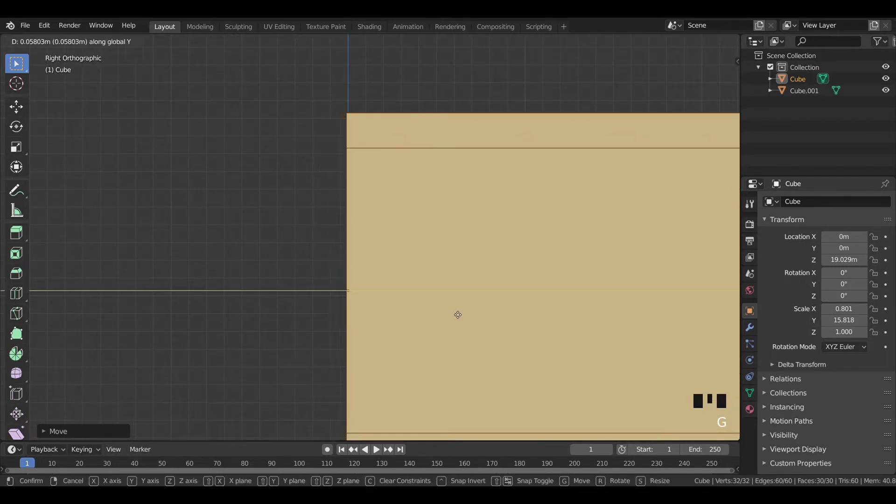
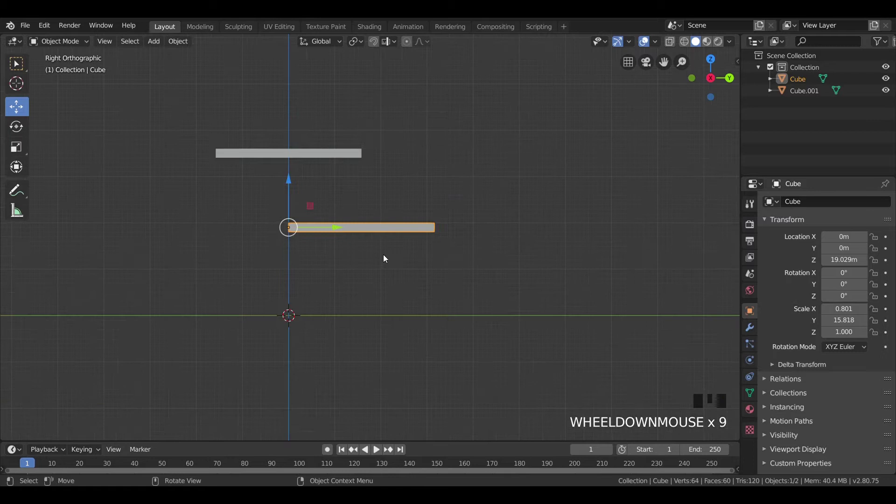
- Duplicate the lower beam and shorten the copy along Y
click(386, 258)
scroll(up, 3)
click(447, 224)
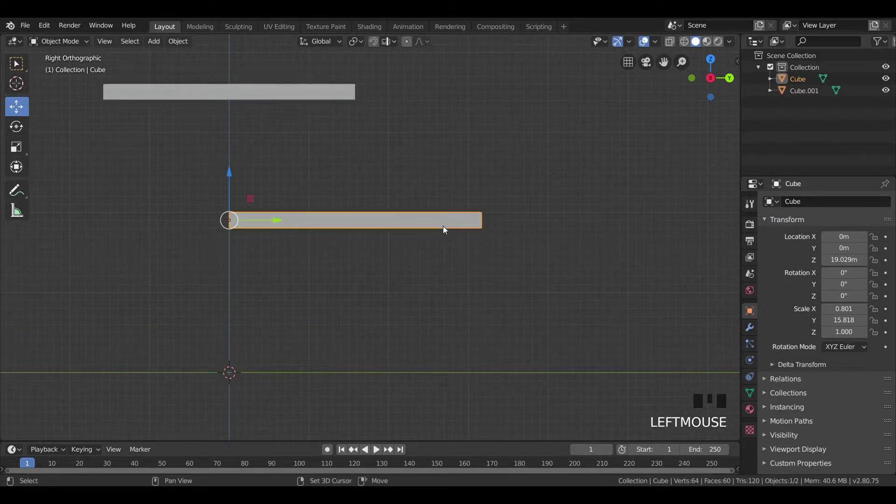
key(shift+d)
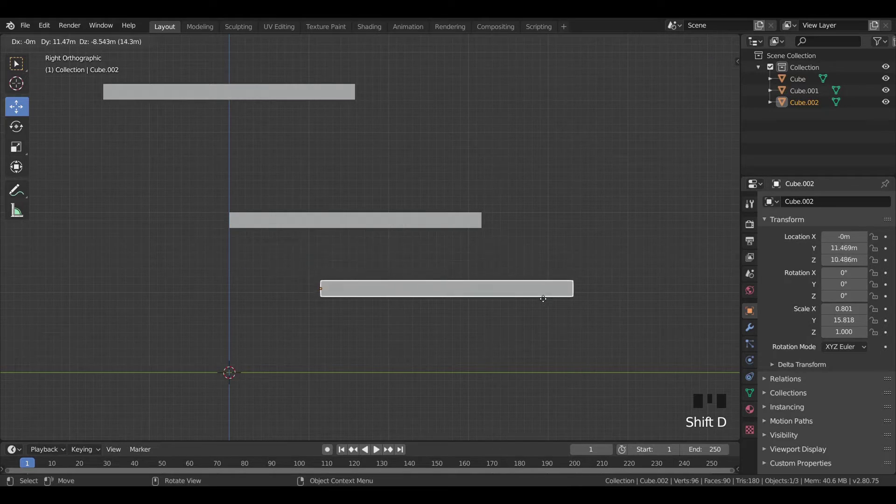
key(s)
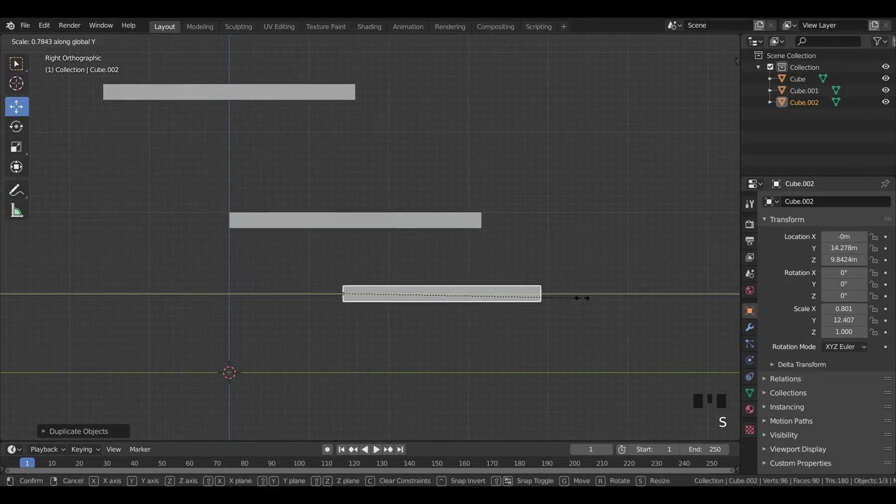
- Move the short copy to the beam's far end and rotate it downward about 54° as a diagonal member
key(g)
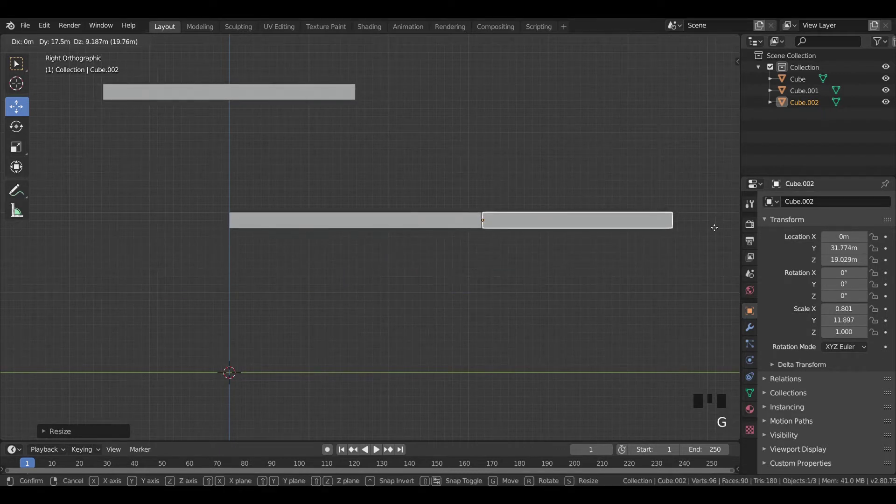
key(r)
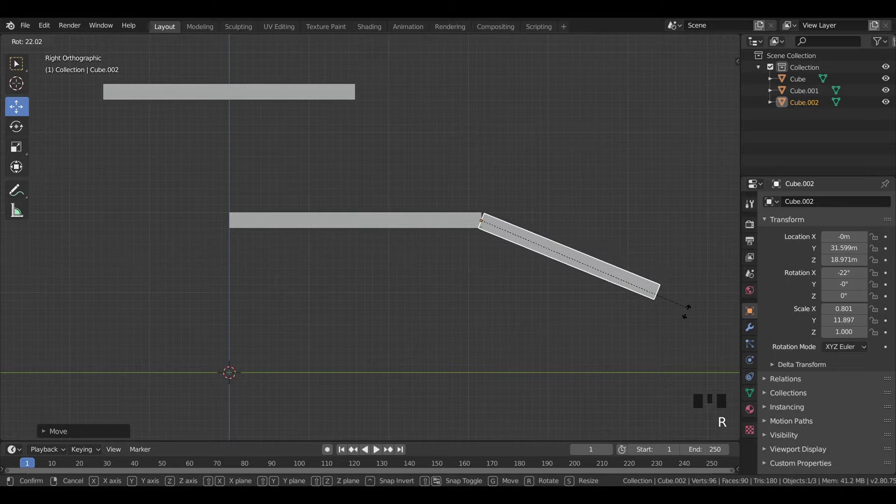
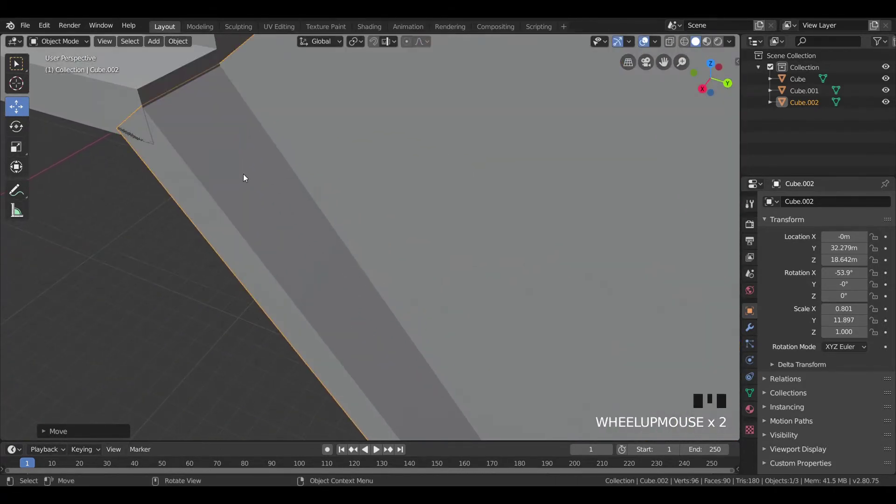
- Move the diagonal beam (Cube.002) so its upper corner meets the horizontal beam's corner
drag(224, 164, 349, 174)
click(349, 173)
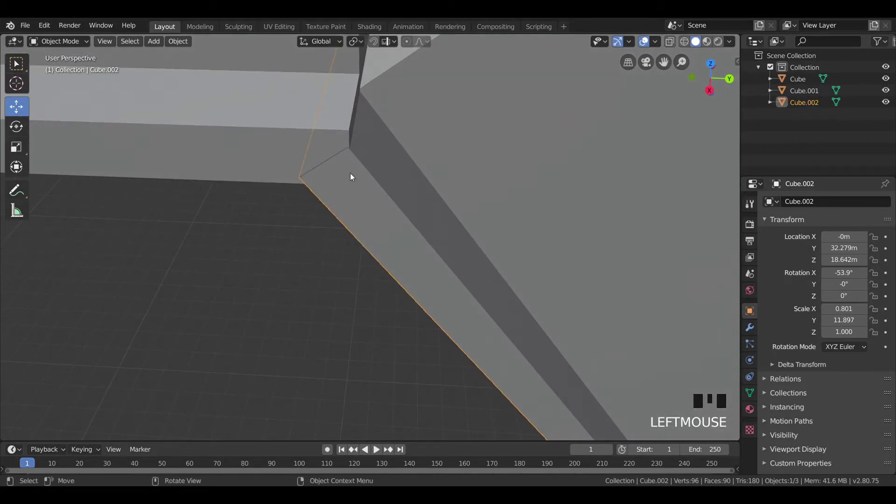
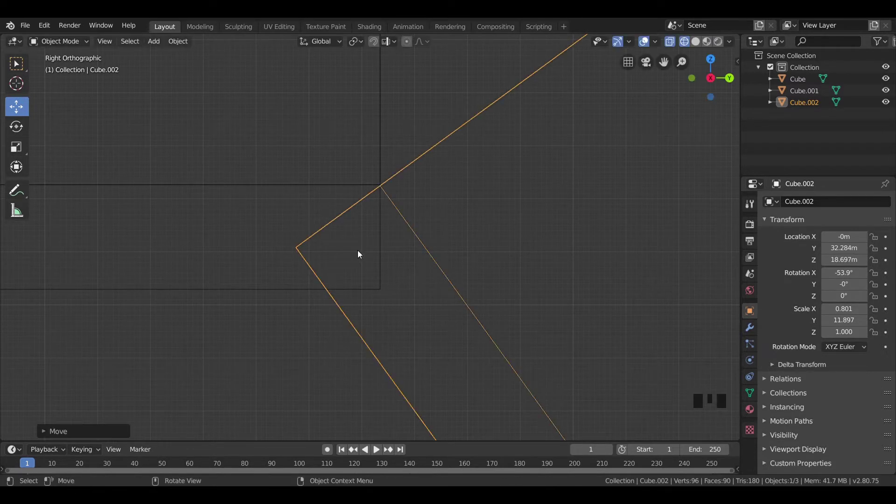
click(417, 97)
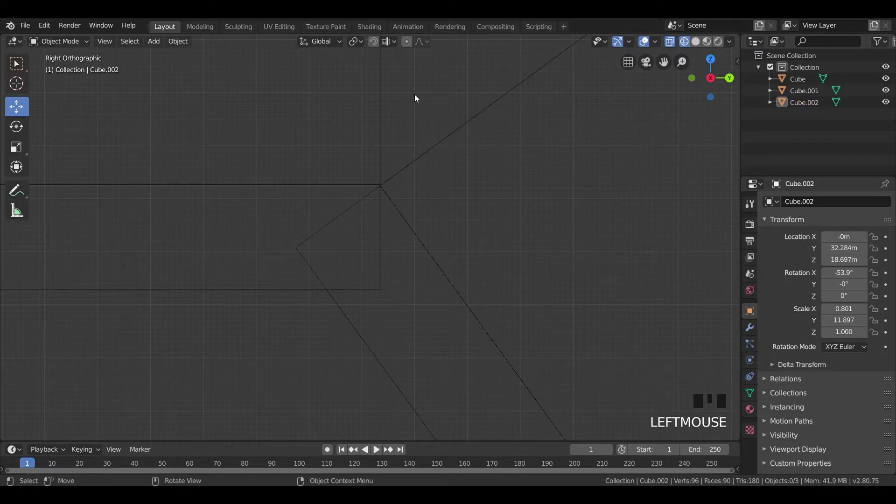
scroll(up, 3)
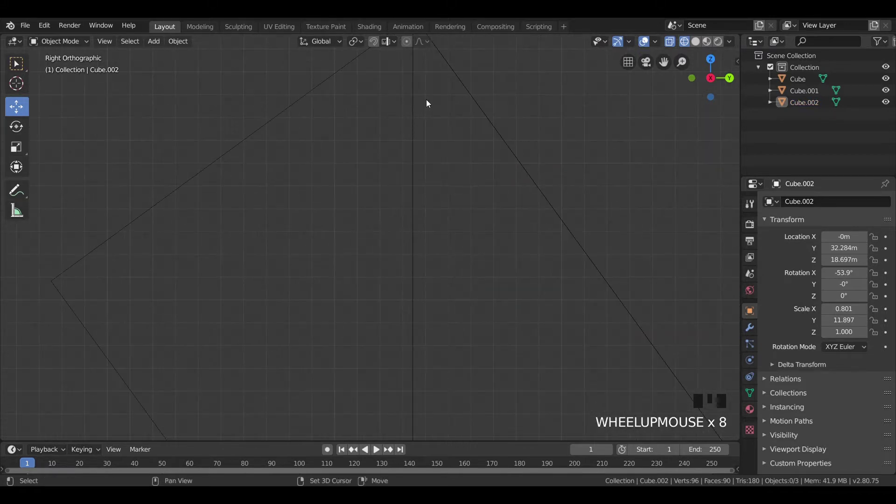
drag(427, 159, 413, 221)
click(412, 221)
key(g)
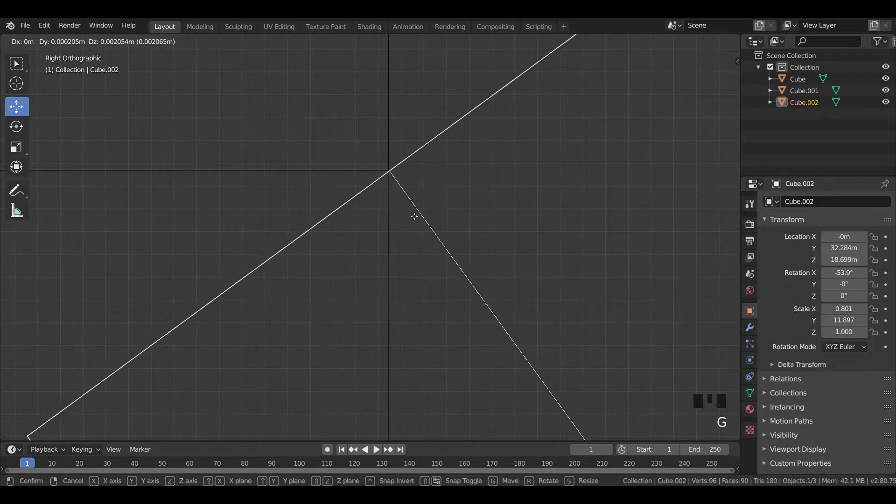
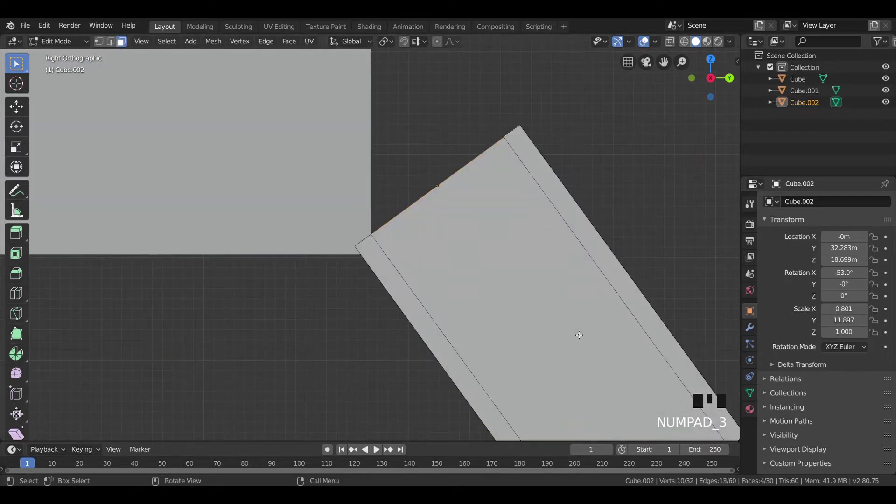
- Extrude the diagonal beam's top end and the facing horizontal end so they overlap at the corner
key(e)
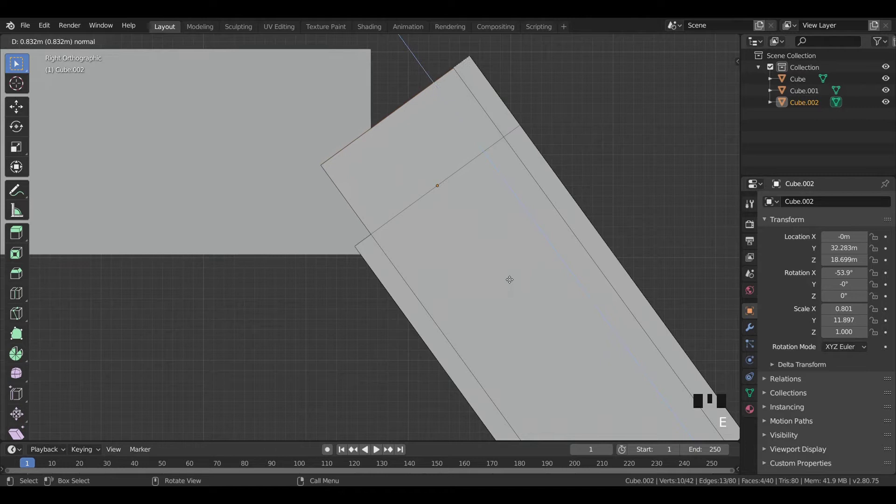
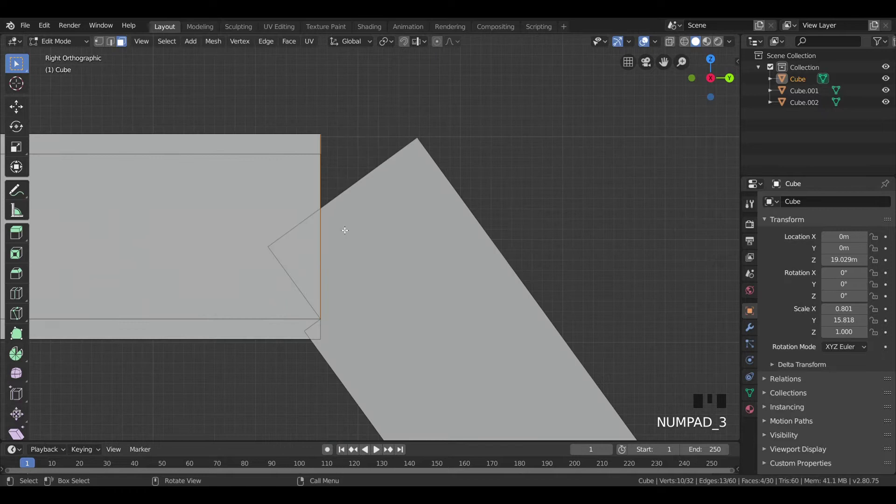
key(e)
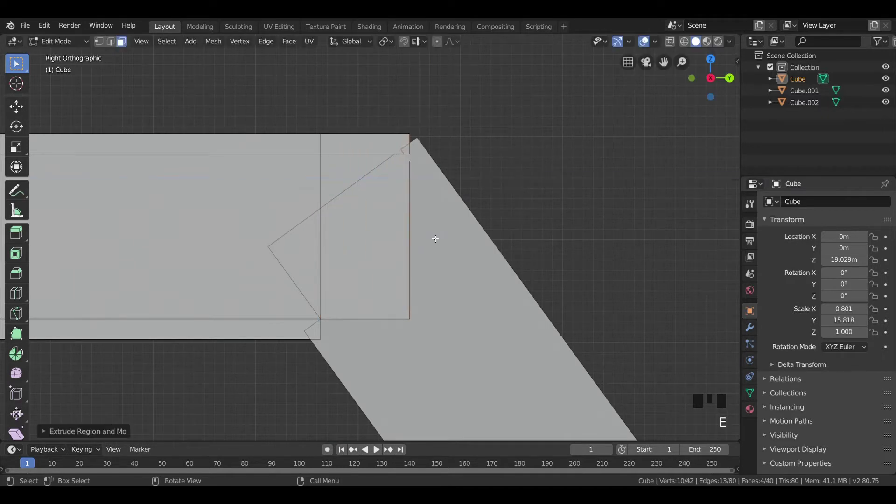
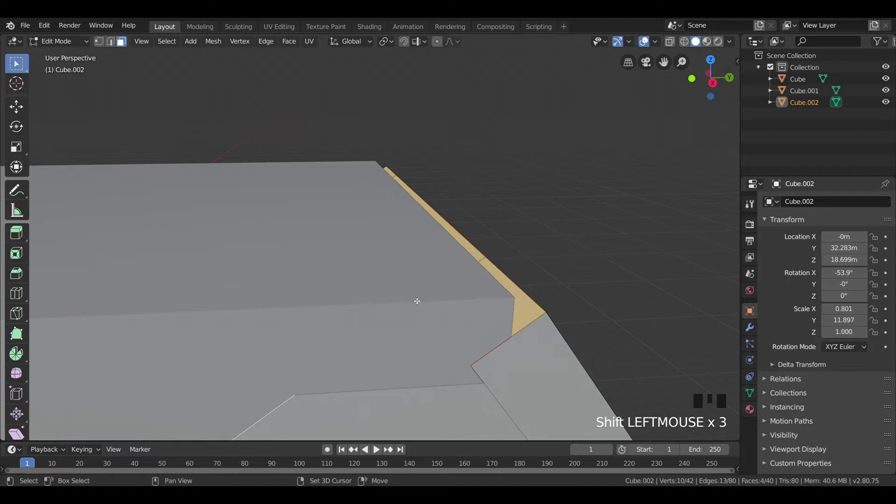
key(KP_3)
scroll(up, 3)
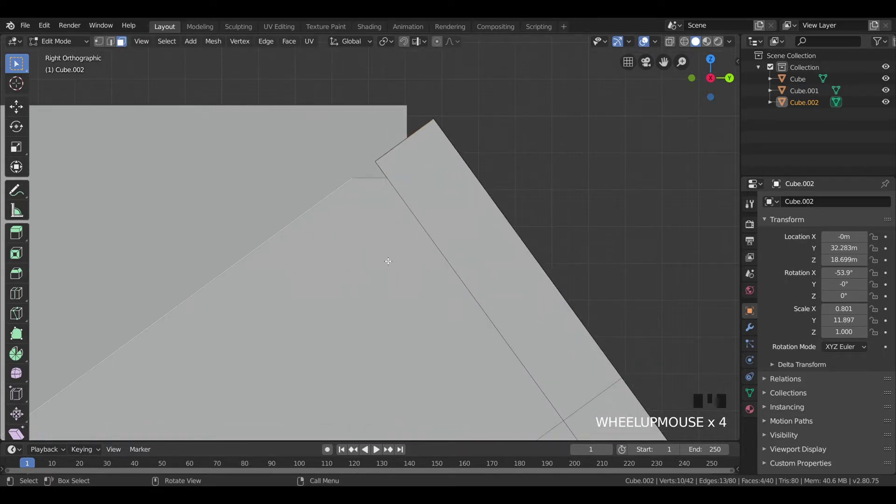
click(304, 217)
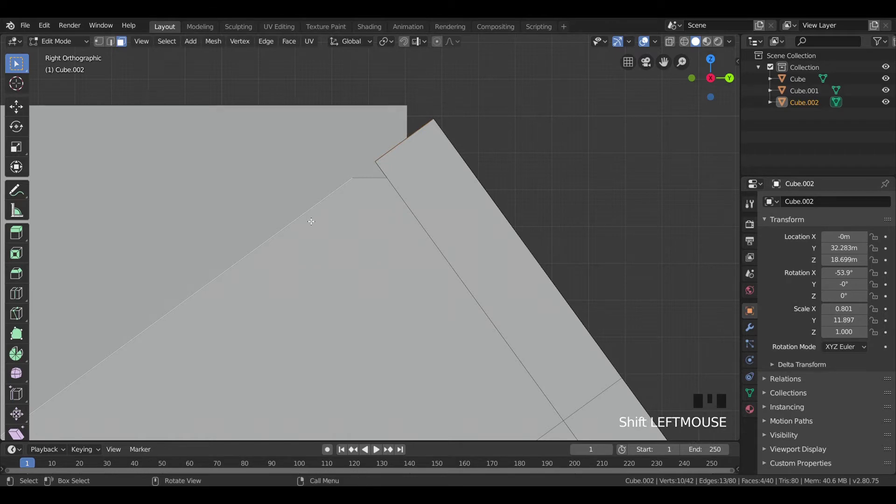
middle_click(313, 222)
click(320, 229)
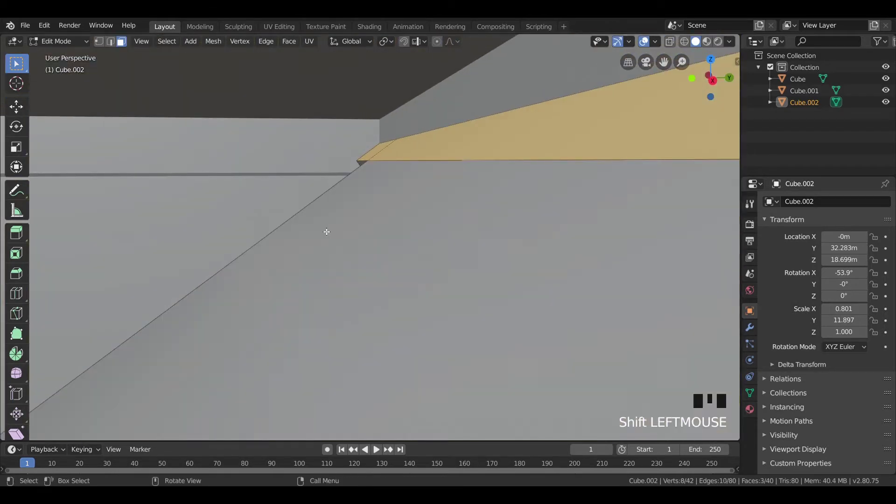
key(KP_3)
scroll(up, 3)
drag(410, 181, 412, 283)
key(e)
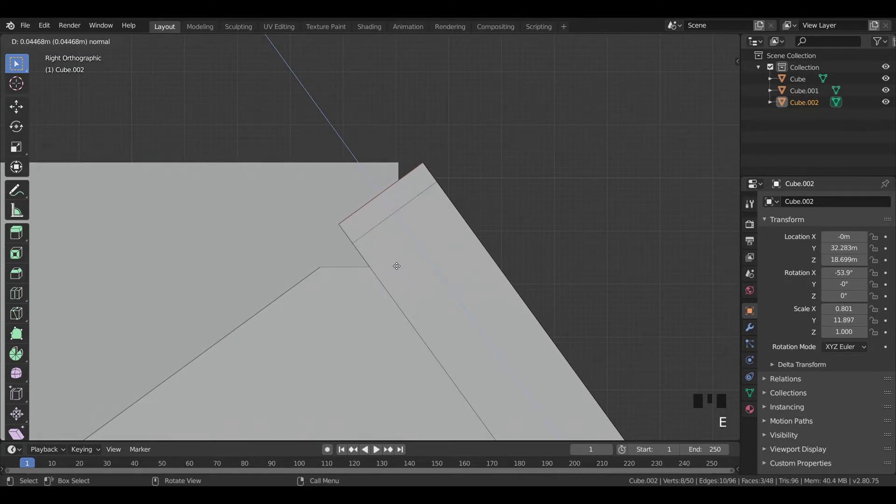
scroll(up, 3)
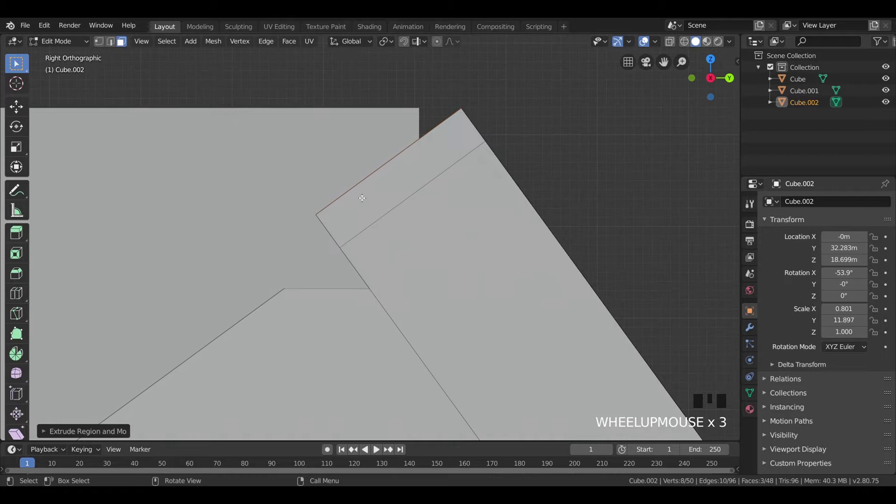
key(Tab)
- Extrude the horizontal beam's end slightly further to close the joint, then inspect both beams in perspective
click(329, 166)
scroll(down, 3)
drag(313, 186, 343, 198)
scroll(up, 3)
scroll(up, 3)
key(Tab)
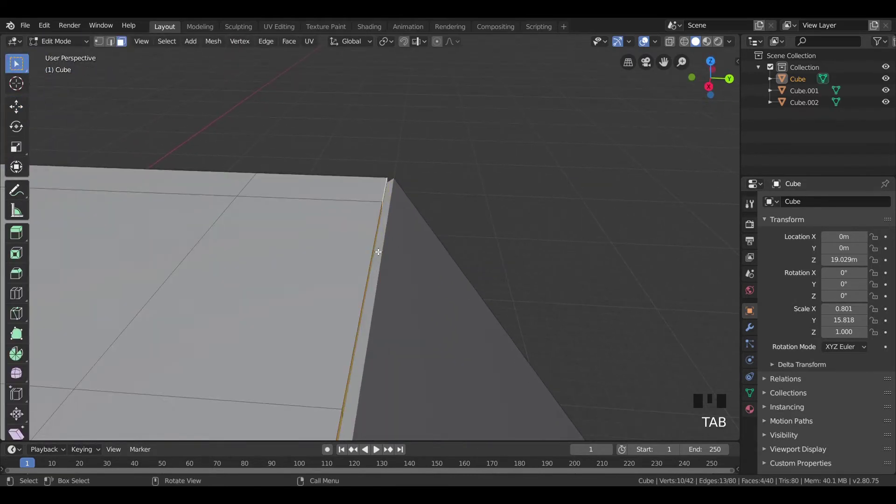
scroll(down, 3)
key(KP_3)
scroll(up, 3)
middle_click(406, 240)
scroll(up, 3)
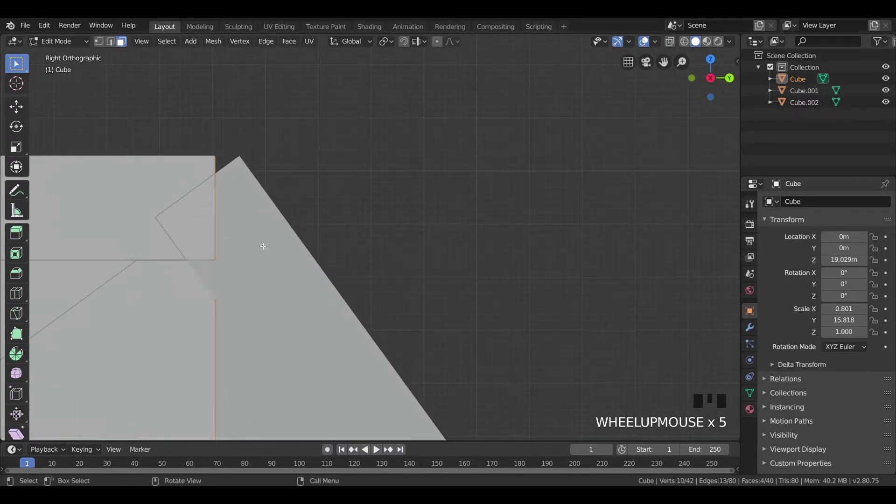
key(e)
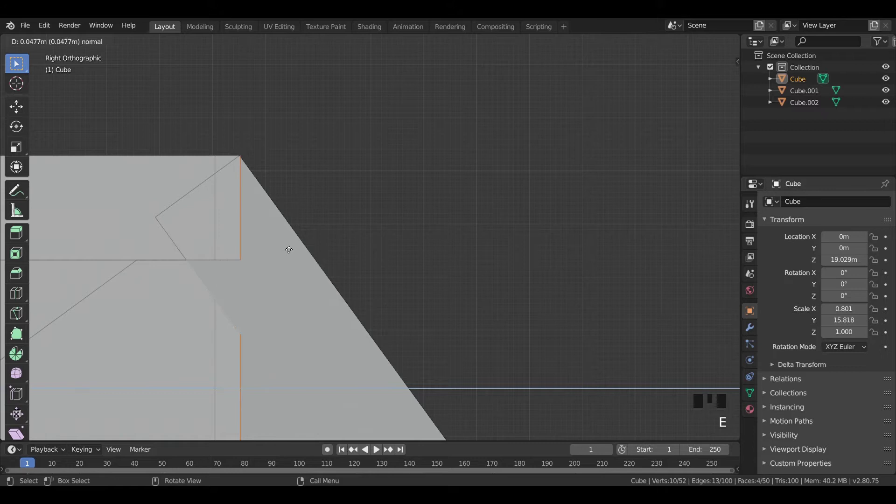
key(Tab)
click(348, 197)
scroll(down, 3)
drag(450, 210, 289, 243)
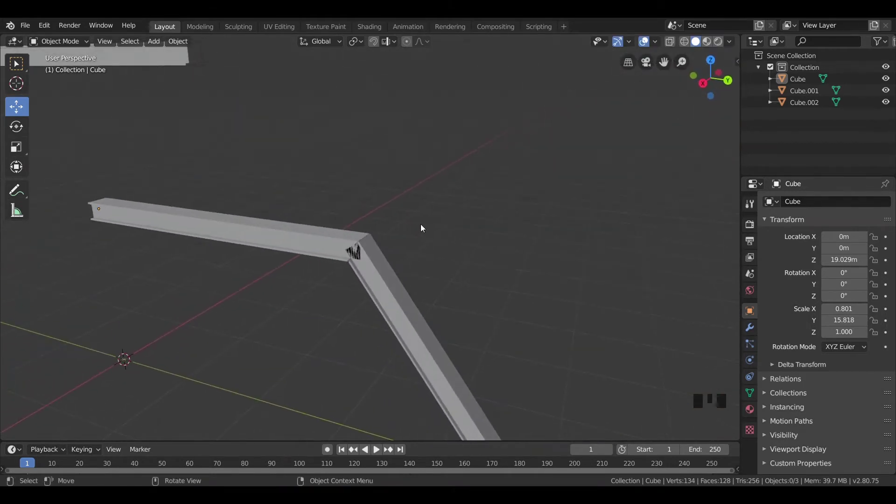
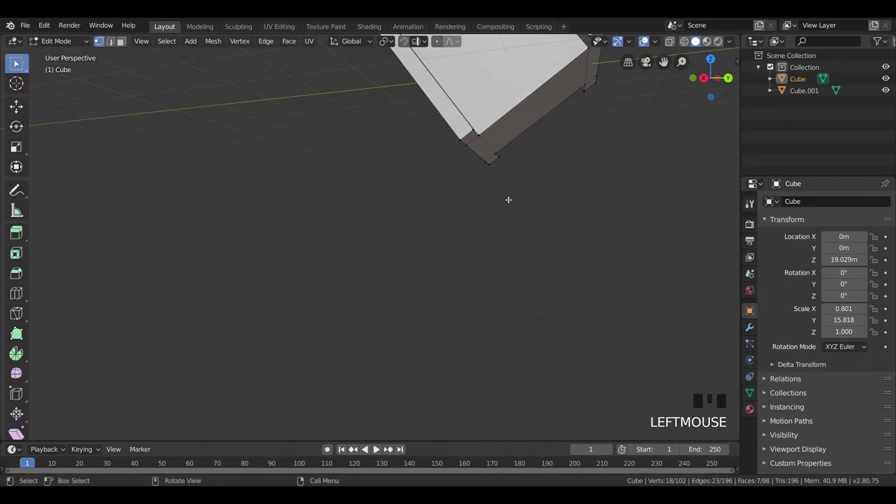
- Box-select the diagonal's bottom vertices and drop them along Z onto the ground line
key(b)
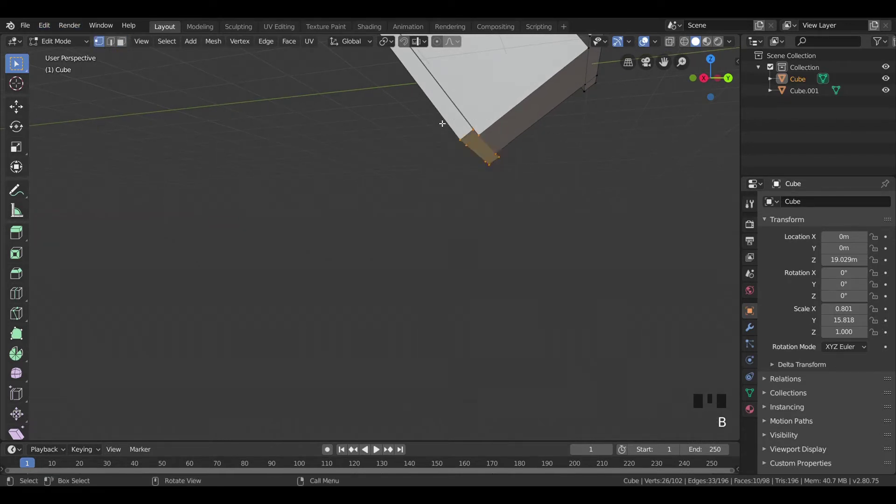
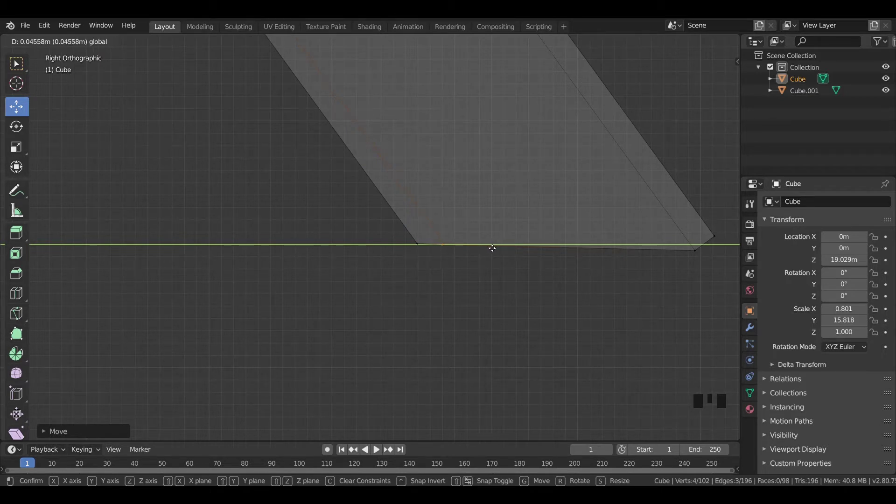
key(Tab)
click(496, 321)
scroll(down, 3)
- Move the diagonal's lower corner vertex up onto the ground line, undoing a misplaced attempt
key(z)
click(482, 221)
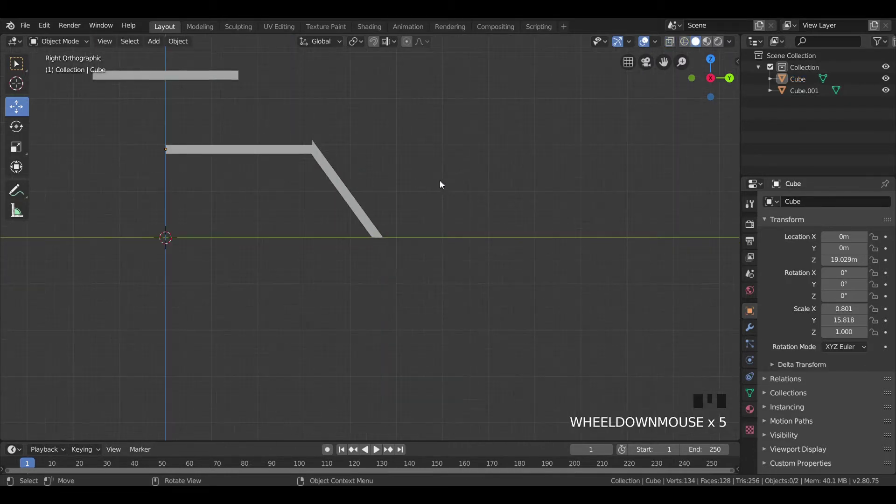
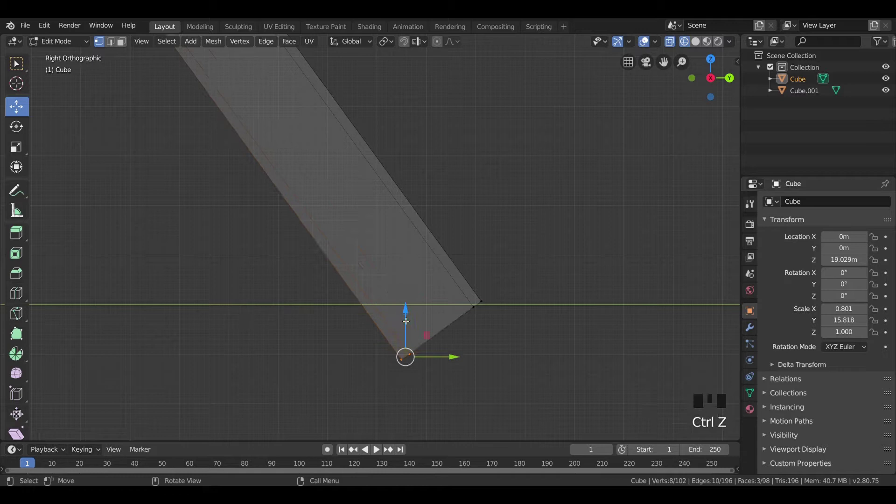
key(g)
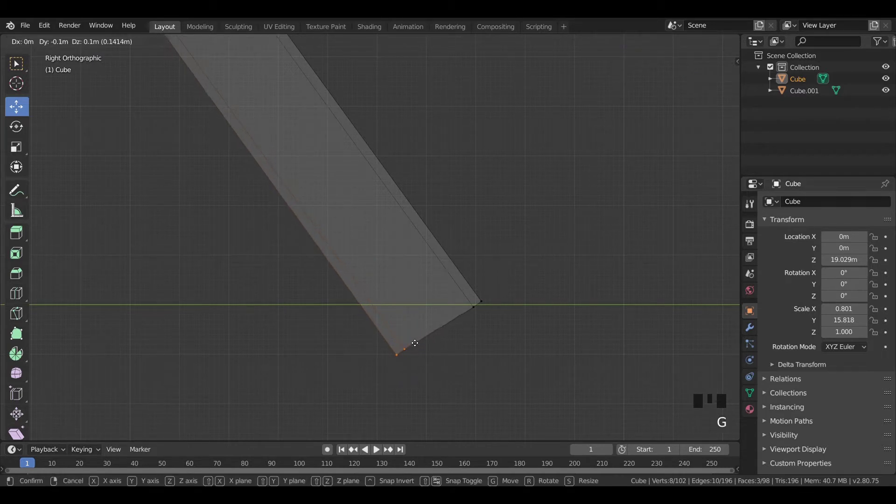
key(ctrl+z)
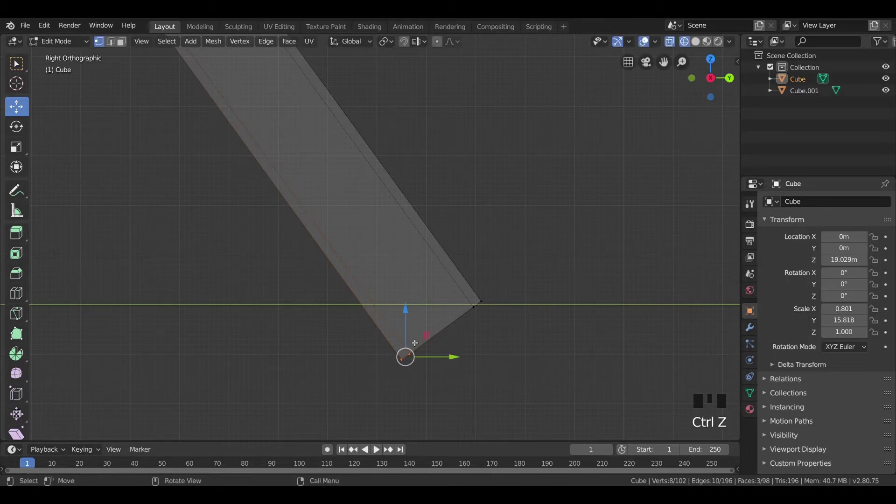
key(g)
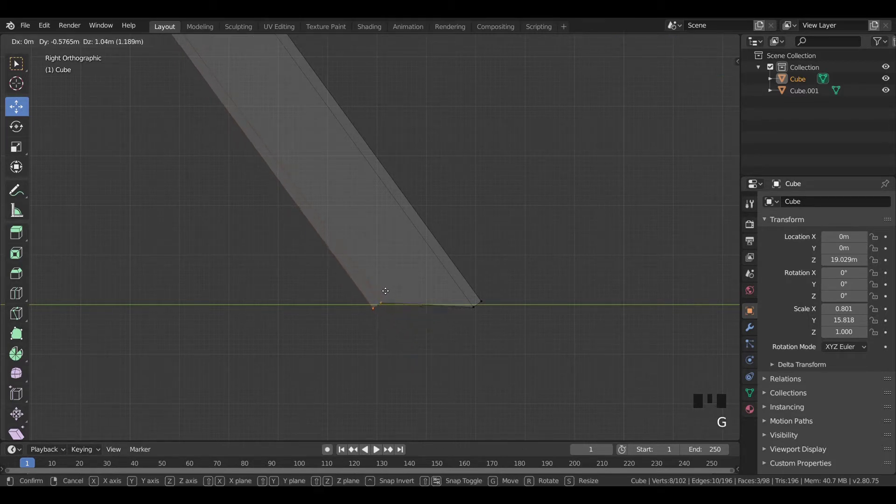
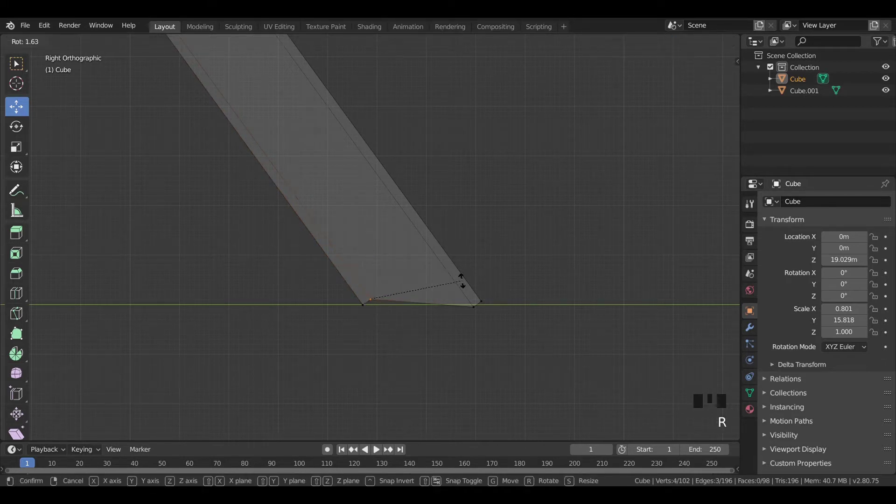
- Slide the bottom vertex along the ground line to square off the end and finish editing
key(ctrl+z)
scroll(up, 3)
key(g)
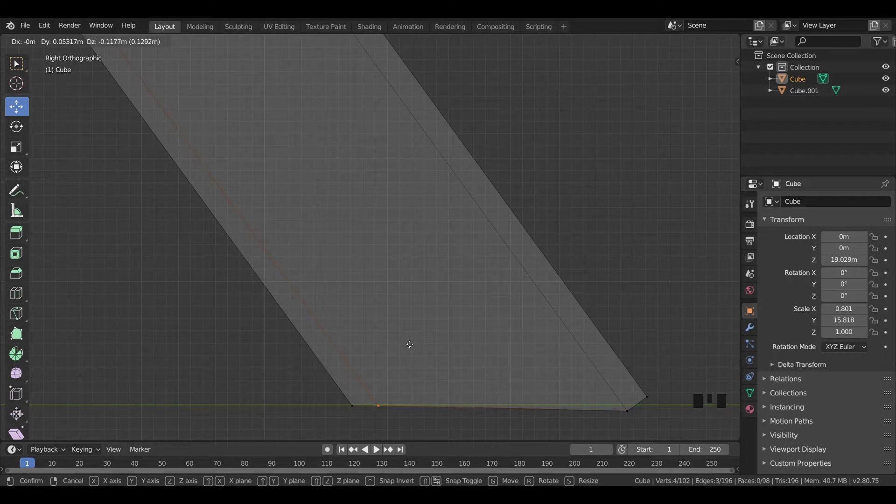
key(Tab)
key(z)
click(630, 215)
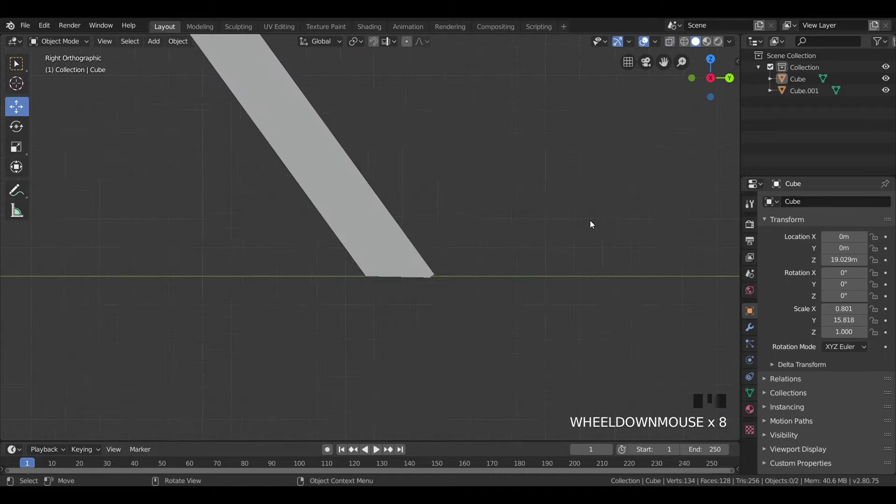
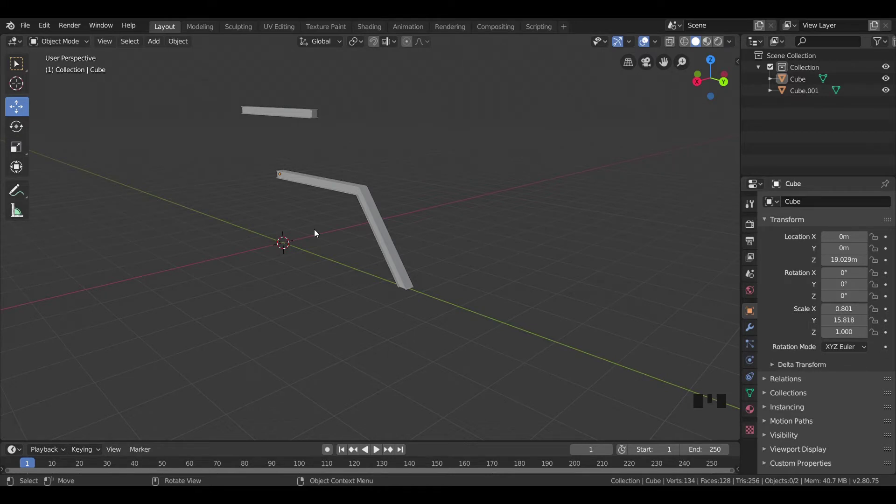
- Duplicate the flat bar above the bent beam and drop the copy below it
key(KP_3)
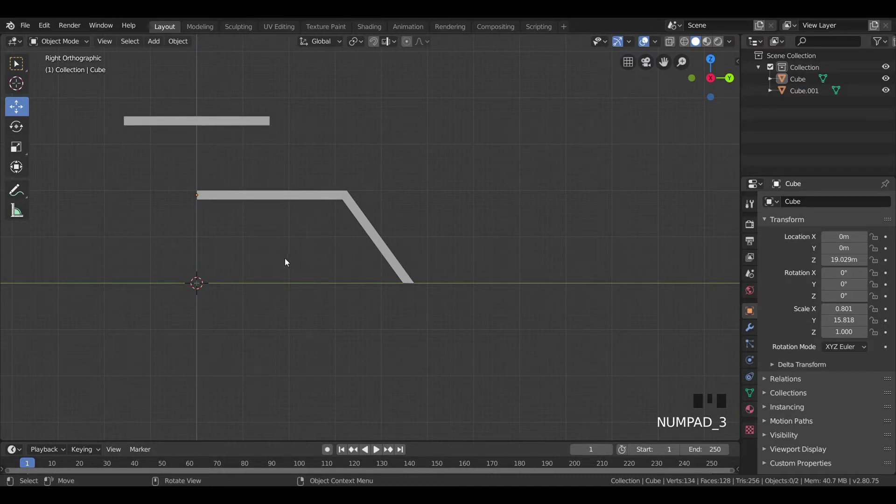
click(206, 123)
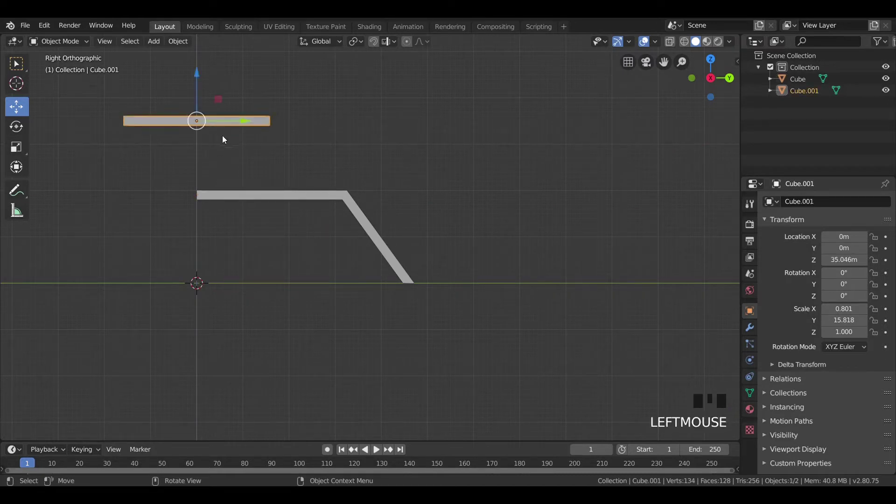
key(shift+d)
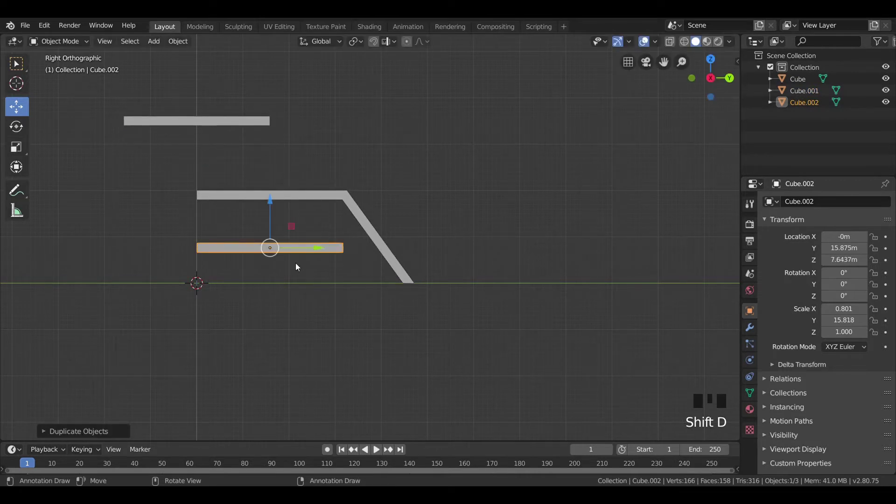
key(KP_1)
- Scale the copied bar thinner across (S X) and shorter along its length (S Y)
scroll(up, 3)
key(s)
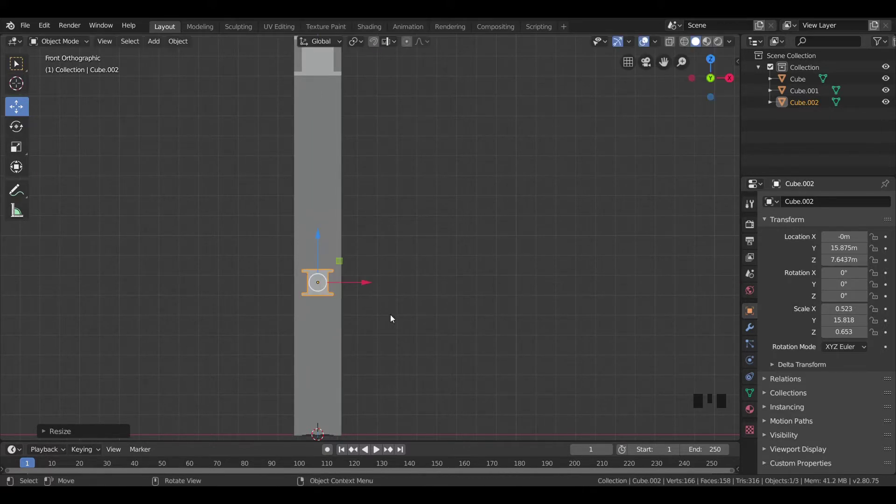
key(KP_3)
scroll(down, 3)
scroll(down, 3)
scroll(up, 3)
key(s)
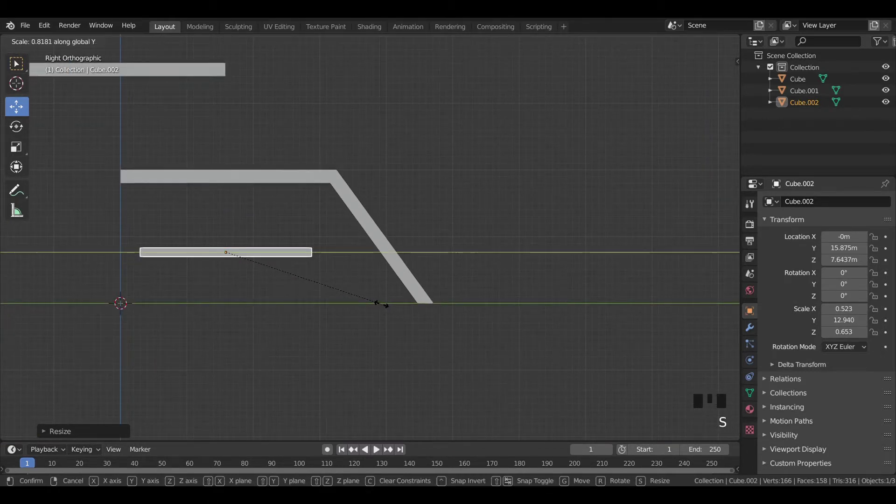
- Try tilting the bar diagonally under the bend, undo it back flat, then duplicate a copy raised above the beam
key(r)
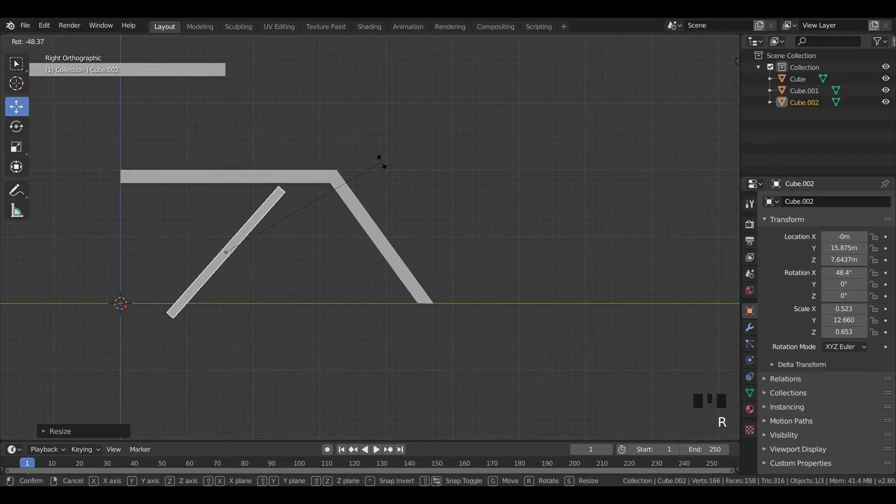
key(g)
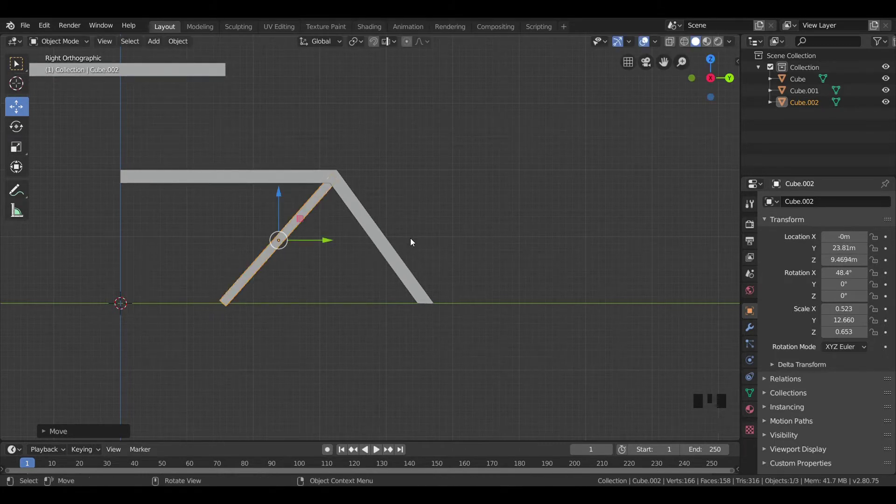
key(r)
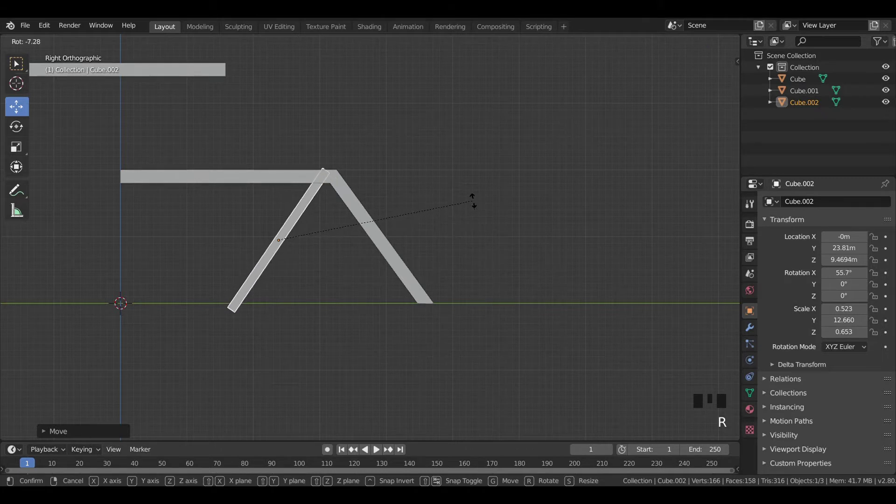
key(g)
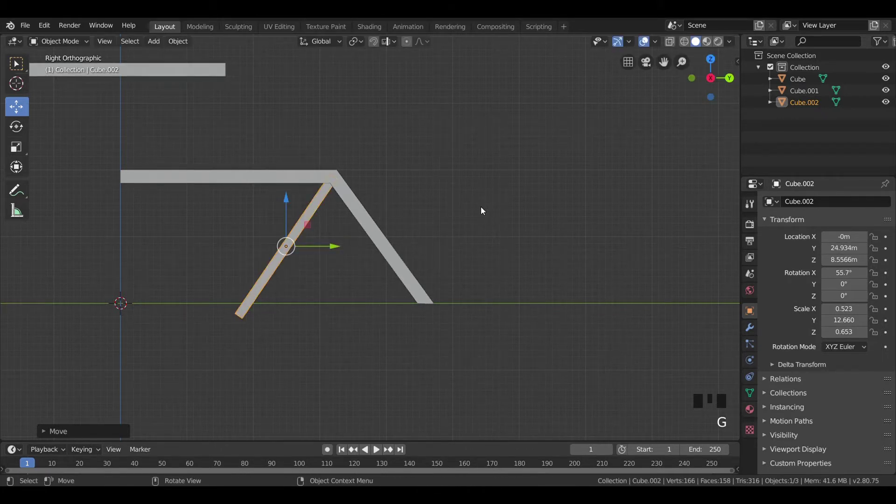
key(ctrl+z)
key(ctrl+z)
key(ctrl+z)
key(ctrl+z)
key(shift+d)
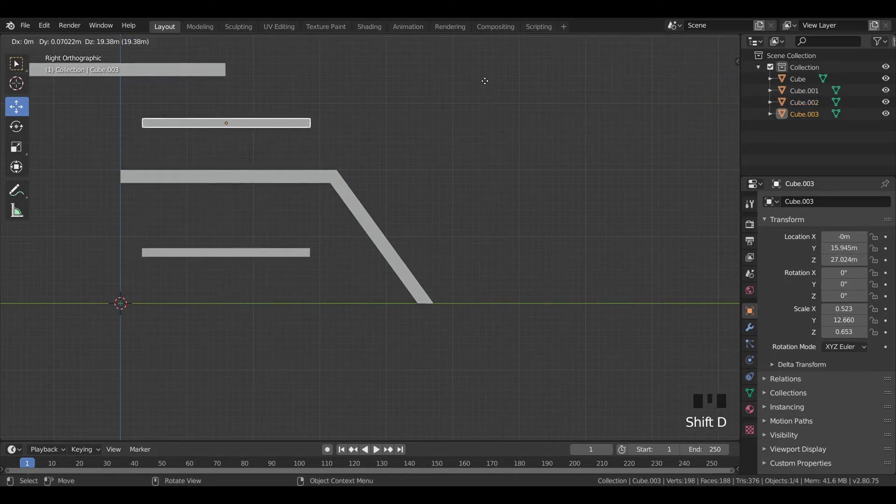
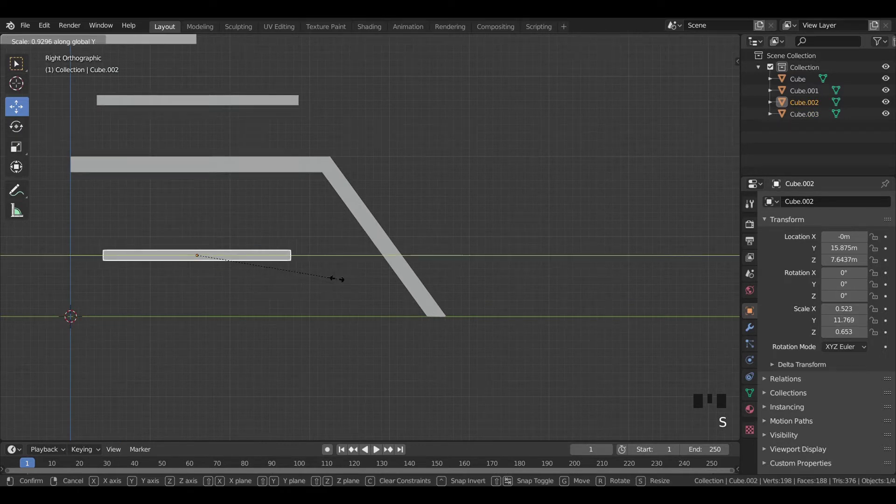
- Rotate the lower bar into a steep diagonal (R X 60) and move it up under the beam's bend
key(r)
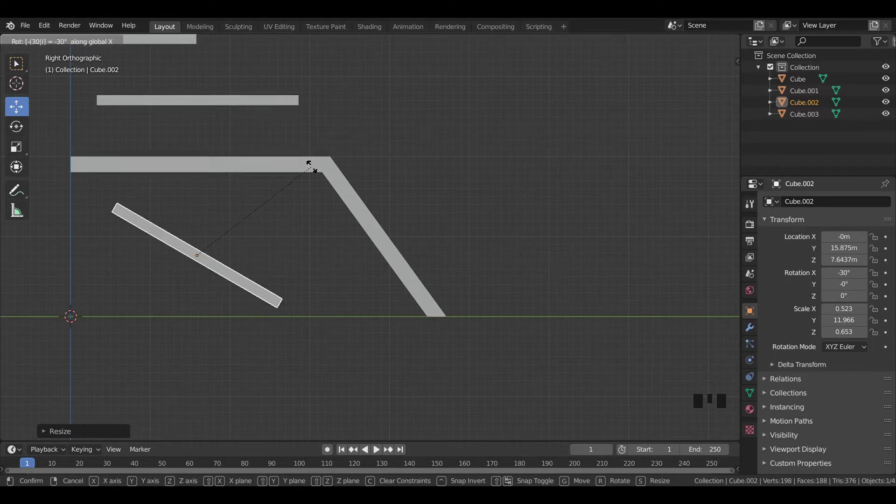
key(ctrl+z)
key(r)
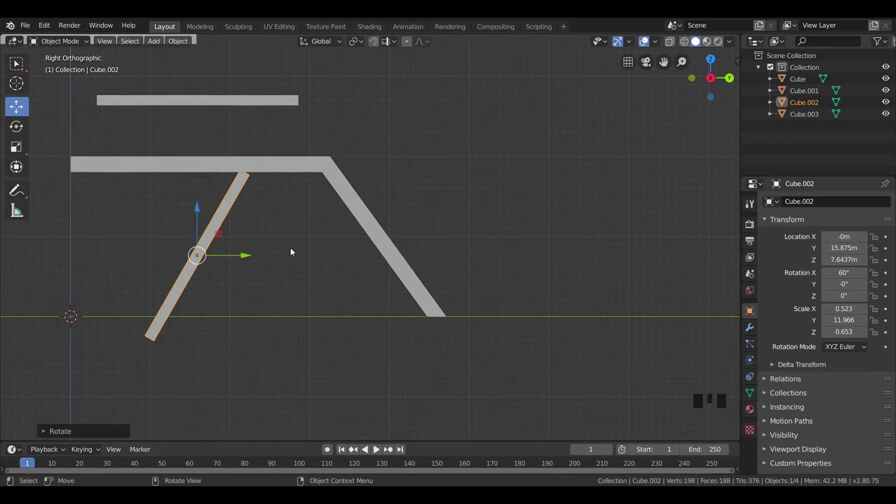
key(g)
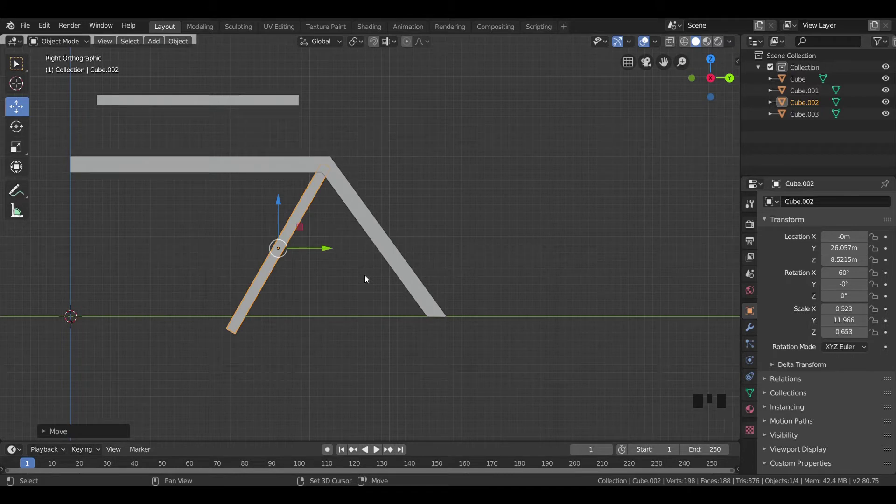
- Duplicate the diagonal bar toward the left end as a second strut
key(shift+d)
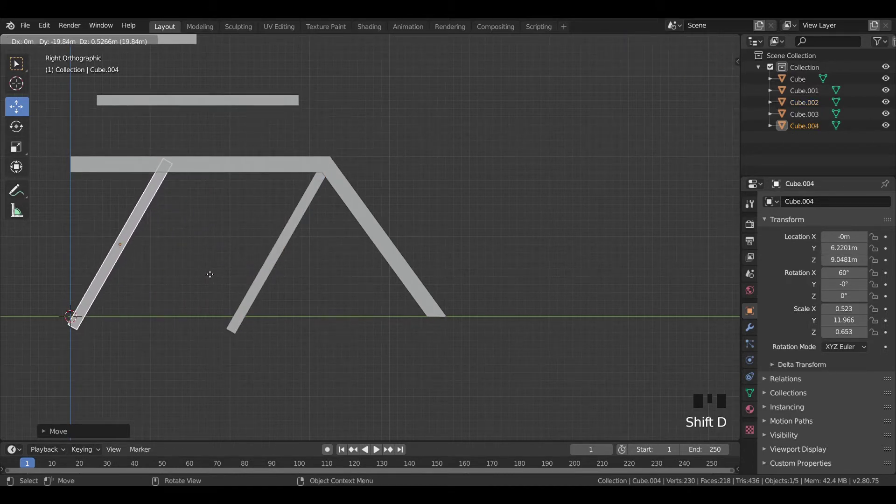
click(461, 192)
scroll(down, 3)
drag(406, 219, 487, 212)
key(KP_3)
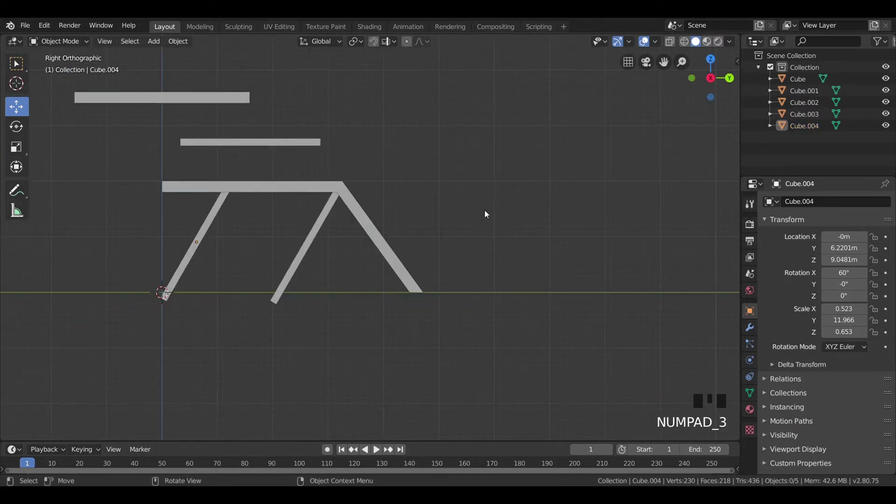
scroll(up, 3)
drag(249, 231, 250, 201)
- Rotate and shift both diagonal struts together, then undo the joint adjustment
click(249, 201)
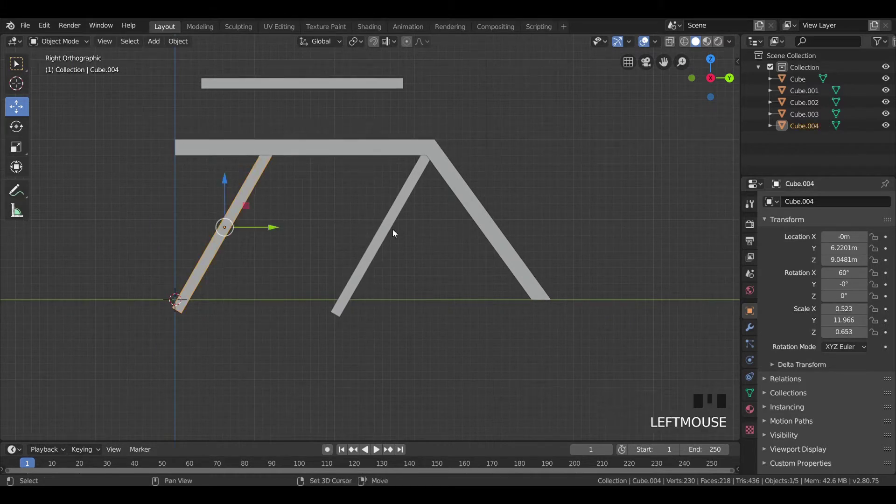
click(387, 232)
click(409, 41)
key(r)
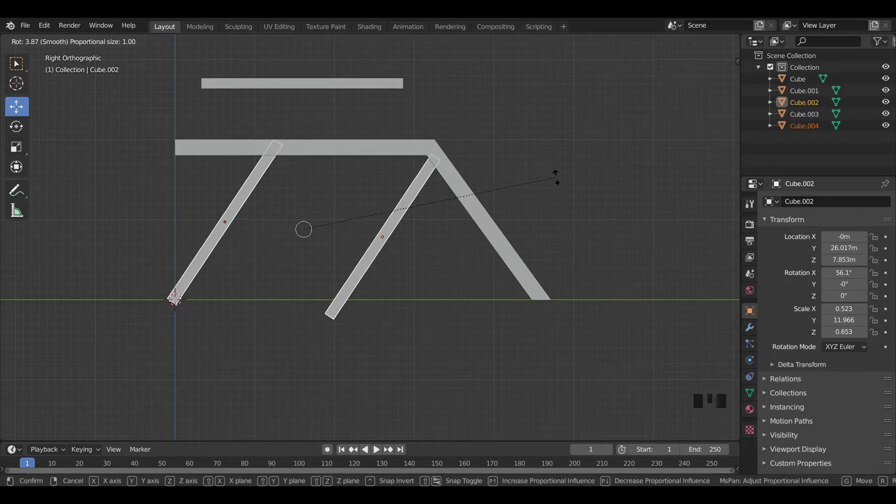
key(g)
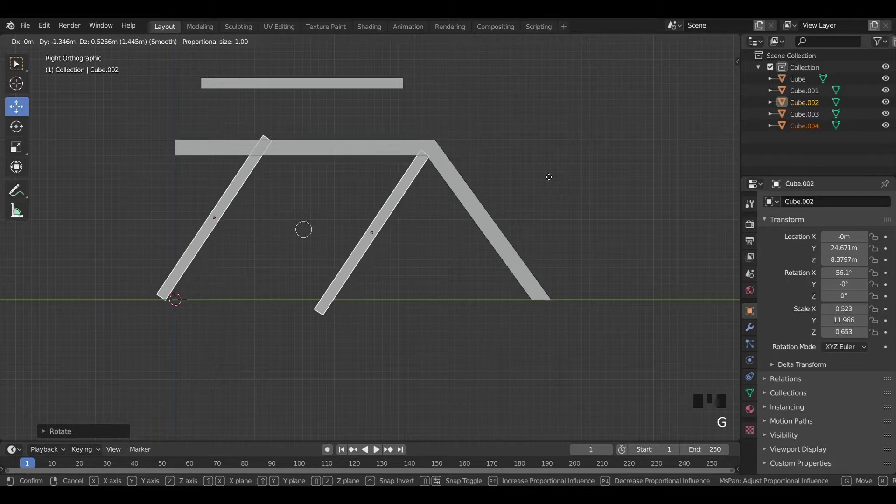
key(r)
key(ctrl+z)
key(ctrl+z)
key(ctrl+z)
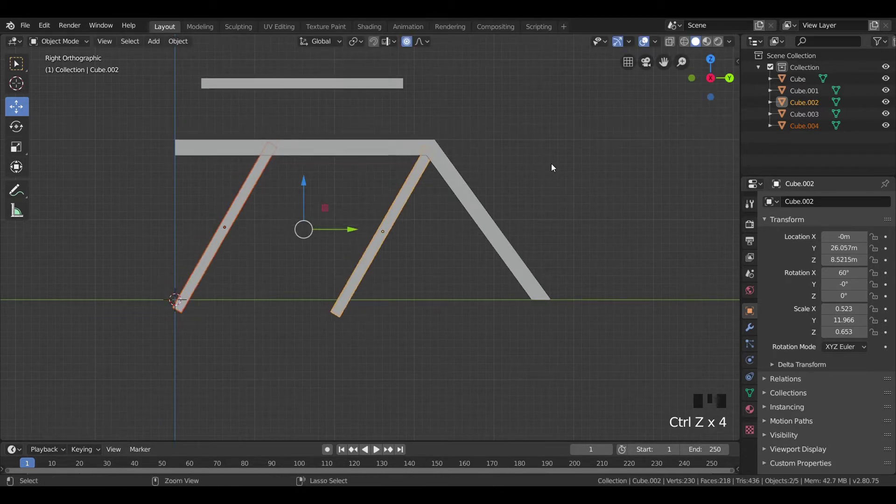
- Delete the left diagonal strut and nudge the right one's angle and position under the bend
click(281, 267)
click(233, 226)
key(x)
click(378, 245)
key(r)
key(g)
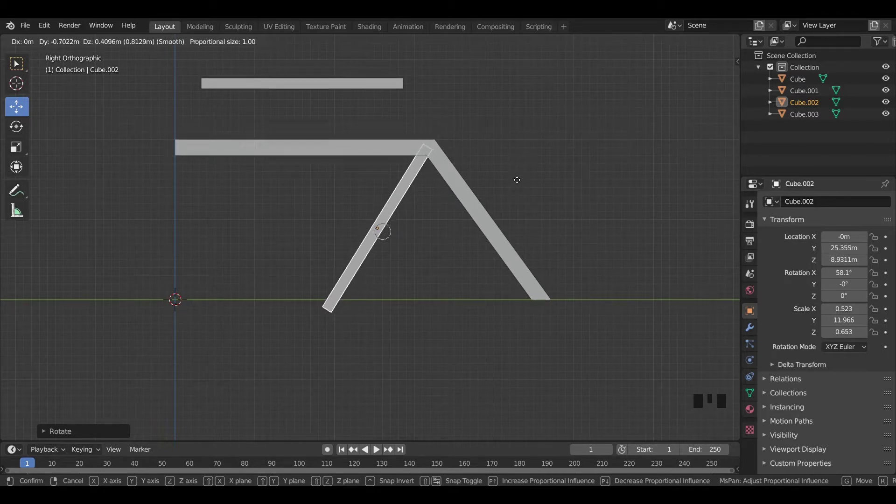
- Duplicate the right strut to the left side at a shallower angle meeting the beam
key(shift+d)
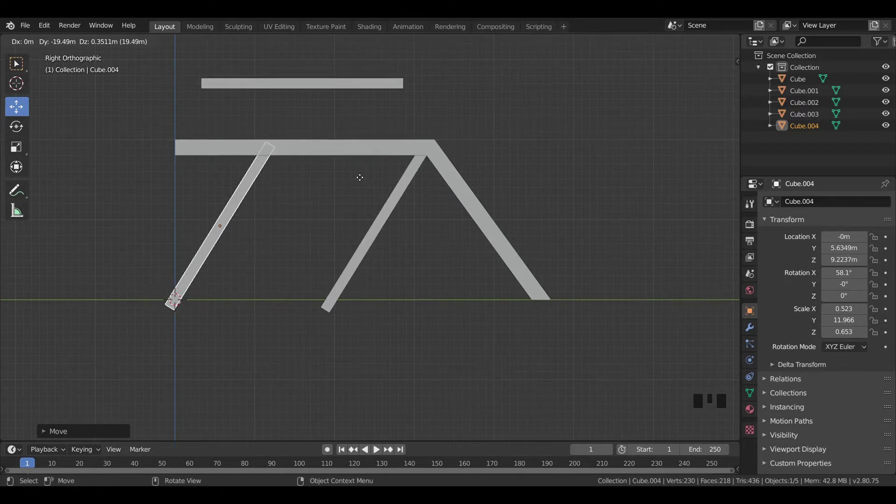
key(r)
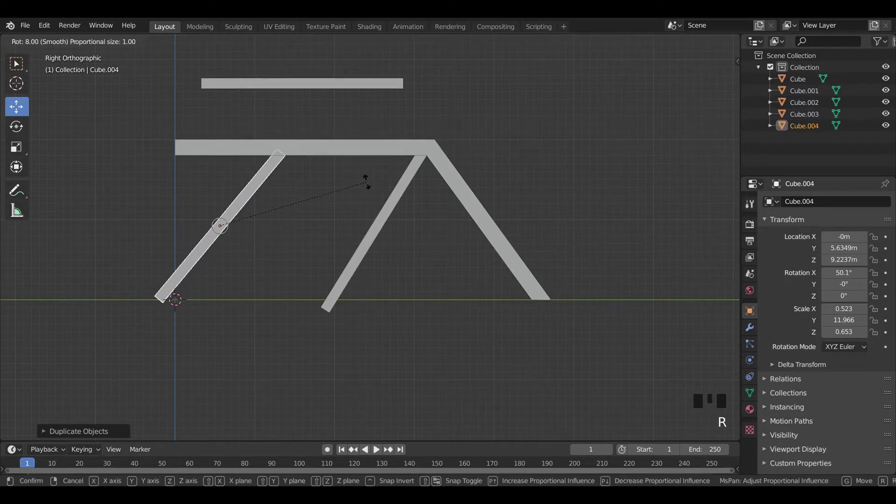
key(g)
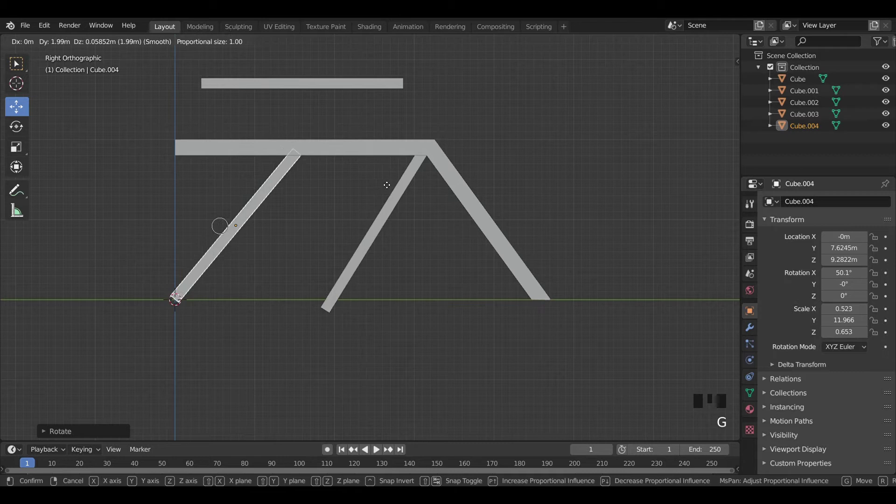
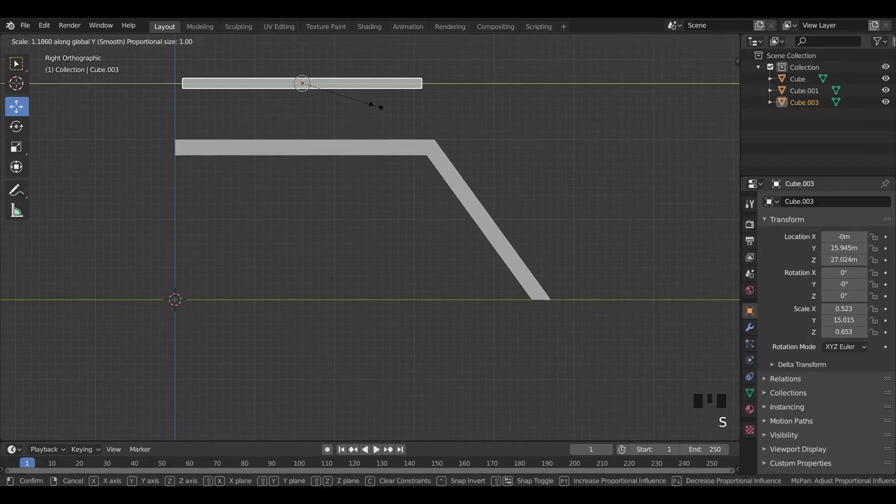
- Duplicate the raised bar downward and tilt it into a diagonal strut
key(shift+d)
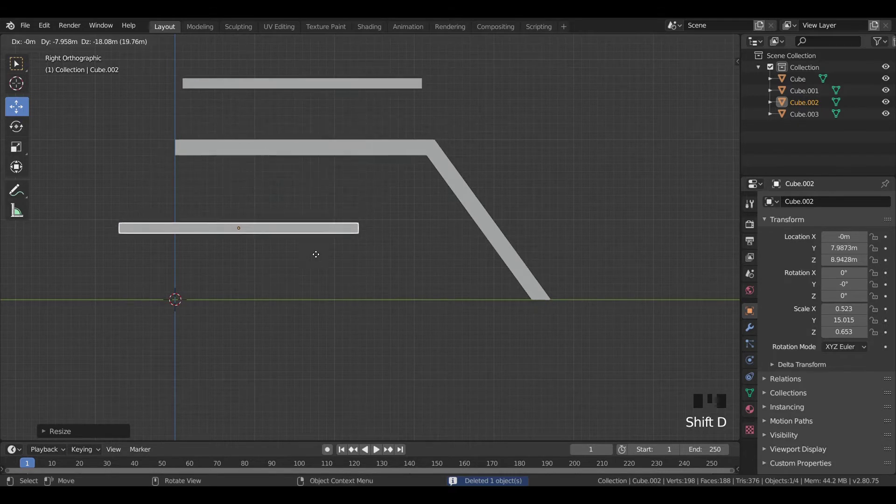
key(r)
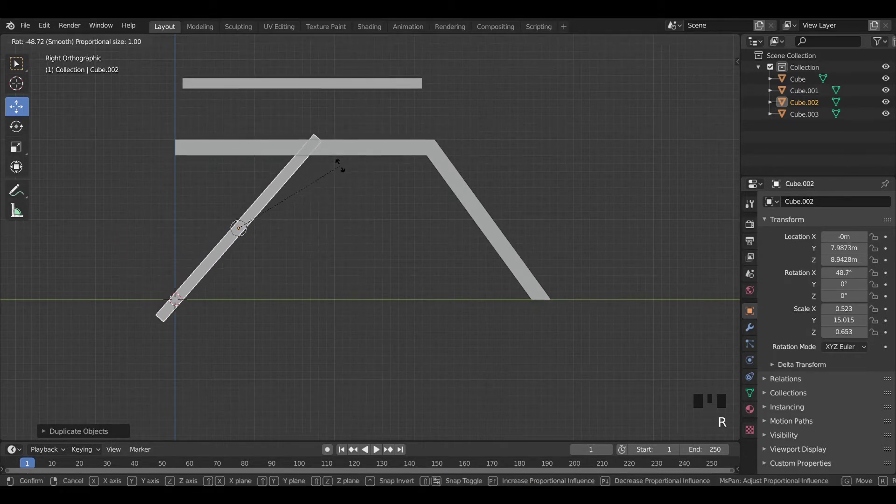
key(g)
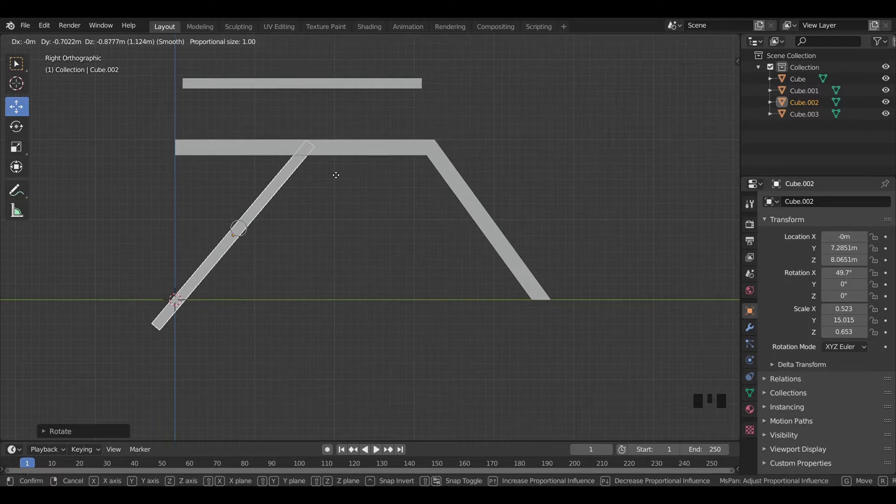
- Duplicate the tilted strut parallel along Y so its top meets the beam's right corner
key(shift+d)
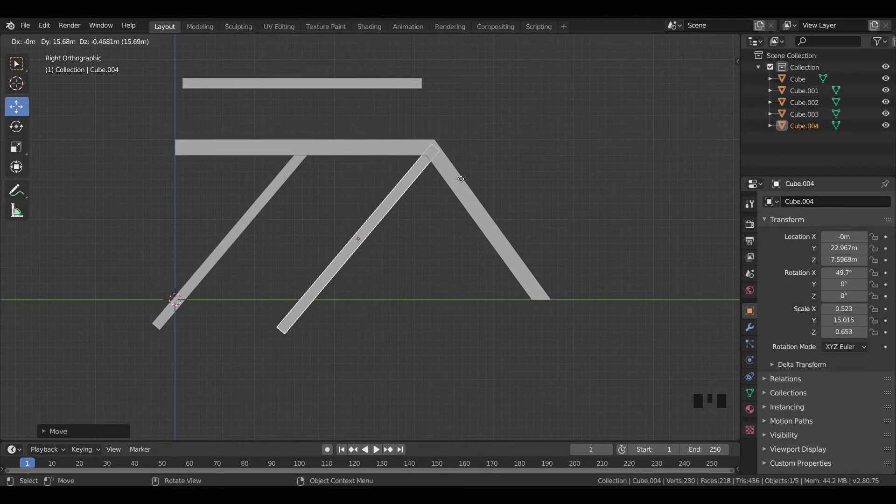
click(524, 150)
scroll(down, 3)
drag(475, 183, 421, 195)
key(KP_3)
scroll(up, 3)
drag(350, 266, 426, 217)
click(427, 218)
click(326, 212)
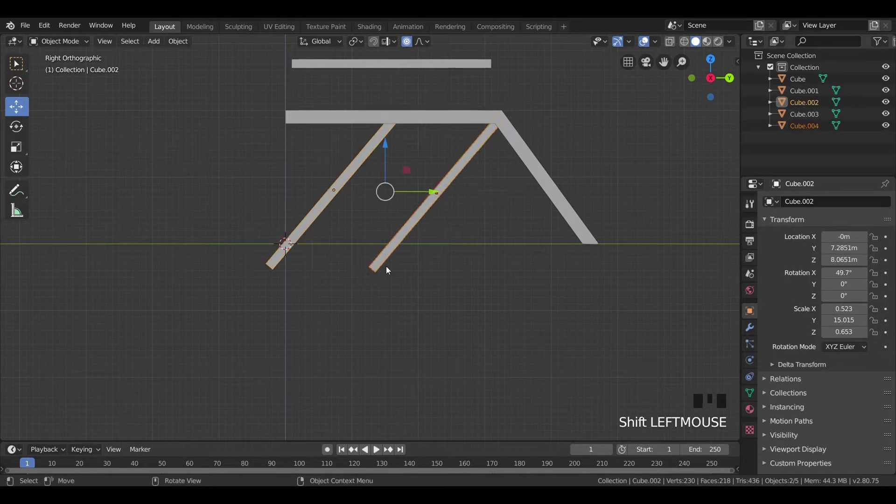
- Select the copied strut, zoom to its lower end and enter Edit Mode with see-through shading
click(389, 261)
scroll(up, 3)
scroll(up, 3)
drag(450, 267, 423, 205)
scroll(up, 3)
key(Tab)
key(z)
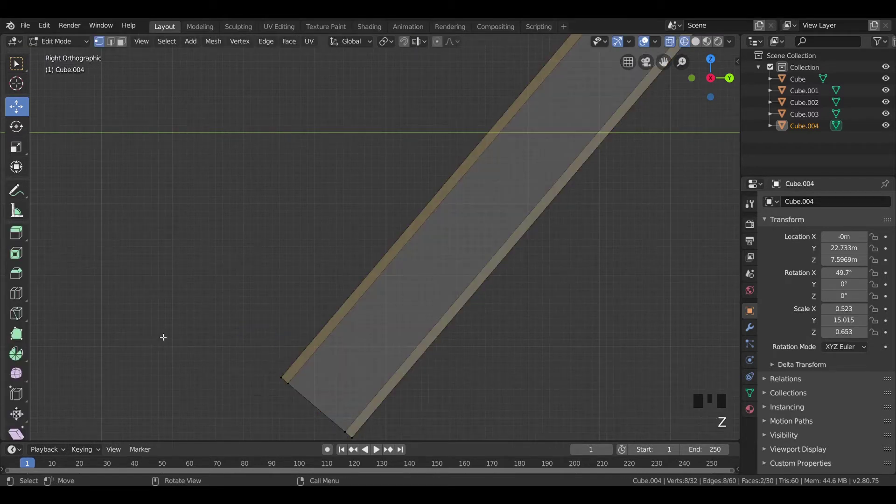
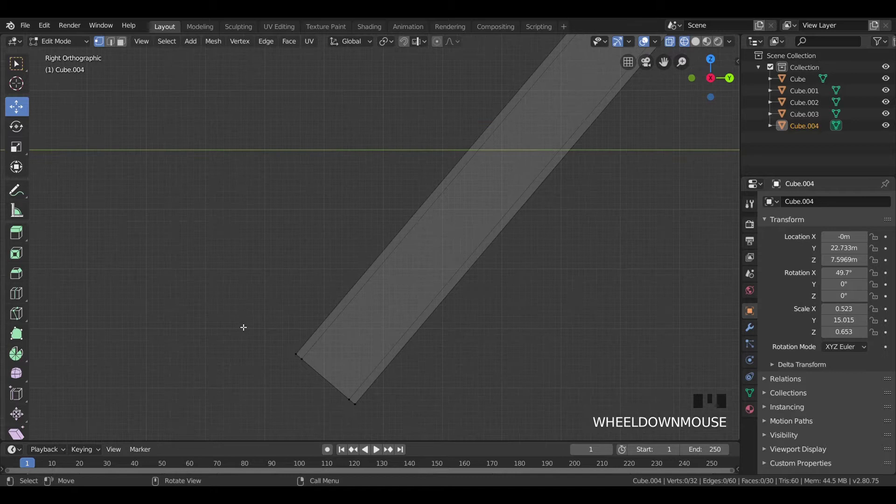
- Add a loop cut near the strut's base and start moving its bottom vertices
key(b)
key(e)
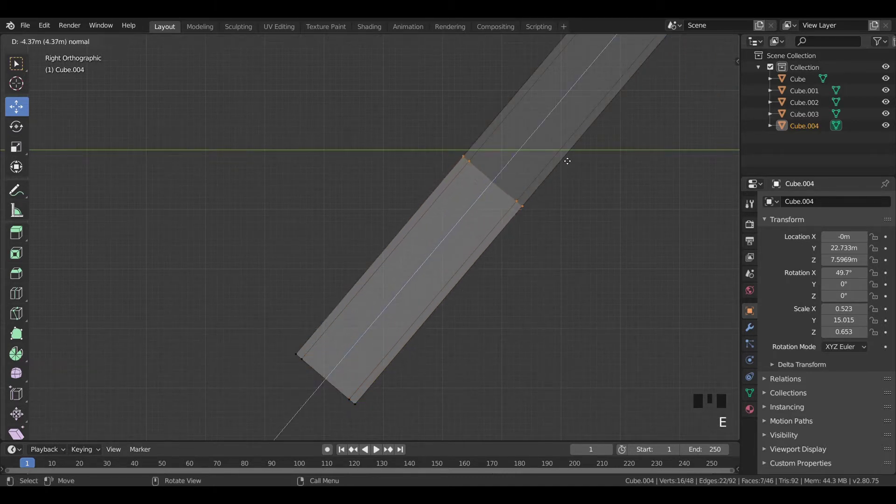
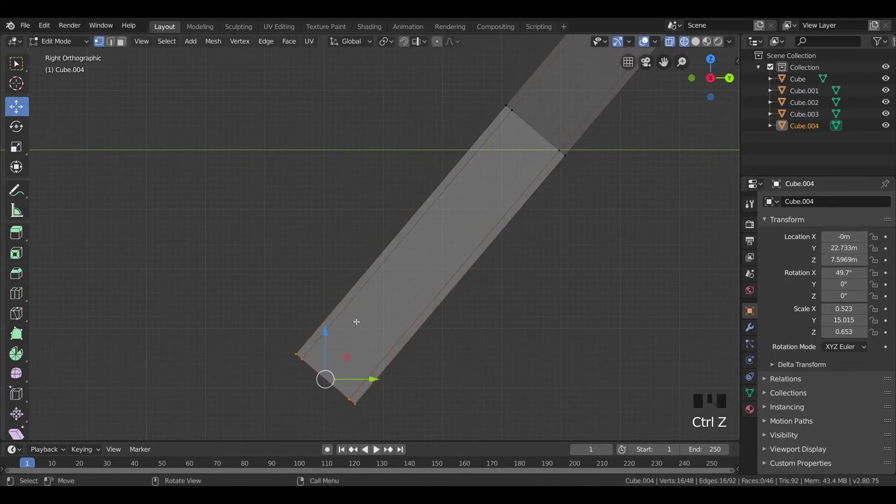
key(g)
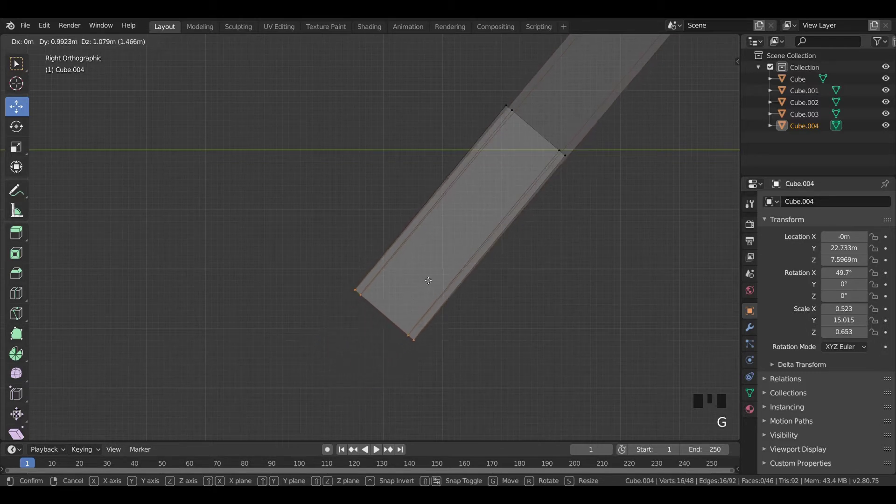
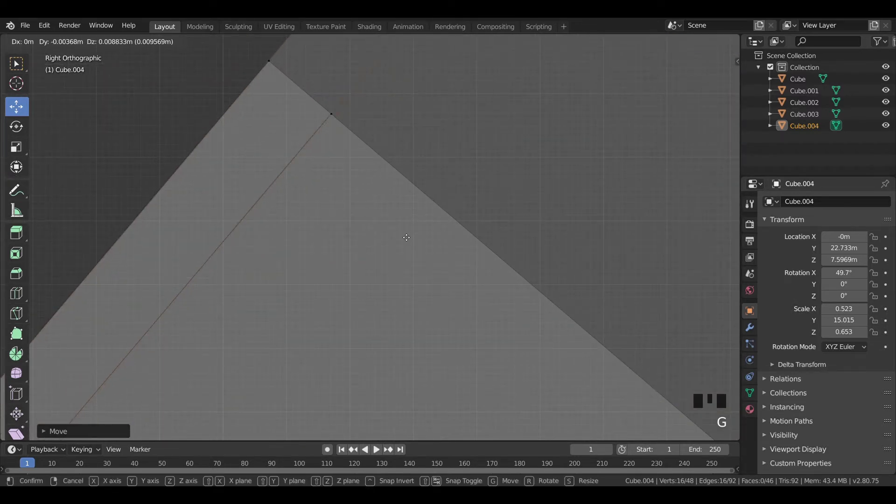
scroll(down, 3)
- Box-select the bottom corner vertices and move them onto the ground line
scroll(up, 3)
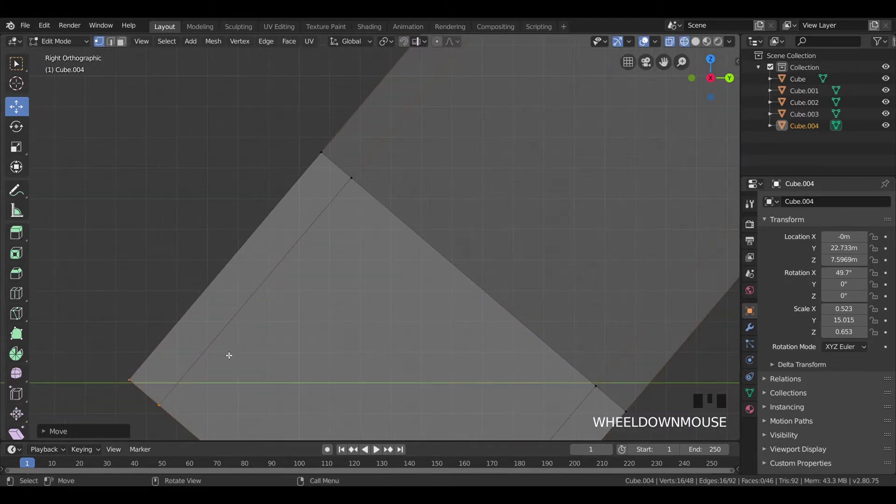
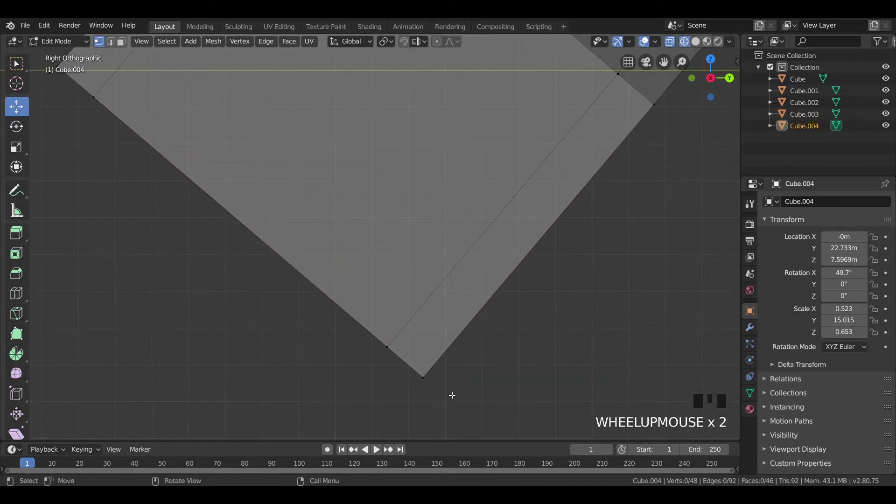
key(b)
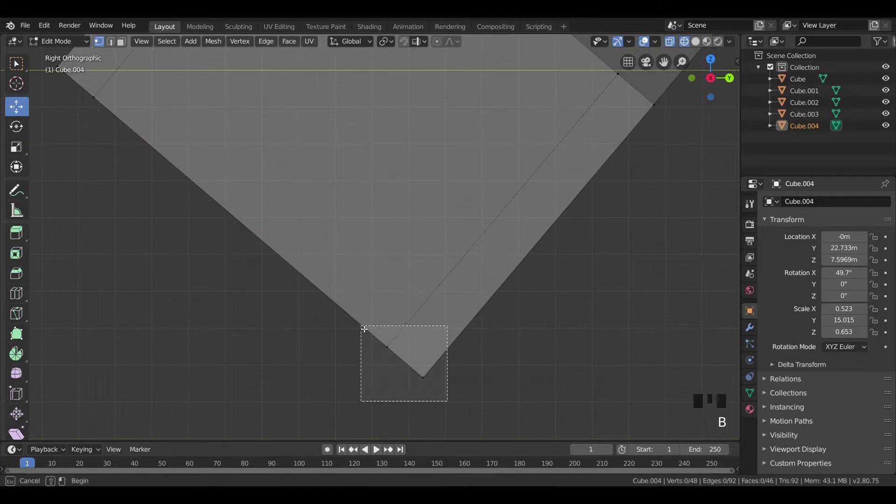
scroll(down, 3)
key(g)
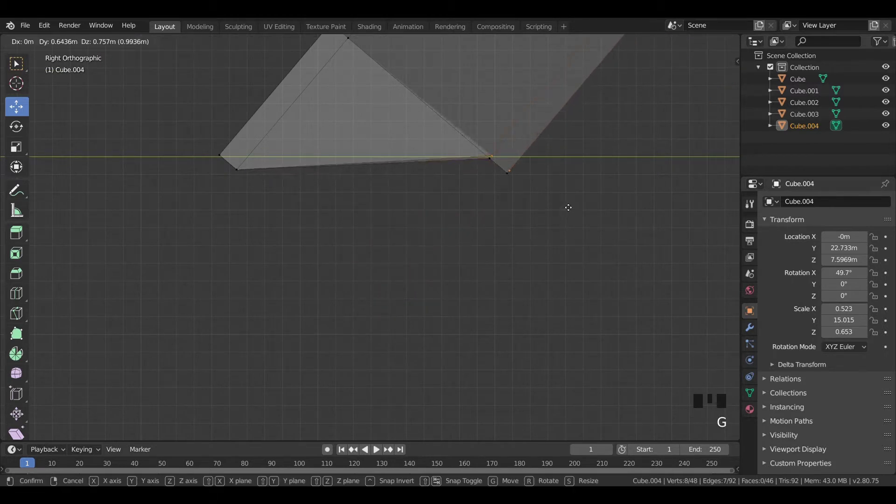
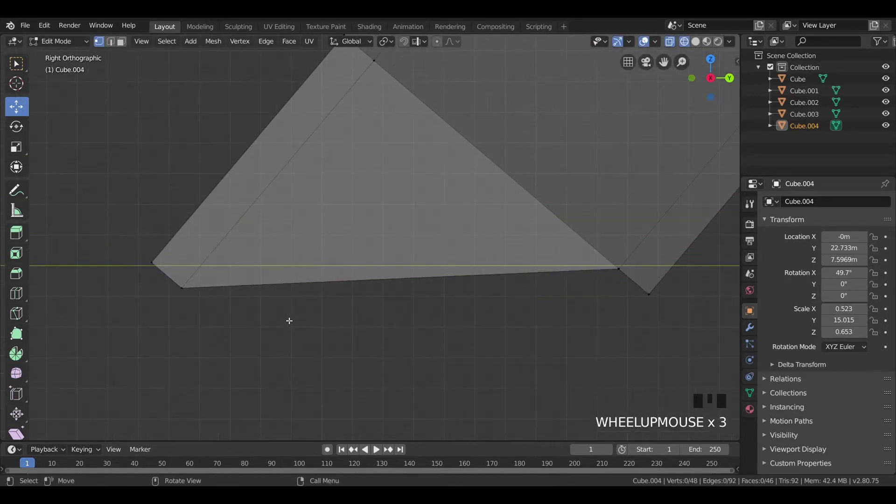
- Box-select the lower-left vertex and drag it onto the ground line
scroll(down, 3)
key(b)
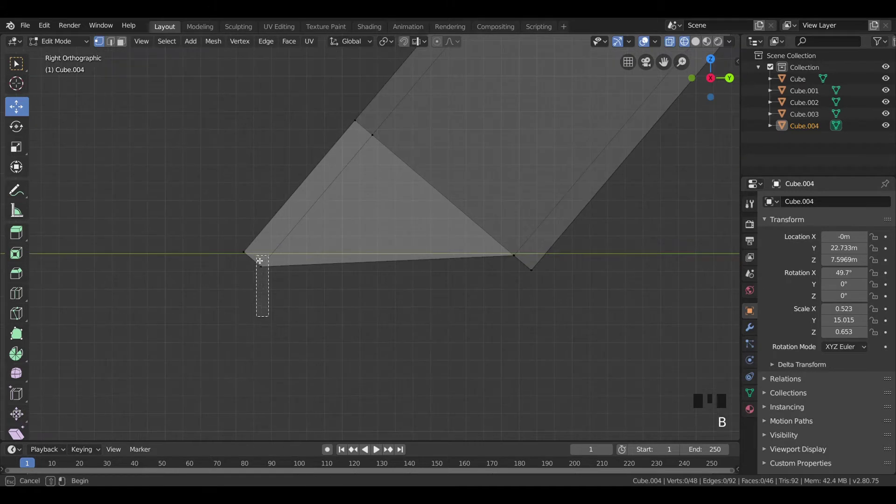
scroll(up, 3)
key(g)
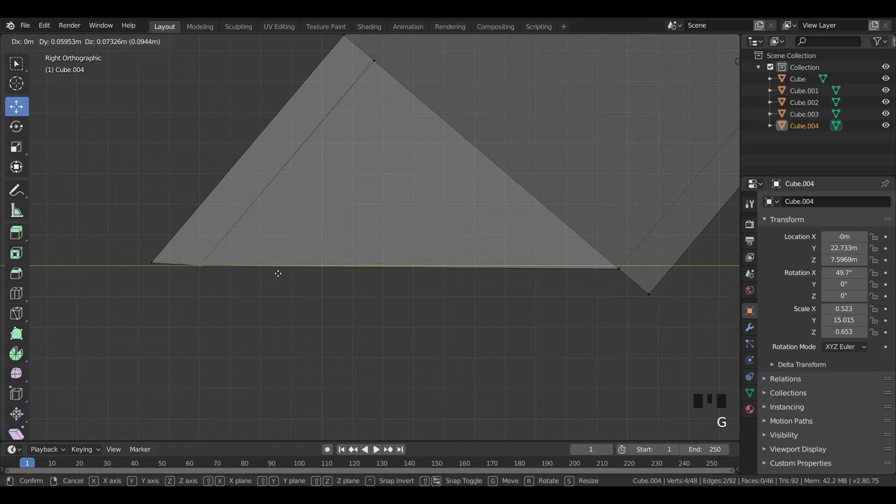
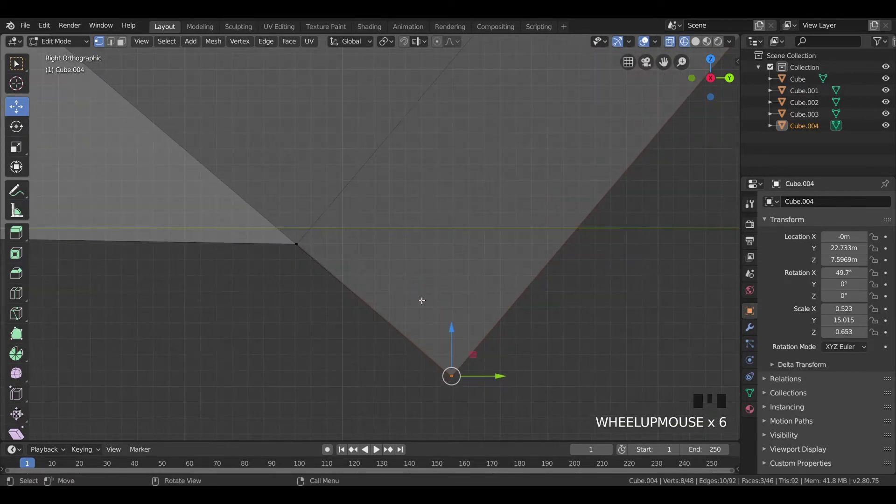
- Move the remaining bottom vertices and the lowest tip up onto the ground line so the base lies flat
key(b)
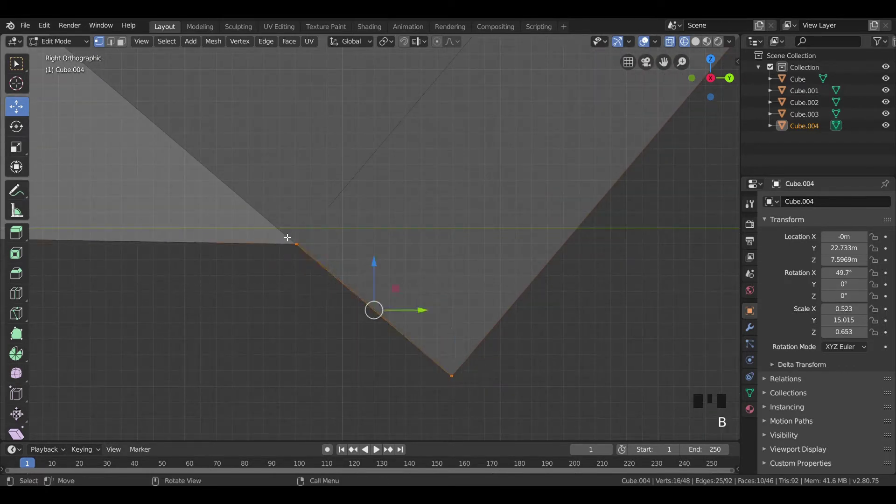
scroll(down, 3)
key(g)
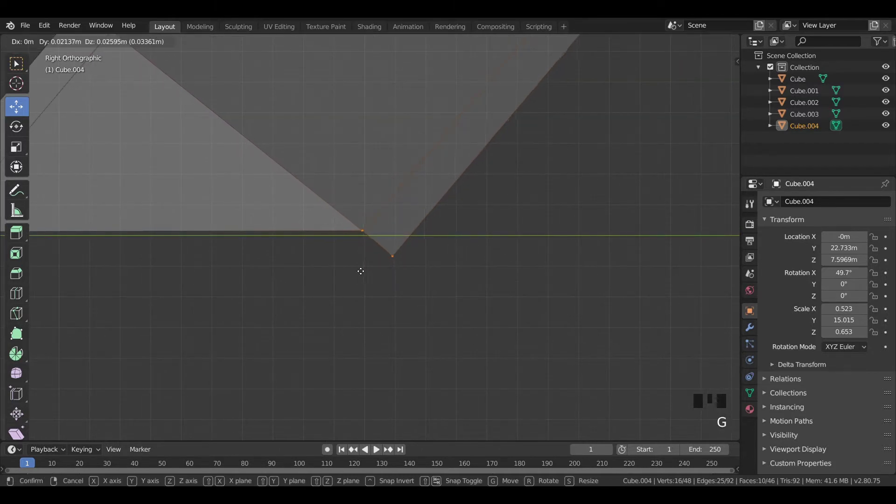
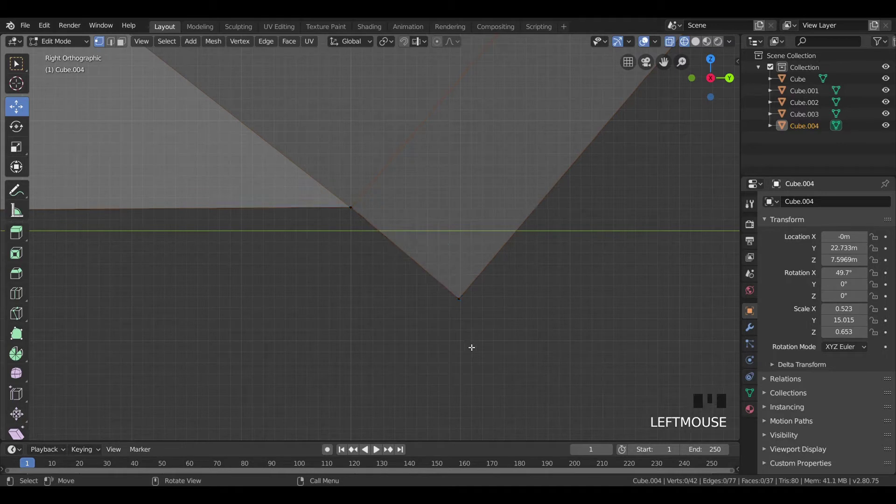
key(b)
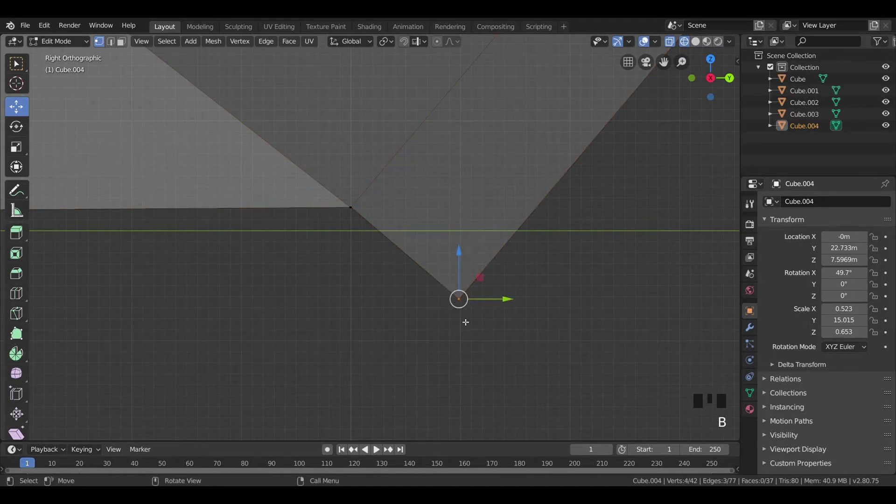
key(g)
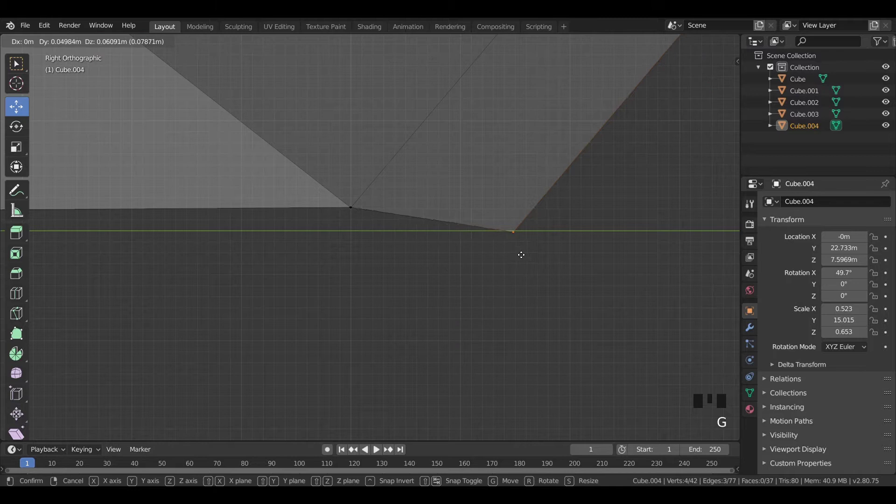
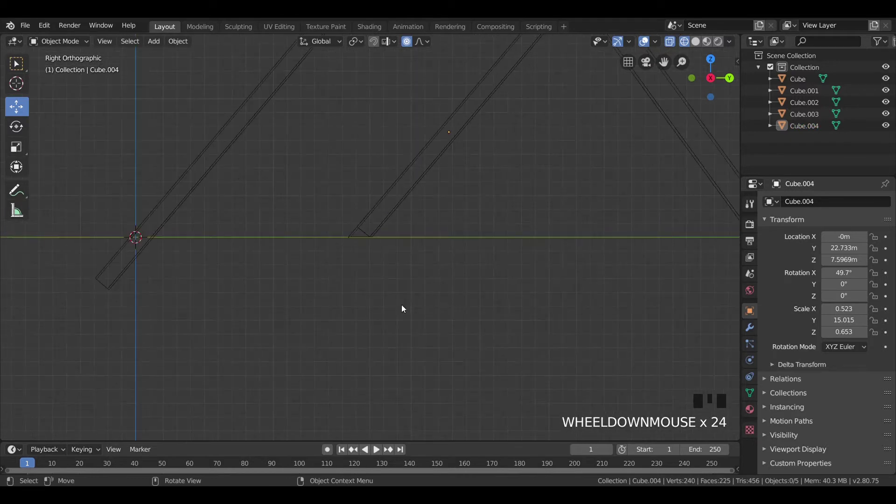
- Leave Edit Mode, delete the original left strut (Cube.002) and select the reshaped strut
key(Tab)
key(Tab)
click(373, 300)
click(320, 215)
key(x)
click(409, 202)
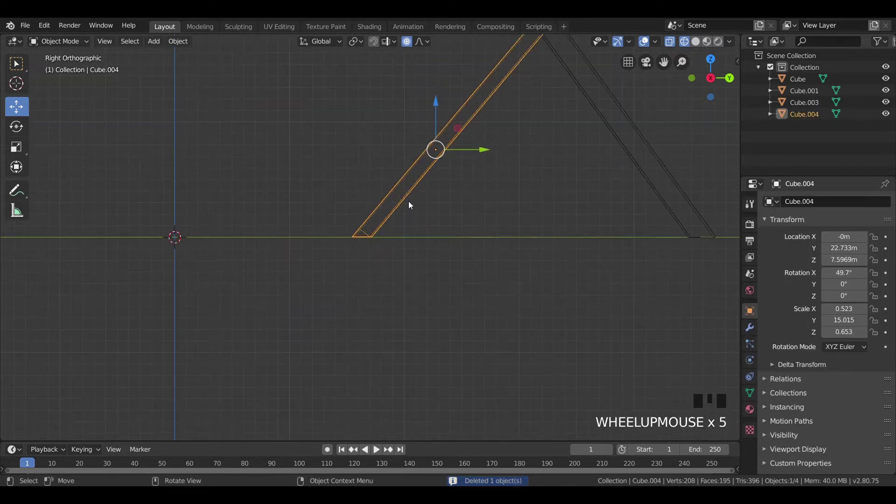
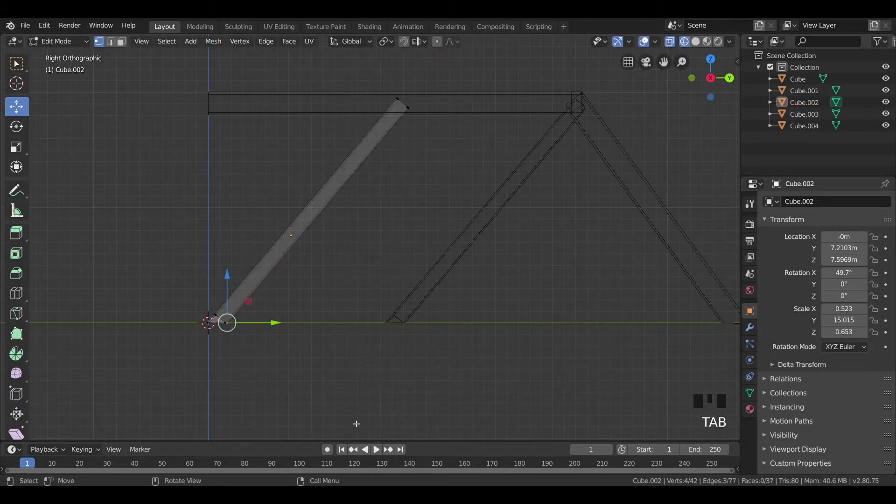
- Exit Edit Mode, switch back to solid shading and select the middle horizontal bar
key(Tab)
click(355, 423)
key(z)
click(501, 352)
scroll(down, 3)
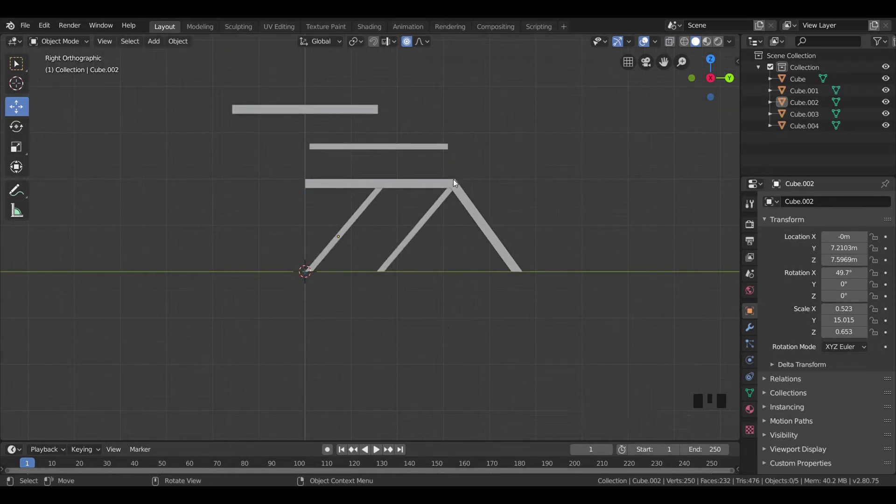
click(423, 148)
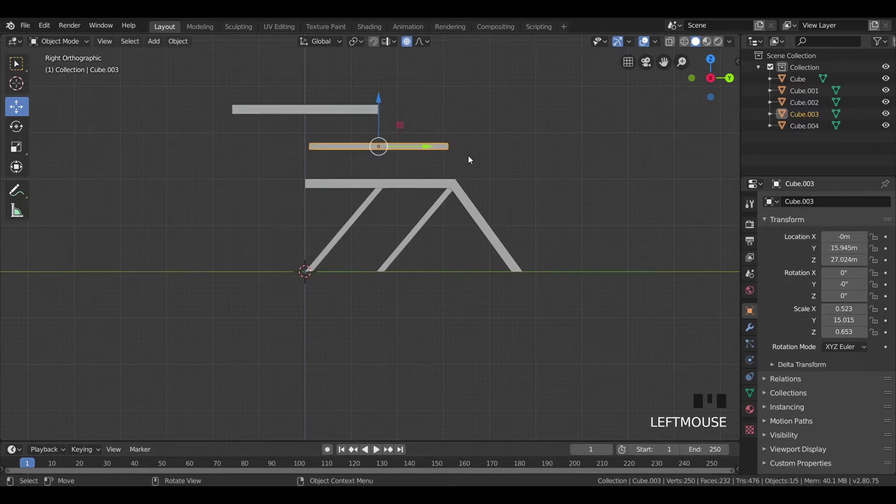
- Duplicate the middle horizontal bar and scale the copy thinner in front view
key(shift+d)
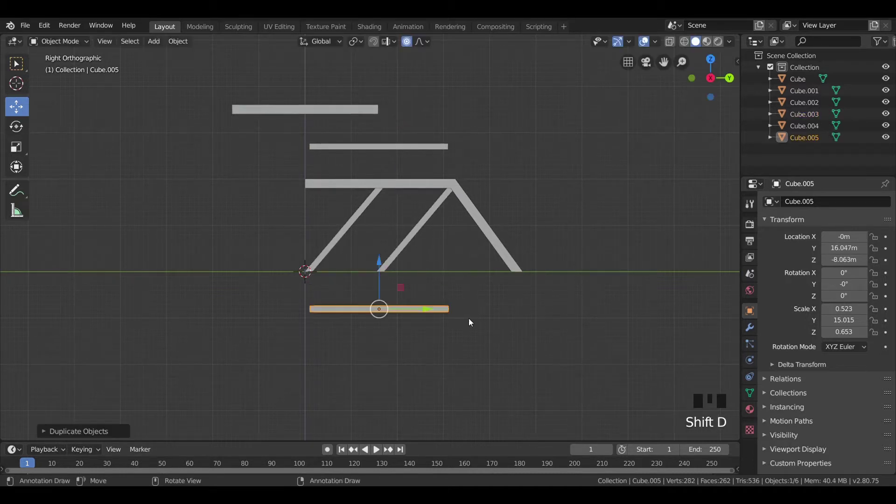
scroll(up, 3)
key(KP_1)
scroll(up, 3)
drag(398, 364, 425, 201)
scroll(down, 3)
key(s)
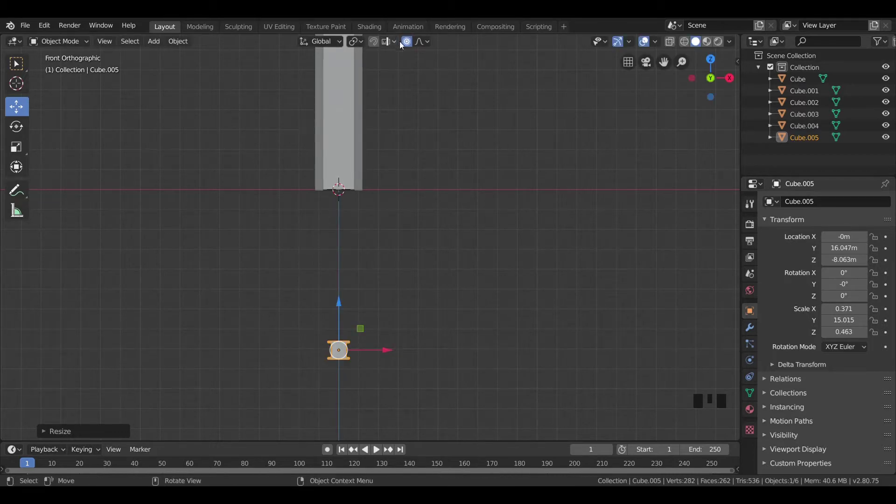
click(410, 45)
- Shorten the lower bar along its length (S Y) and place a duplicate inside the truss frame
key(KP_3)
scroll(down, 3)
middle_click(448, 228)
scroll(up, 3)
key(s)
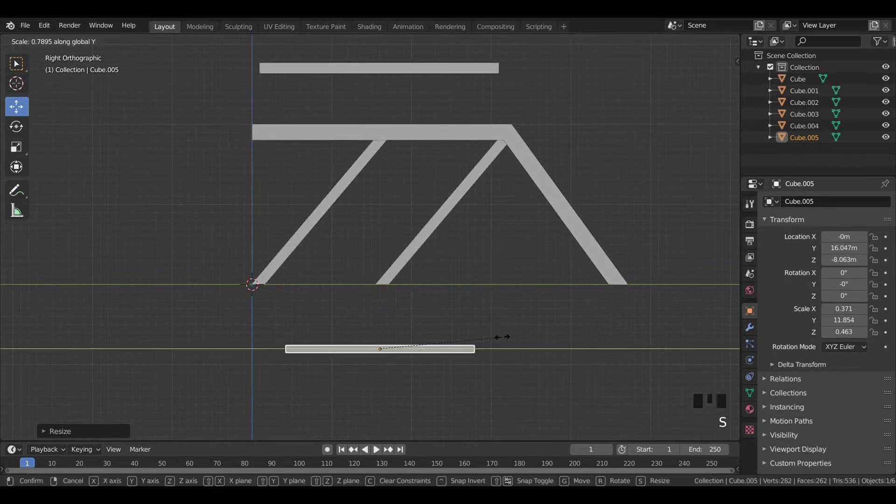
key(shift+d)
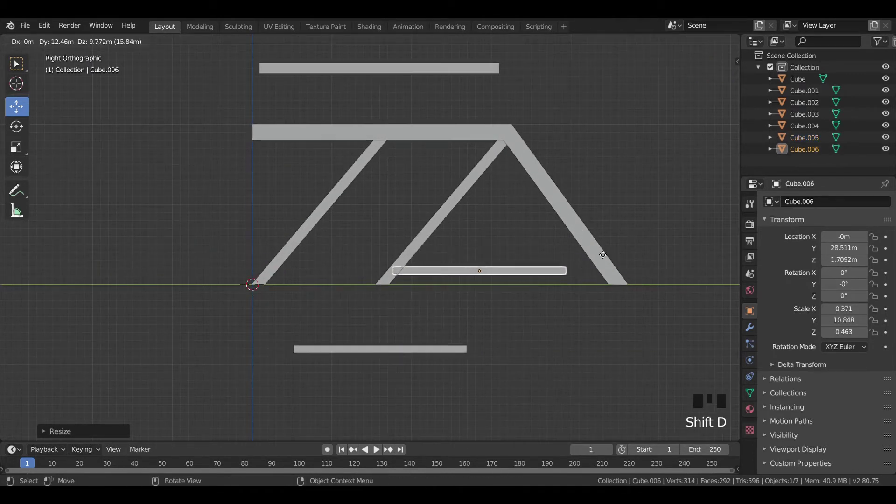
click(417, 348)
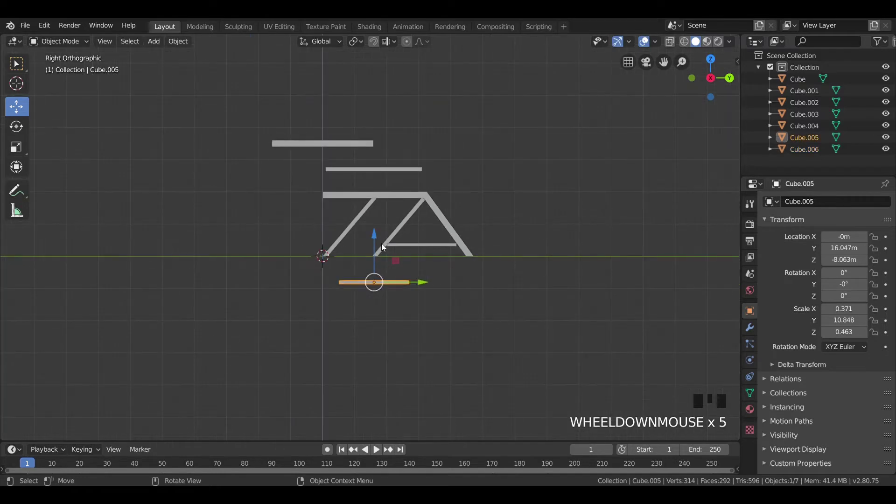
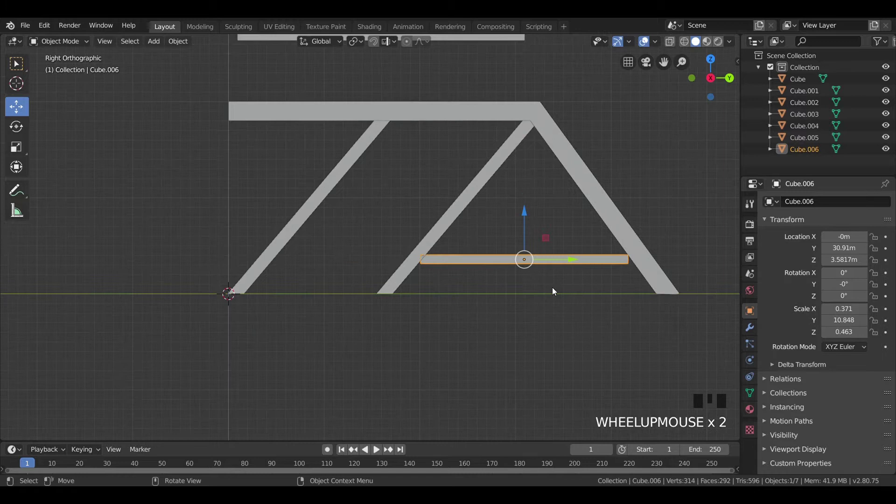
- Rotate the copied bar upright 90° on X, scale it to truss height and stand it between the first two diagonals
key(r)
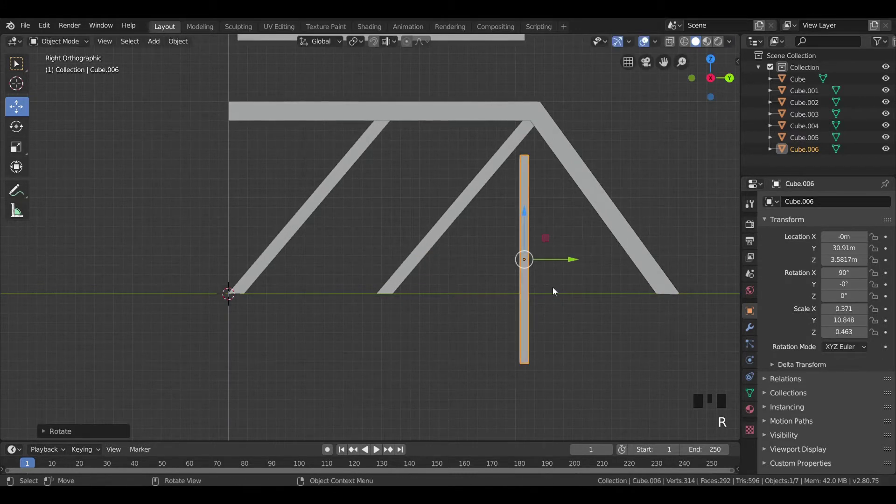
key(s)
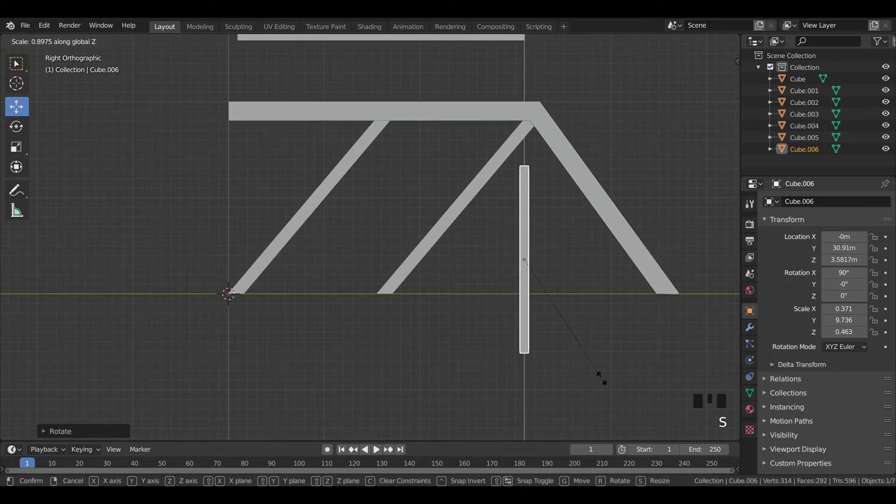
key(g)
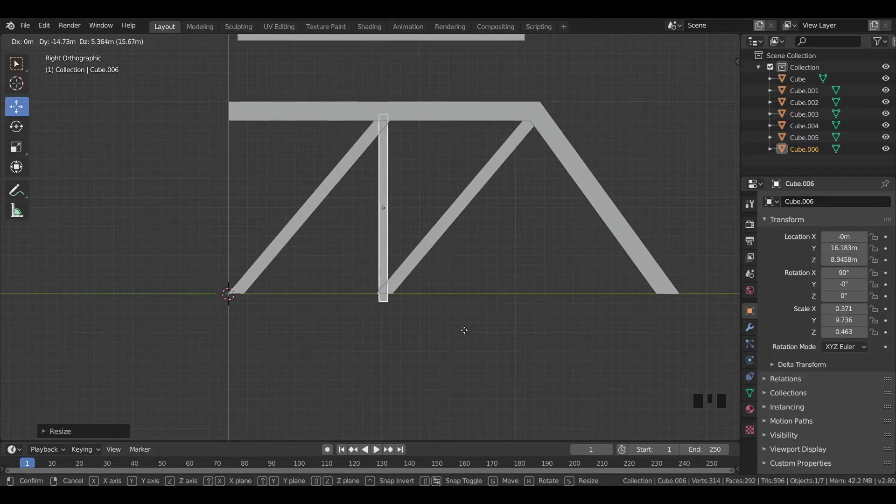
scroll(up, 3)
drag(432, 235, 438, 263)
drag(439, 263, 441, 263)
key(KP_1)
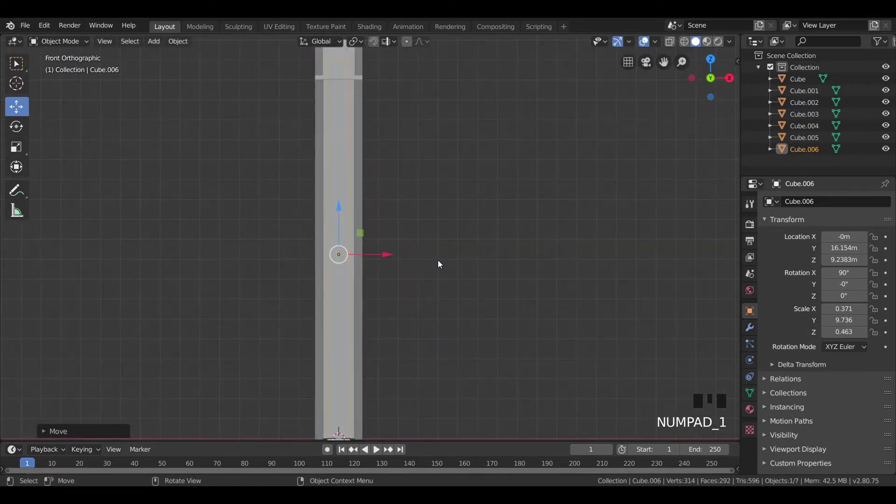
drag(469, 252, 316, 255)
key(KP_3)
scroll(down, 3)
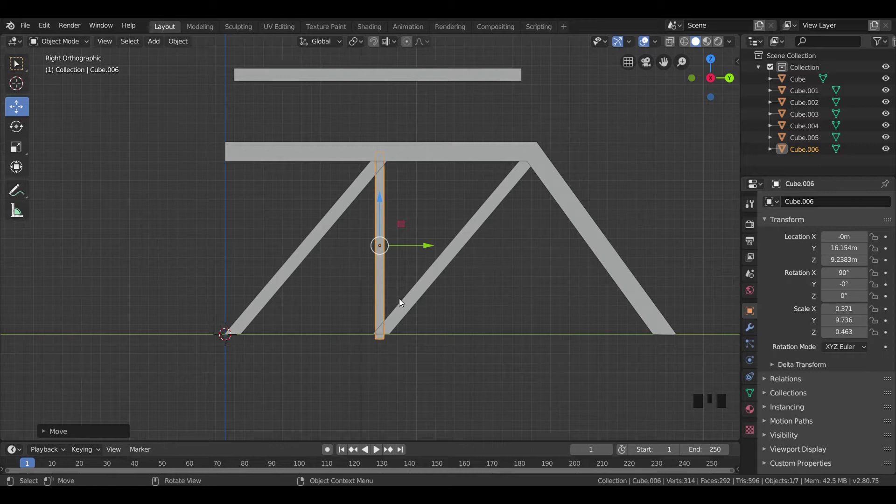
- Duplicate the upright post and place the copy under the truss apex
key(shift+d)
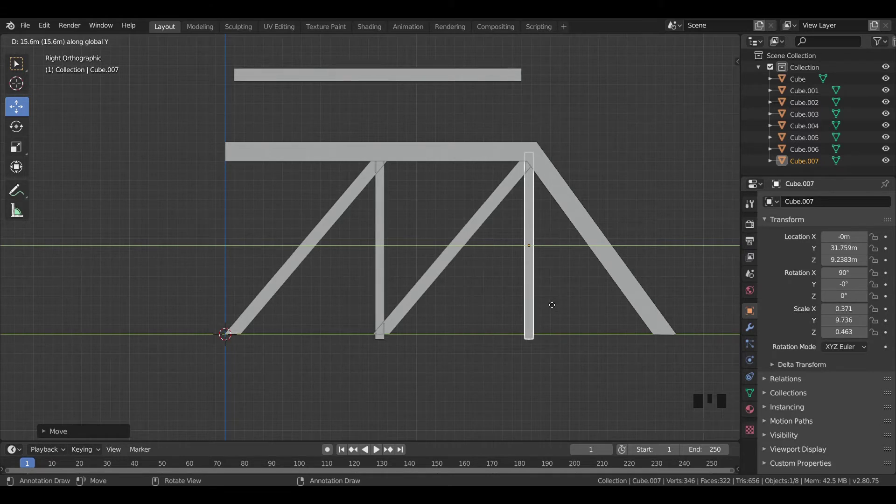
click(636, 202)
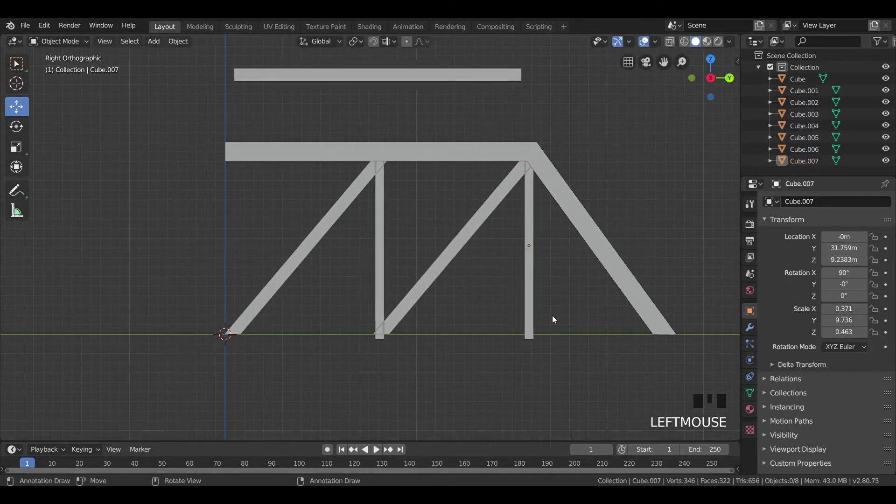
click(340, 342)
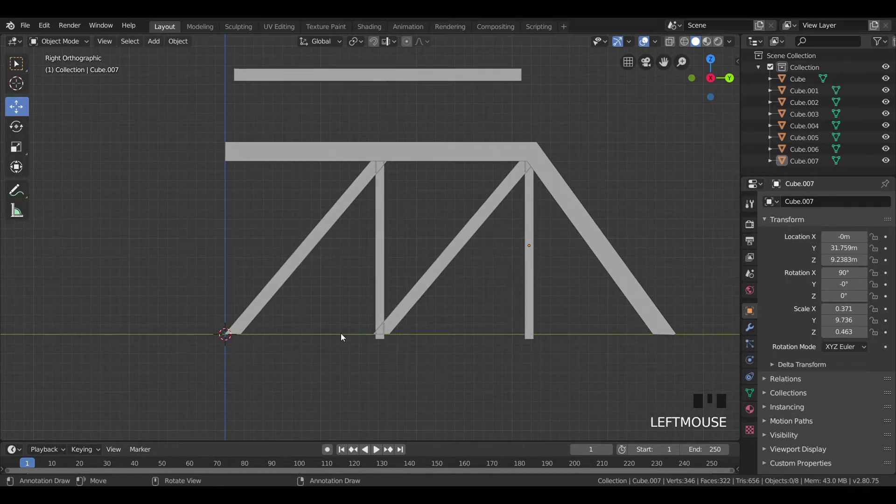
- Nudge the first upright post sideways into alignment and reselect it
click(379, 241)
scroll(up, 3)
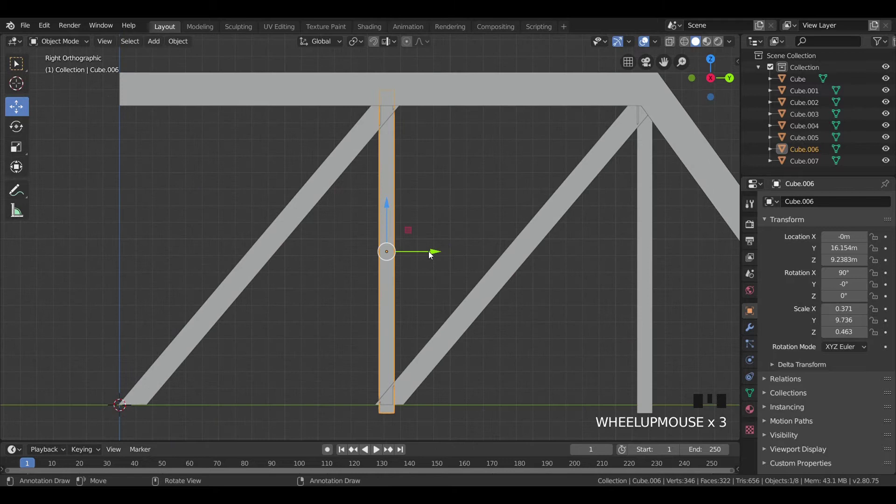
drag(431, 254, 450, 208)
scroll(down, 3)
drag(437, 224, 478, 242)
scroll(up, 3)
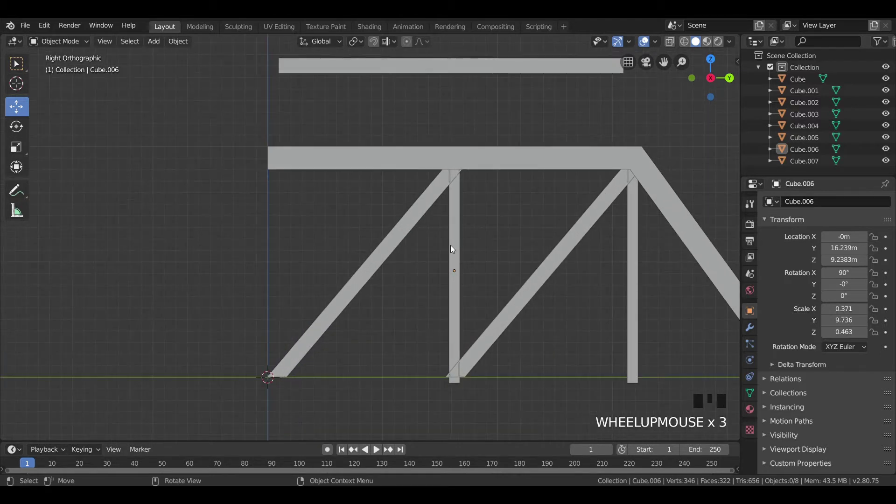
click(452, 248)
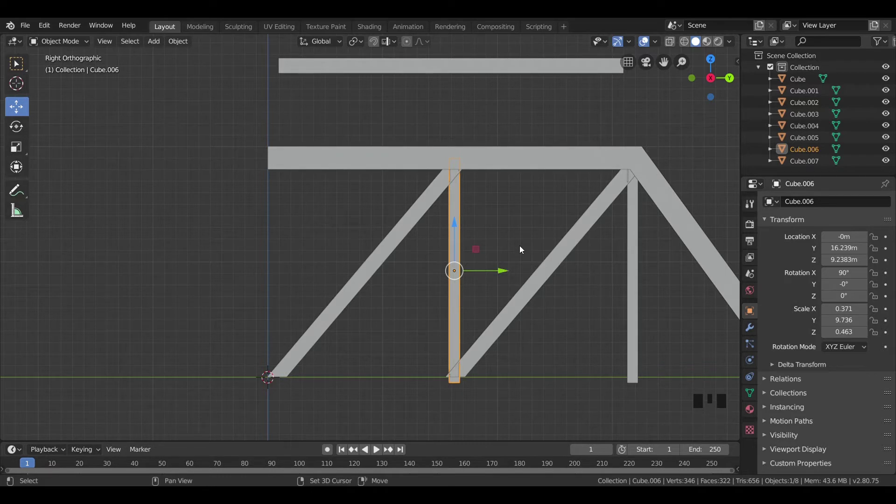
- Duplicate the post to the truss's left end and line it up with the top chord corner
key(shift+d)
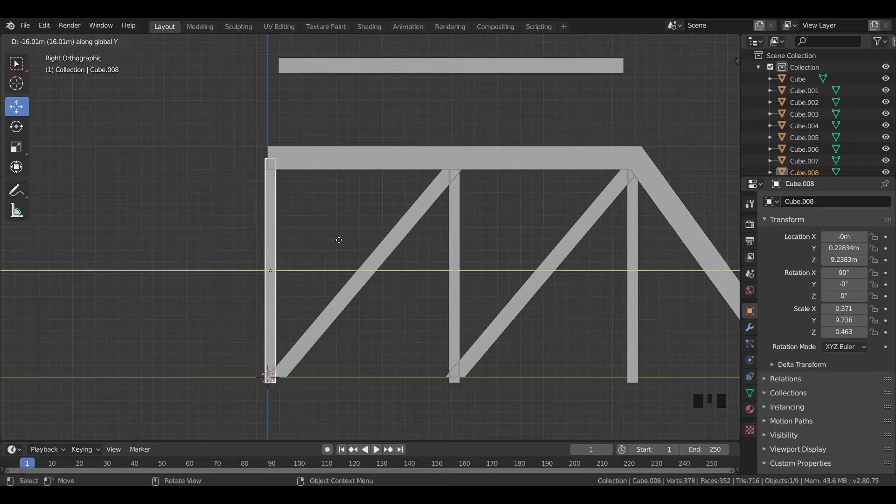
scroll(up, 3)
drag(238, 183, 386, 227)
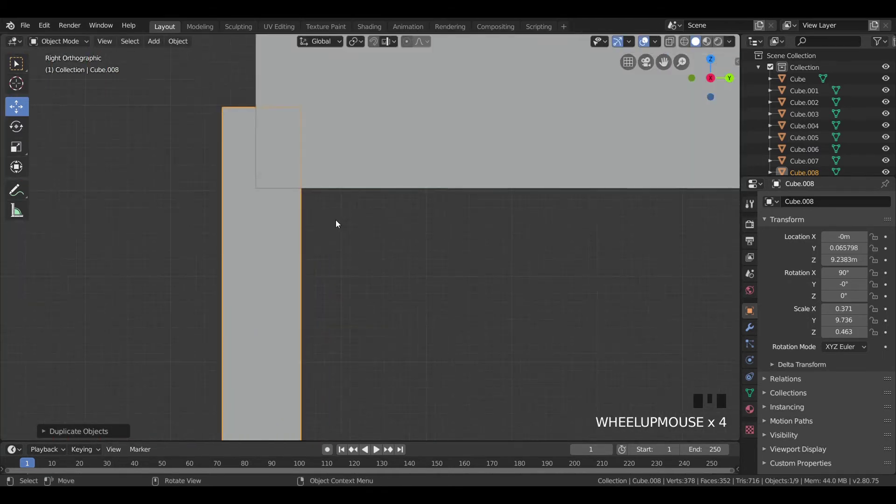
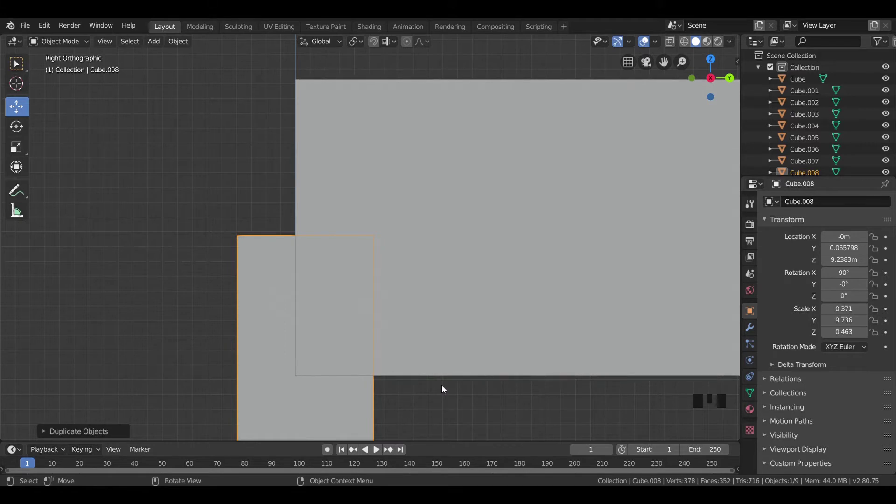
scroll(down, 3)
scroll(down, 3)
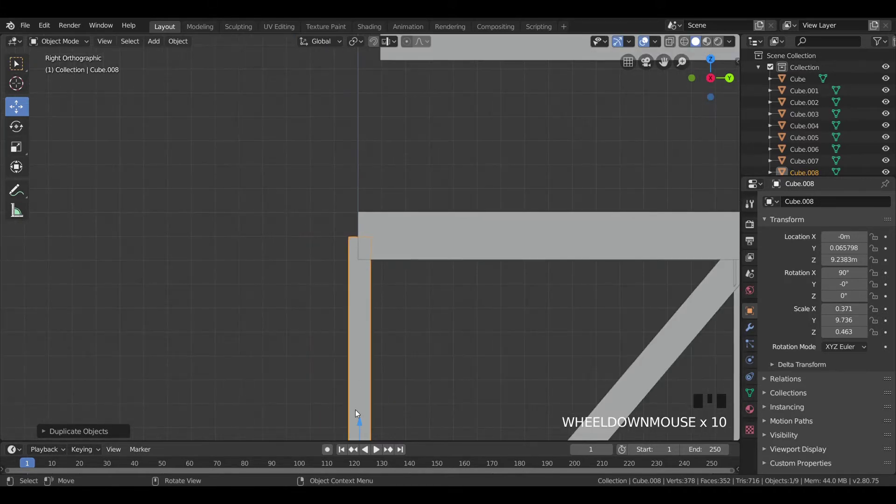
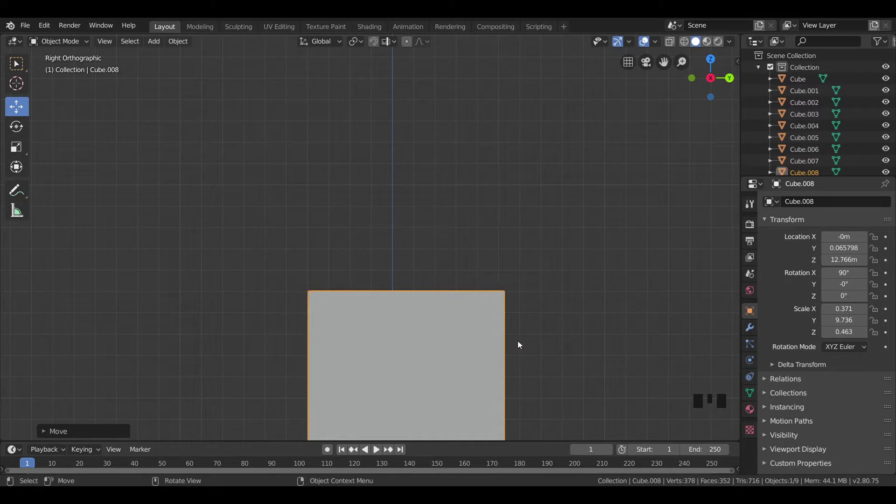
key(g)
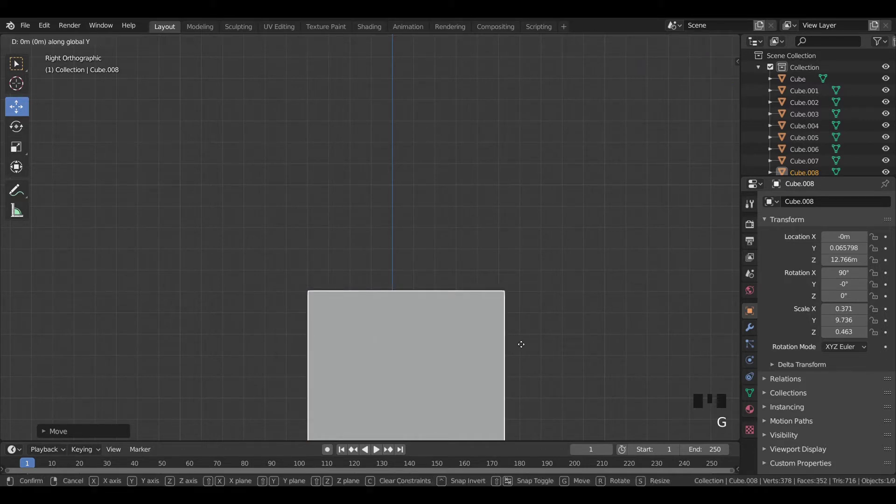
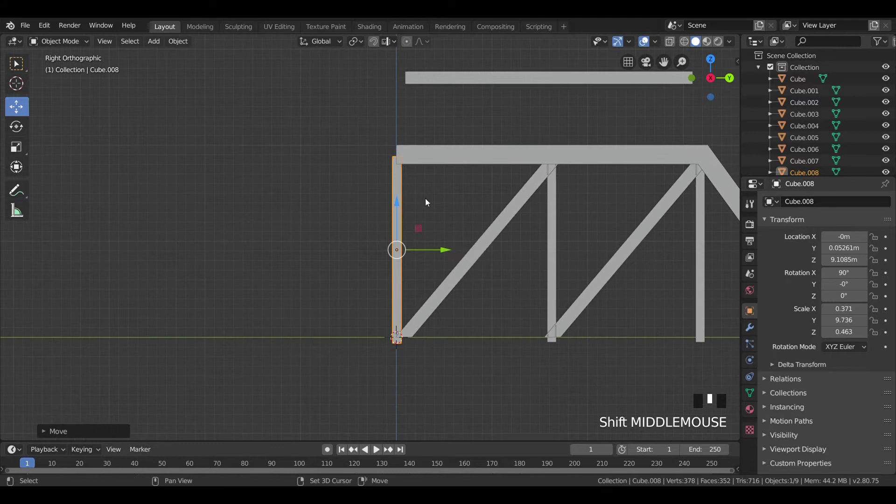
scroll(up, 3)
drag(431, 216, 493, 188)
scroll(down, 3)
- Shift the spare horizontal bars far off away from the truss
click(575, 222)
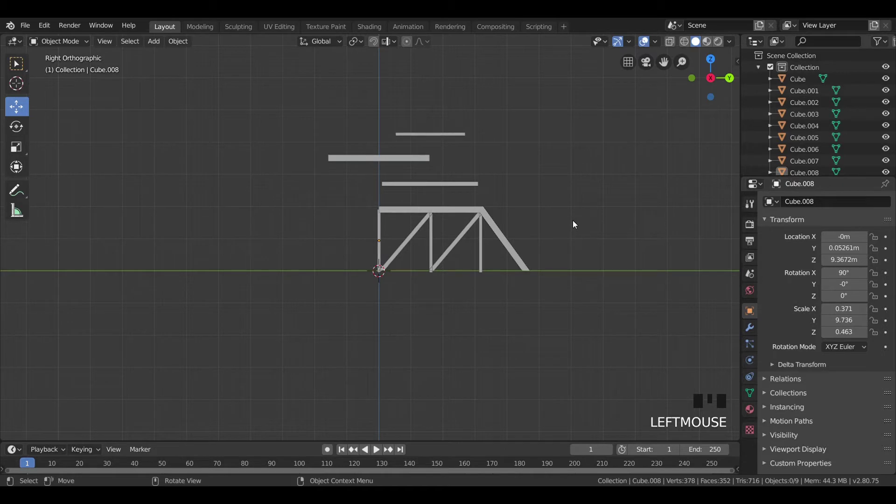
scroll(up, 3)
click(421, 160)
click(413, 130)
click(453, 97)
scroll(down, 3)
key(g)
click(558, 278)
scroll(up, 3)
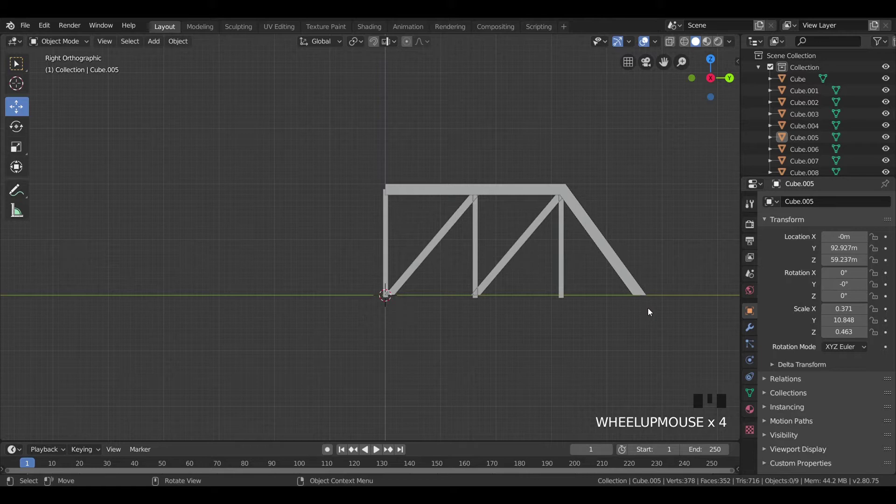
- Box-select all the truss pieces and join them into one object with Ctrl+J
key(b)
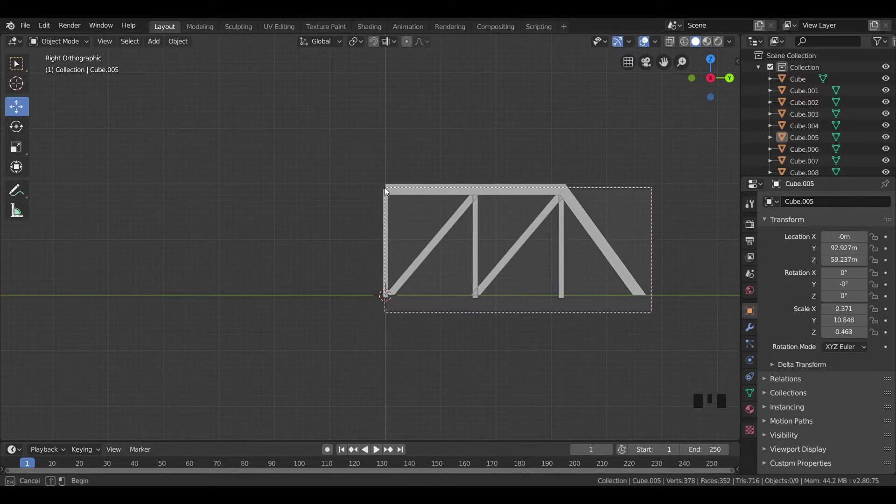
click(423, 186)
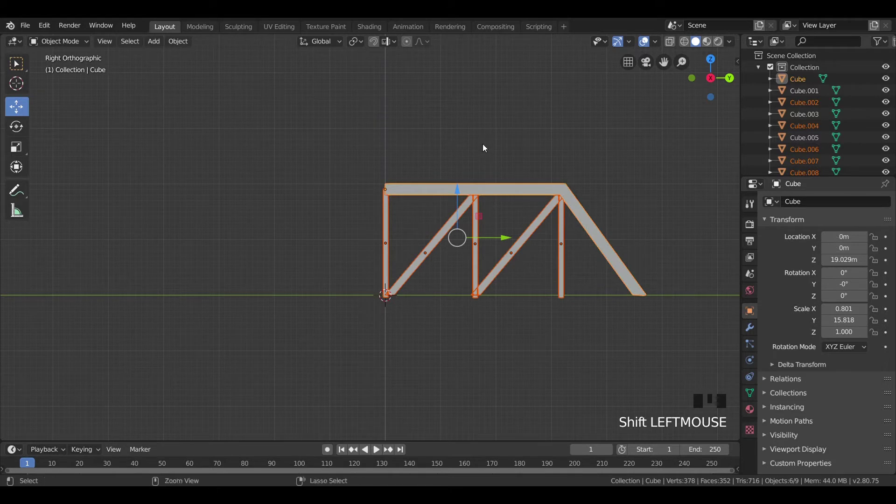
key(ctrl+j)
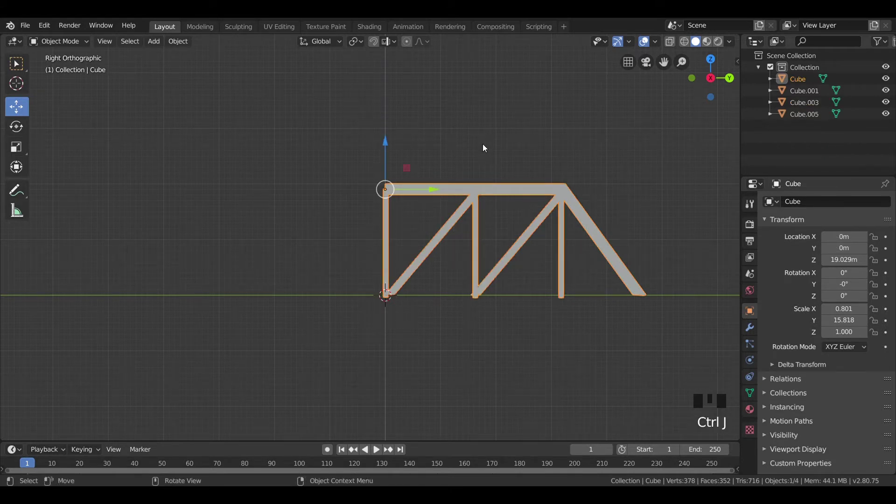
- Select the joined half truss frame ready for adding a modifier
click(485, 147)
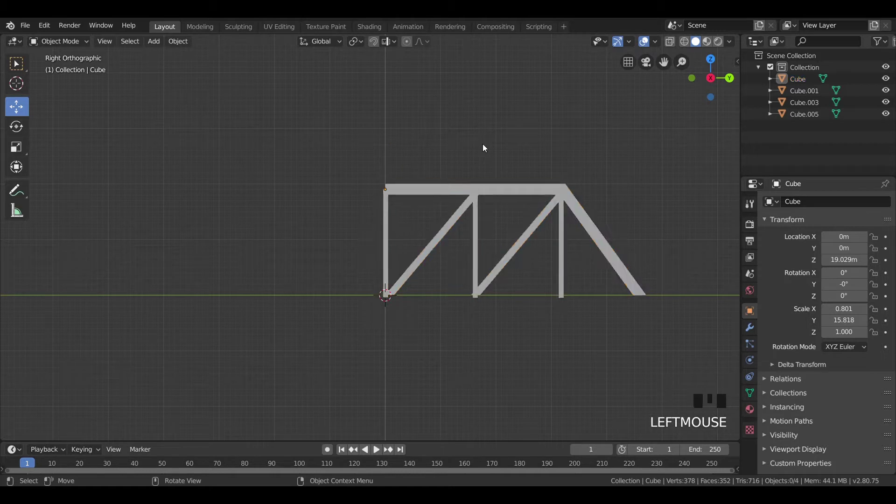
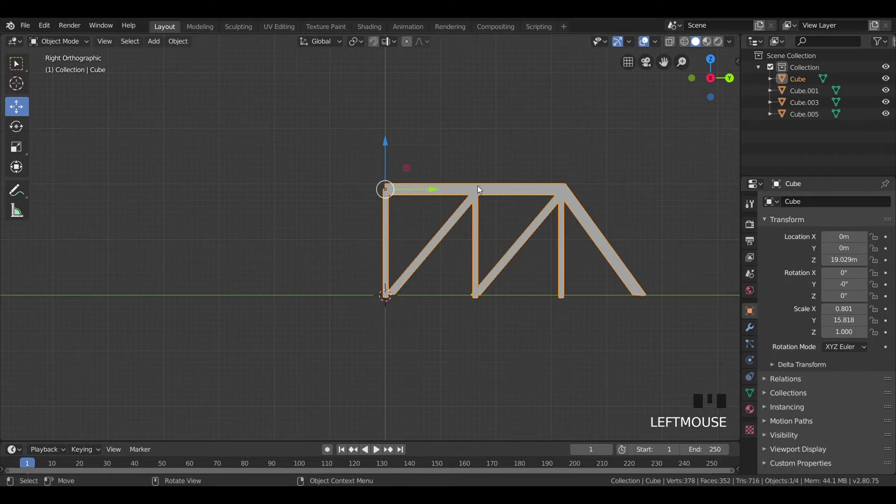
scroll(down, 3)
scroll(up, 3)
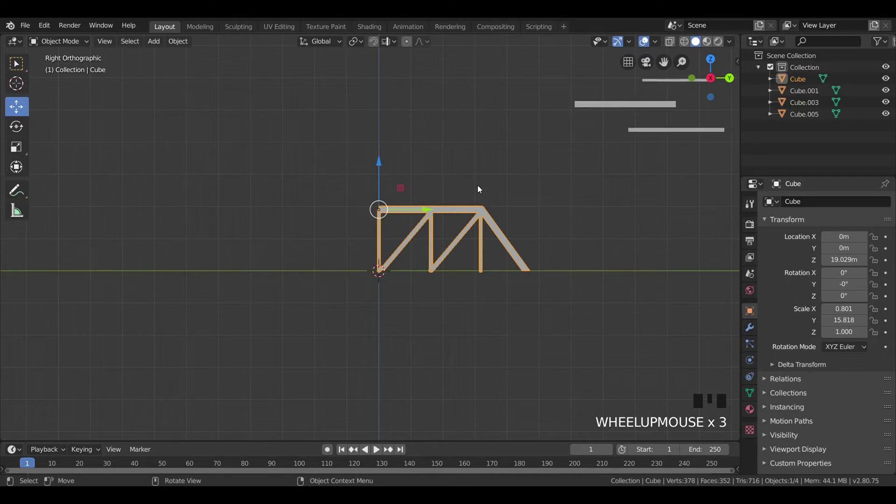
scroll(up, 3)
scroll(up, 3)
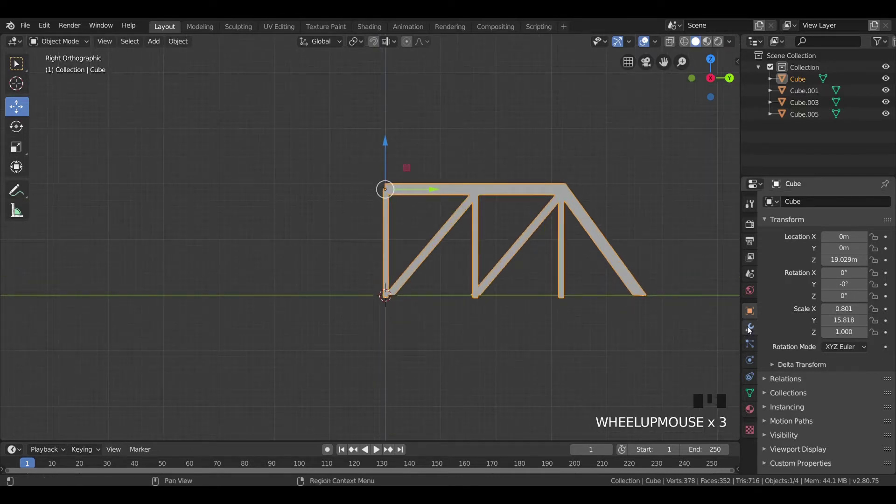
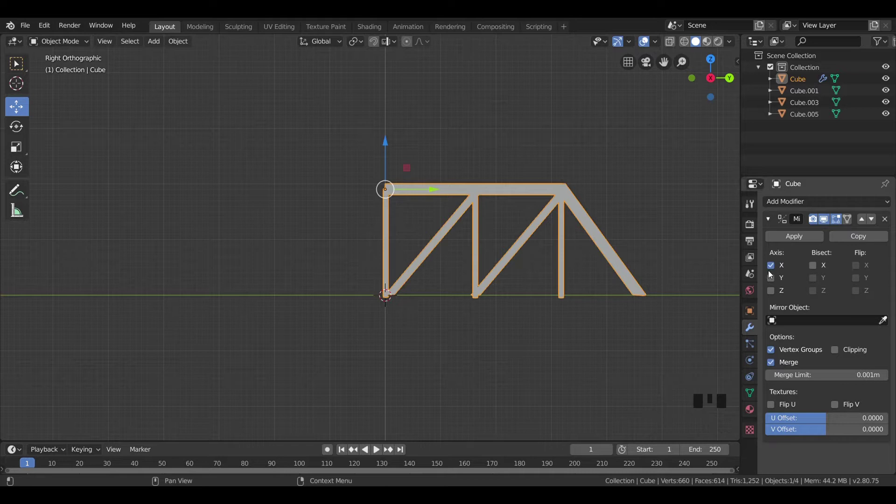
- Set the Mirror modifier's axis and bisect toggles so the half truss becomes a full symmetric truss
click(771, 296)
click(772, 295)
click(774, 284)
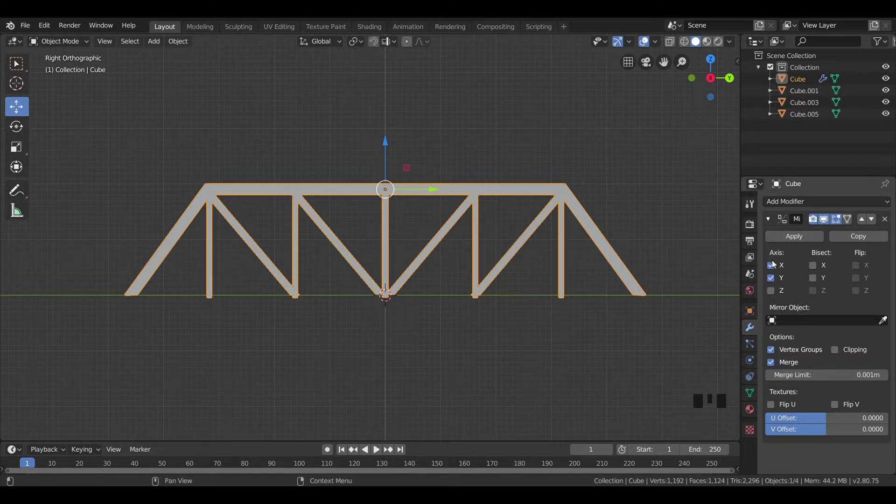
click(774, 265)
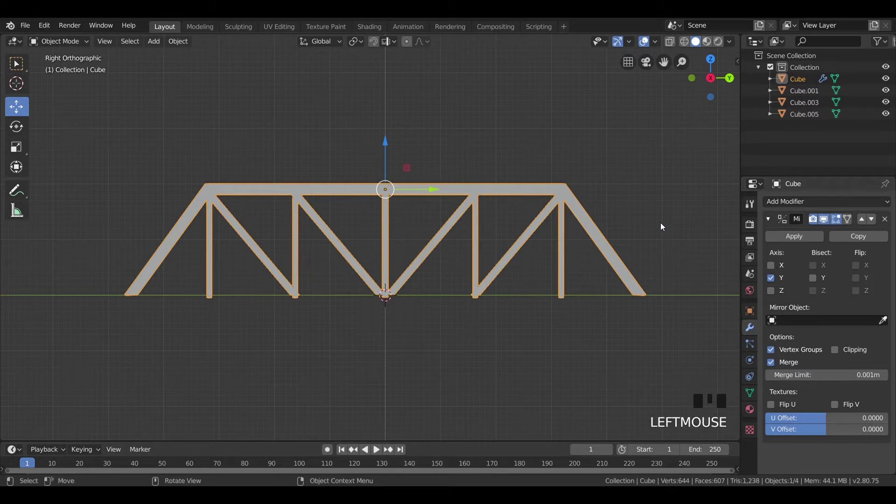
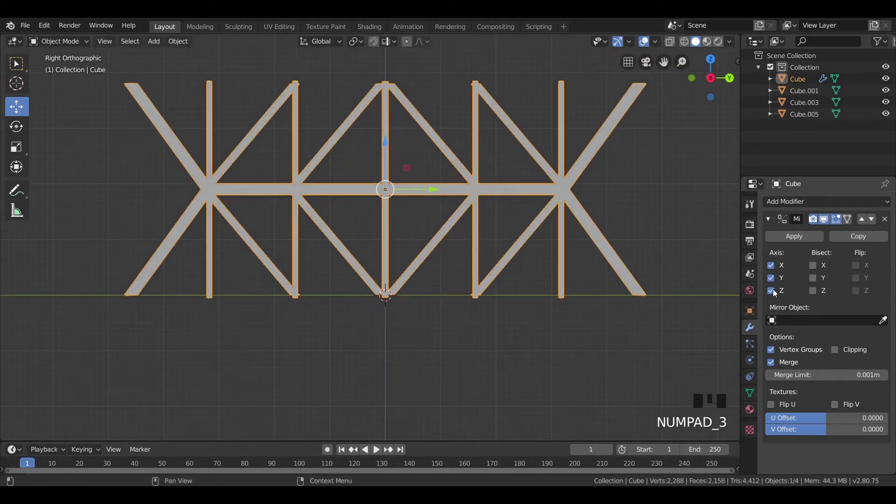
click(775, 296)
click(816, 283)
click(816, 269)
click(817, 269)
click(815, 272)
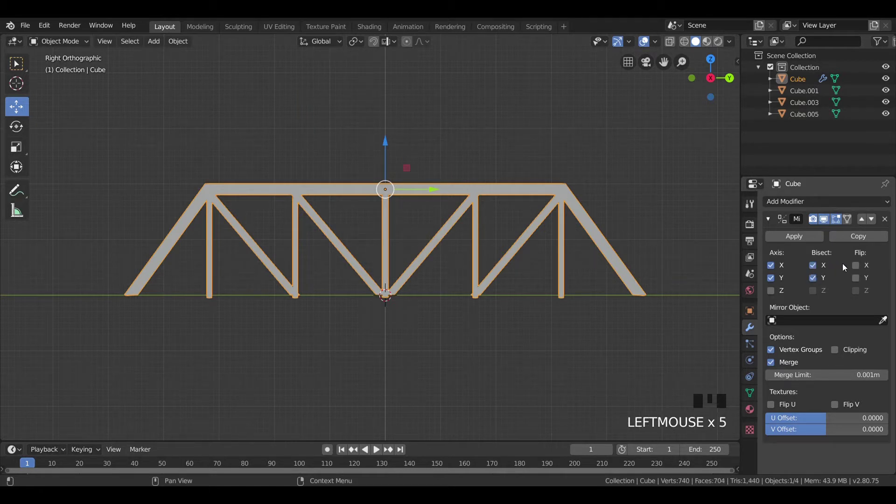
- Test and undo the flip options, then apply the Mirror modifier permanently
click(854, 267)
click(857, 278)
click(857, 278)
click(857, 264)
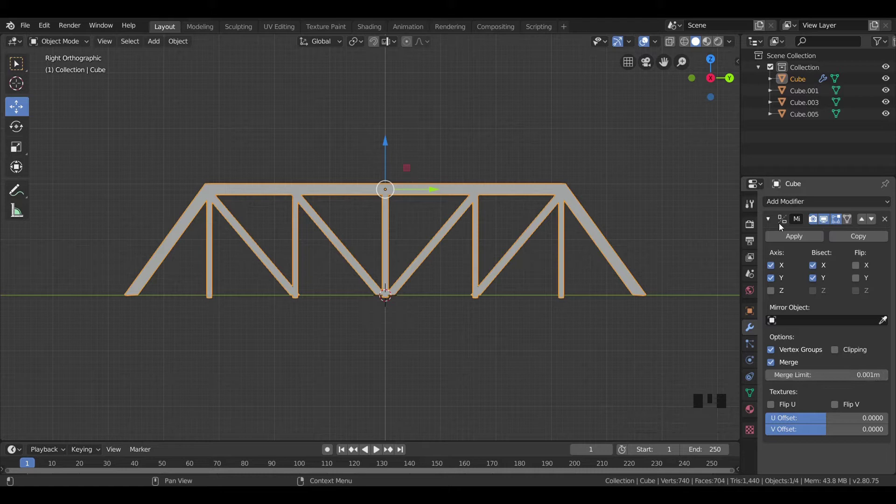
click(785, 232)
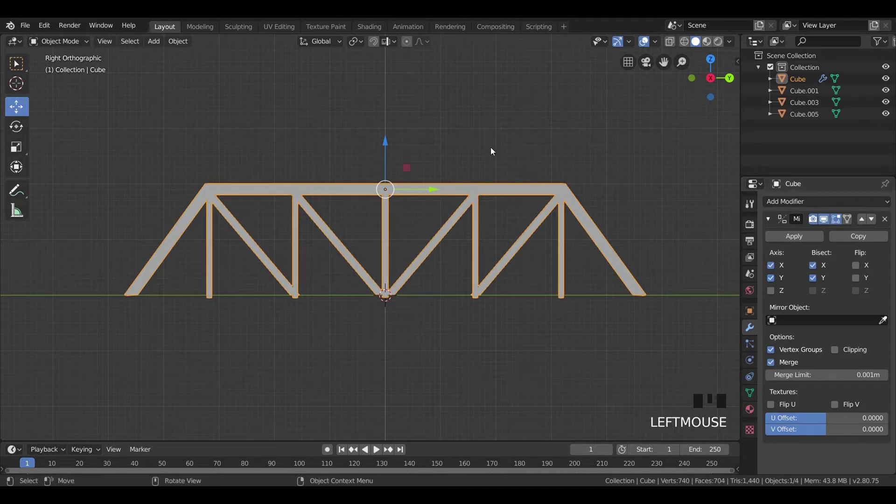
click(823, 241)
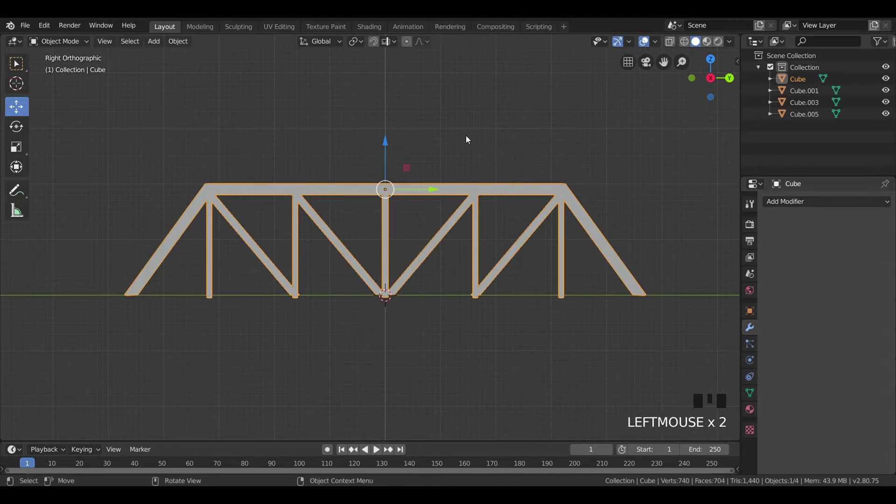
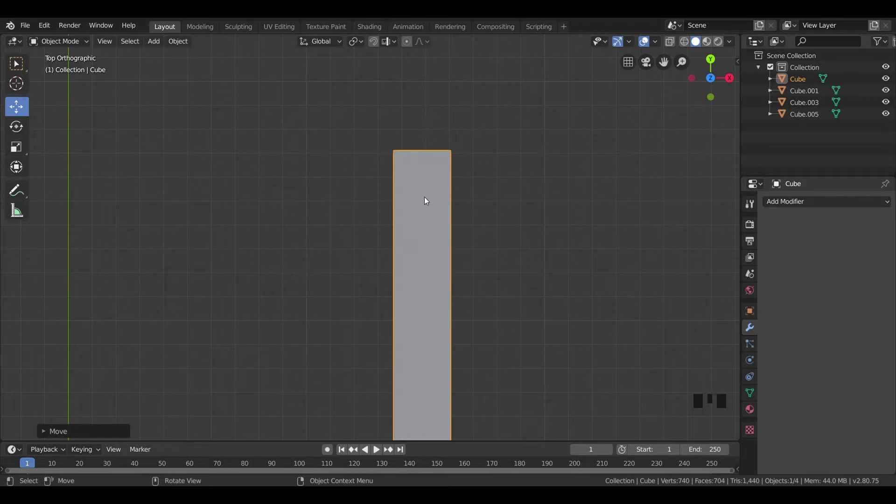
- Shift the truss sideways, duplicate it and slide the copy to the bridge's other side
key(g)
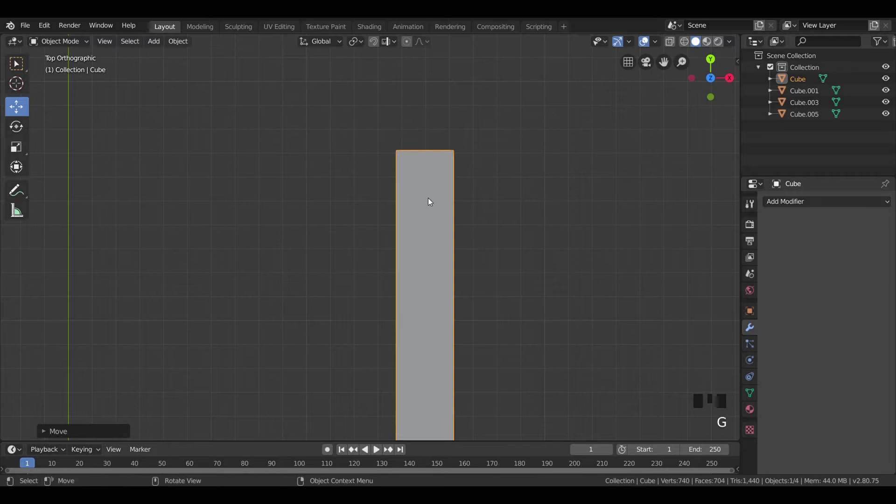
scroll(down, 3)
drag(417, 313, 617, 268)
key(shift+d)
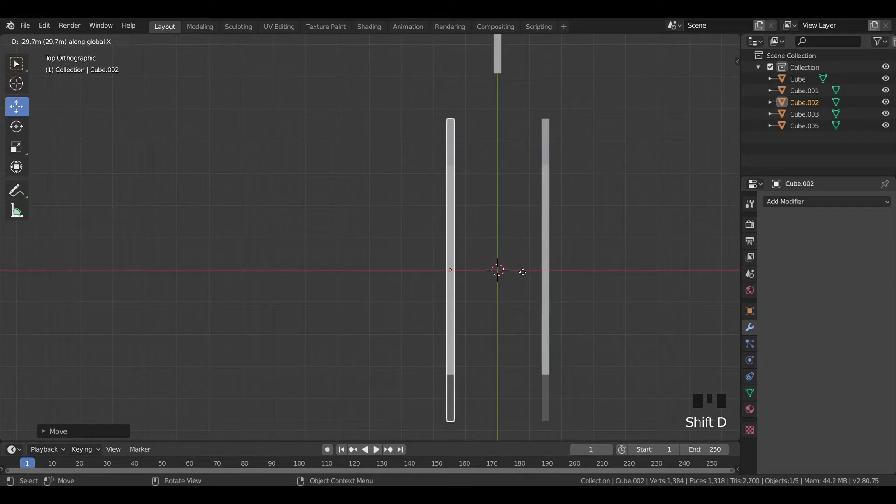
scroll(up, 3)
drag(474, 174, 470, 324)
scroll(up, 3)
drag(512, 287, 330, 305)
scroll(up, 3)
key(g)
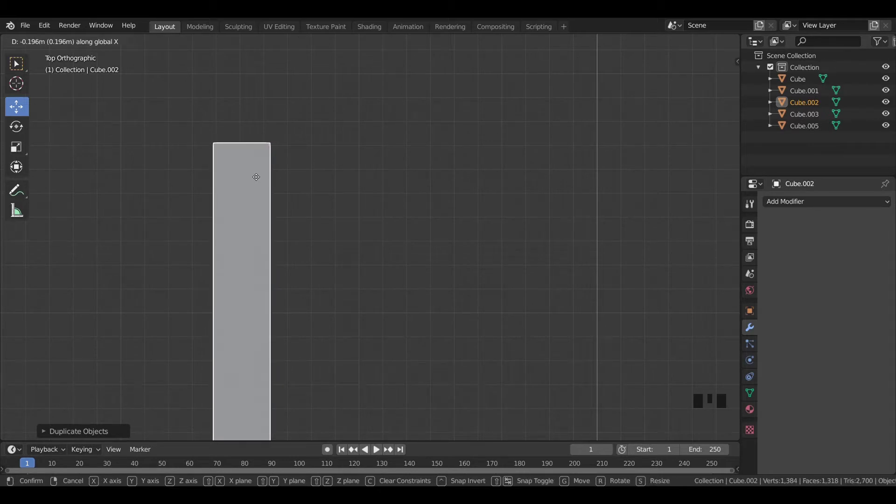
click(497, 209)
- Adjust the gap so the two trusses stand parallel and aligned, then view them in perspective
scroll(down, 3)
drag(480, 326, 432, 247)
key(KP_7)
scroll(up, 3)
click(548, 204)
drag(593, 260, 584, 237)
scroll(up, 3)
drag(528, 230, 383, 274)
scroll(up, 3)
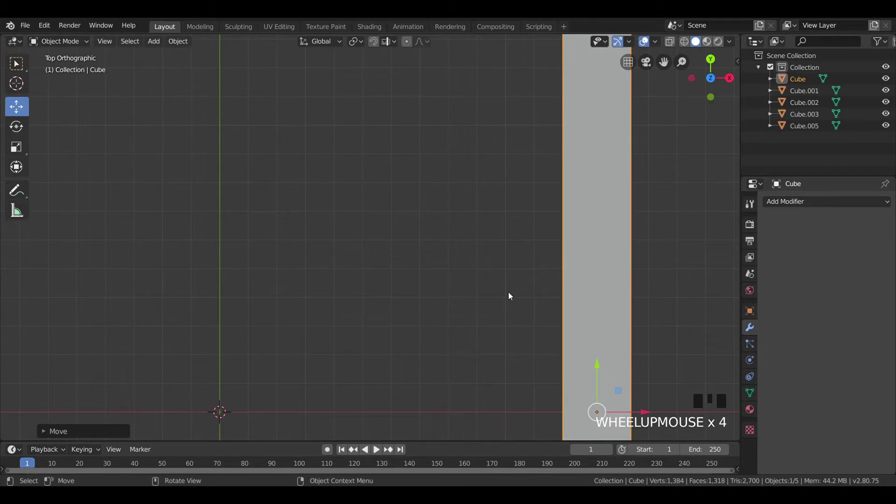
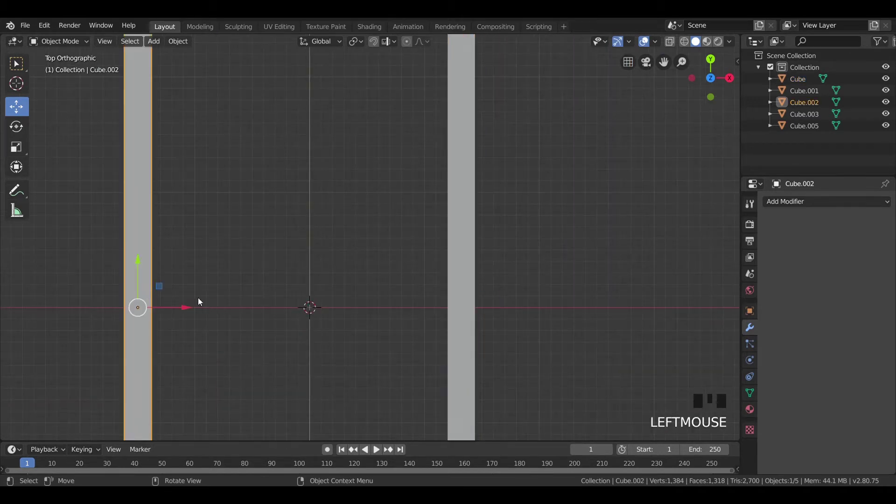
drag(191, 306, 284, 259)
scroll(down, 3)
drag(394, 343, 262, 299)
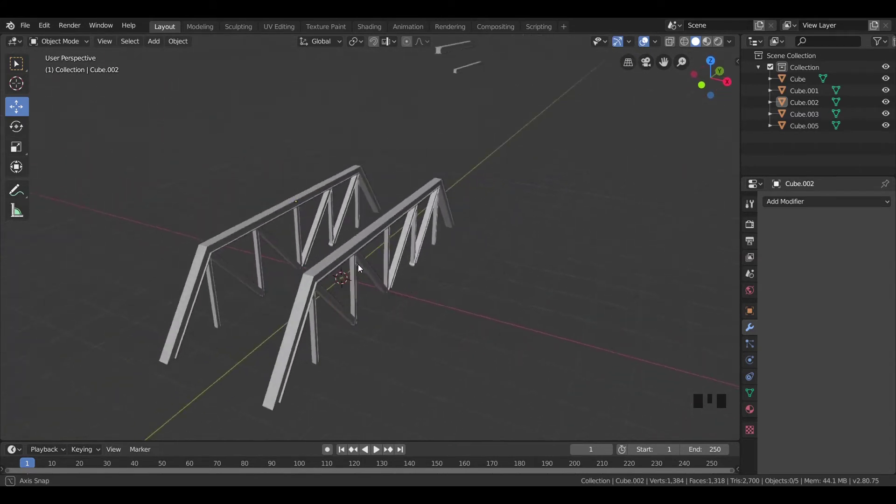
- Stretch a cube into a cross beam spanning the trusses and move it to the truss ends
click(376, 267)
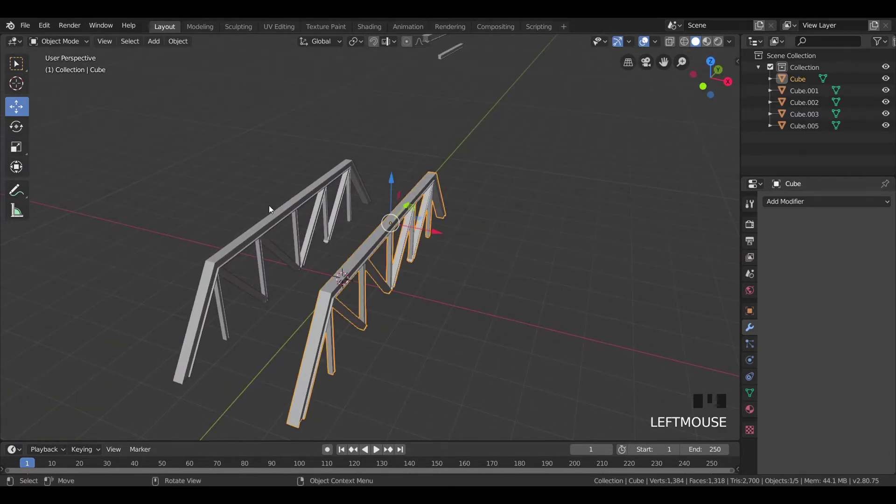
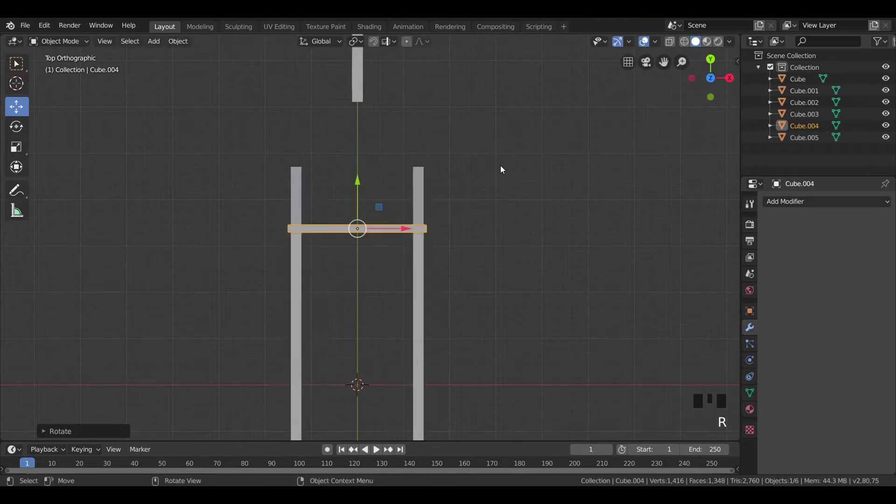
scroll(up, 3)
key(s)
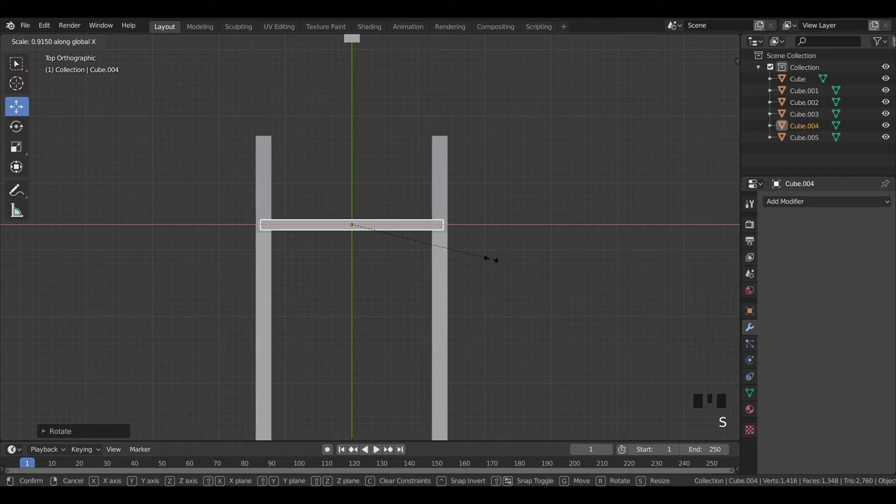
key(KP_3)
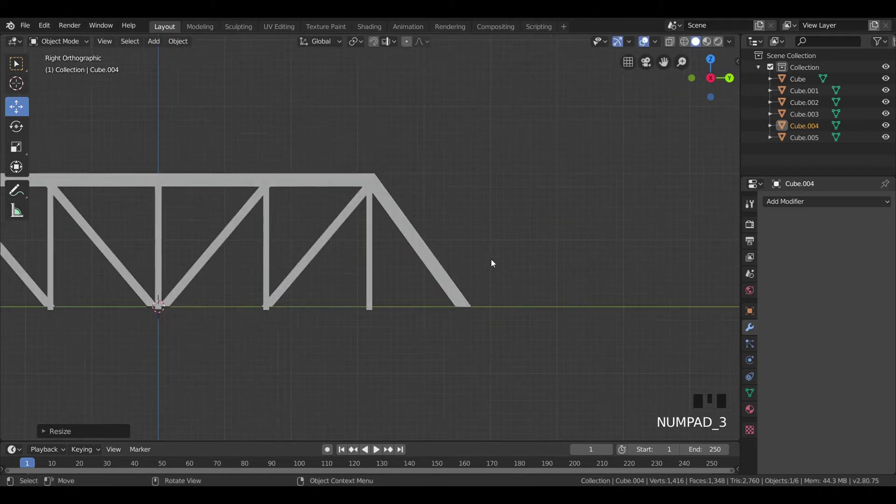
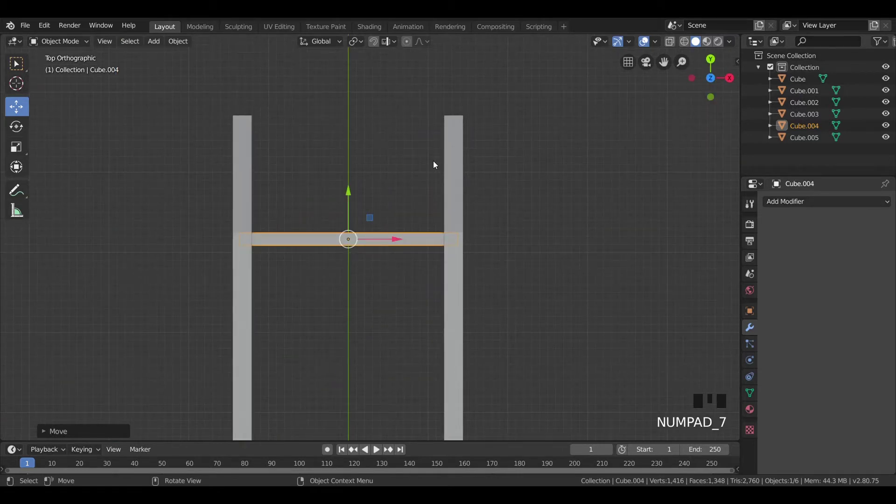
click(526, 193)
click(406, 243)
drag(484, 258, 271, 193)
key(KP_3)
key(KP_1)
- Align the cross beam precisely with the truss ends from above
scroll(up, 3)
drag(334, 198, 344, 339)
scroll(up, 3)
drag(324, 199, 363, 160)
scroll(down, 3)
drag(364, 164, 359, 205)
click(359, 205)
- Duplicate the cross beam and move the copy along the bridge toward the far end
key(KP_7)
scroll(down, 3)
drag(444, 269, 483, 206)
scroll(up, 3)
key(shift+d)
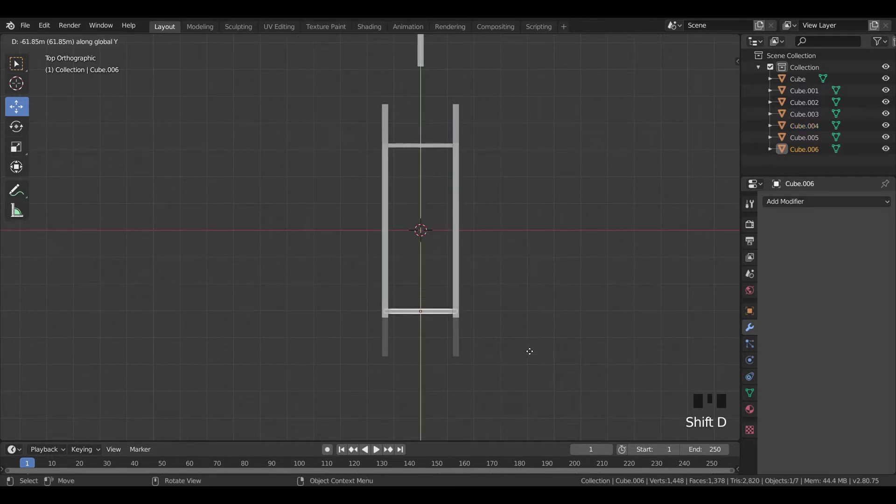
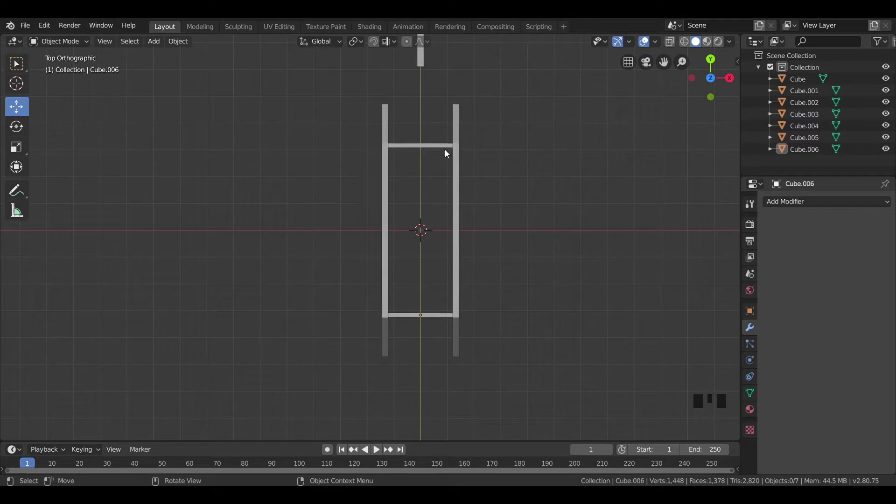
- Duplicate an end cross beam and place the copy midway along the bridge
click(442, 150)
scroll(up, 3)
key(shift+d)
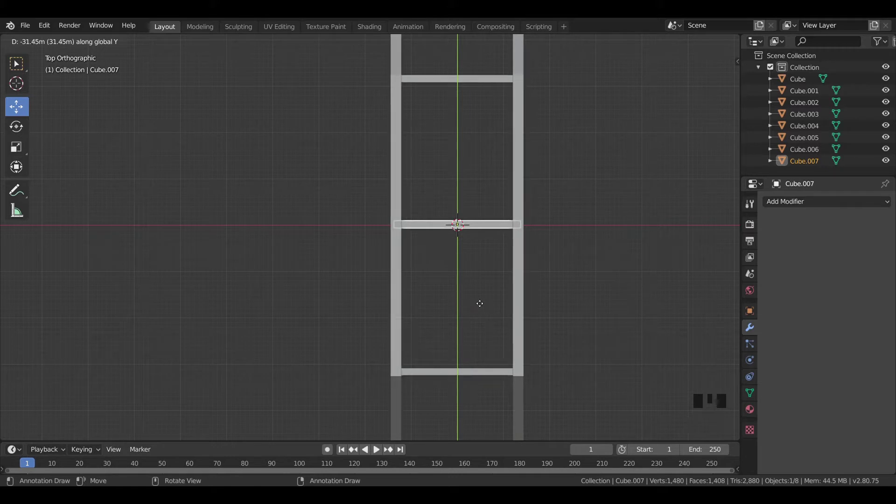
click(603, 243)
scroll(down, 3)
drag(579, 282, 514, 201)
scroll(up, 3)
key(KP_7)
scroll(down, 3)
drag(466, 156, 414, 125)
- Copy the long bar, rotate it crosswise, stretch it to span the top chords and set it in place
click(414, 125)
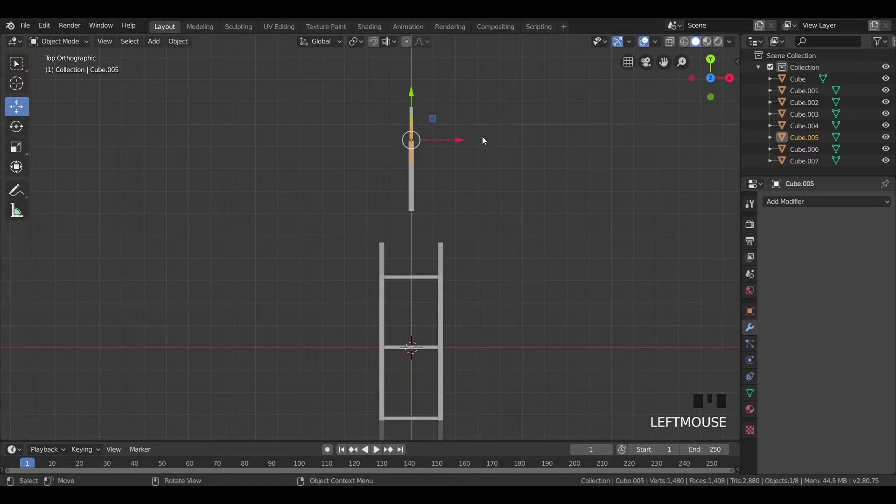
key(shift+d)
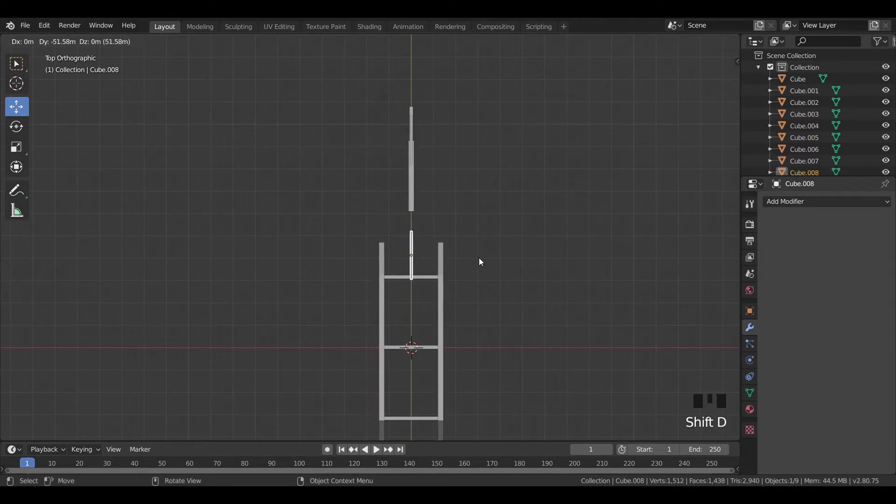
scroll(up, 3)
key(r)
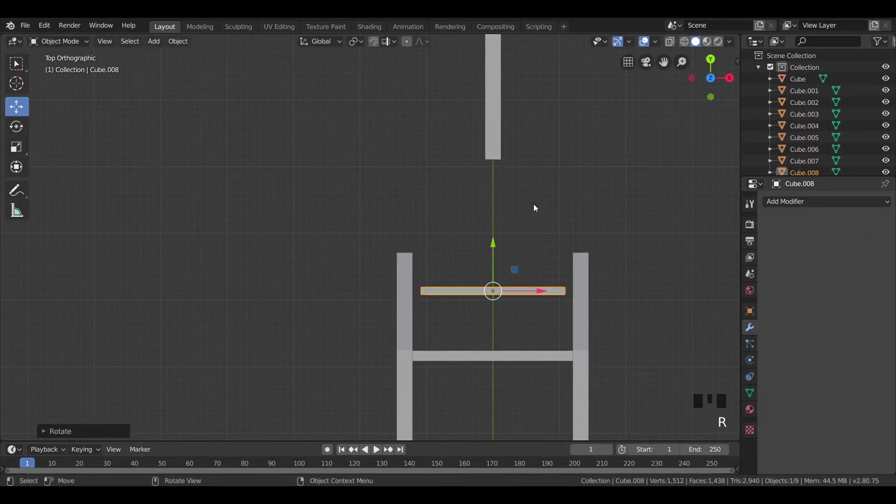
key(s)
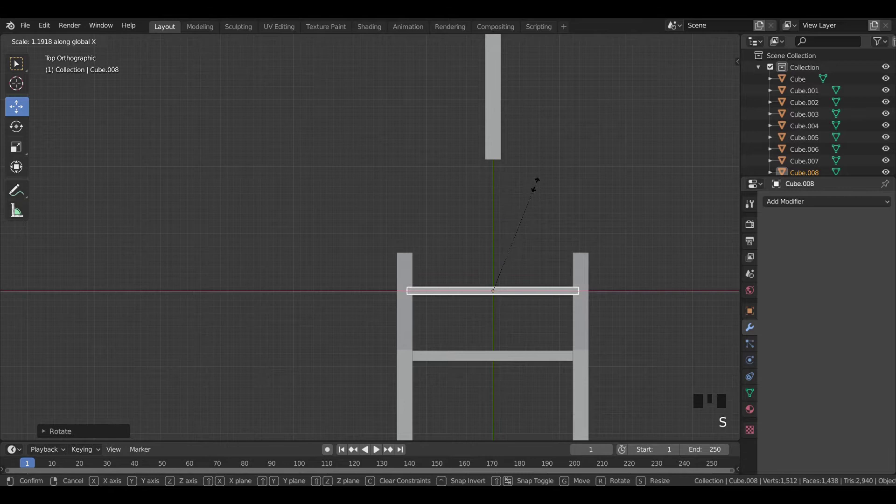
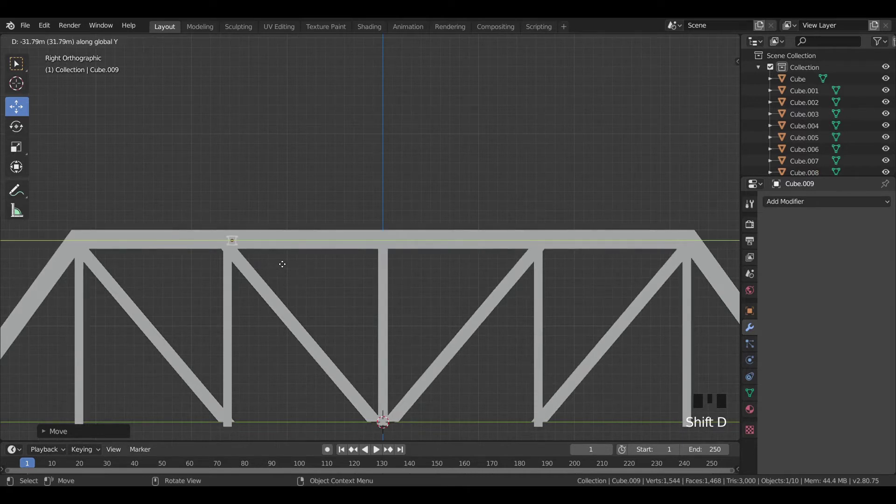
key(KP_7)
click(307, 161)
scroll(down, 3)
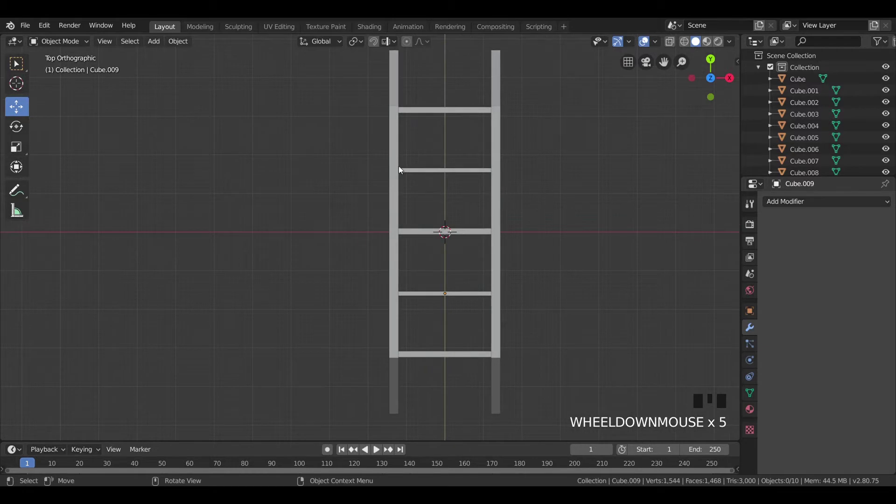
click(460, 295)
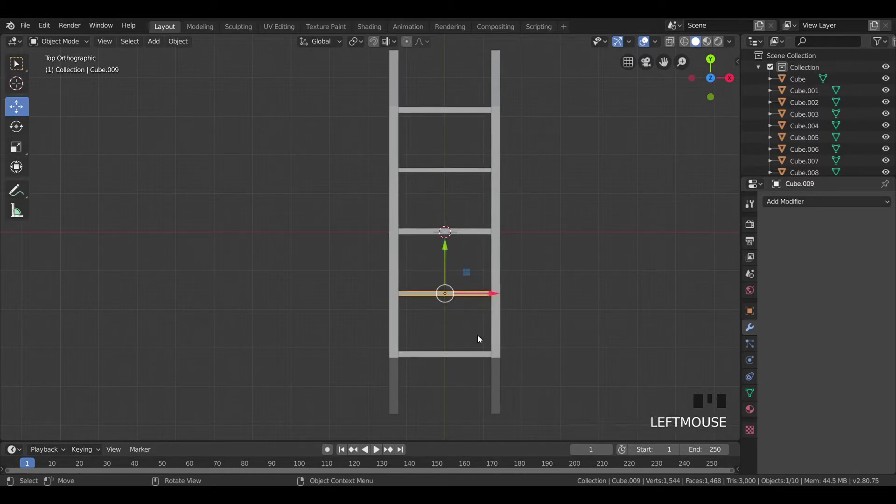
- Duplicate a crossbar and scale the copy into a thin brace bar
key(shift+d)
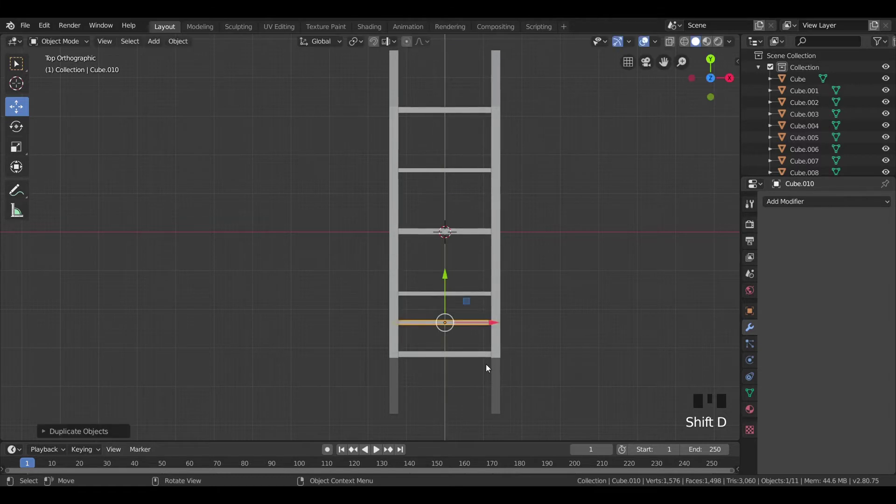
scroll(up, 3)
drag(528, 344, 517, 260)
scroll(up, 3)
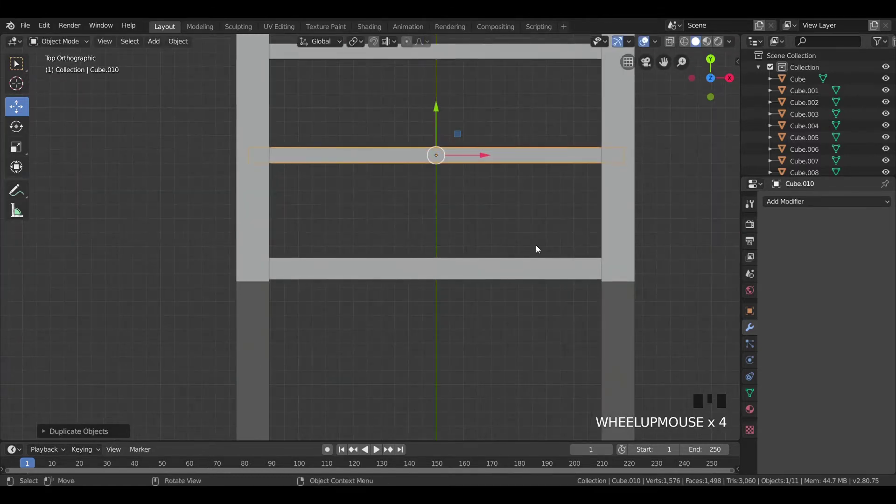
key(s)
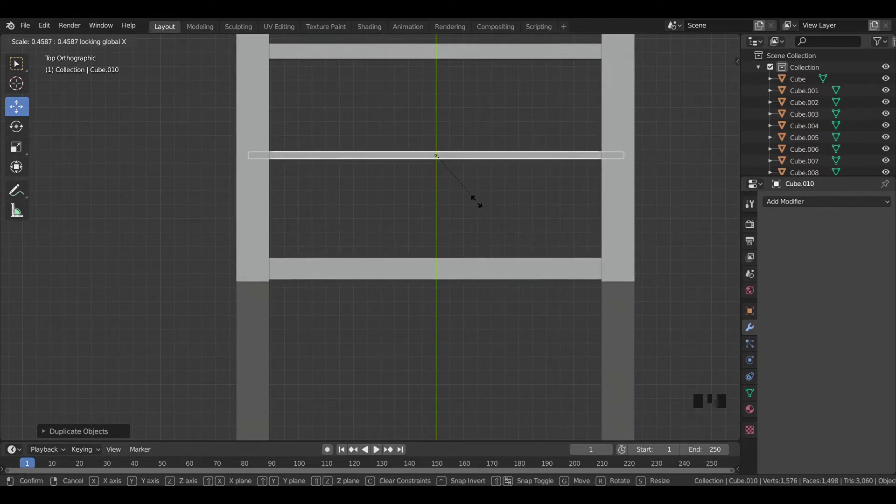
scroll(down, 3)
- Copy the thin bar again and lengthen it to reach the chords before tilting
key(shift+d)
key(r)
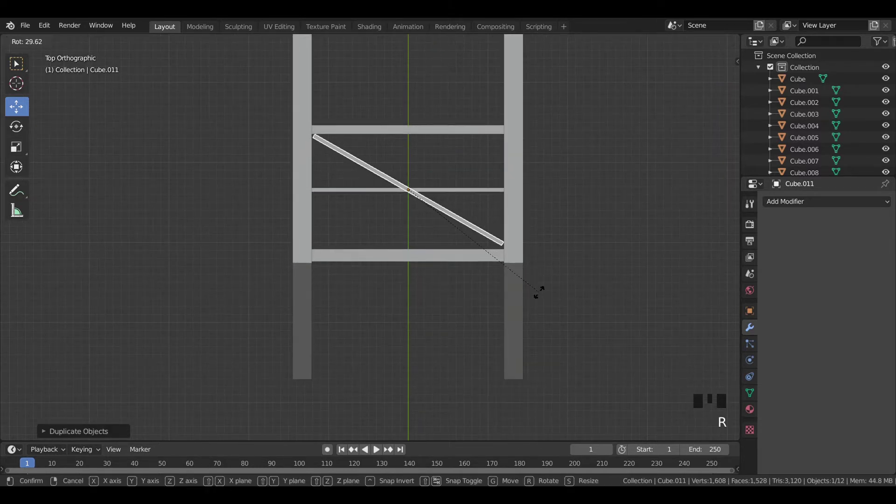
key(ctrl+z)
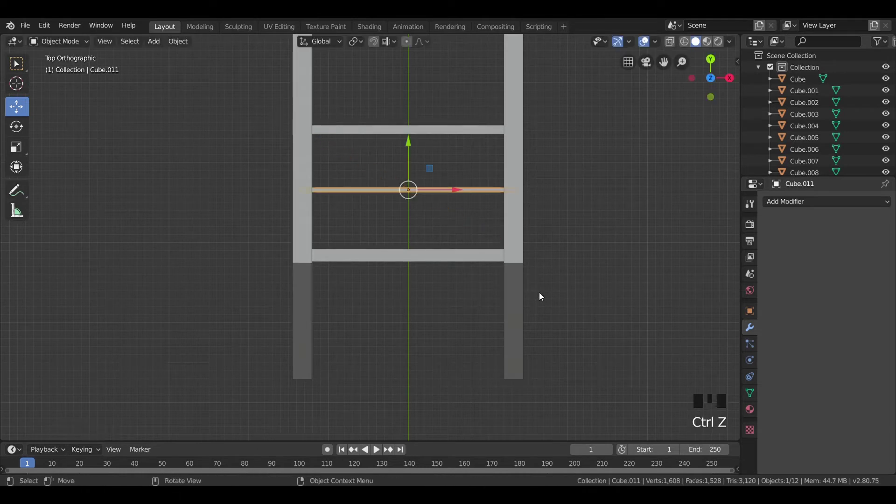
key(s)
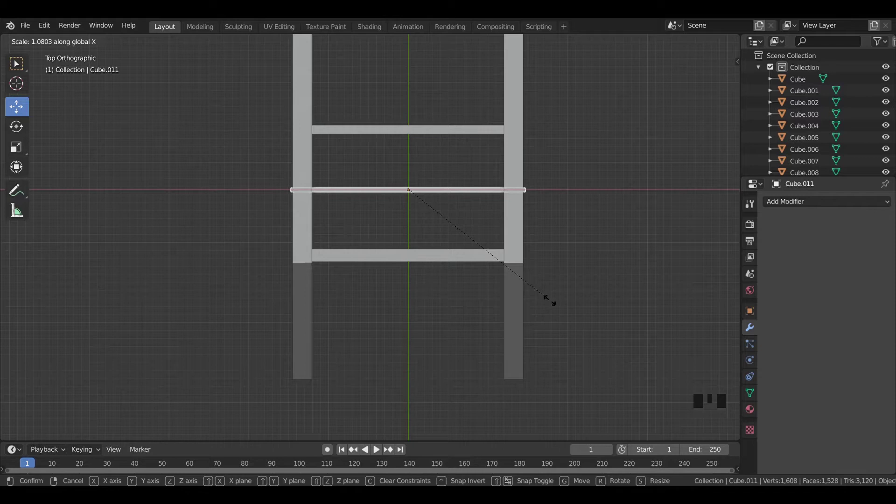
- Rotate one brace corner to corner, then lengthen and tilt the other to form an X
key(r)
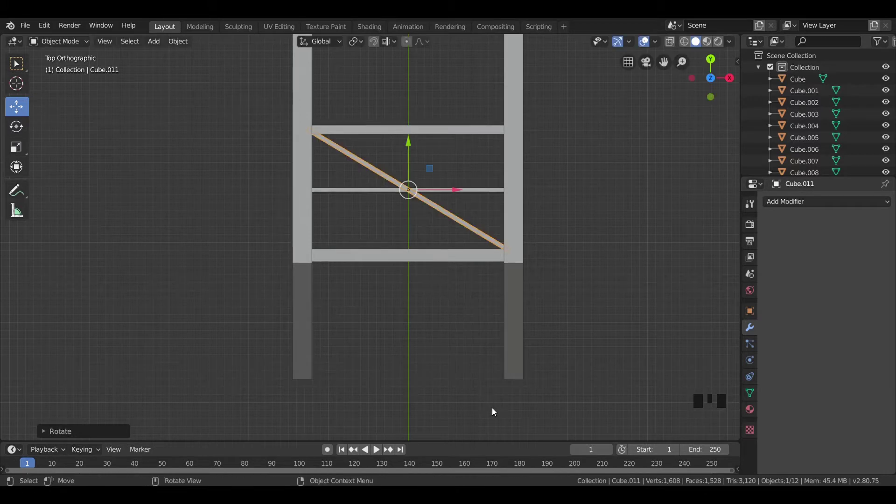
click(496, 193)
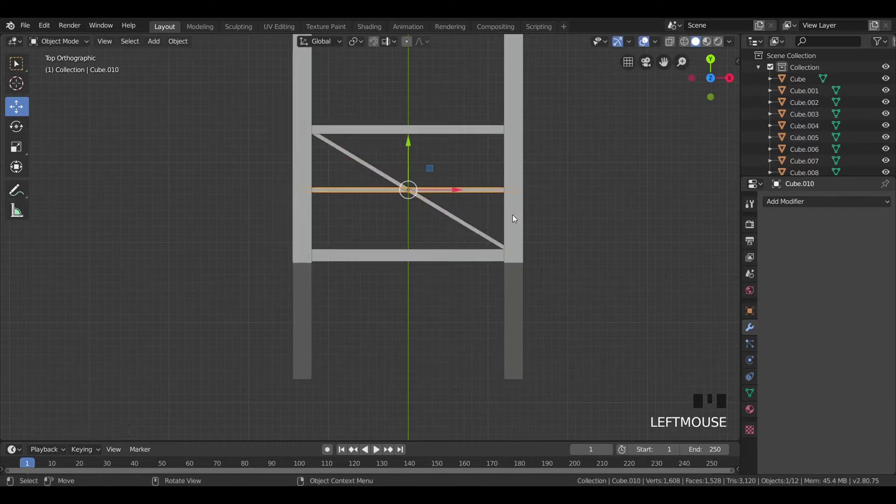
key(s)
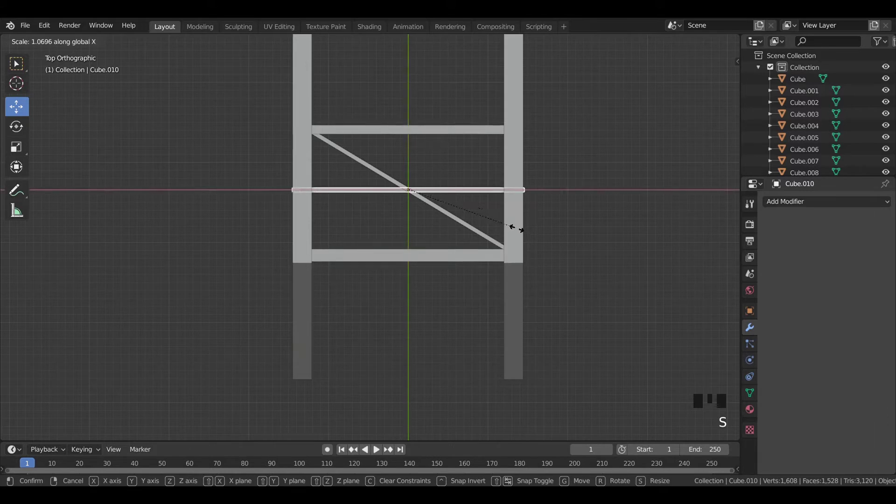
key(r)
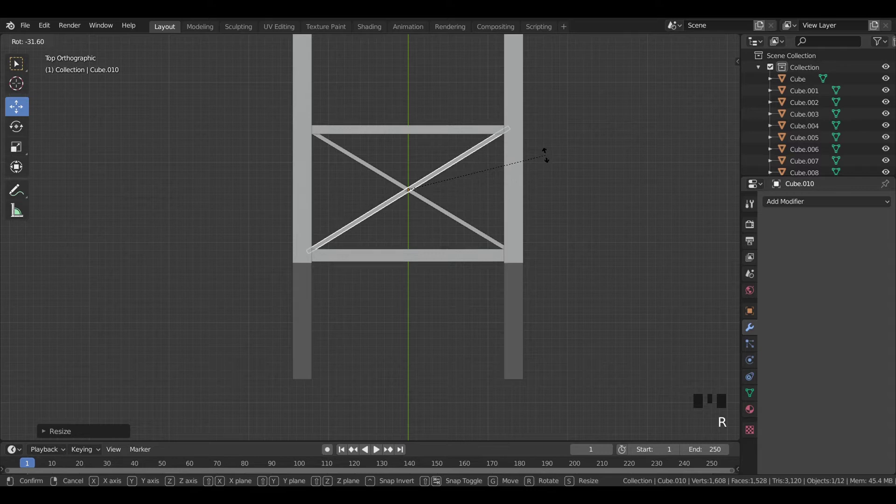
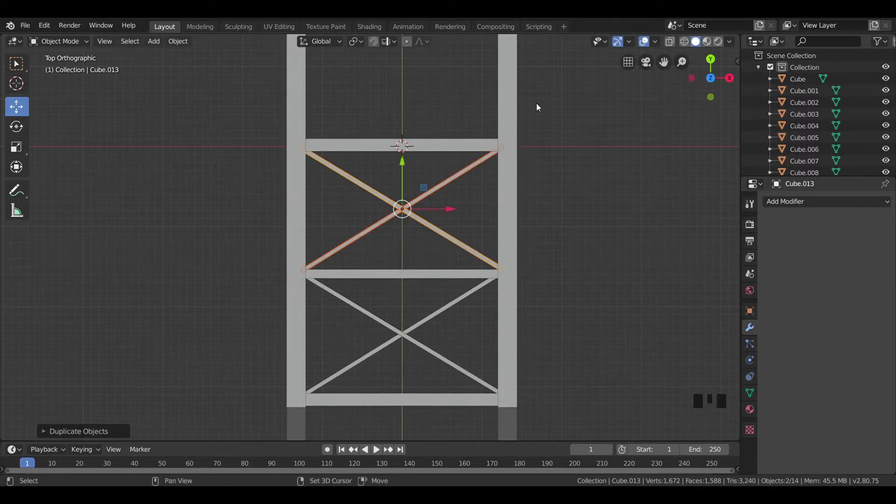
- Select both X braces, copy them into the next top bay and orbit to check the braced truss
drag(538, 106, 474, 348)
scroll(down, 3)
click(428, 371)
click(405, 412)
key(shift+d)
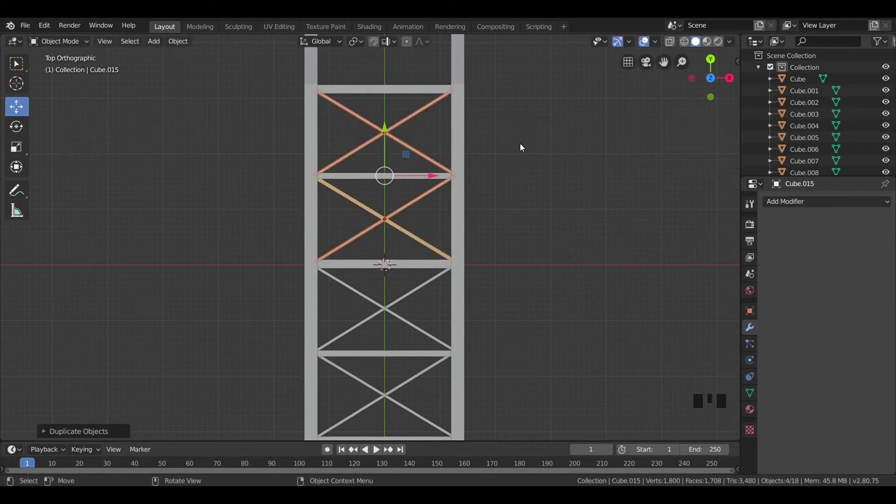
click(522, 146)
scroll(down, 3)
drag(457, 311, 421, 240)
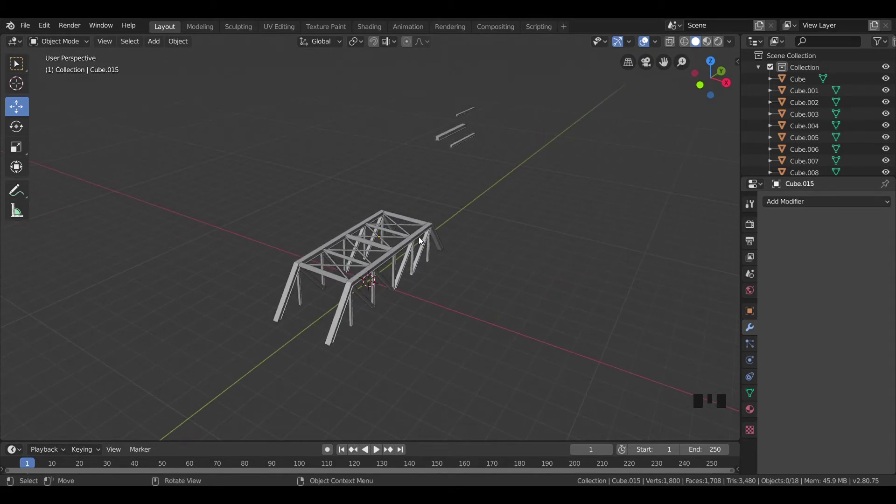
- Select all truss pieces from above with one piece active and join them with Ctrl+J
key(KP_7)
key(b)
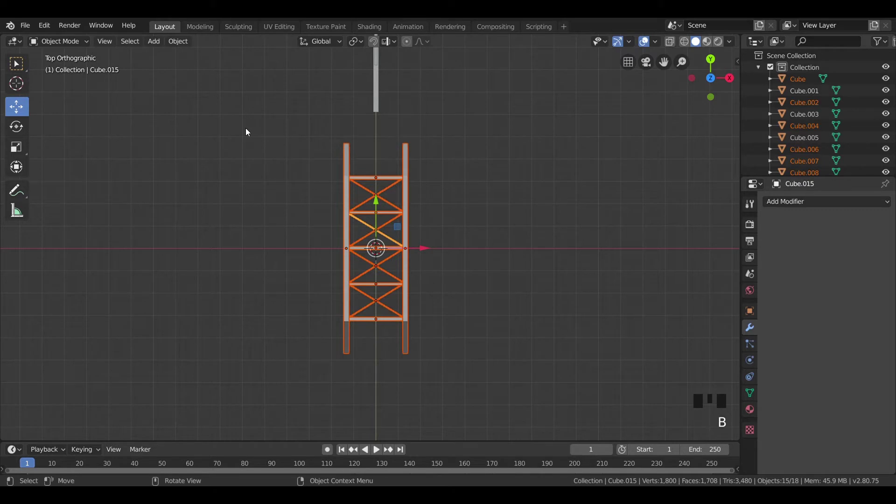
scroll(up, 3)
scroll(up, 3)
click(363, 271)
key(ctrl+j)
click(542, 204)
scroll(down, 3)
drag(456, 248, 223, 181)
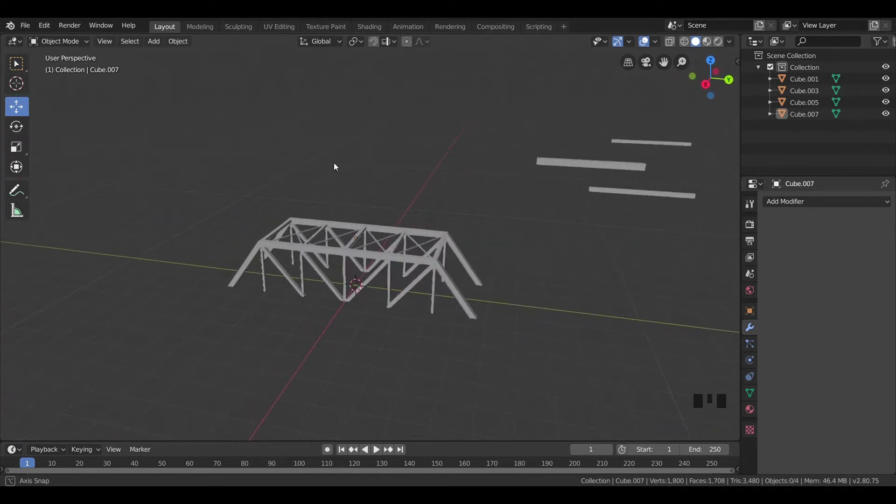
click(361, 248)
click(452, 207)
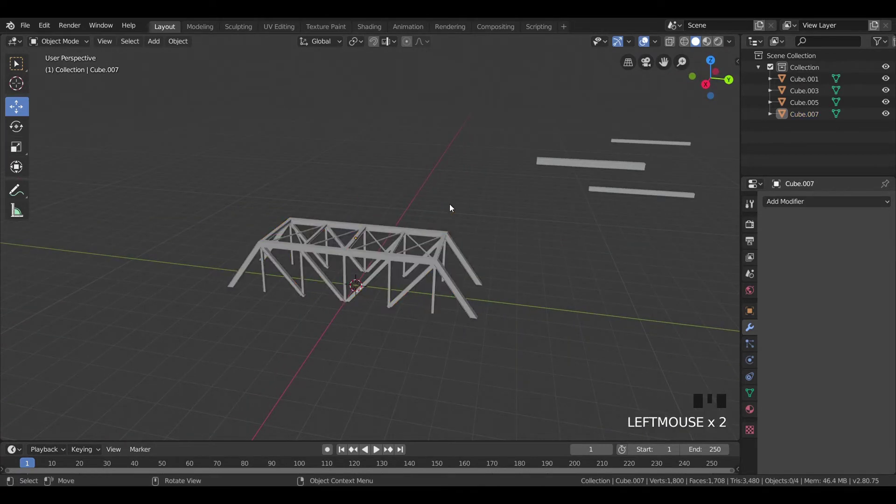
- Select the loose bar beyond the joined truss and frame it with the truss in top view
key(KP_7)
scroll(down, 3)
scroll(up, 3)
click(381, 91)
scroll(down, 3)
drag(390, 141, 412, 201)
scroll(up, 3)
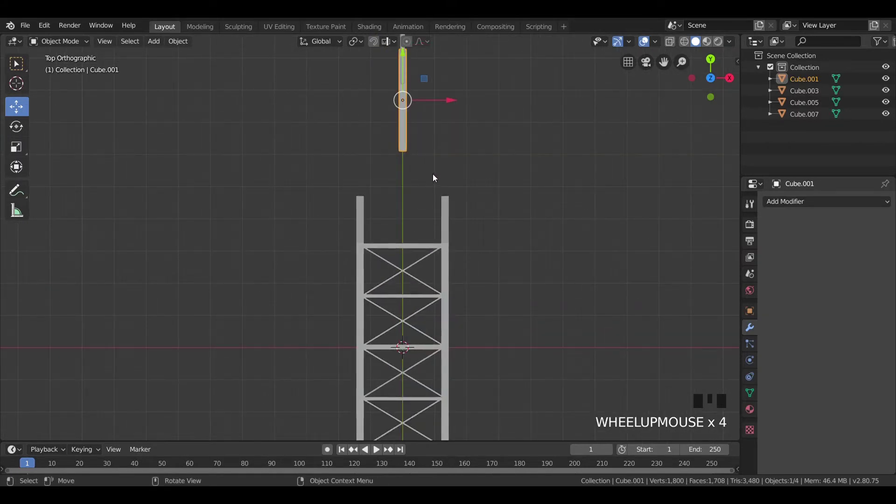
- Scale the loose bar, slide it under the truss and stretch it along Y to bridge length as a deck slab
key(s)
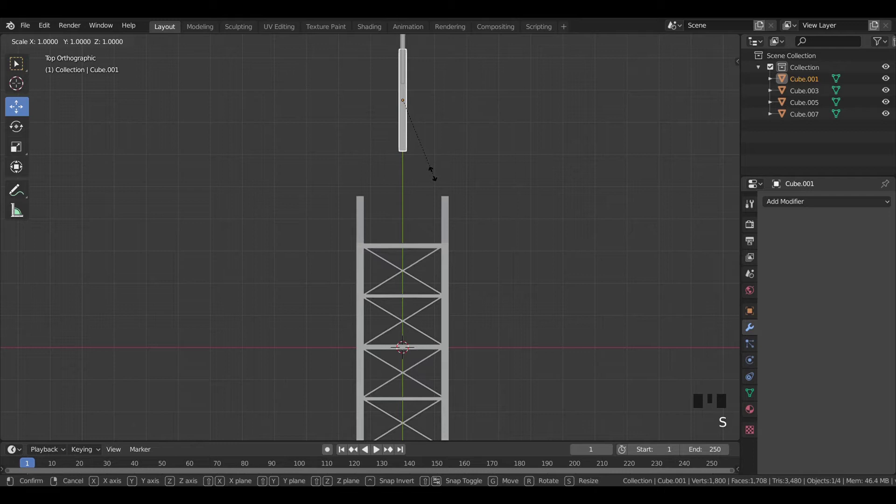
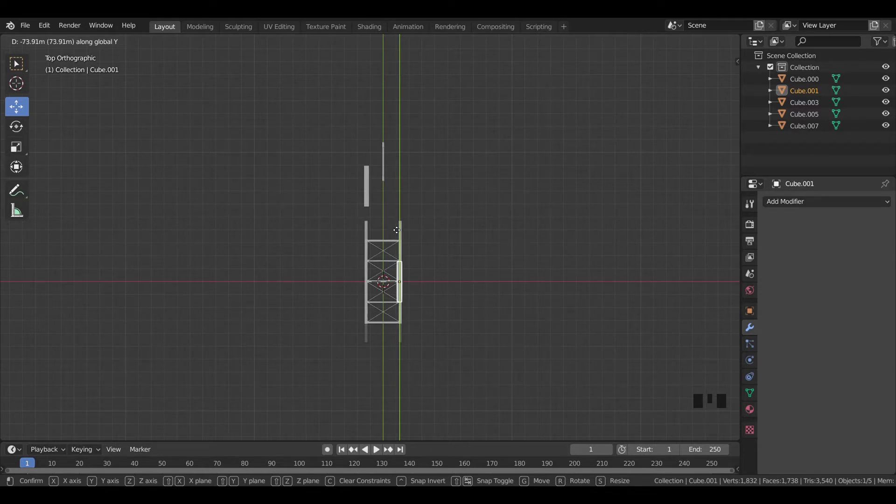
key(s)
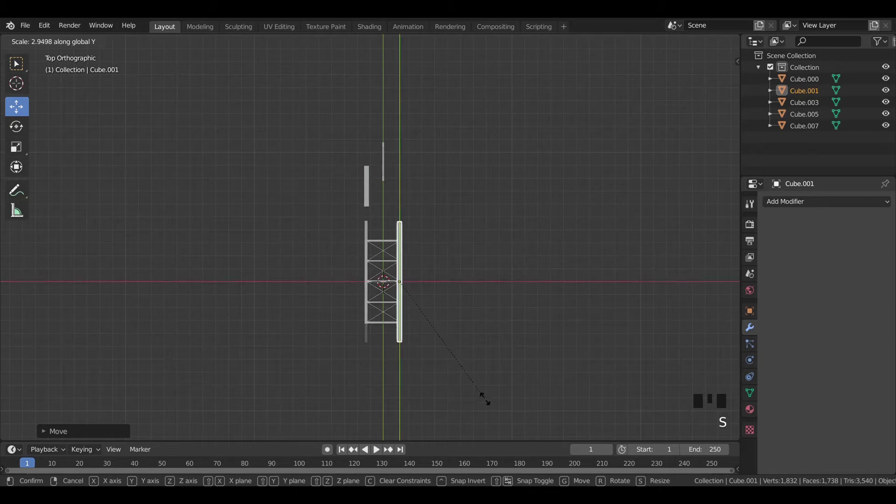
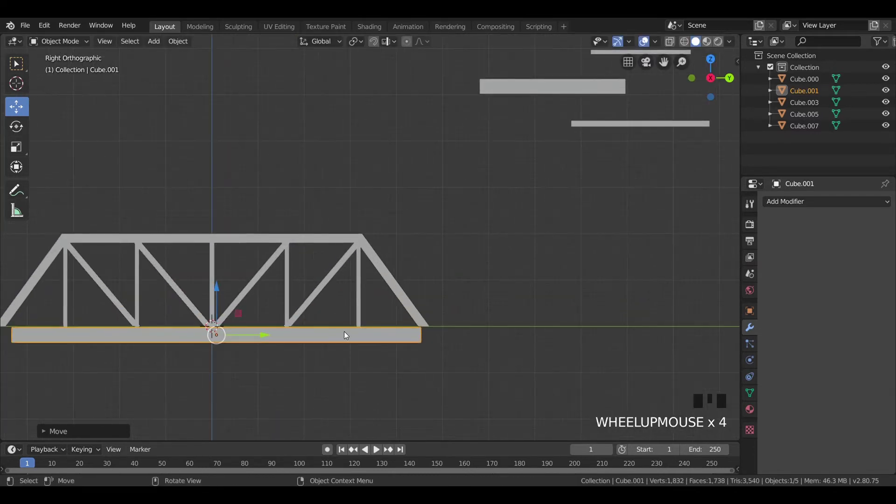
drag(275, 333, 274, 368)
key(s)
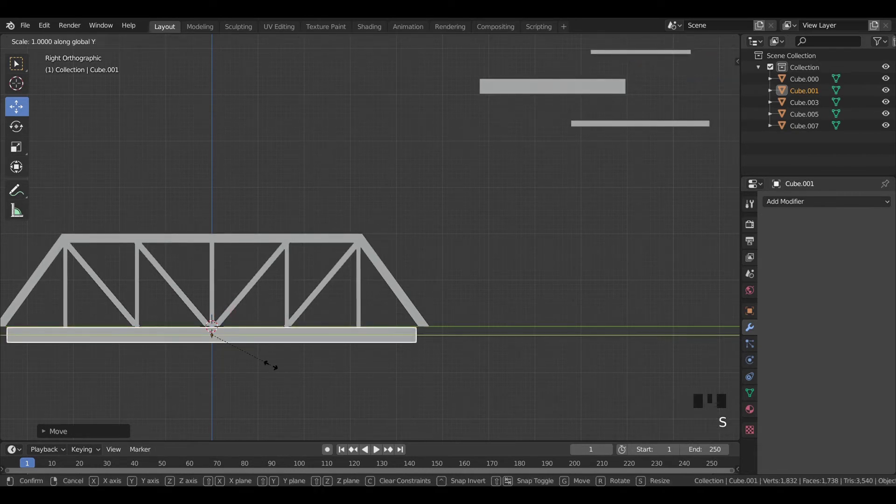
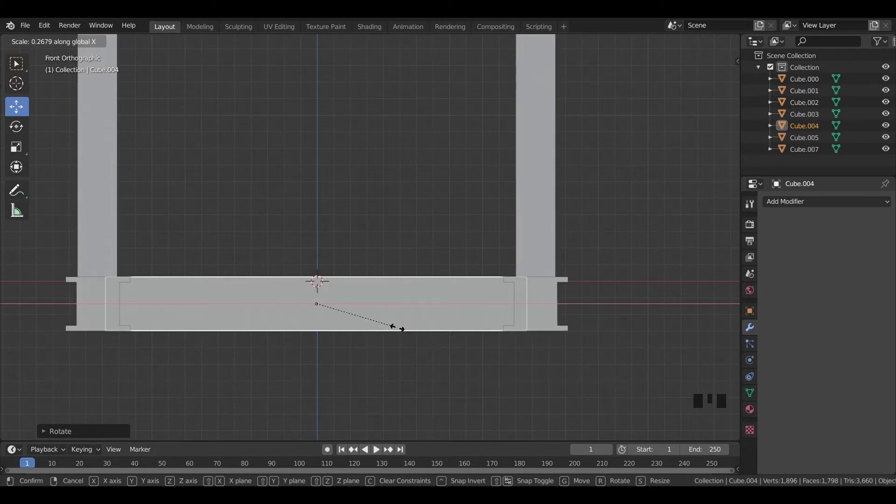
- Scale the deck crossbeam in front view so it spans between the two side girders
key(KP_7)
key(s)
click(675, 225)
scroll(down, 3)
drag(551, 290, 401, 252)
click(401, 252)
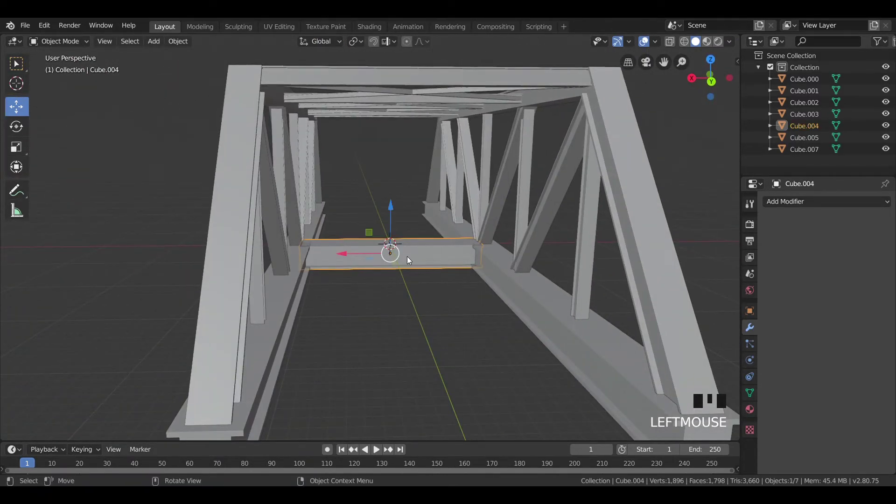
key(KP_3)
key(KP_1)
scroll(up, 3)
key(s)
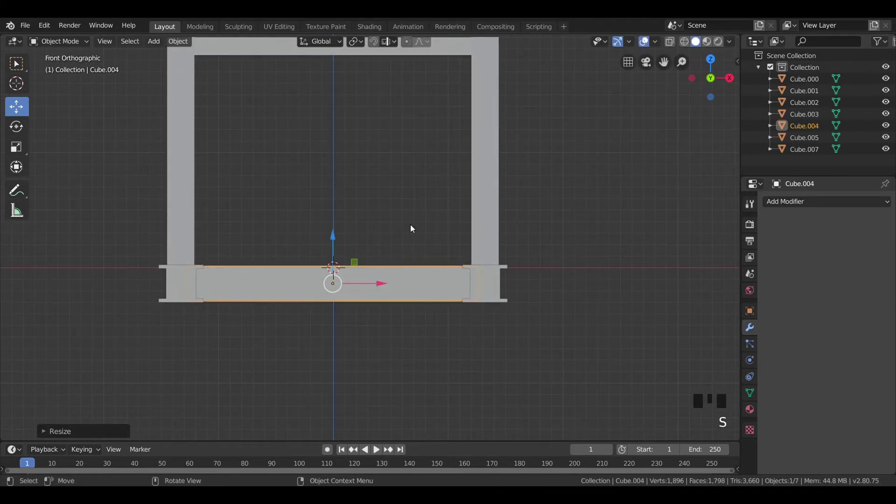
- Check the crossbeam from above and move it to the near end of the bridge
click(413, 190)
scroll(down, 3)
drag(410, 198, 344, 309)
click(344, 310)
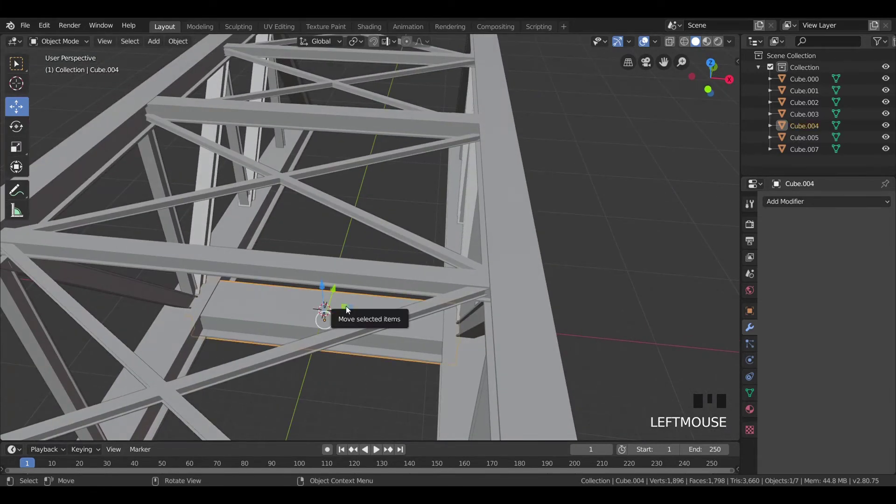
key(KP_7)
scroll(down, 3)
drag(367, 209, 362, 310)
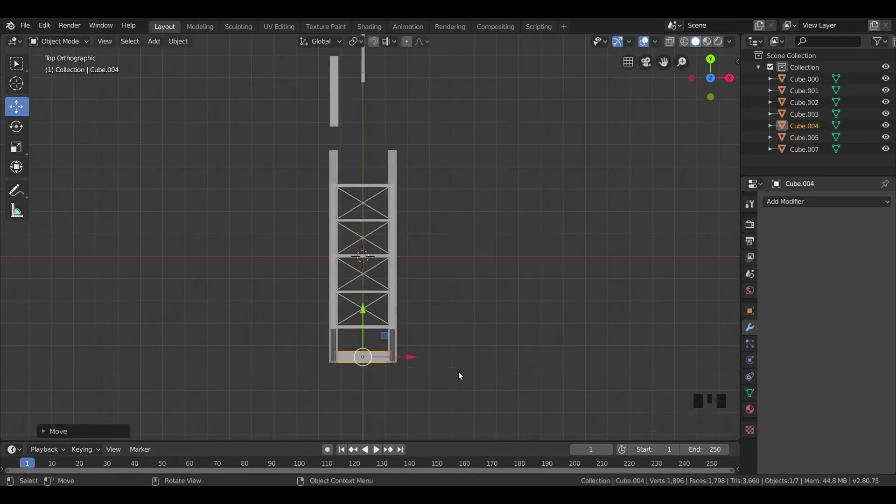
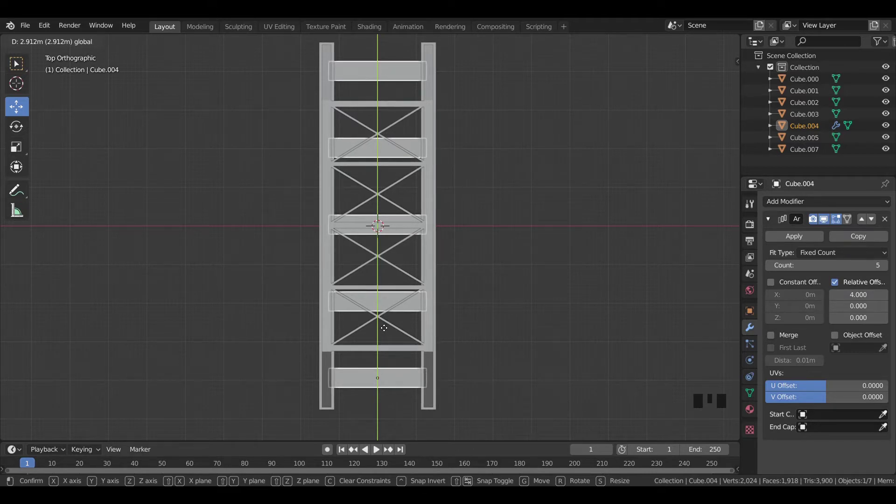
- Confirm the position of the five arrayed crossbeams and view them at an angle
click(483, 260)
scroll(down, 3)
drag(467, 304, 439, 276)
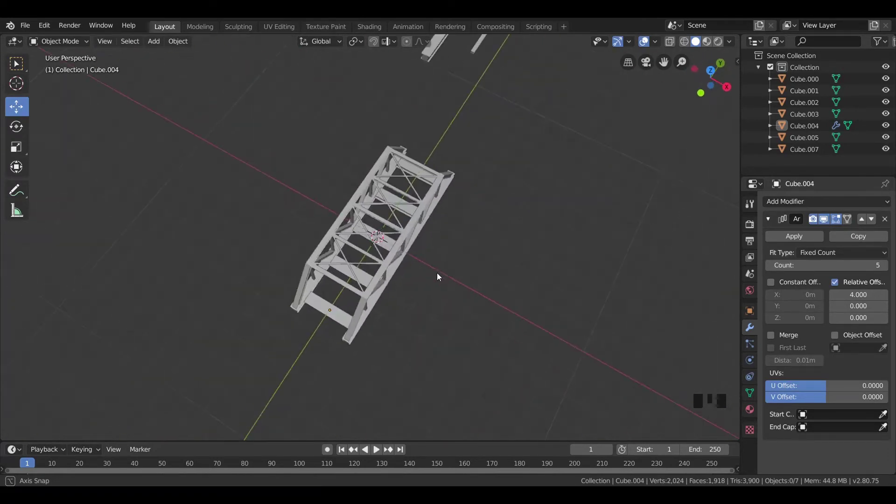
- Raise the Array count to six with relative offset 3.2 and reposition the crossbeams along the span in top view
click(331, 312)
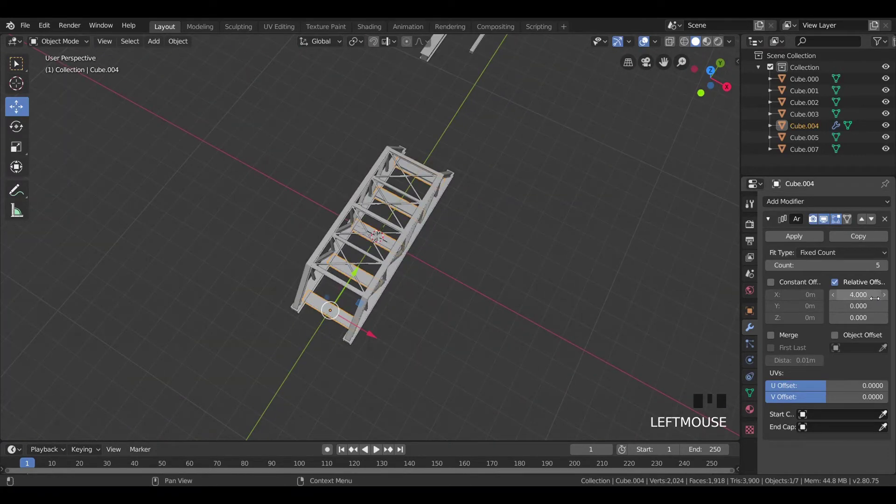
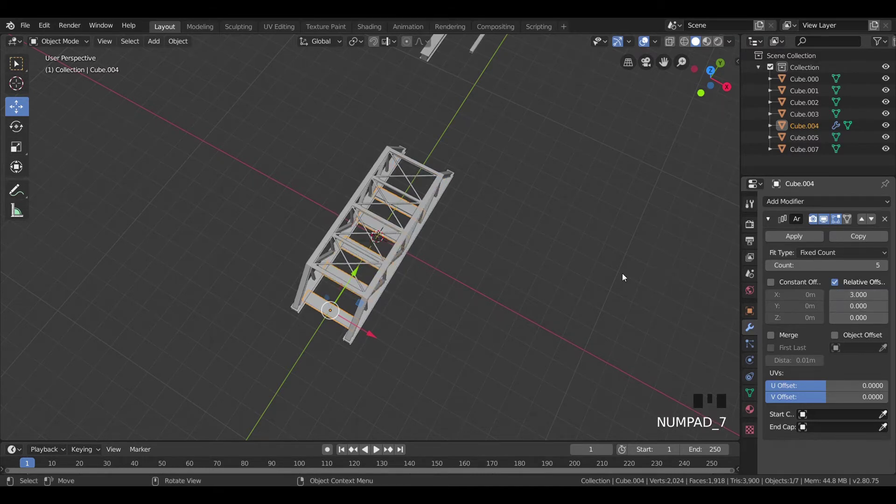
key(KP_7)
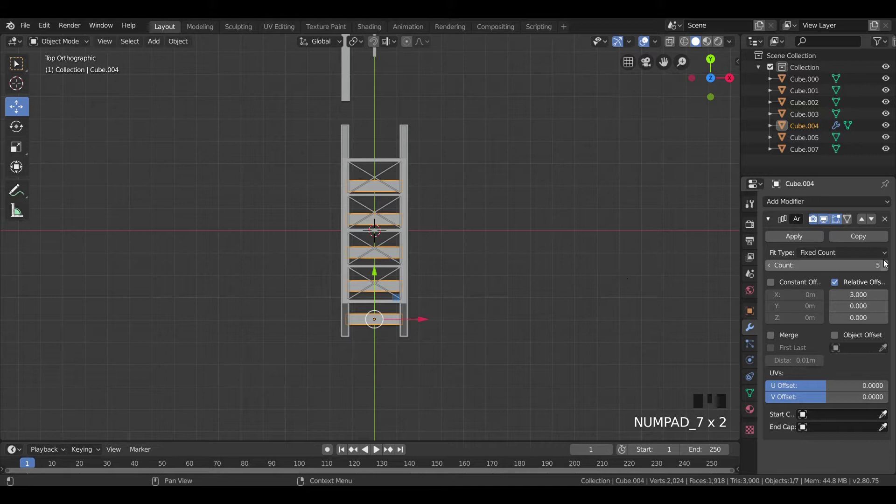
click(887, 266)
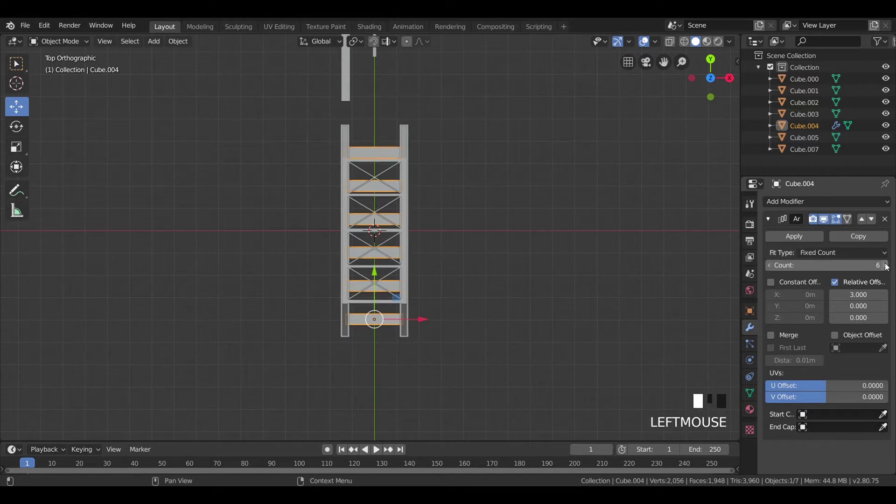
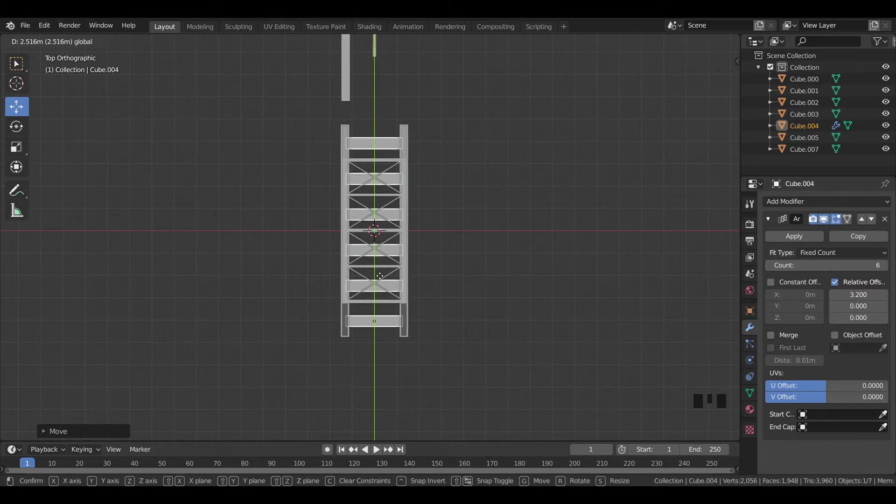
click(473, 252)
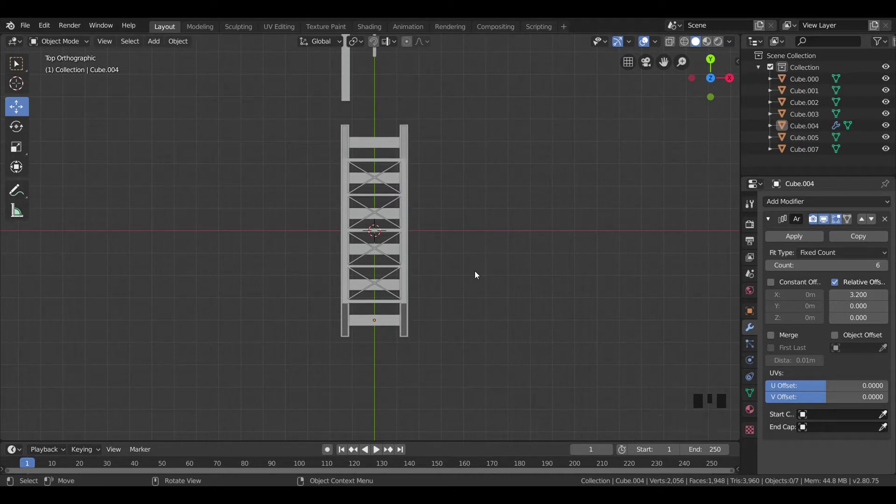
- Inspect the crossbeam row from the side, top and front and nudge it between the truss ends
click(464, 206)
drag(440, 296, 251, 138)
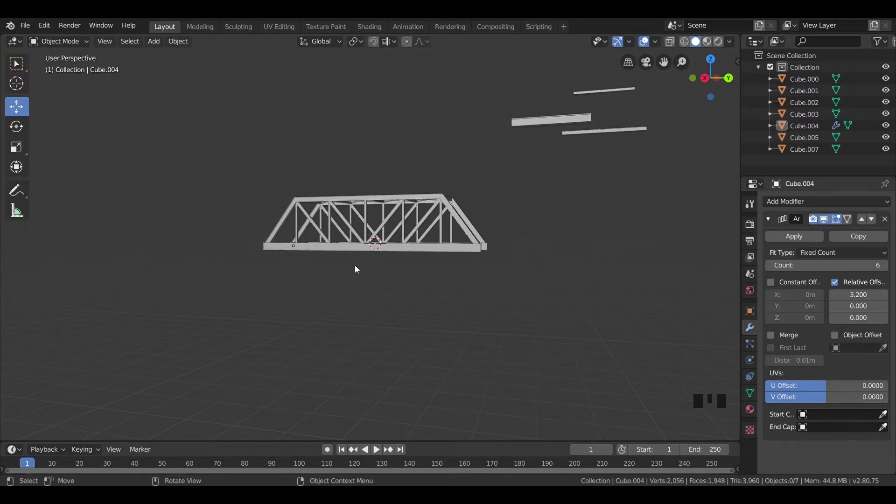
key(KP_7)
scroll(up, 3)
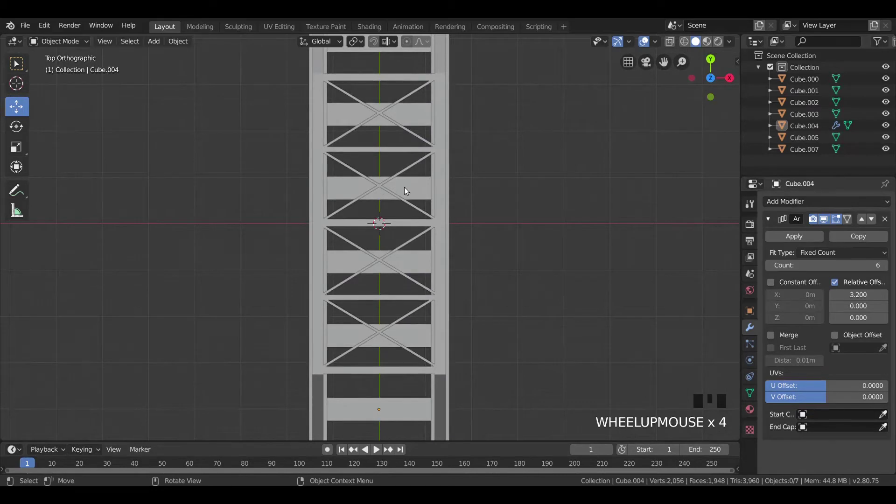
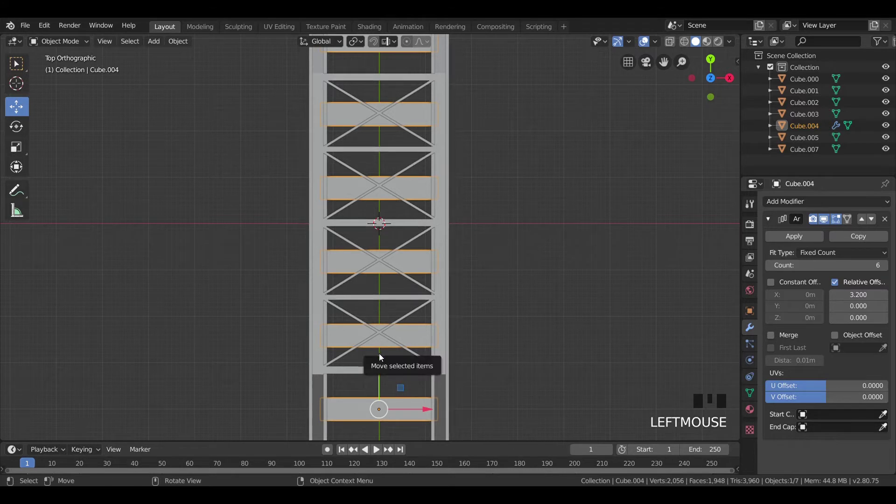
scroll(down, 3)
click(557, 243)
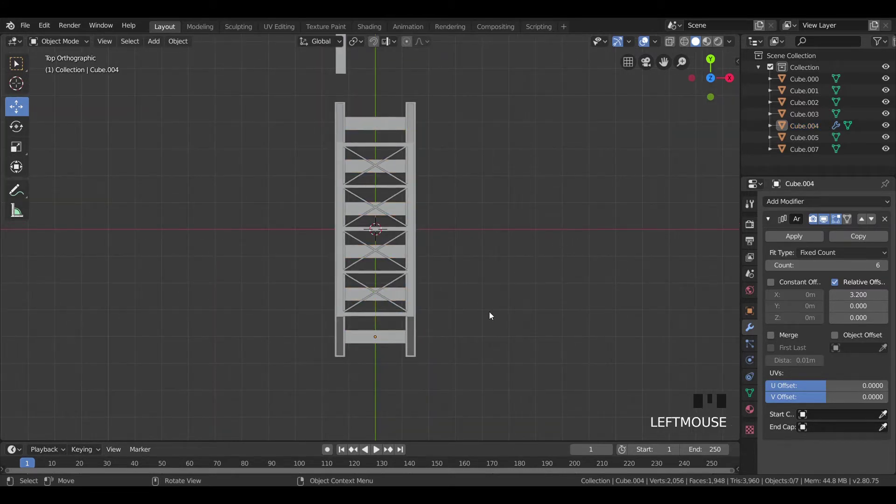
key(KP_1)
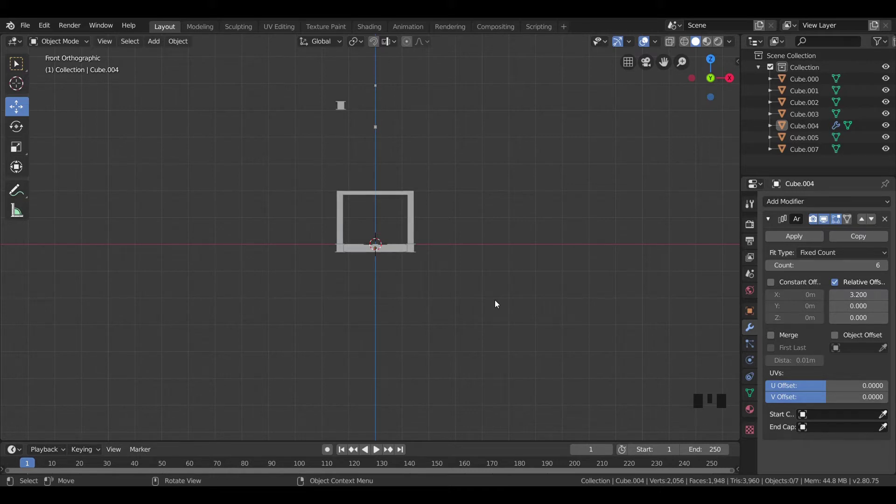
scroll(up, 3)
- Look at the deck inside the truss and select the crossbeams to widen them along Y
click(497, 283)
click(471, 222)
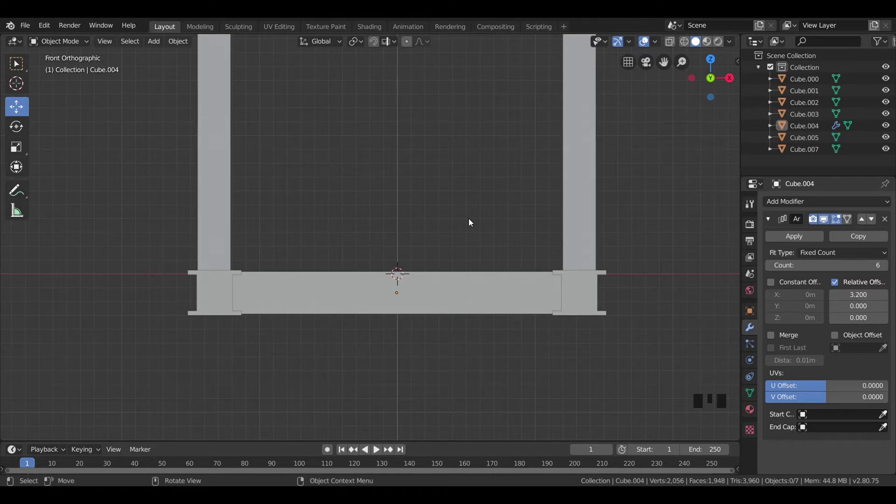
click(471, 222)
scroll(down, 3)
drag(430, 167, 453, 180)
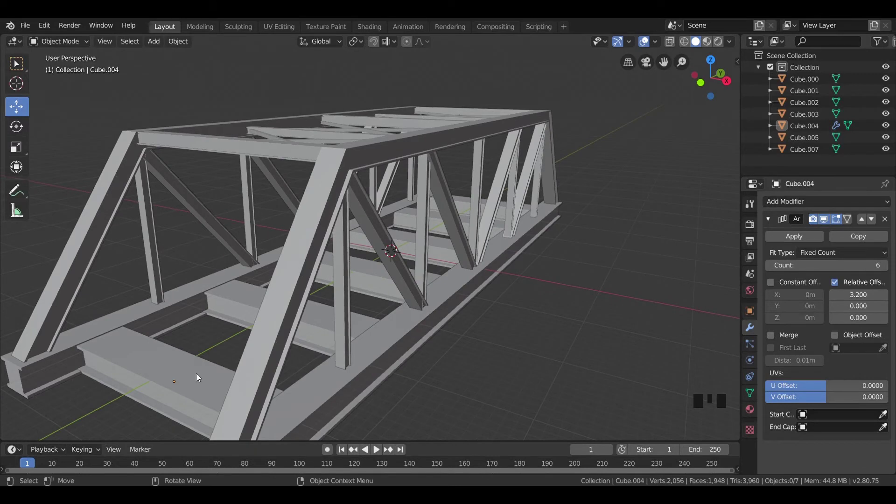
click(199, 377)
- Confirm the wider Y scale on the crossbeams and apply the Array modifier to make the six beams real geometry
key(s)
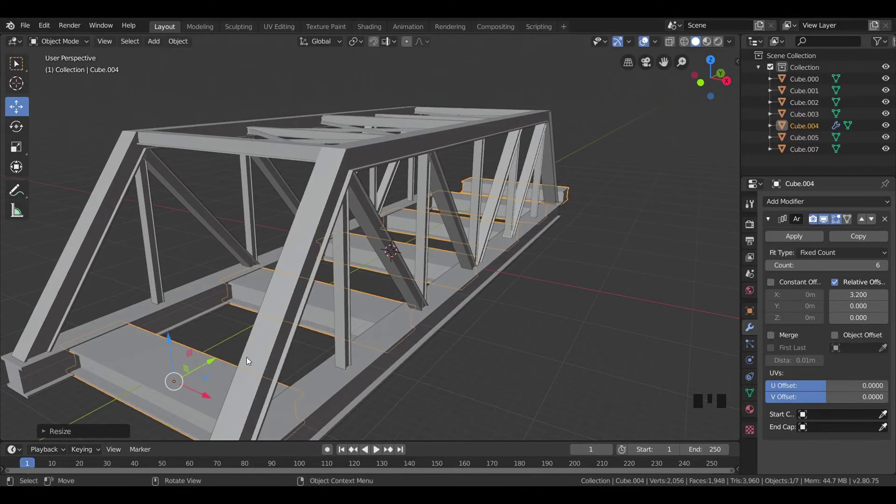
key(ctrl+z)
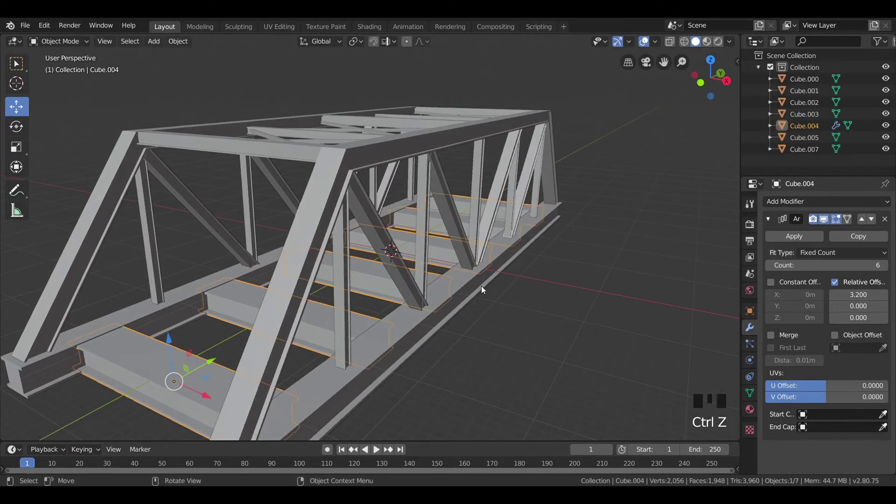
click(587, 279)
scroll(down, 3)
drag(557, 286, 282, 324)
click(281, 324)
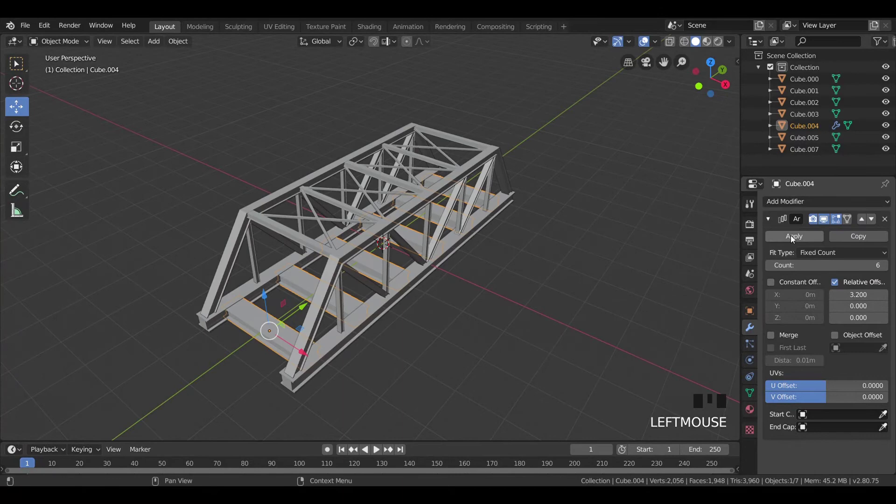
click(792, 239)
- Shift-select the side girders and deck parts from above and below the bridge
key(KP_7)
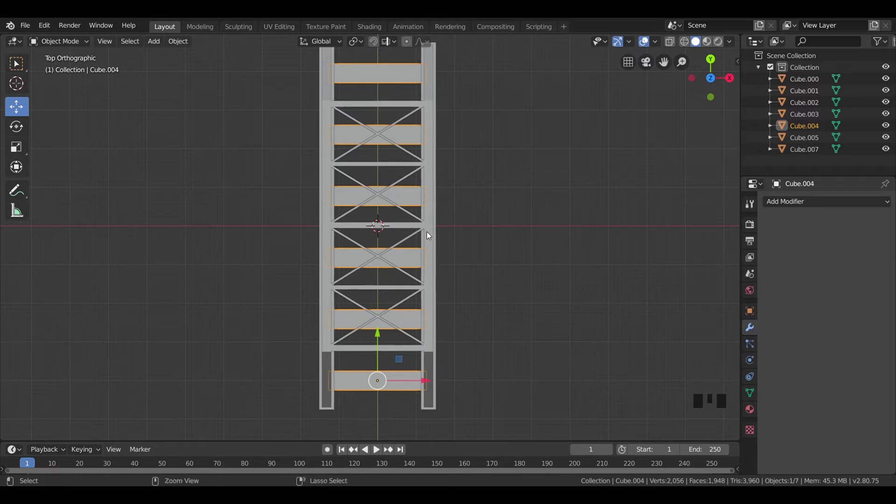
click(429, 234)
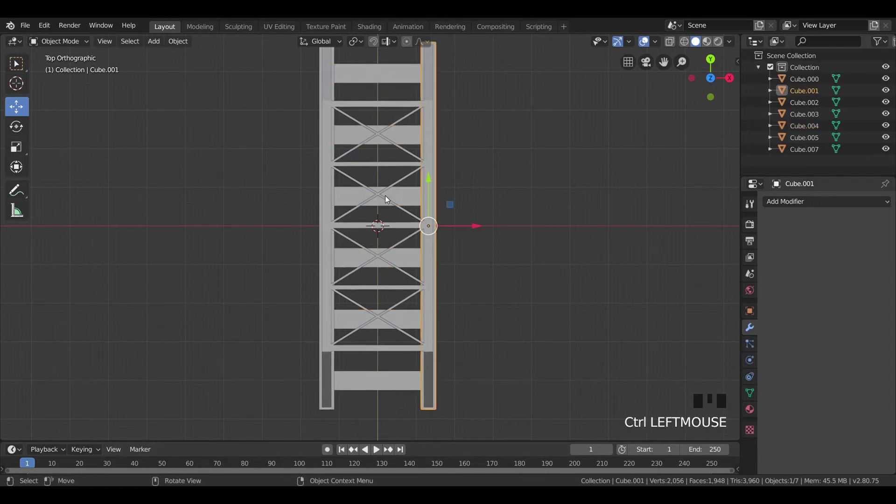
click(331, 136)
click(506, 276)
click(422, 263)
click(431, 268)
drag(434, 312, 364, 328)
click(364, 328)
click(308, 286)
click(307, 275)
click(294, 310)
- Add the remaining deck girders and the truss to the selection and join everything into one bridge object
scroll(up, 3)
drag(304, 327, 417, 302)
click(417, 302)
click(418, 302)
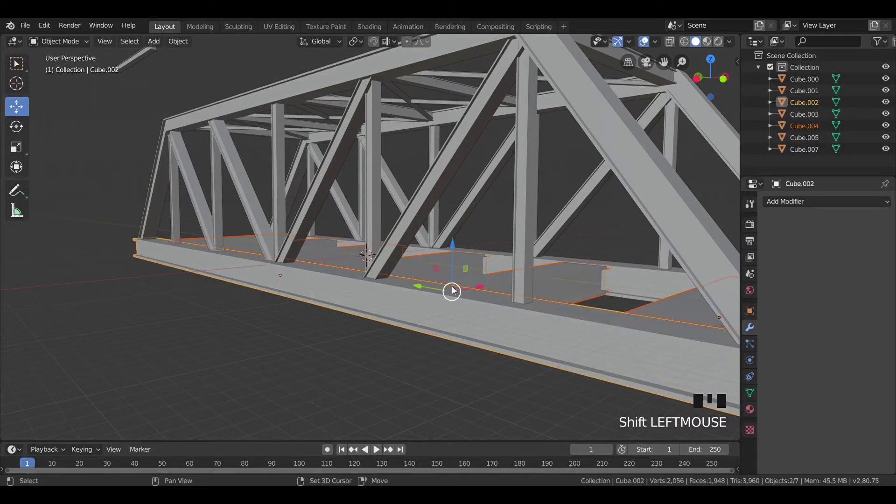
scroll(down, 3)
drag(436, 301, 459, 313)
click(458, 313)
click(414, 232)
key(KP_7)
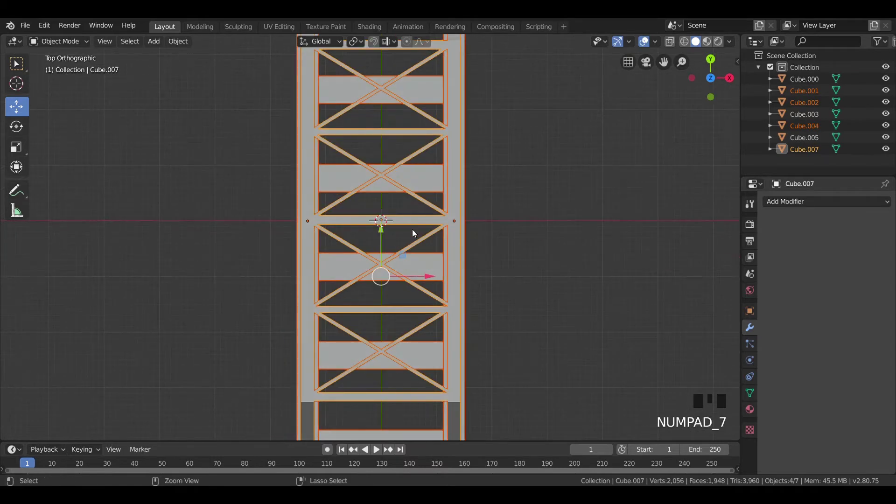
key(ctrl+j)
click(504, 256)
scroll(down, 3)
drag(468, 274, 487, 197)
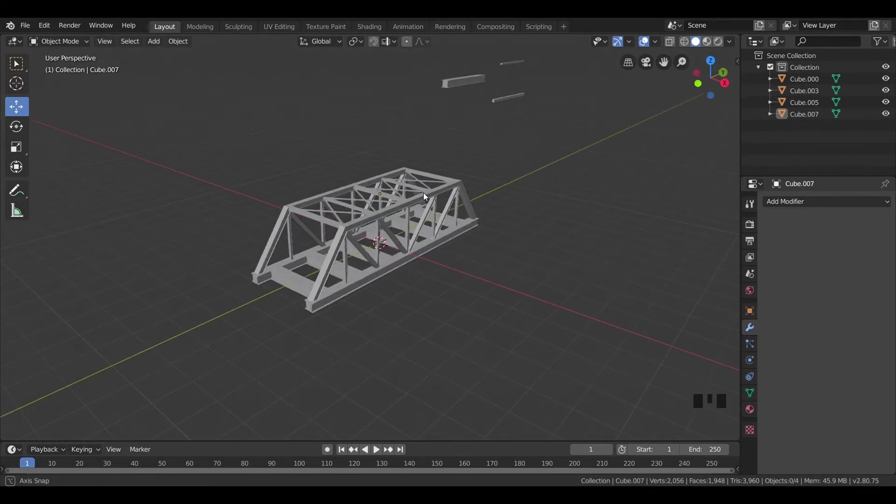
- Duplicate the truss side with Shift+D in orthographic view and place the copy along the bridge
key(KP_3)
click(425, 196)
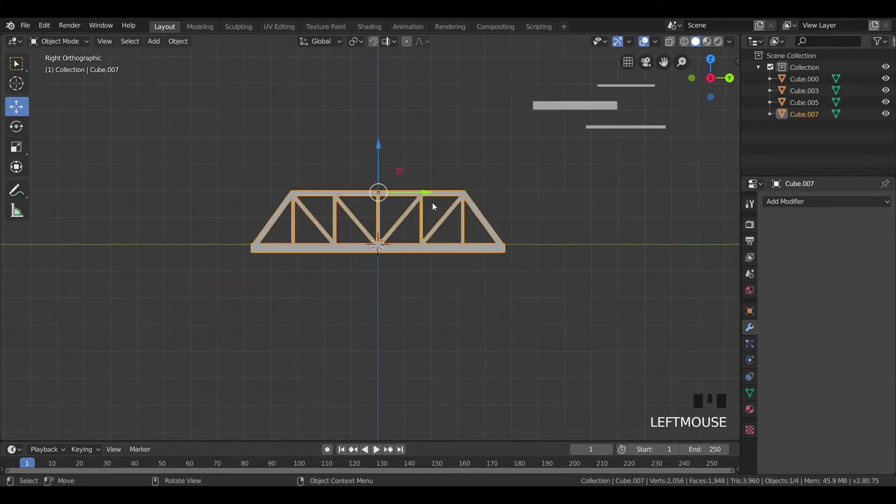
key(shift+d)
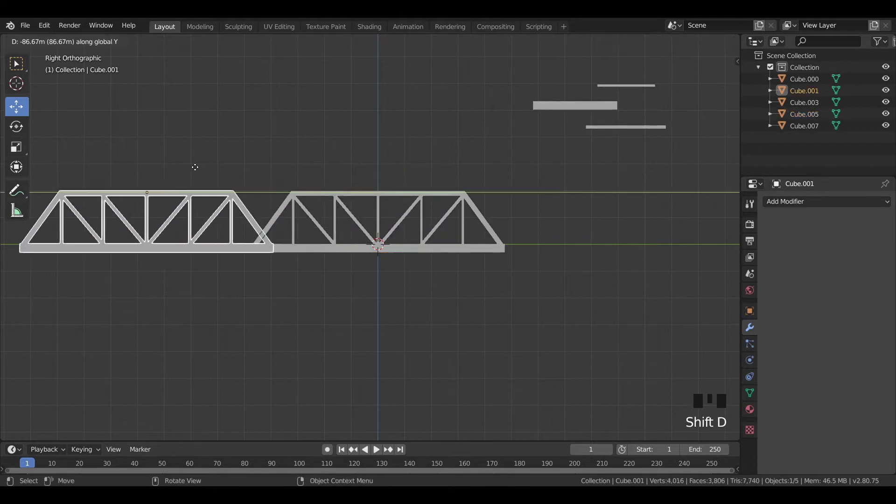
click(215, 89)
scroll(down, 3)
drag(246, 155, 447, 165)
scroll(up, 3)
drag(495, 237, 336, 247)
- Select the bridge parts, join them into one object named 'main bridge structure' and inspect it
scroll(up, 3)
scroll(down, 3)
click(257, 255)
key(x)
drag(259, 260, 374, 250)
click(375, 250)
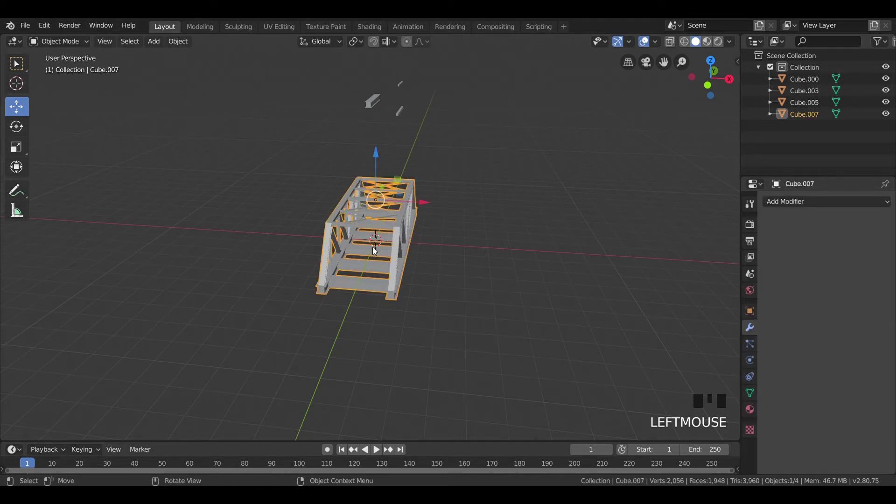
click(437, 239)
drag(453, 260, 399, 255)
scroll(up, 3)
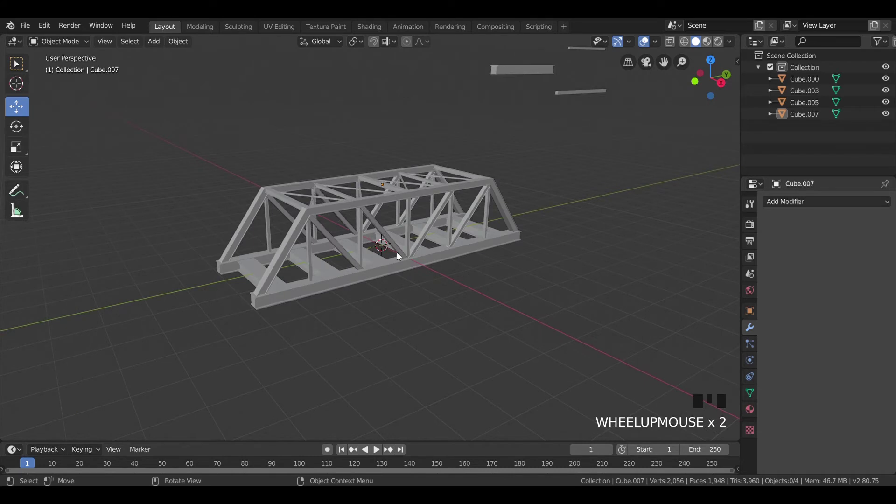
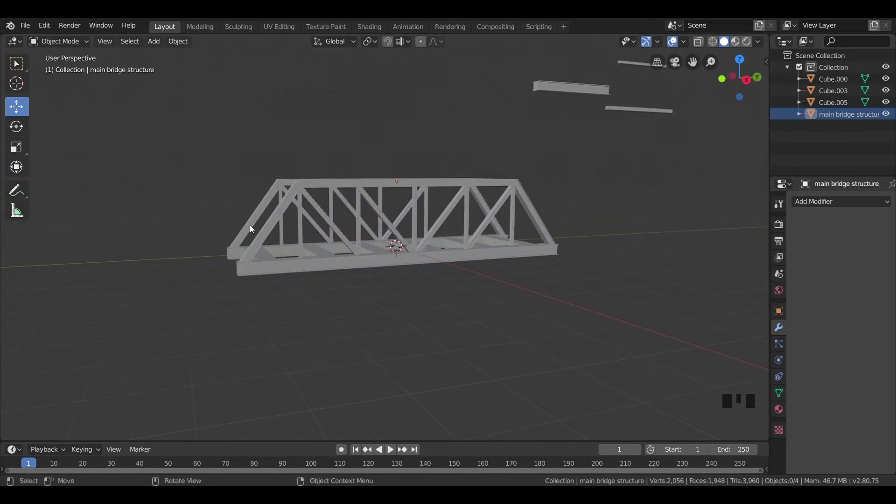
- Try scaling a bar in front view, then undo the changes
scroll(down, 3)
drag(255, 233, 319, 222)
key(KP_1)
scroll(up, 3)
click(418, 261)
key(s)
click(526, 221)
drag(516, 223, 356, 251)
key(ctrl+z)
key(ctrl+z)
- Select the thin beam above the bridge in top view and duplicate it about 61.75 m sideways
click(476, 115)
drag(466, 120, 425, 119)
key(KP_7)
scroll(down, 3)
click(366, 87)
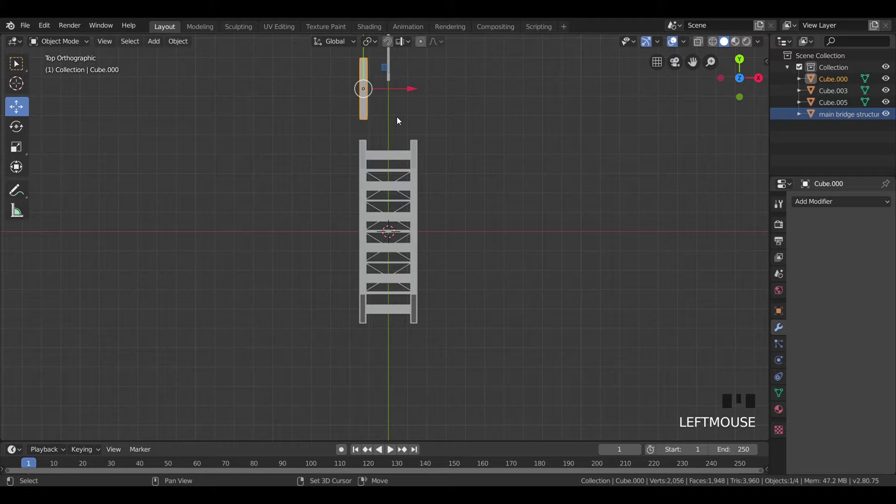
key(shift+d)
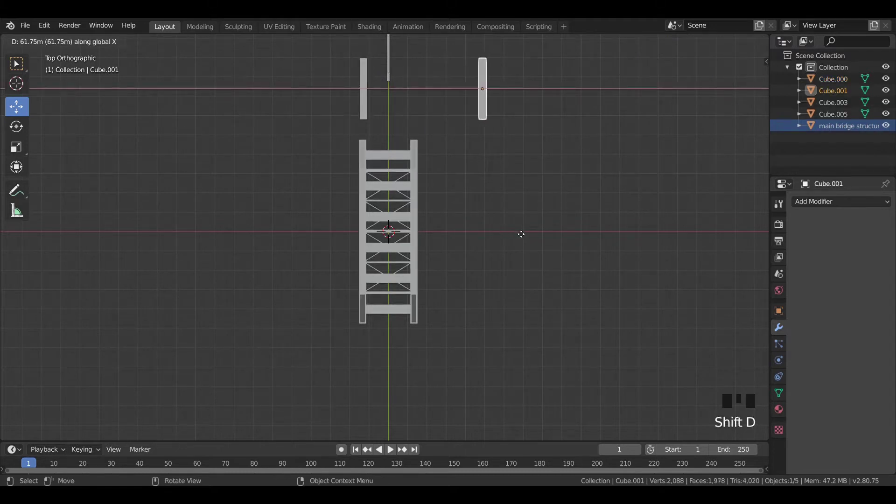
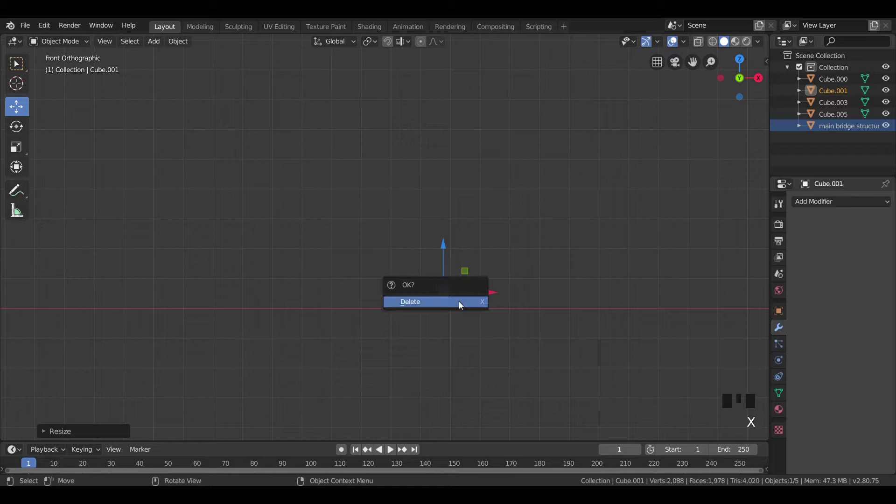
- Undo the last edits, orbit to top view and bring up the Add menu for a new cube
click(537, 328)
key(ctrl+z)
key(ctrl+z)
scroll(down, 3)
drag(344, 217, 444, 177)
drag(443, 177, 332, 188)
key(KP_7)
key(shift+a)
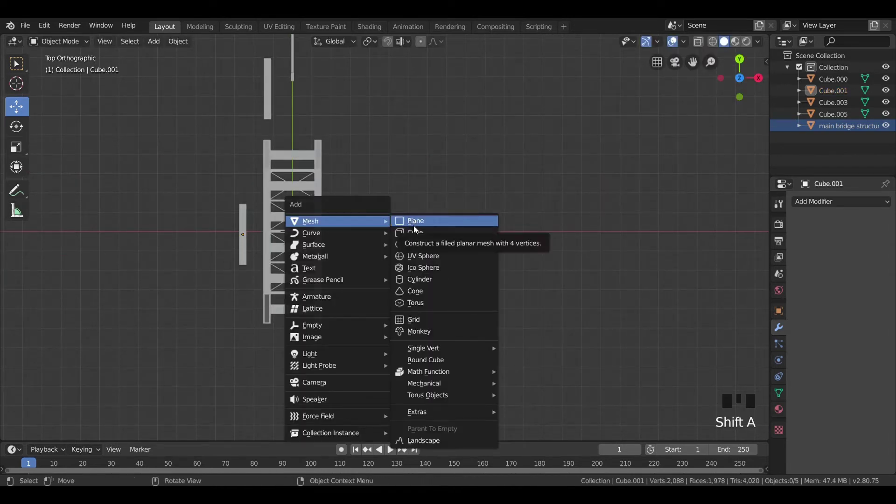
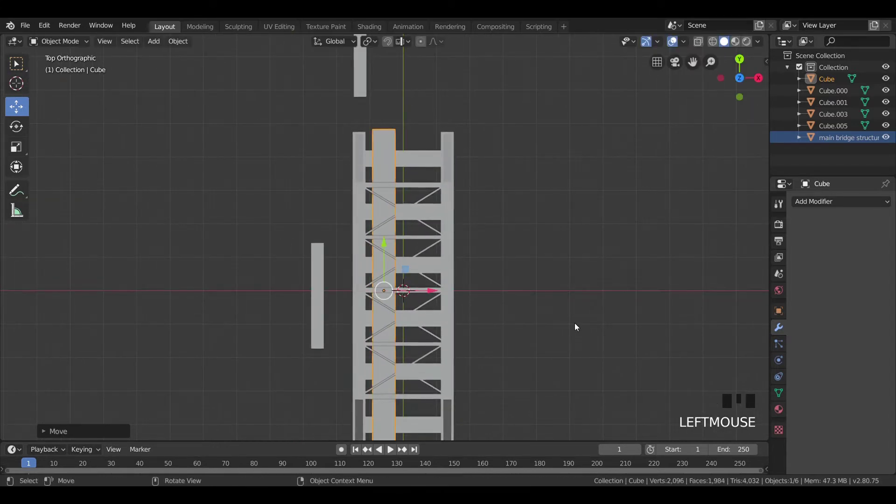
- From the right side view, scale the new box flat along Z into a thin slab
key(KP_3)
scroll(up, 3)
key(s)
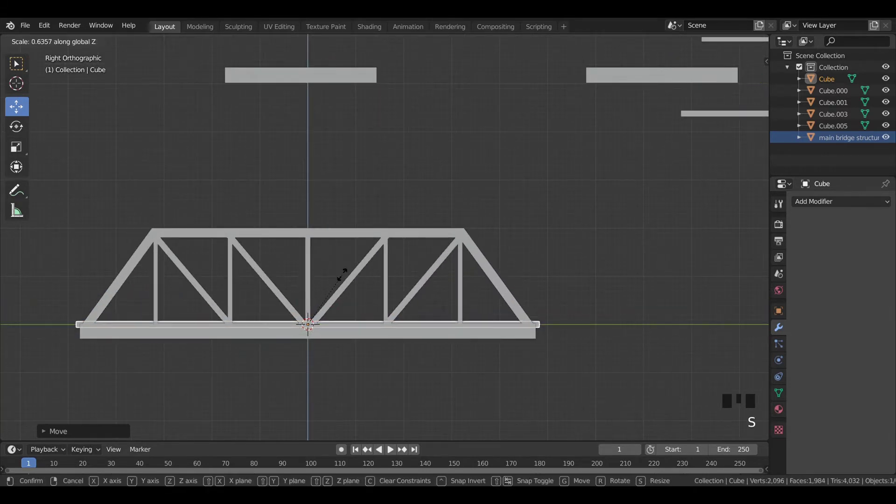
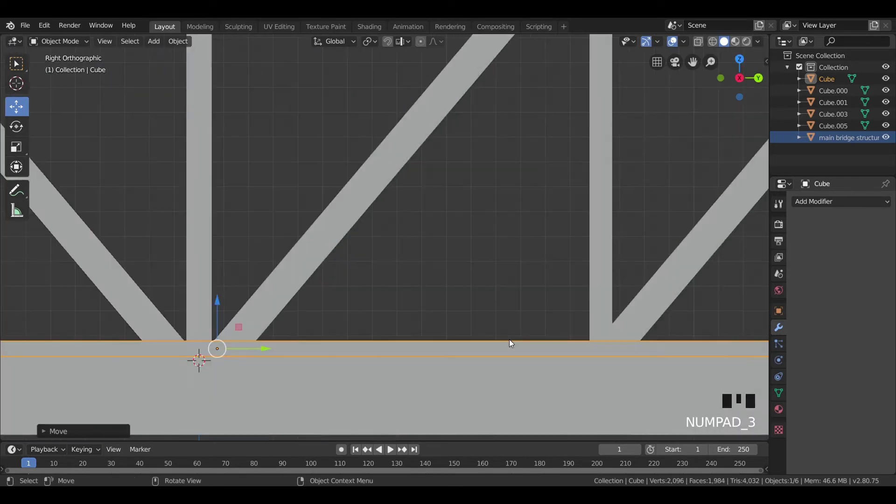
- From top view, widen the thin slab slightly along X beside the bridge deck
scroll(down, 3)
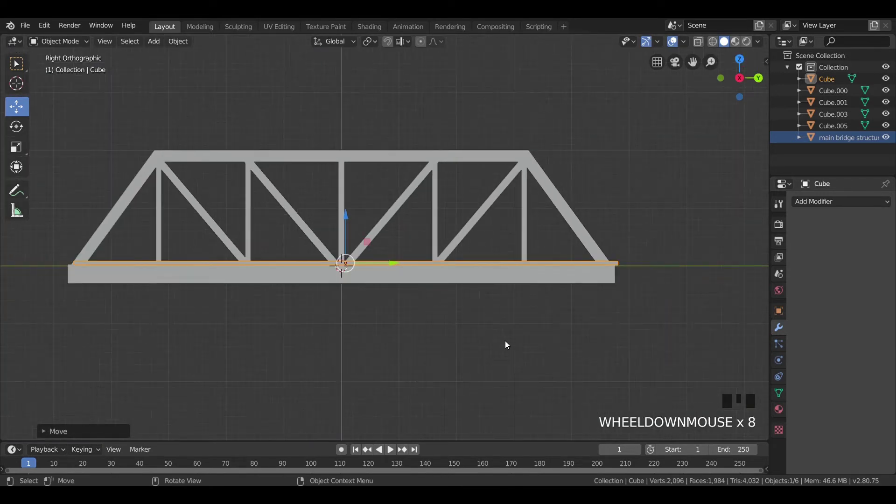
drag(393, 262, 389, 262)
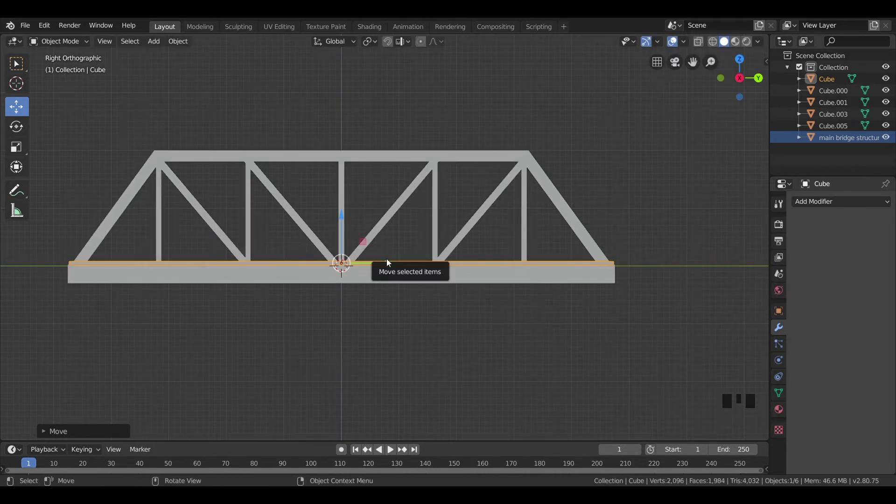
key(KP_7)
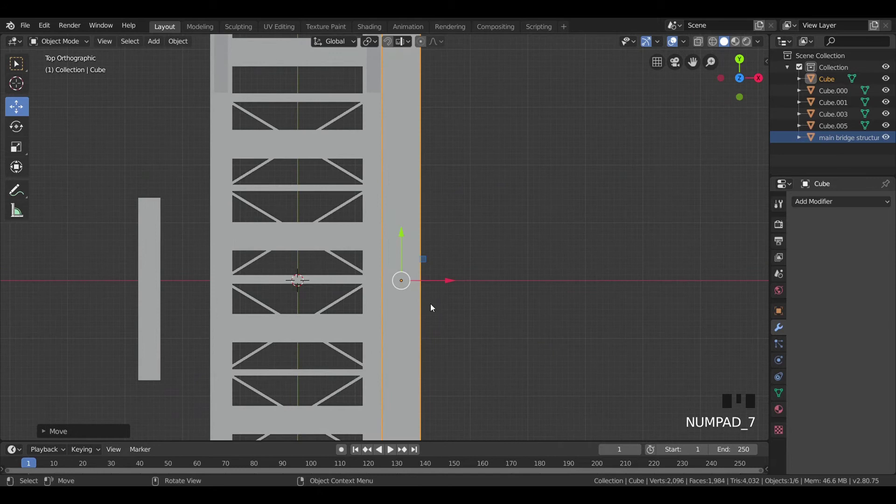
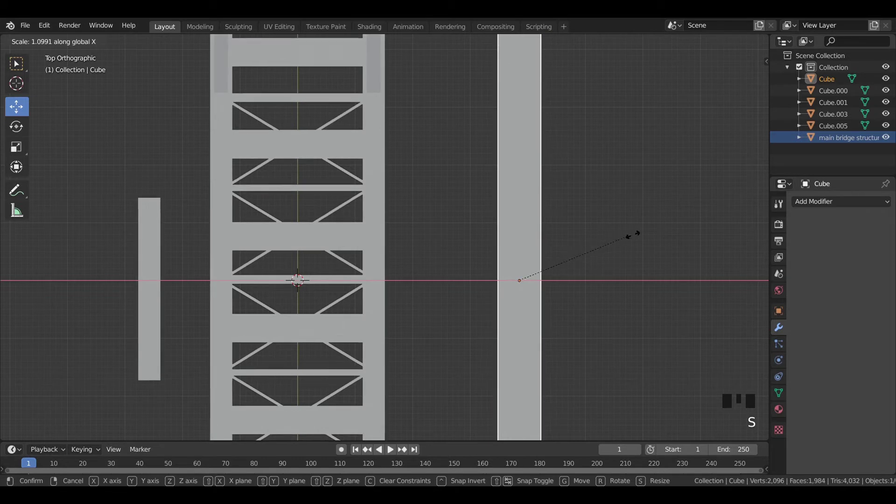
key(ctrl+z)
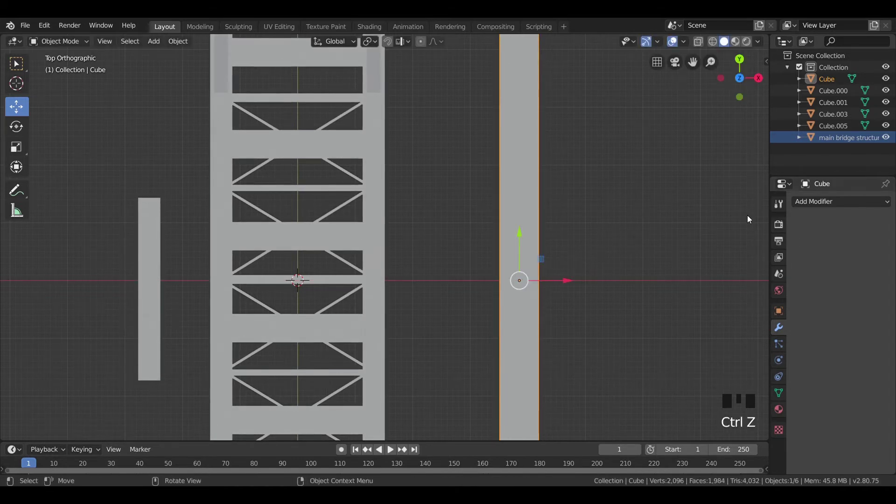
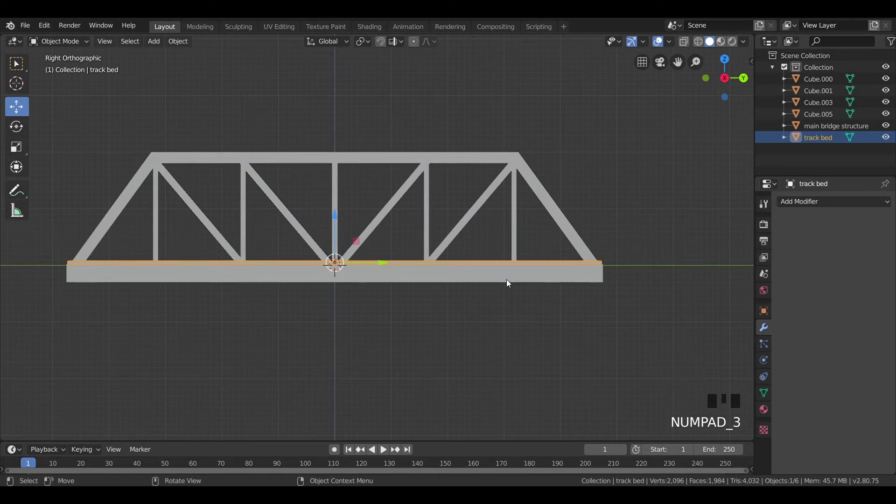
- Add a new cube, enlarge it and cut a first edge loop across it
key(shift+a)
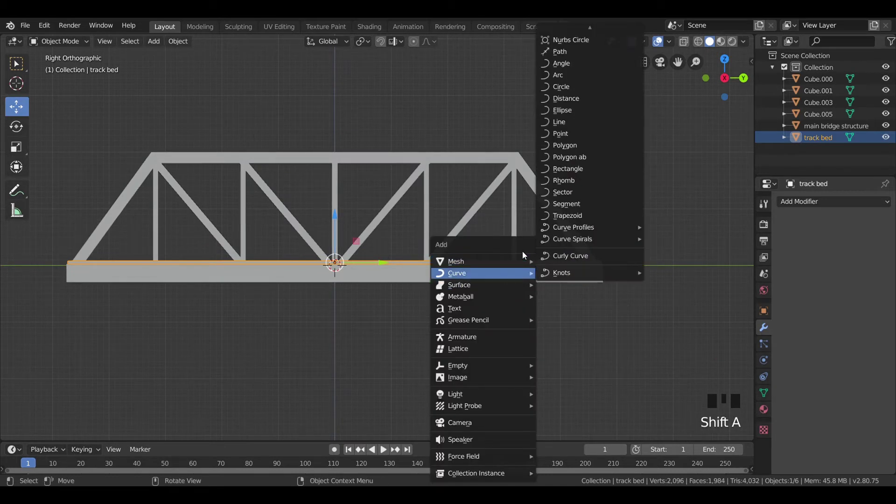
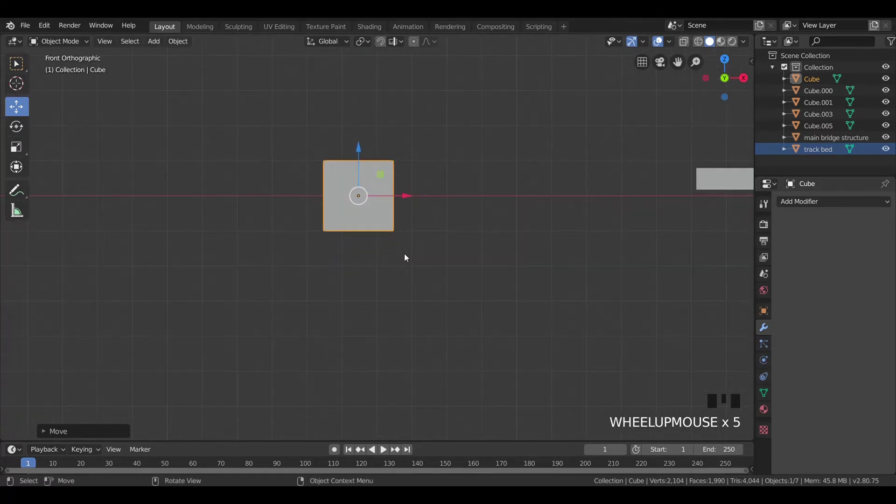
drag(414, 234, 427, 286)
scroll(up, 3)
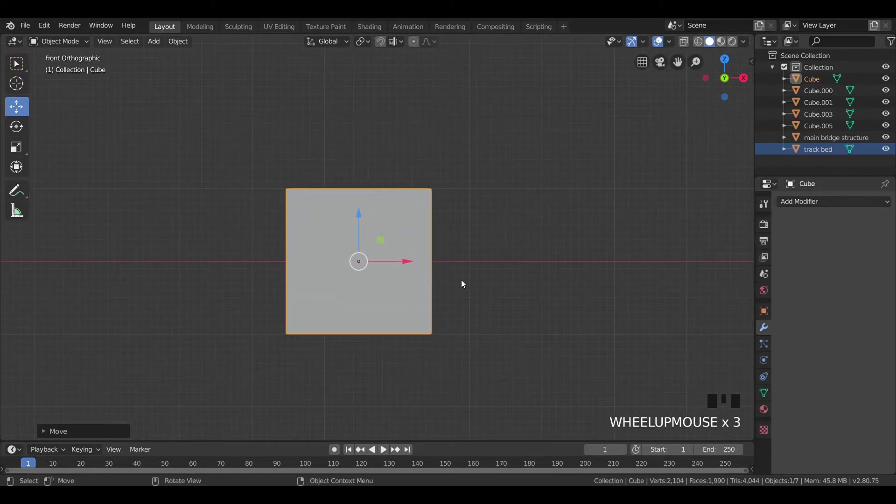
key(Tab)
key(ctrl+r)
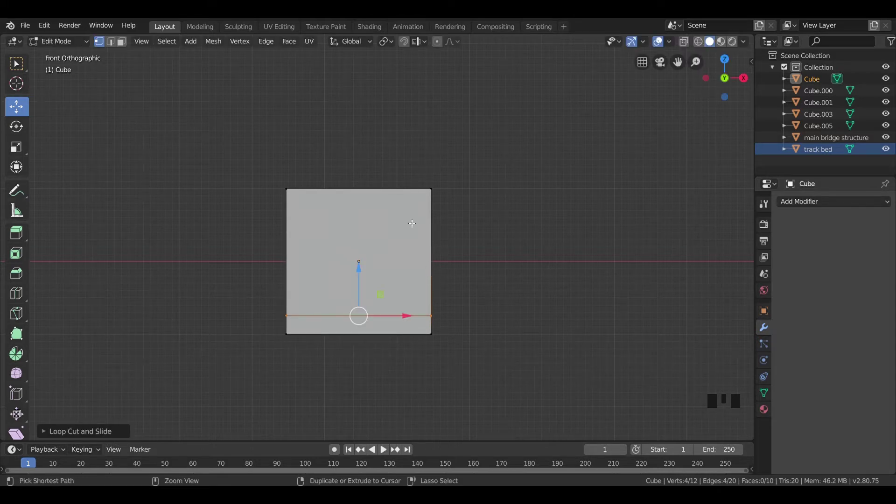
key(ctrl+r)
- Cut a second edge loop near the other end, then narrow the block sideways from front view
key(Tab)
key(Tab)
key(a)
key(ctrl+r)
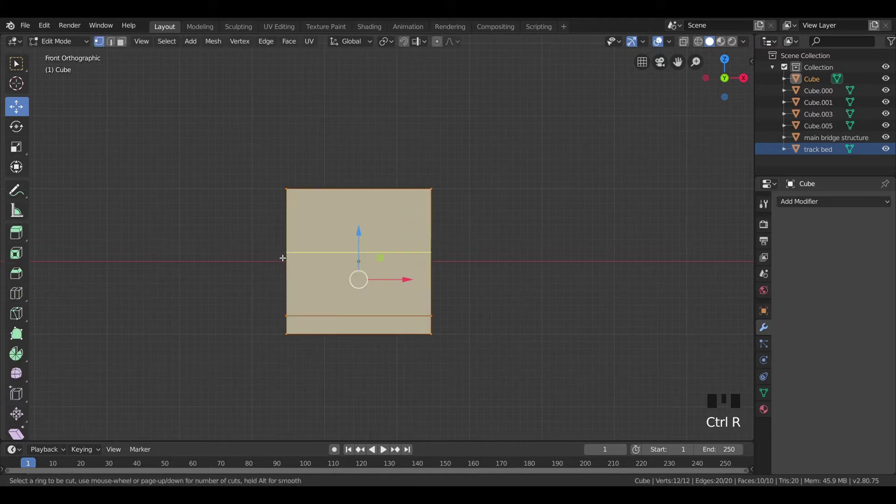
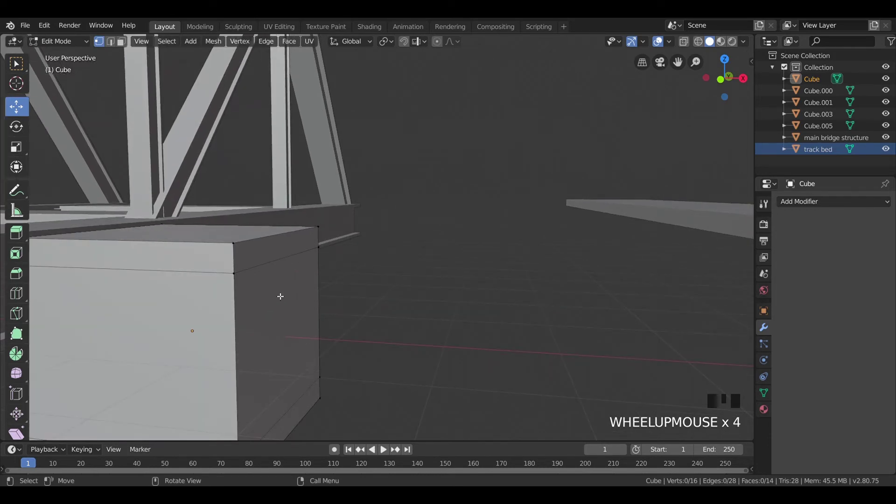
key(KP_1)
key(Tab)
scroll(up, 3)
key(s)
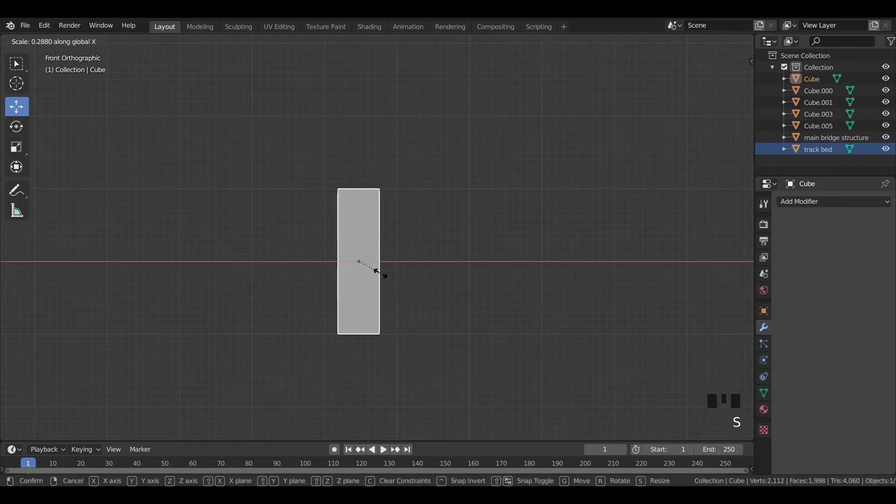
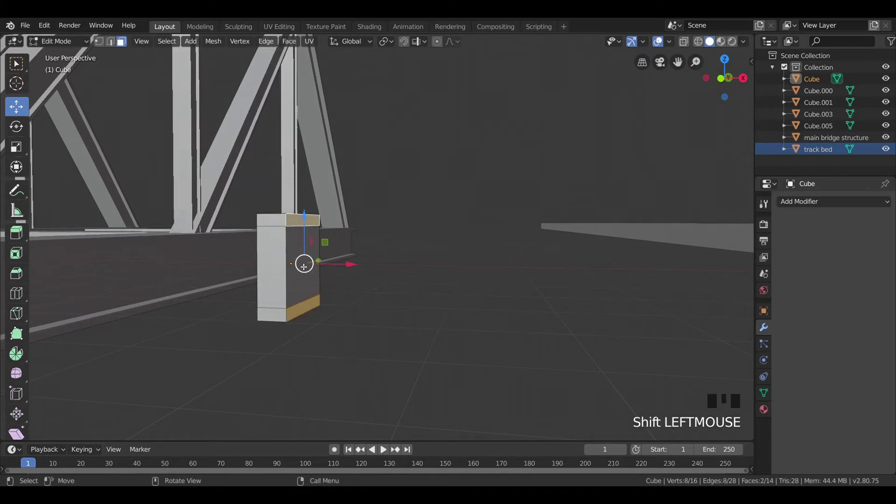
- In front view, extrude the top and bottom bands sideways into a C-shaped profile and check it in Object Mode
key(KP_3)
key(KP_1)
scroll(up, 3)
key(e)
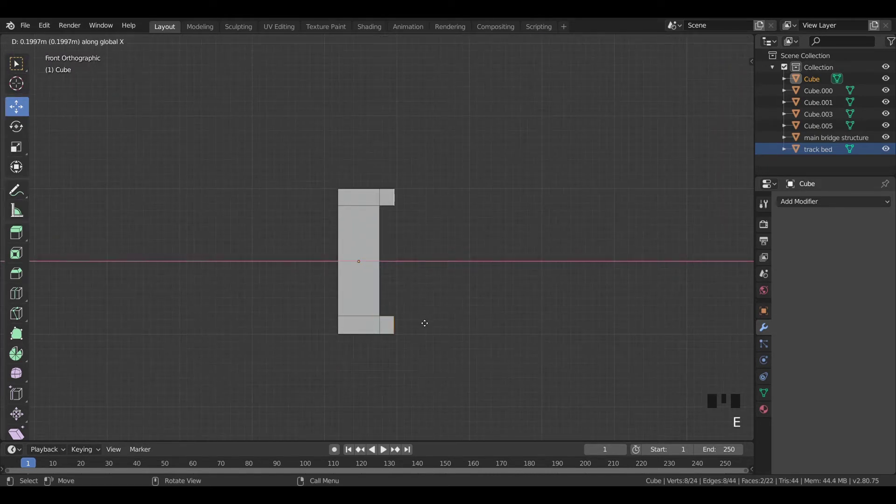
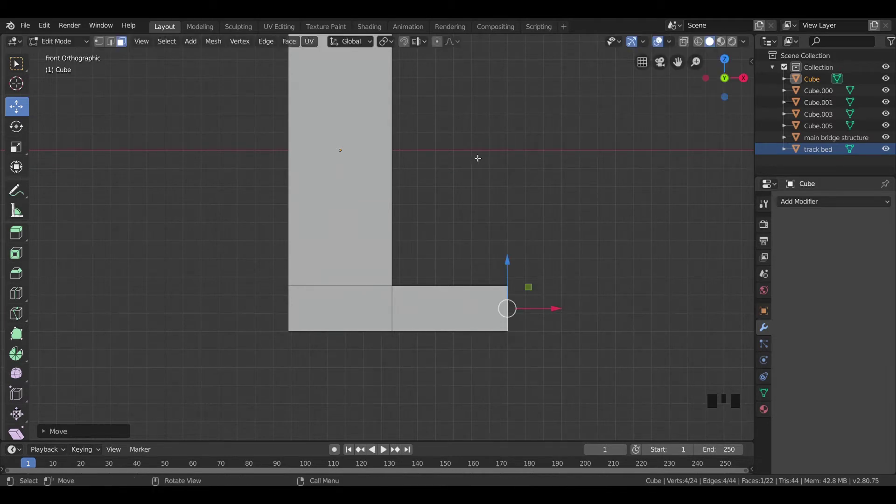
scroll(down, 3)
scroll(up, 3)
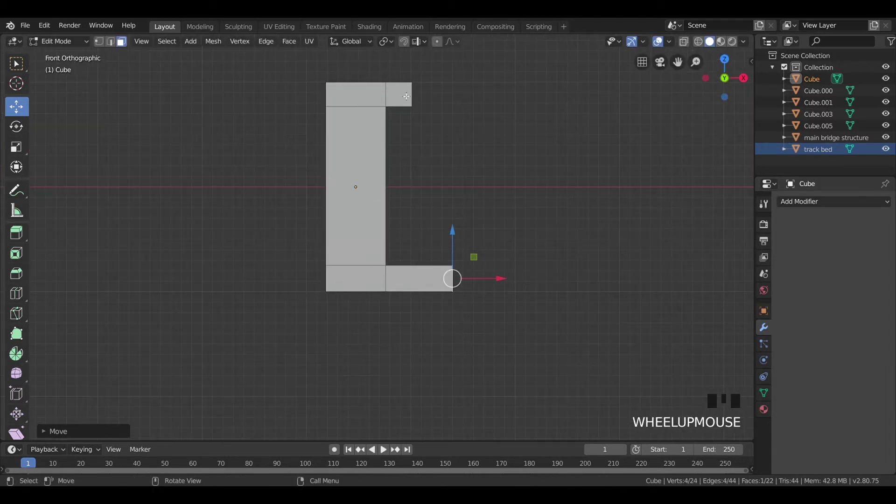
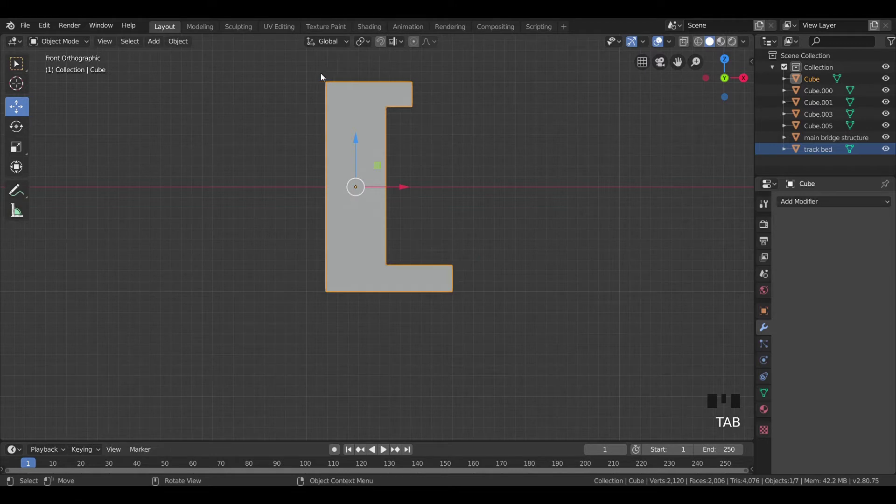
key(Tab)
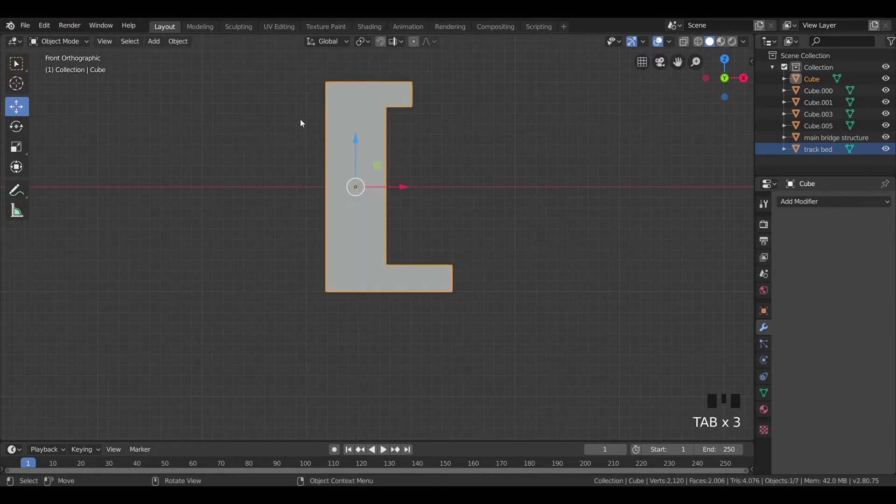
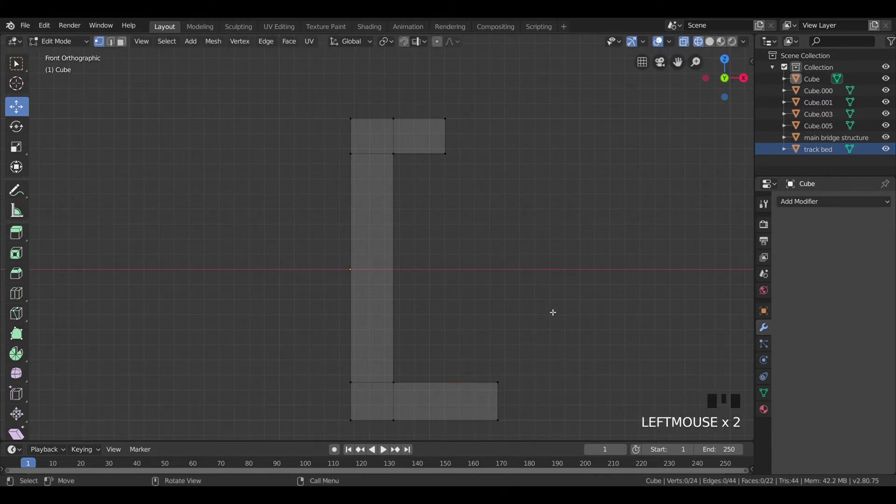
- Thicken the C profile along its depth and apply the block's scale with Ctrl+A
scroll(down, 3)
key(KP_3)
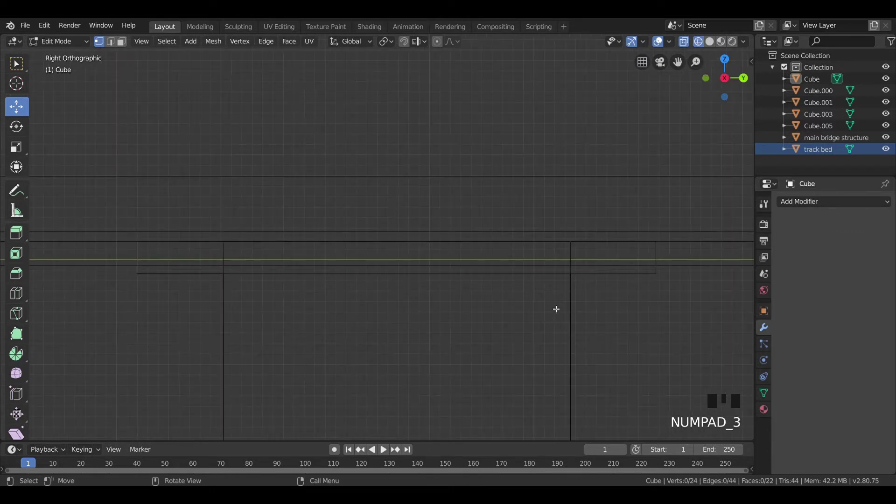
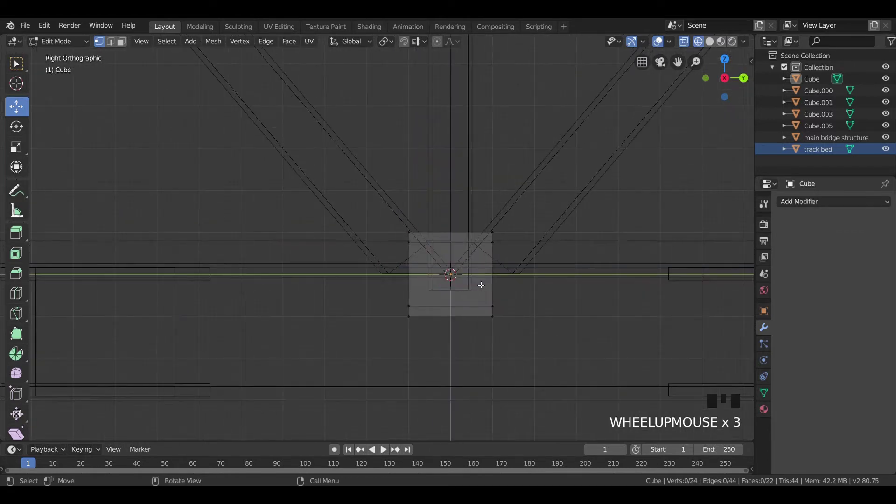
key(Tab)
key(Tab)
key(KP_1)
scroll(up, 3)
key(Tab)
key(Tab)
key(a)
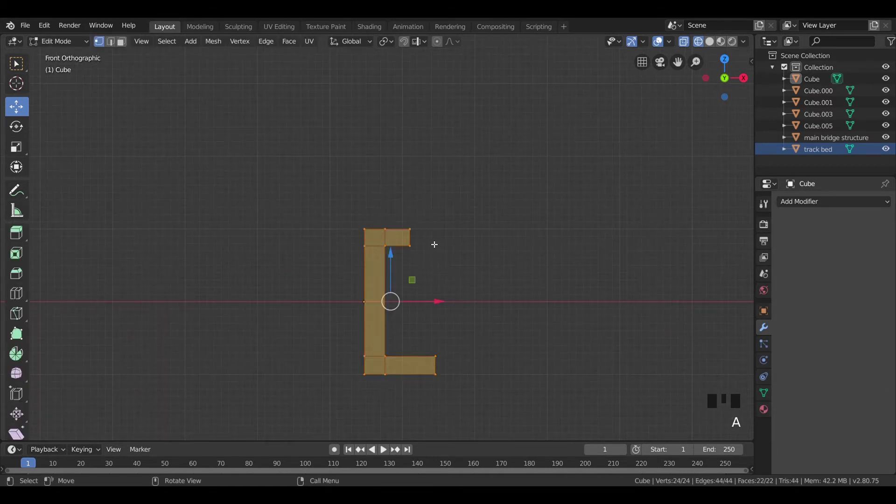
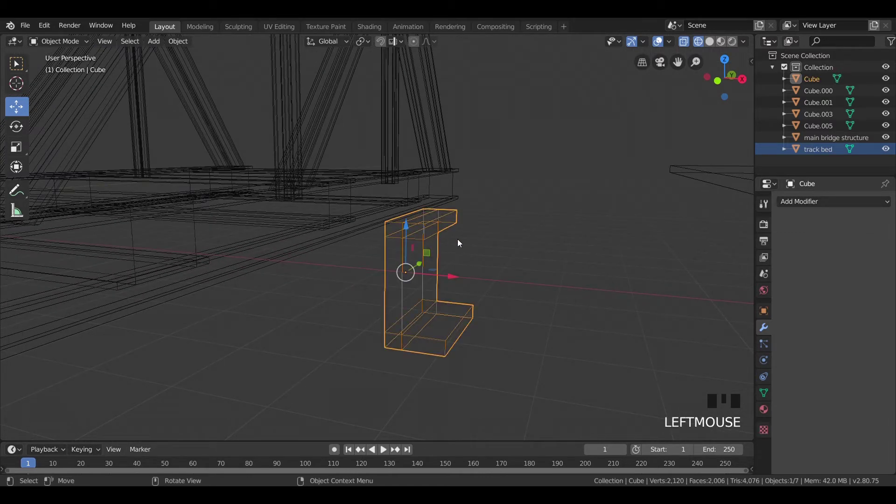
key(shift+a)
key(ctrl+a)
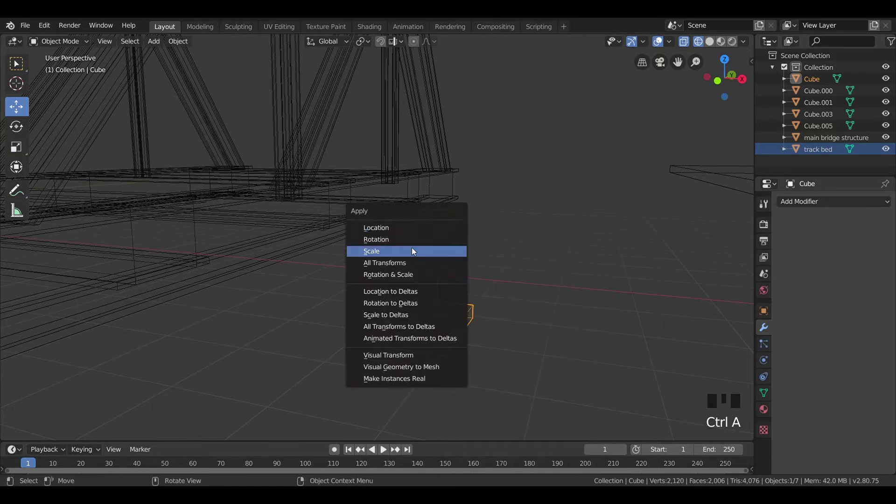
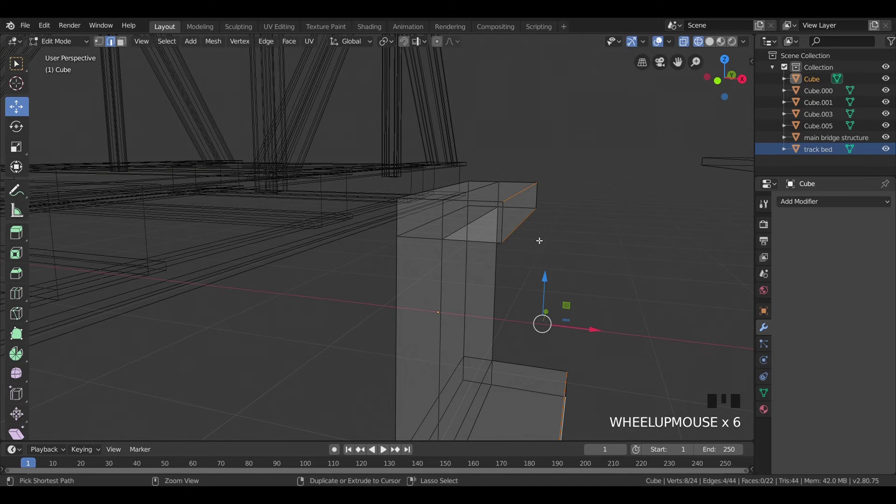
- Bevel the block's outer edges slightly, leave Edit Mode and orbit to inspect the solid piece
key(ctrl+b)
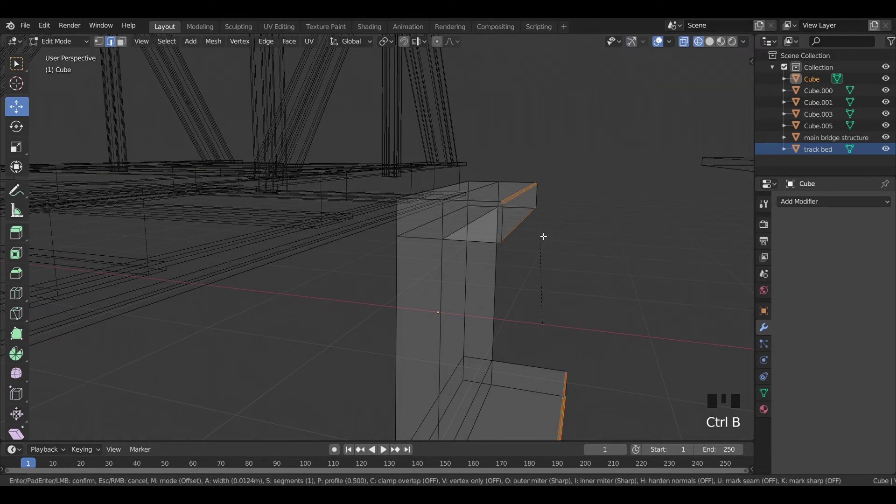
key(Tab)
click(566, 224)
key(z)
click(611, 225)
scroll(down, 3)
drag(484, 242, 477, 248)
click(478, 244)
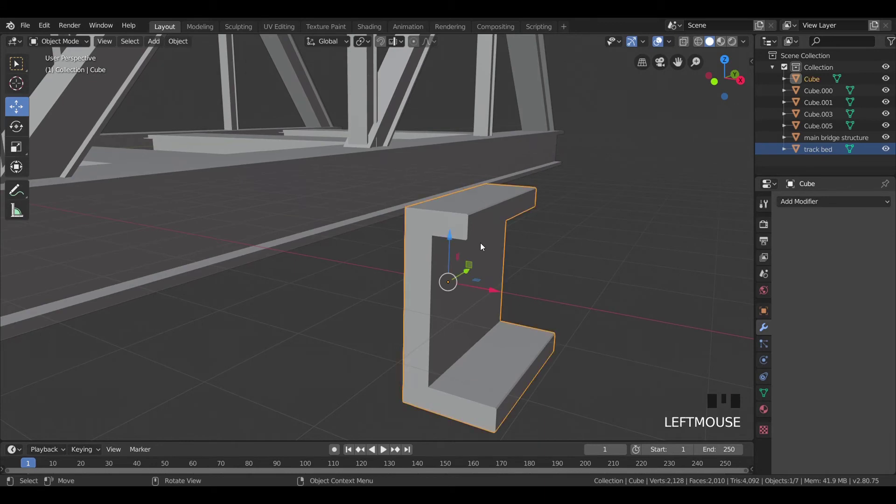
- From side view, stretch the C-shaped block about 1.22 times along Y
key(KP_3)
scroll(down, 3)
key(s)
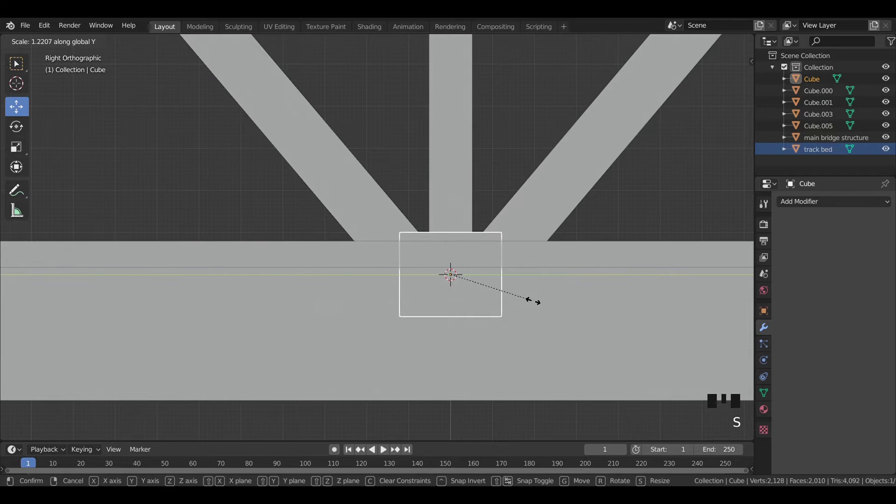
click(515, 141)
scroll(down, 3)
drag(493, 156, 433, 256)
- From top and front views, start scaling the whole block down uniformly to roughly 0.61
key(KP_7)
scroll(up, 3)
scroll(down, 3)
scroll(down, 3)
scroll(up, 3)
click(387, 225)
key(KP_1)
scroll(up, 3)
key(s)
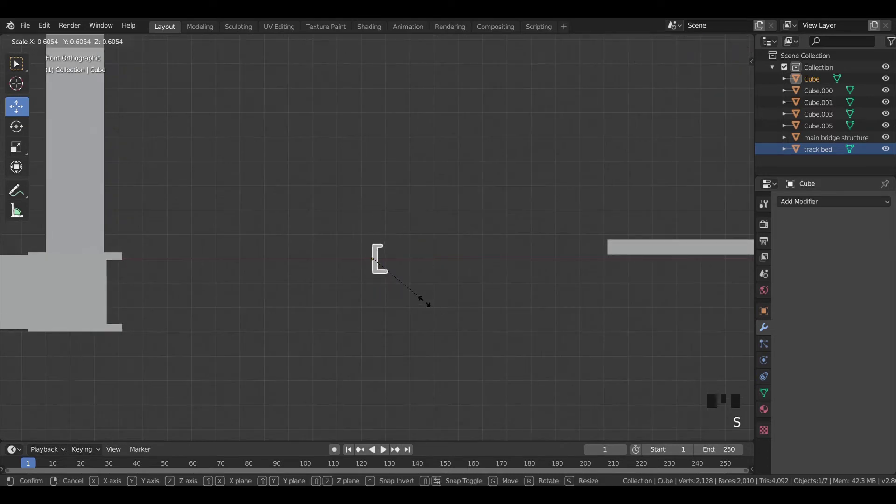
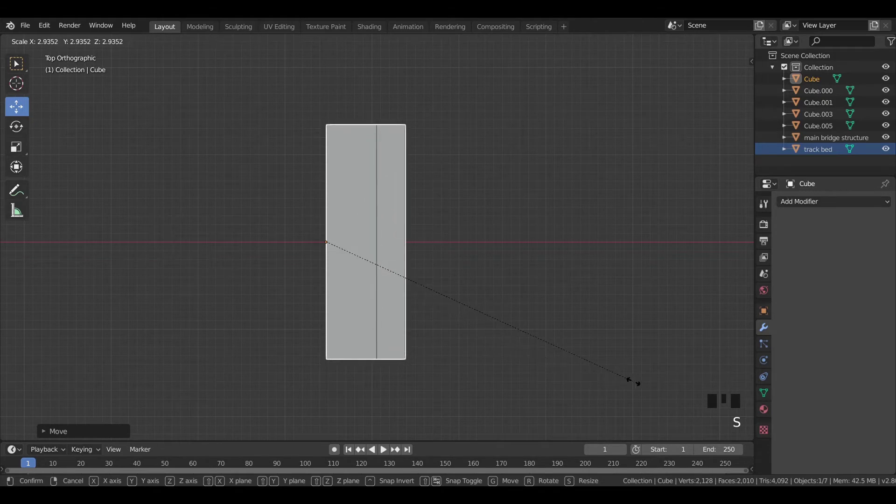
- Confirm the block size, add a first torus and expand its Add Torus settings
click(568, 327)
key(shift+a)
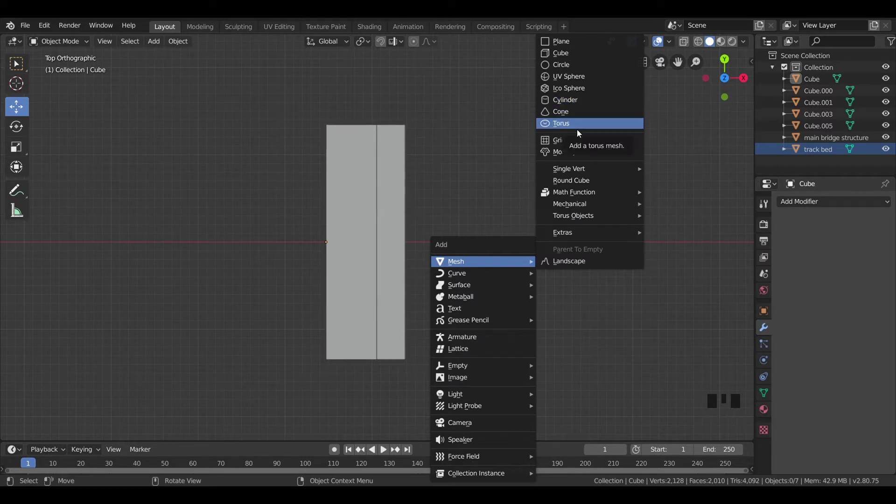
scroll(down, 3)
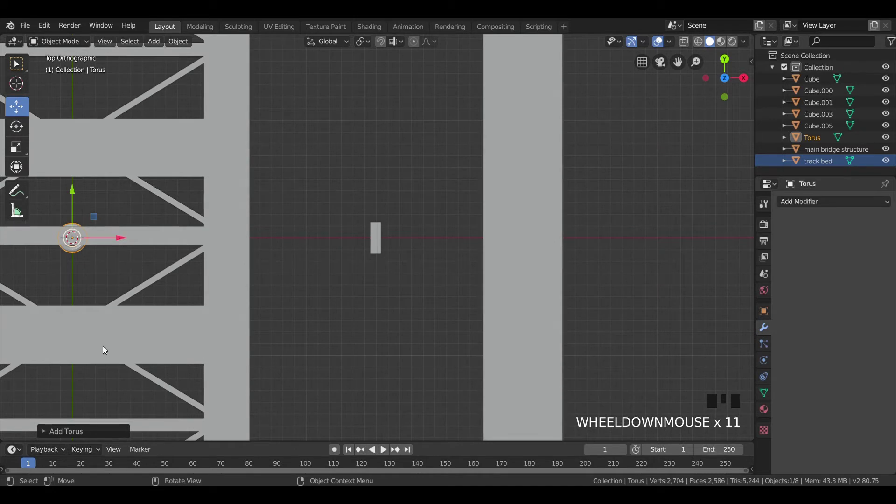
click(77, 437)
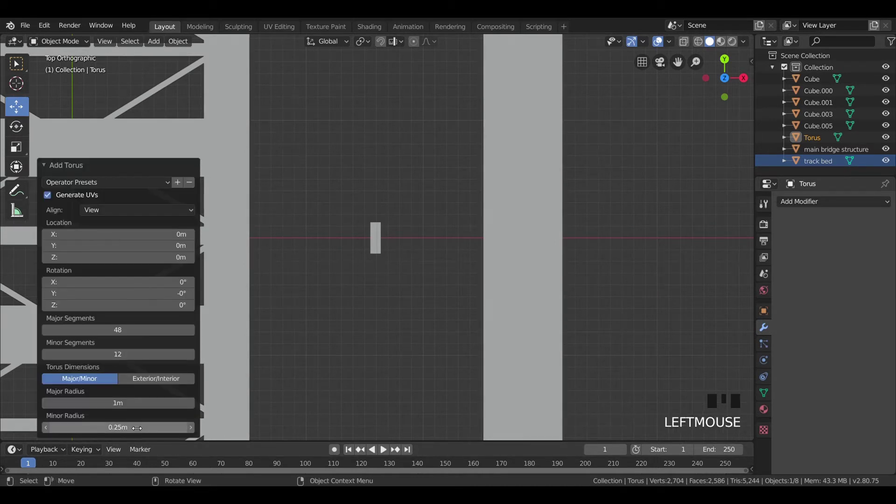
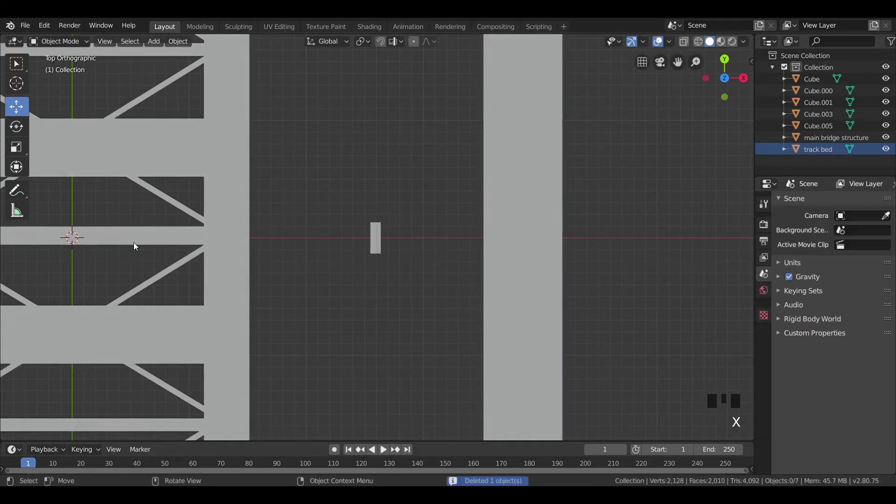
- Add a fresh torus and set its Major Radius to 1.2 m and Minor Radius to 0.5 m
key(shift+a)
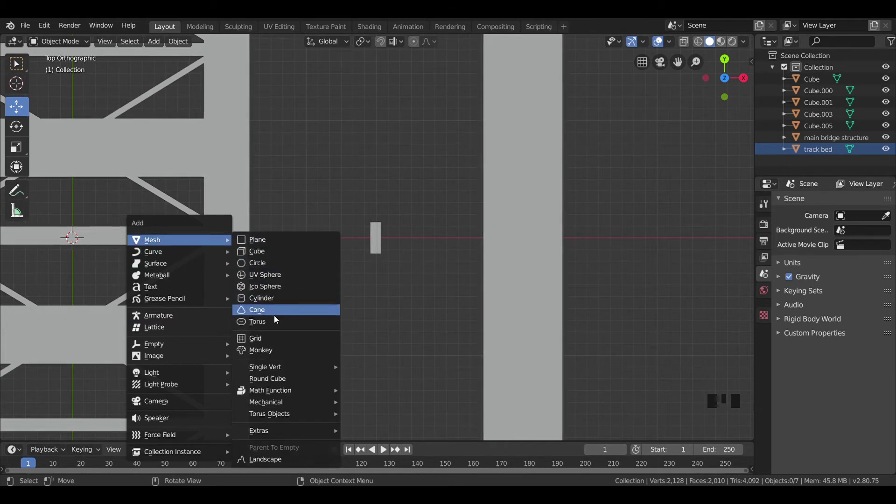
click(55, 434)
click(82, 381)
click(67, 170)
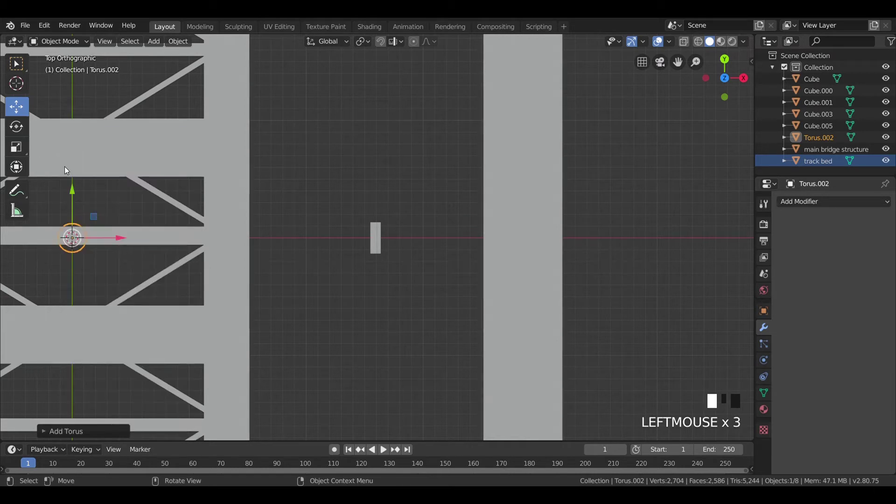
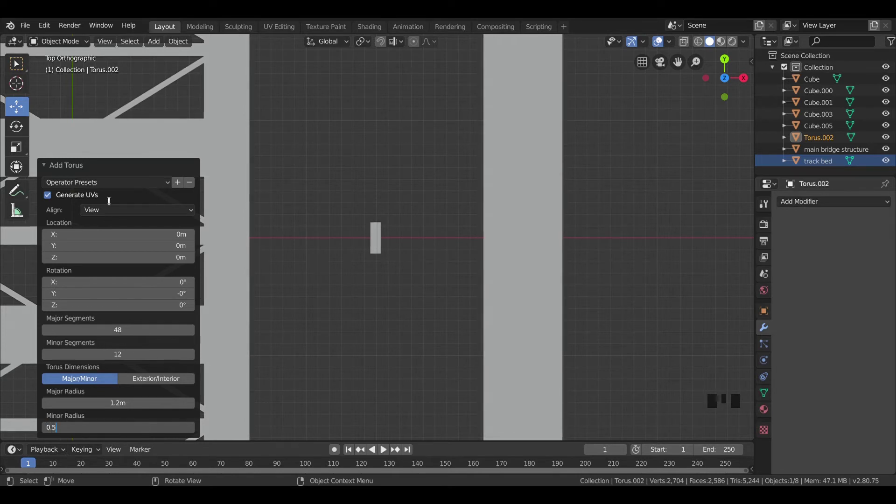
click(61, 166)
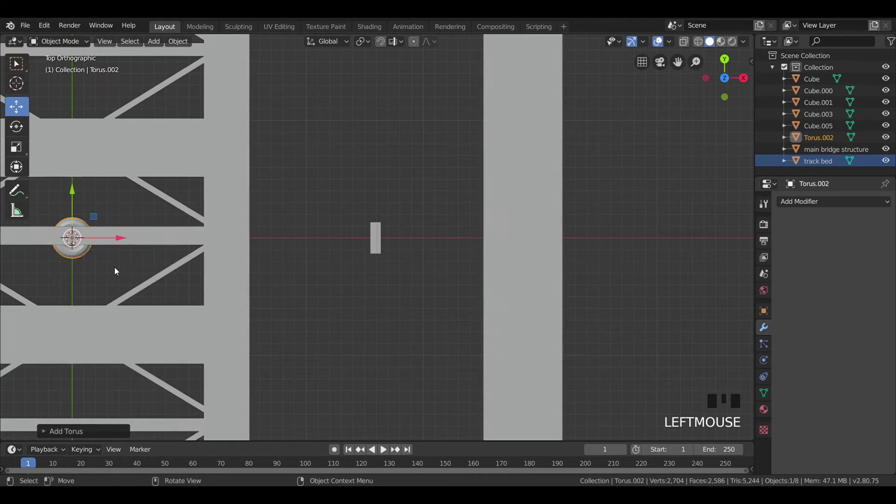
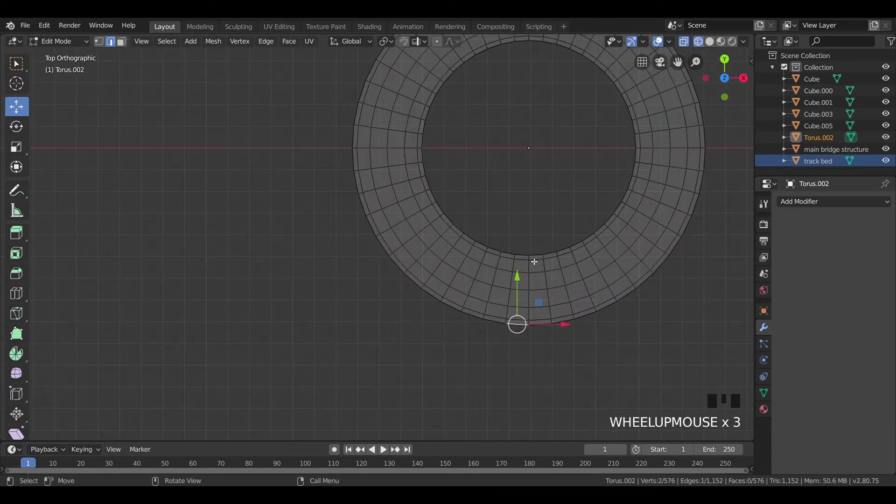
- Box-select a strip of torus faces and delete them, leaving an open C-shaped ring
key(b)
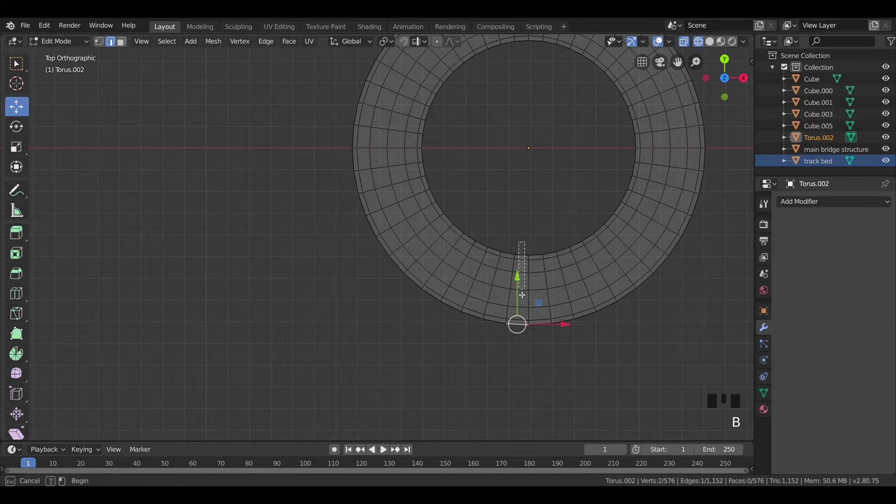
key(b)
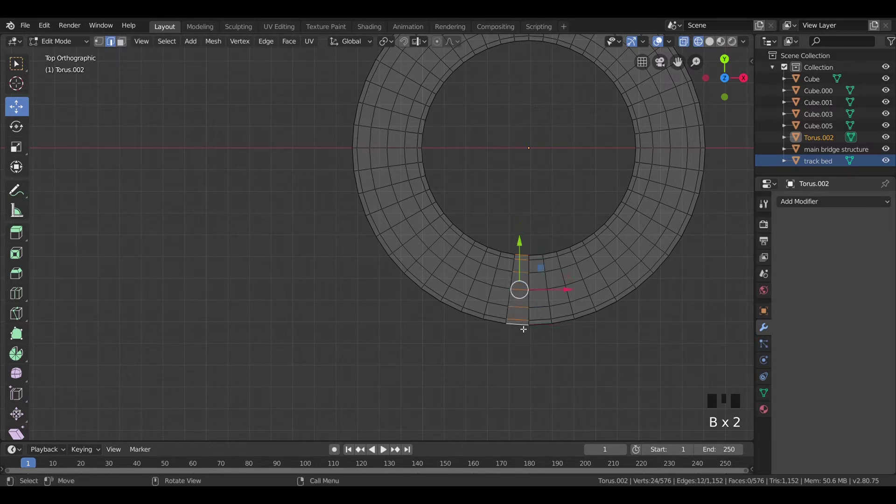
key(x)
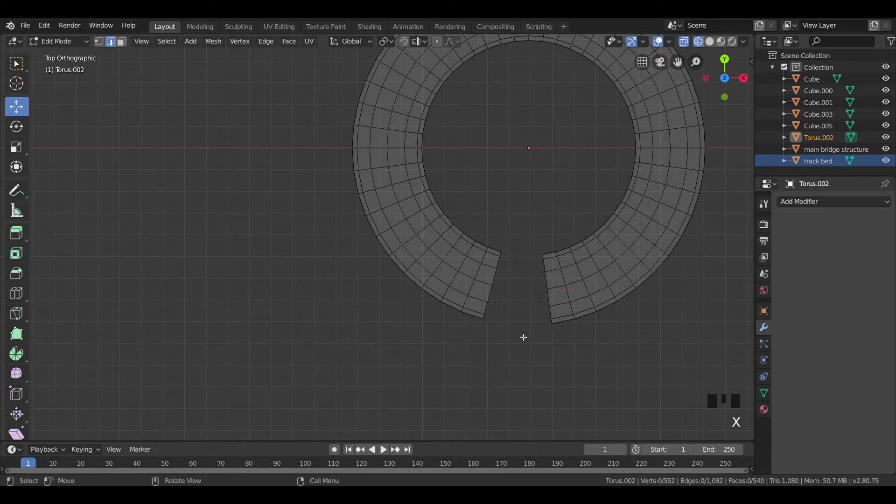
key(Tab)
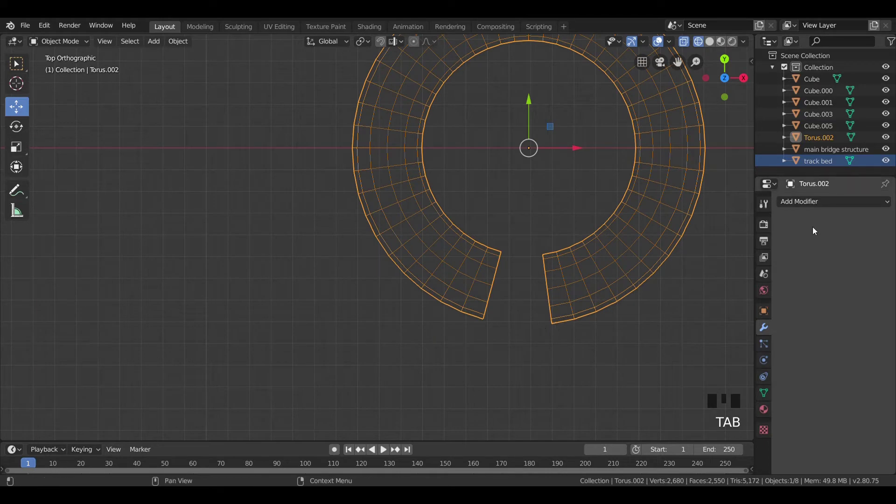
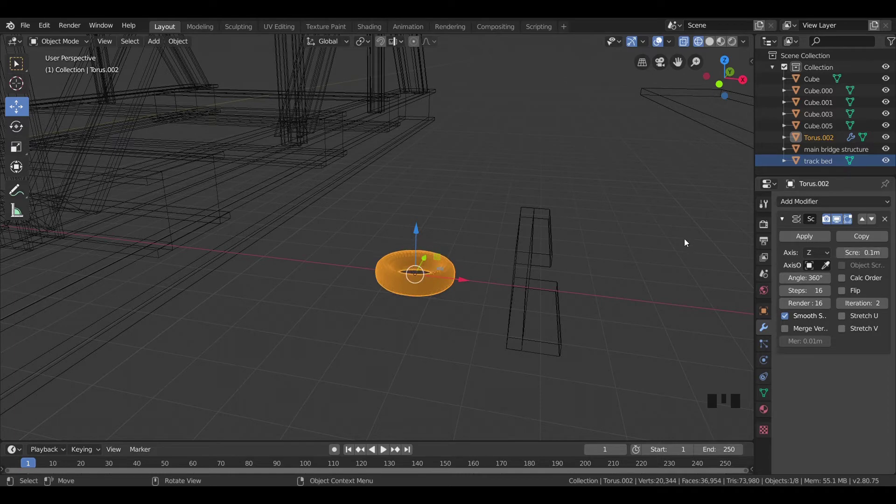
- Apply the Screw modifier on the gapped torus and zoom in to frame the open ring
key(ctrl+z)
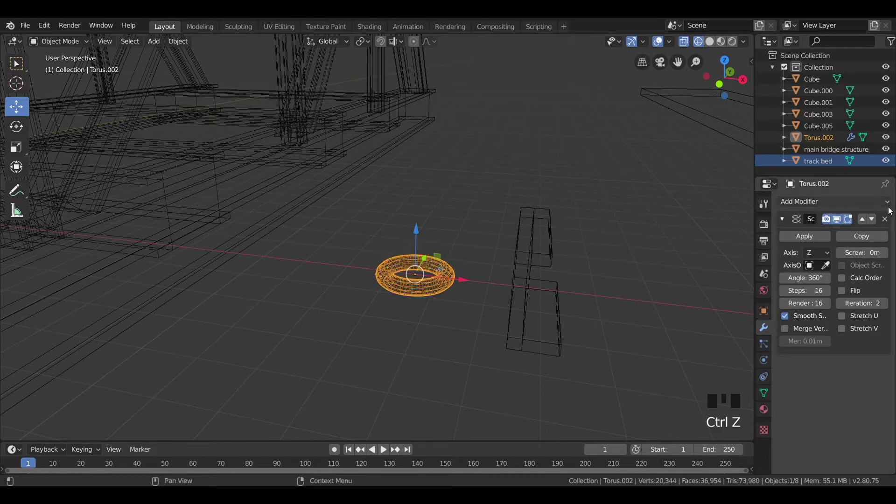
click(886, 221)
scroll(up, 3)
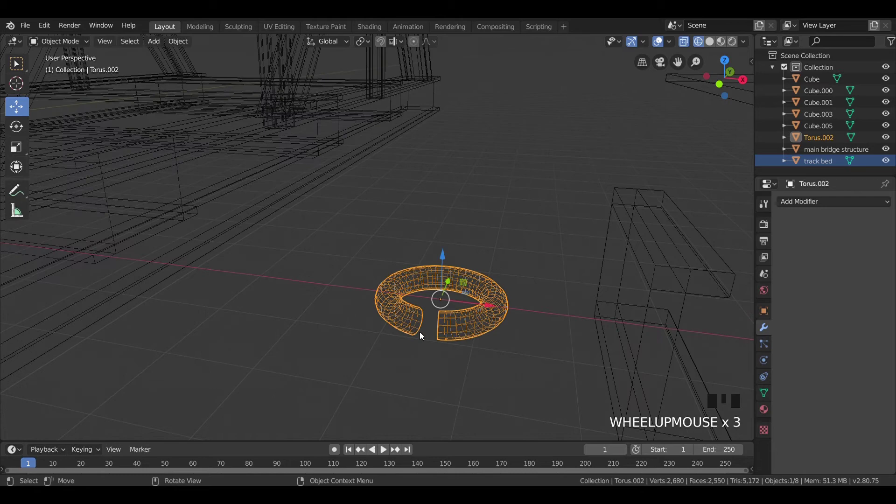
scroll(up, 3)
key(z)
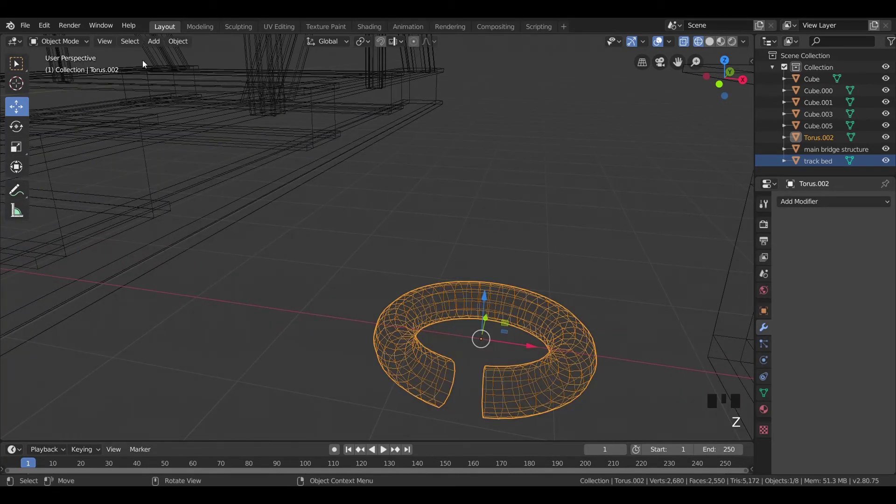
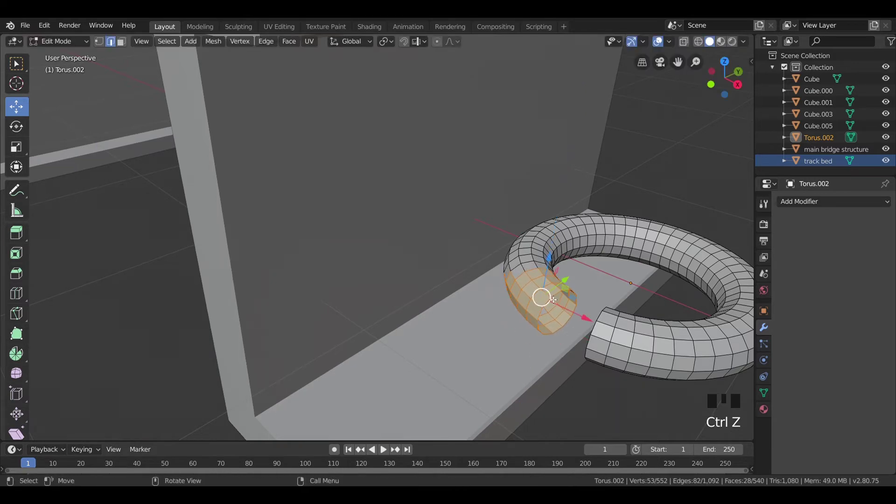
- In wireframe, brush-select and delete the ring faces, clearing Torus.002 before adding the Bezier curve
key(z)
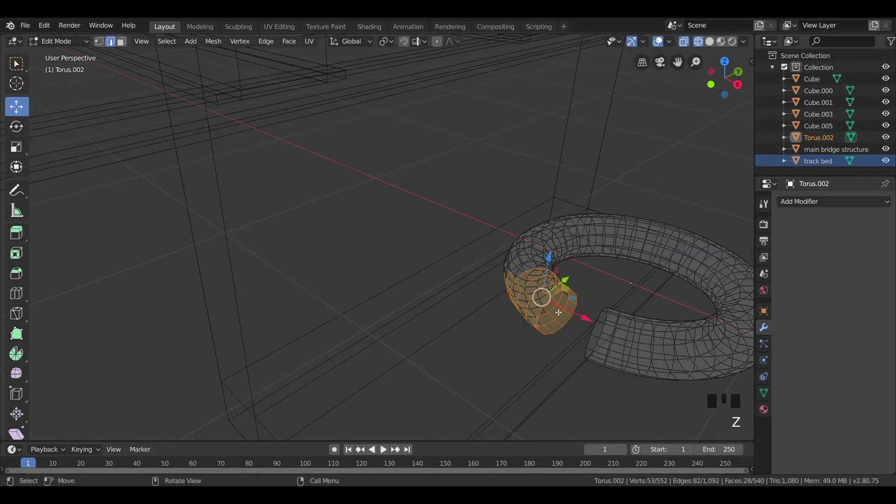
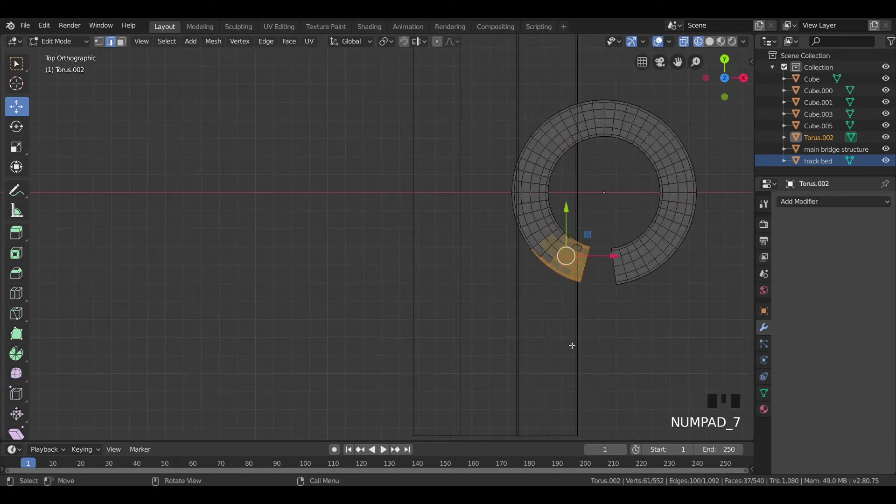
key(b)
key(b)
key(c)
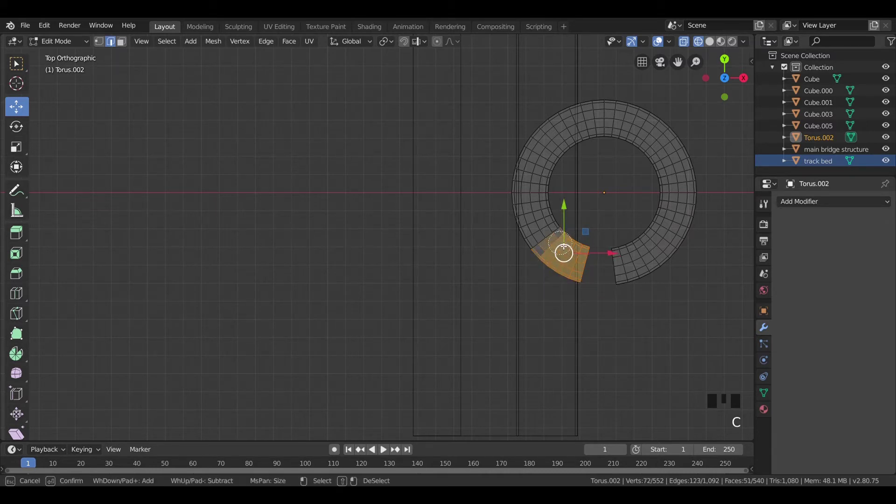
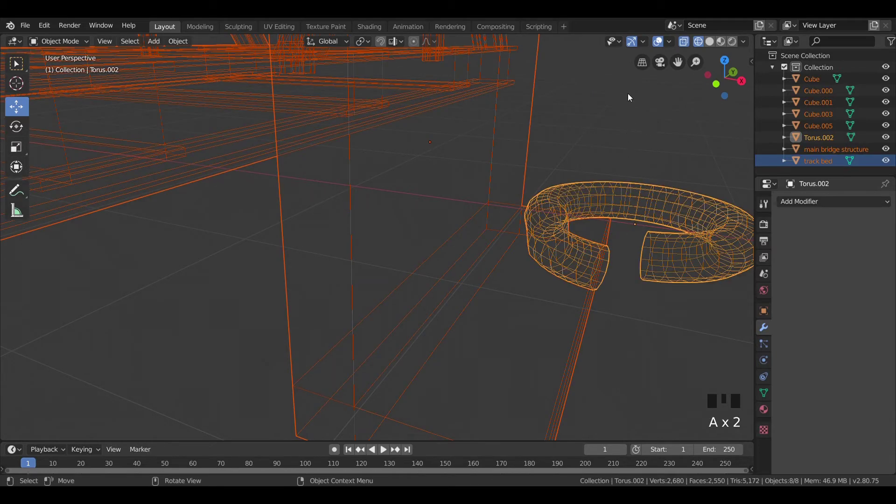
key(Tab)
key(z)
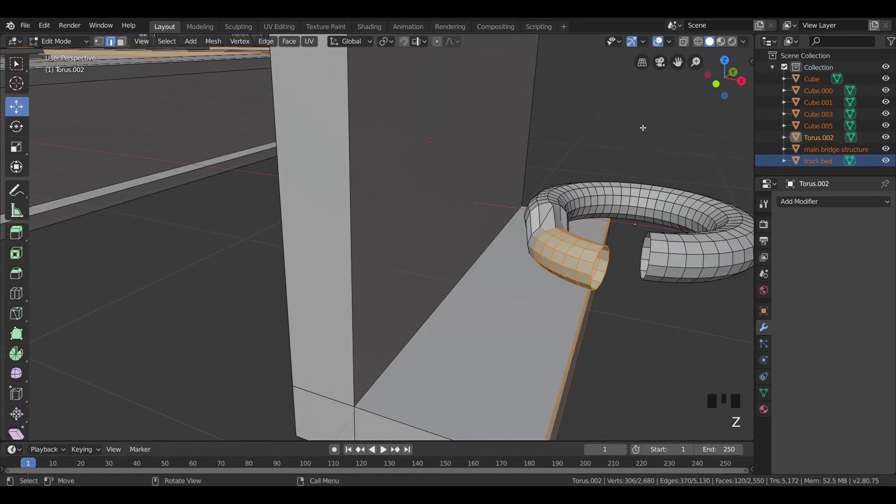
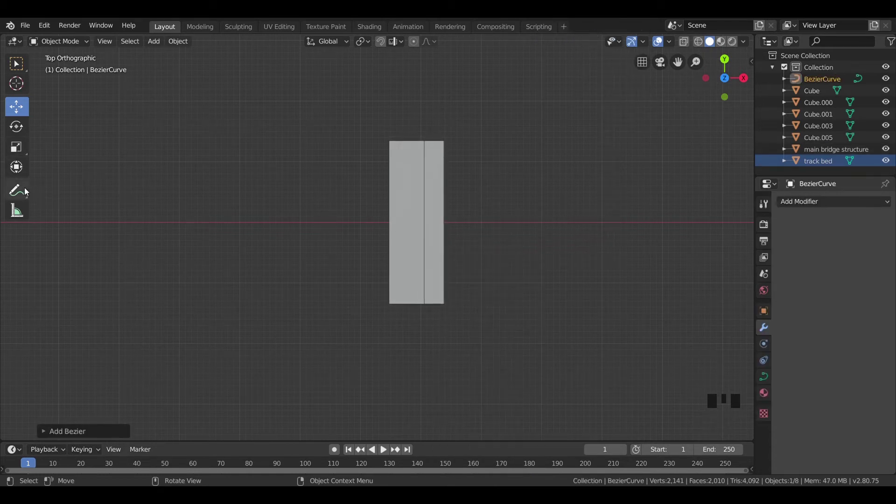
- Reshape the Bezier control points into a hook and set the curve Shape to 3D
key(Tab)
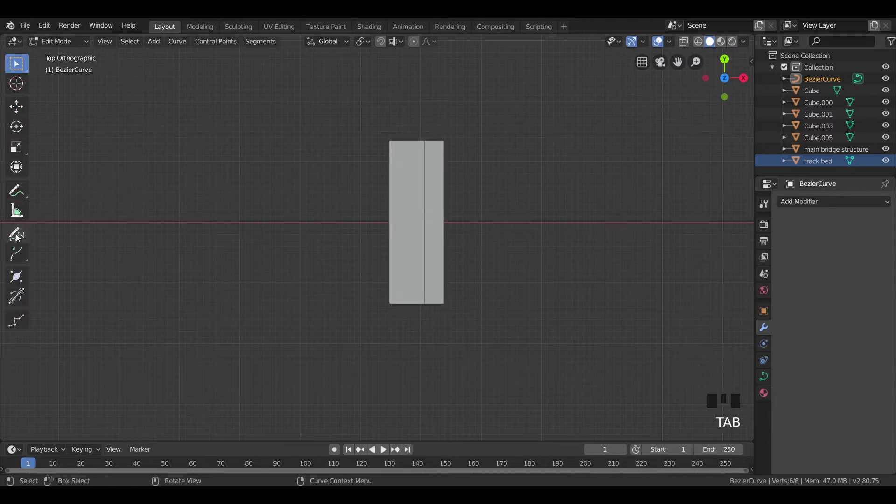
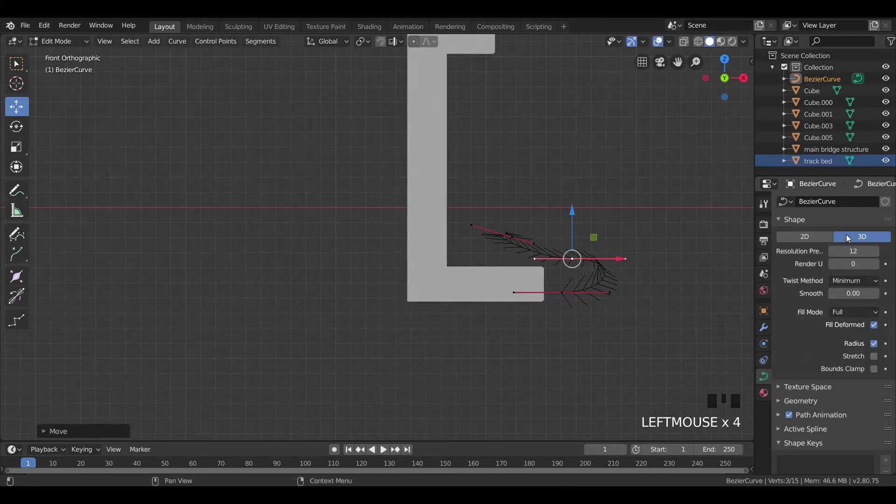
click(851, 236)
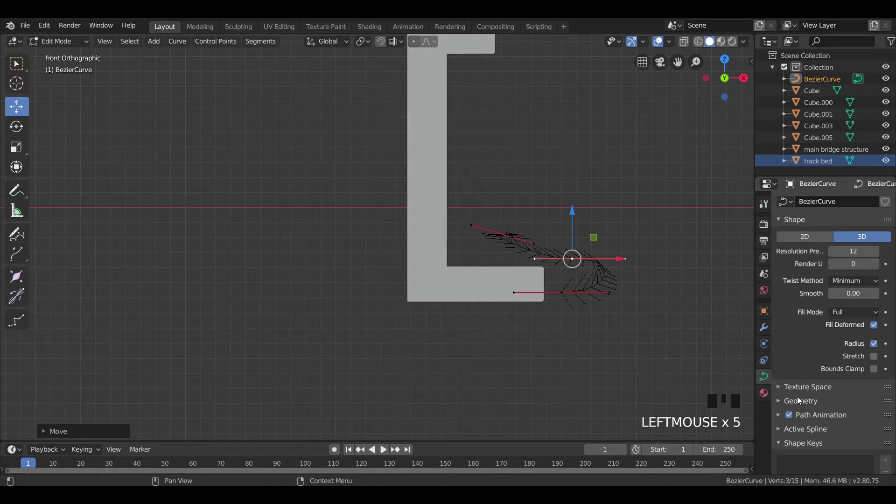
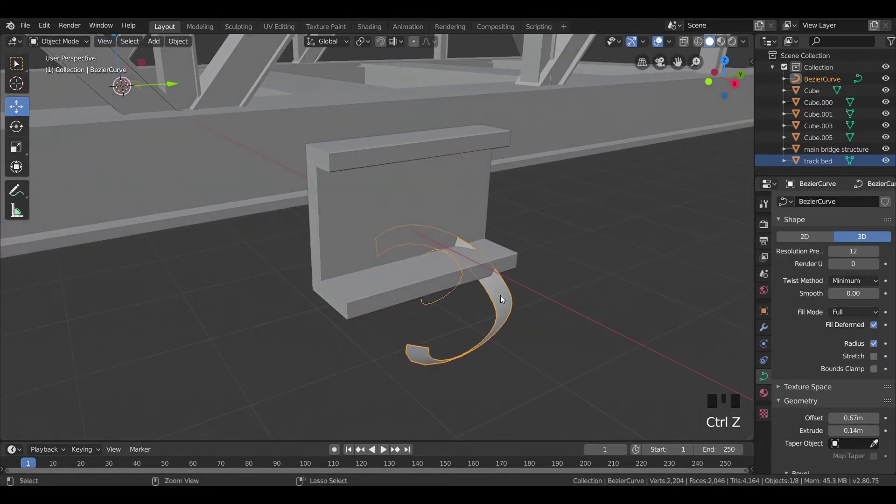
- Give the curve Extrude and Bevel Depth with higher resolution and smoothing, making it a round tube
key(ctrl+z)
scroll(up, 3)
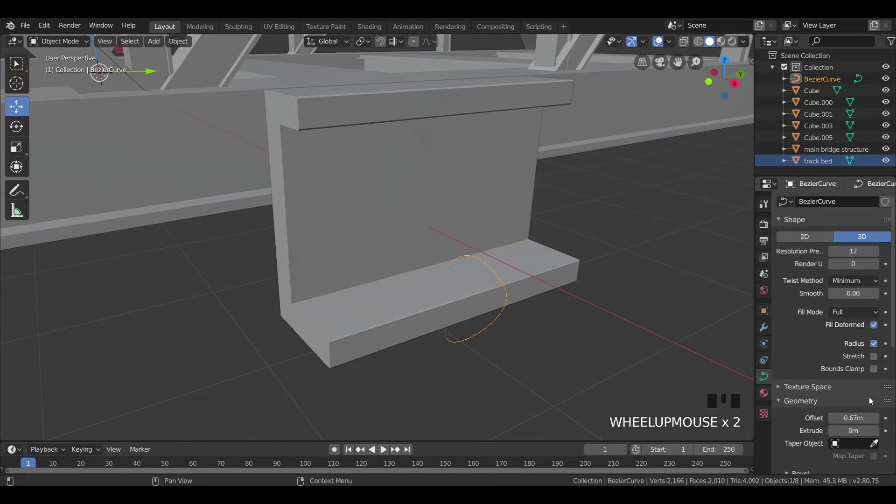
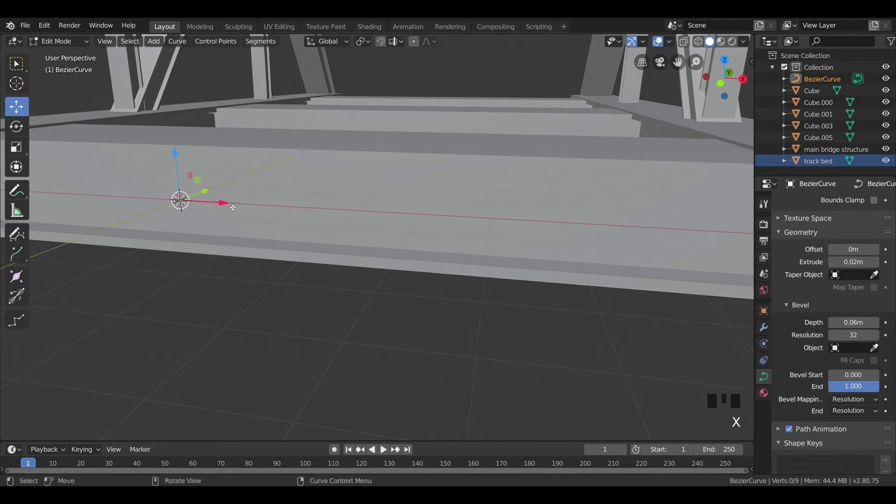
key(Tab)
scroll(down, 3)
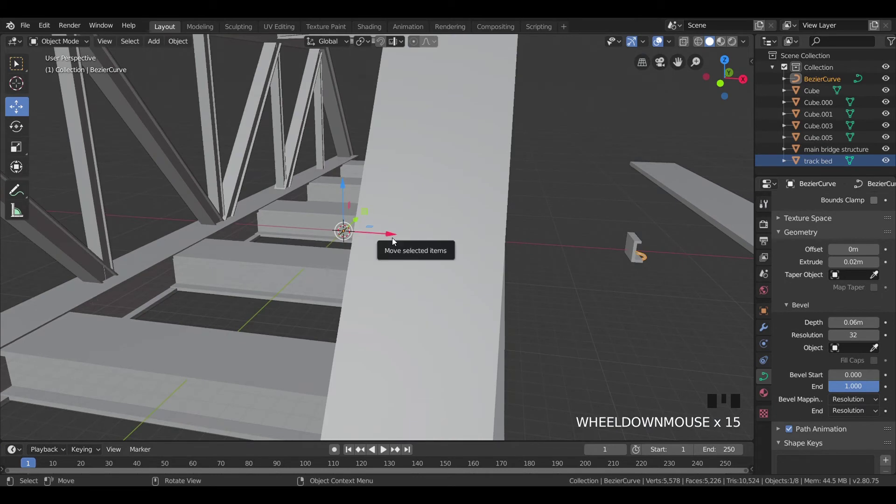
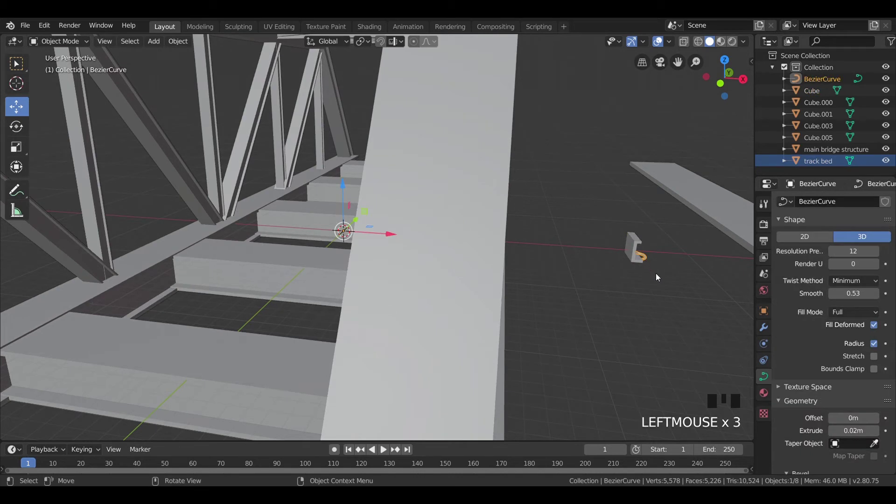
key(Tab)
key(a)
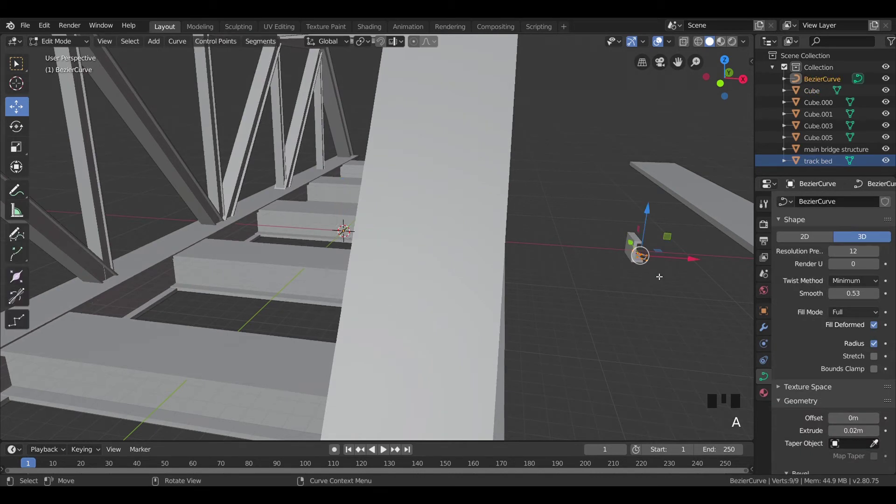
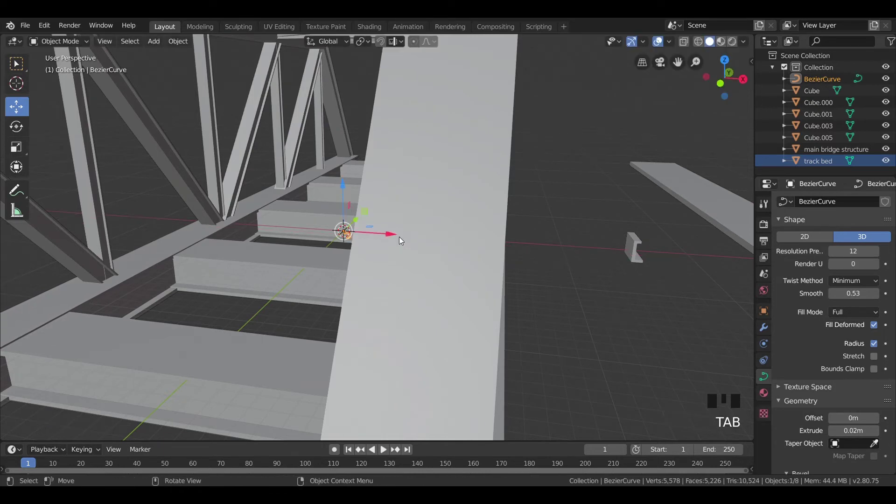
- Orbit around the tubular hook against the block's lower ledge and select the cap block Cube
drag(401, 239, 635, 281)
scroll(up, 3)
drag(619, 287, 374, 207)
scroll(up, 3)
drag(478, 214, 445, 222)
click(574, 154)
click(499, 216)
click(434, 227)
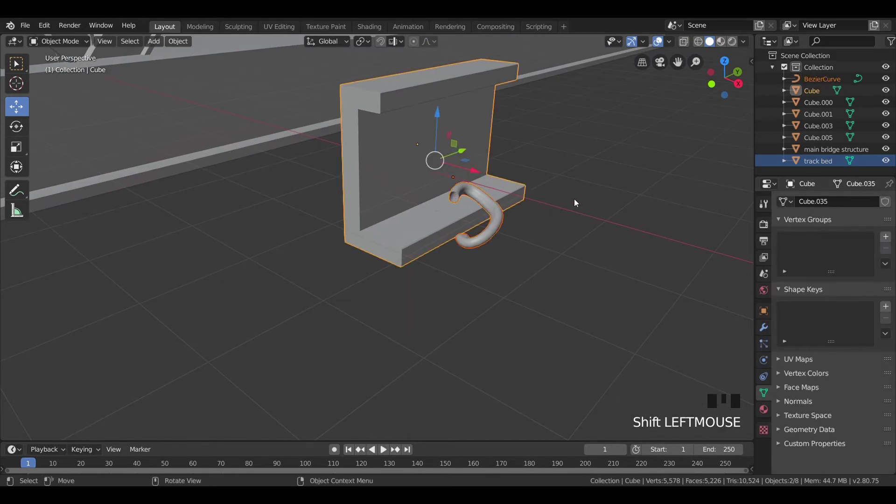
- Rotate and position the hook tube against the half I-beam from top and front views
key(KP_7)
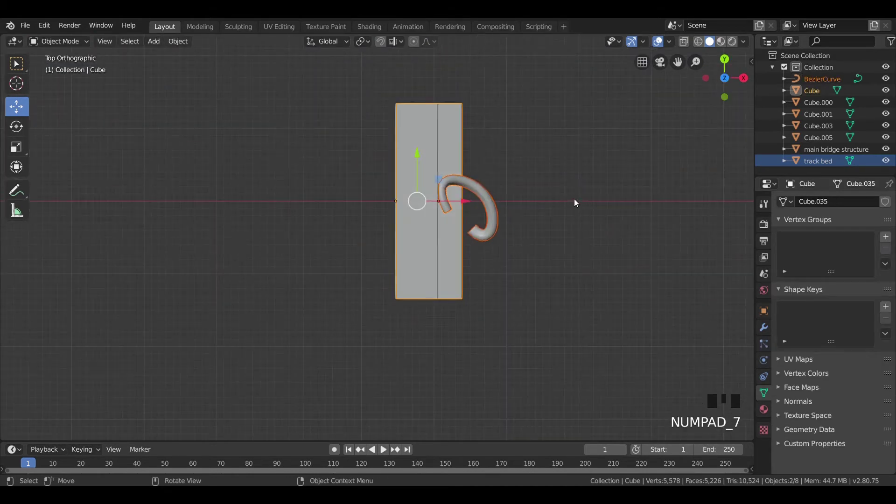
click(500, 220)
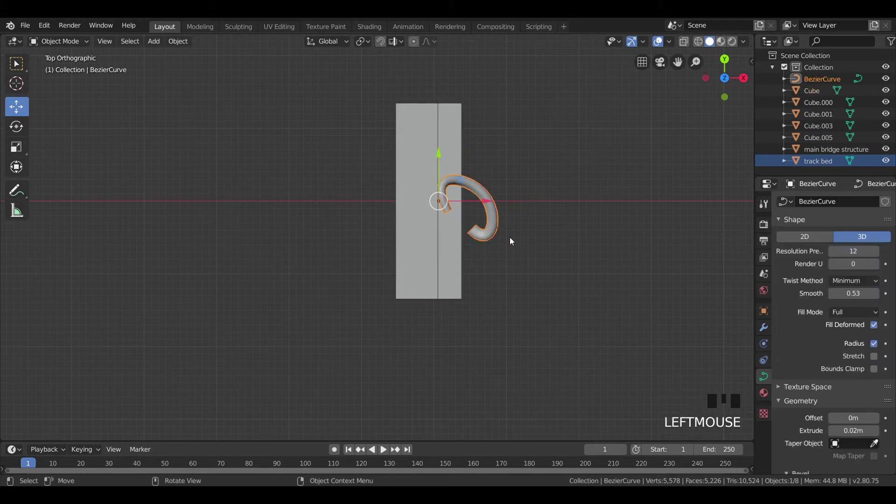
key(s)
key(r)
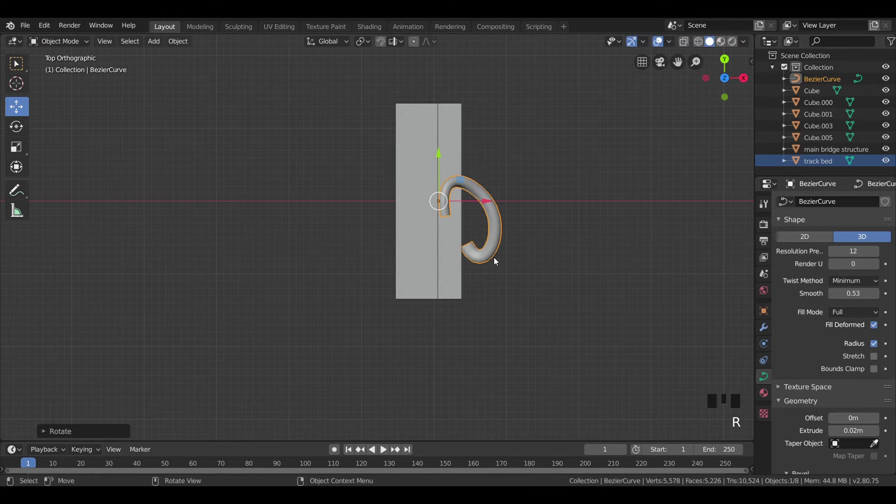
drag(523, 267, 514, 180)
key(KP_1)
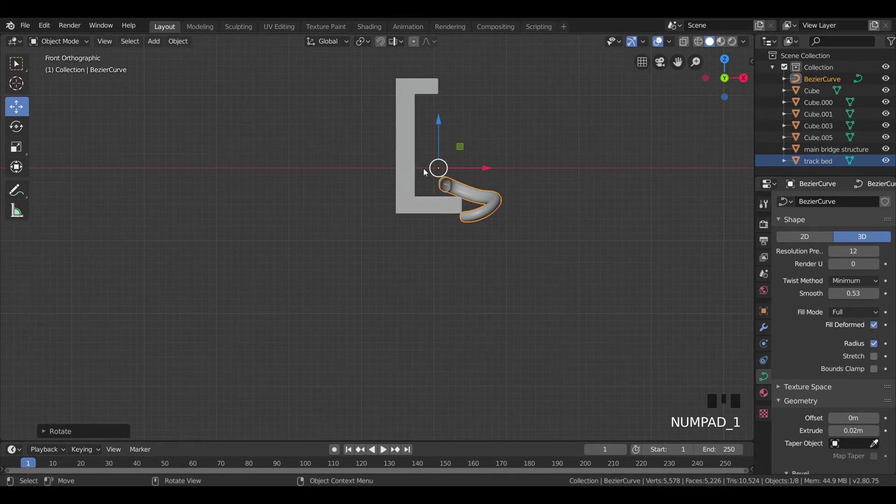
- Convert the tube curve to a mesh and select it with the Cube half-beam for joining
click(411, 165)
click(500, 204)
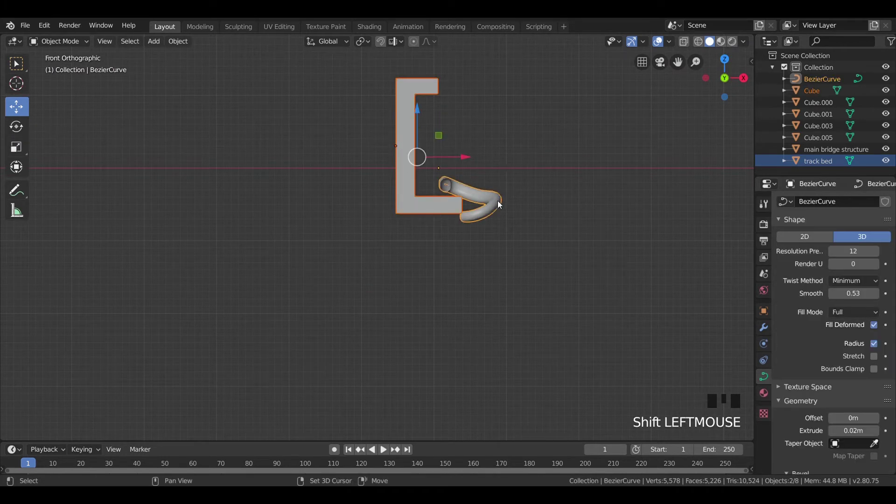
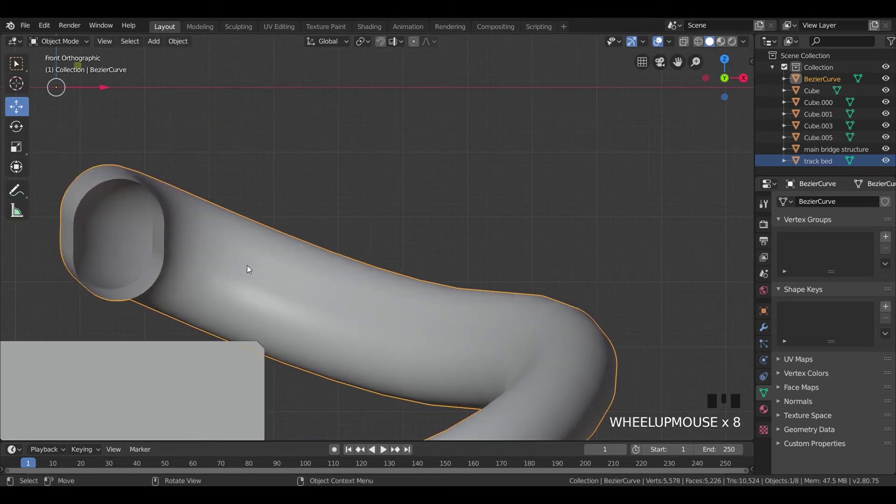
key(Tab)
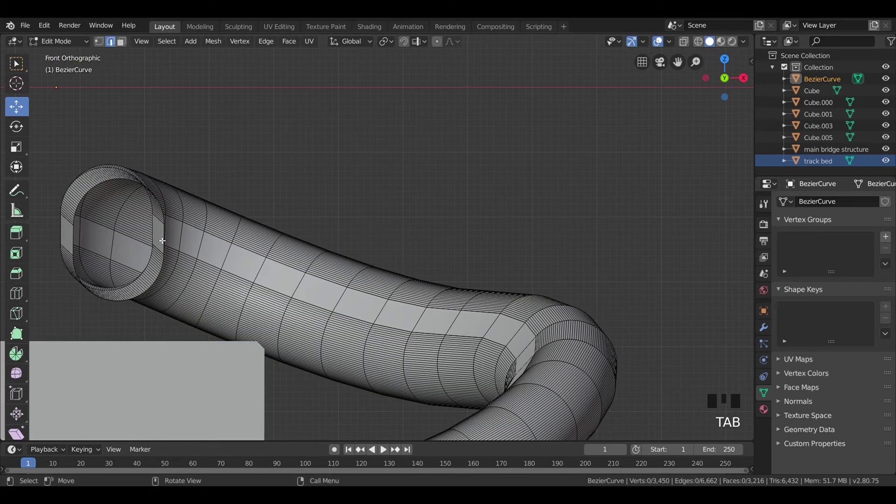
key(Tab)
scroll(down, 3)
click(354, 159)
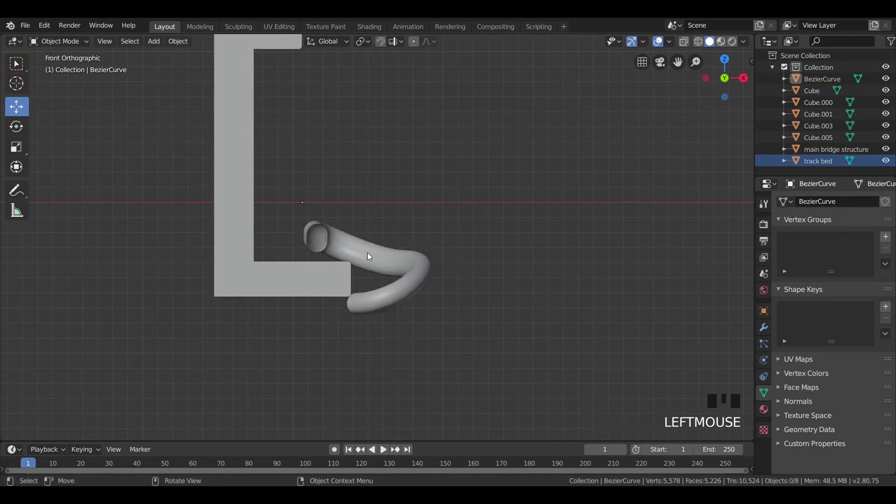
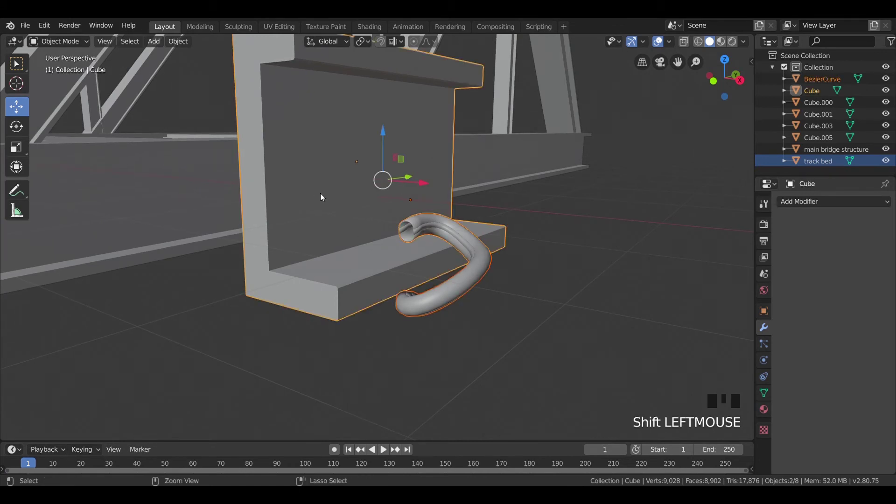
- Join tube and half-beam with Ctrl+J, mirror across the set axis into a full I-beam, apply, and re-enter Edit Mode
key(ctrl+j)
key(KP_1)
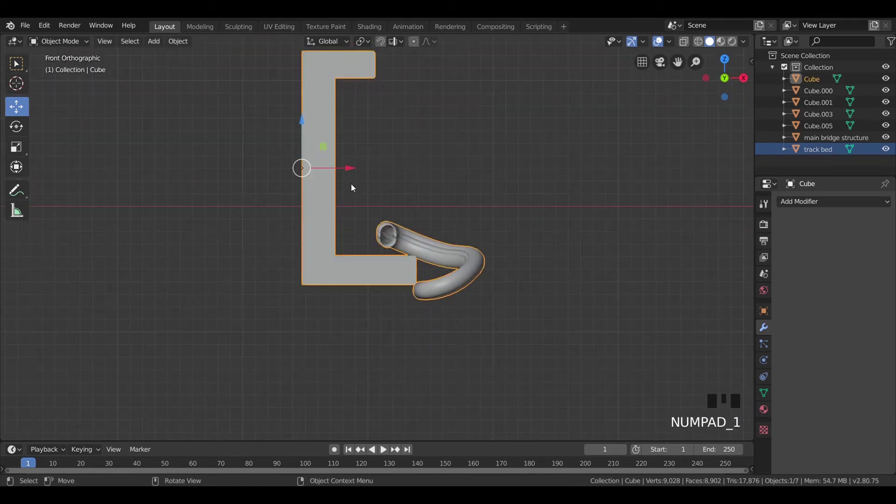
click(848, 209)
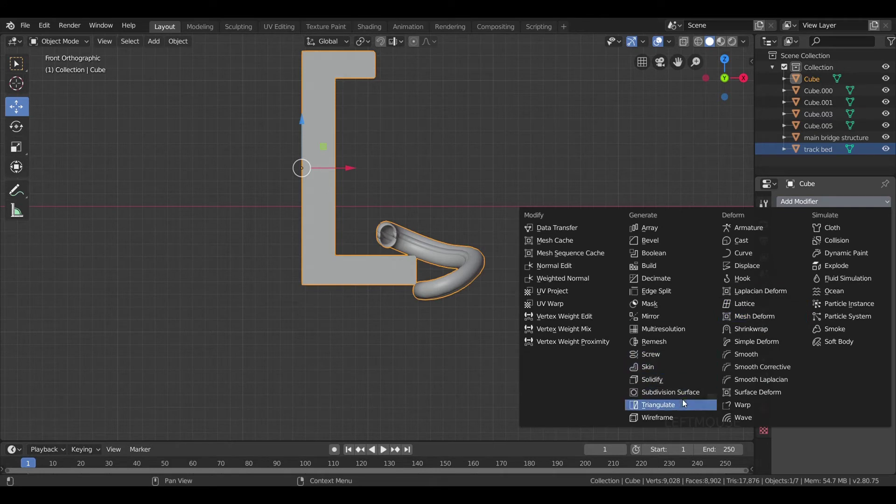
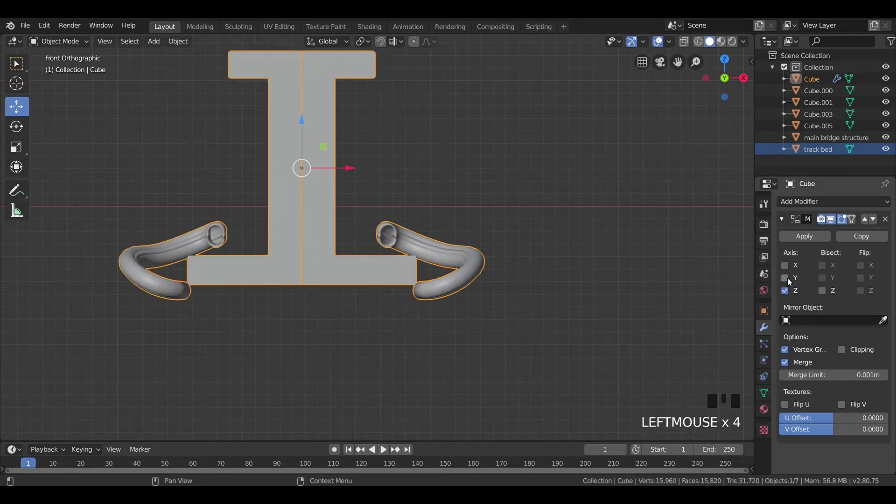
click(453, 169)
key(Tab)
key(Tab)
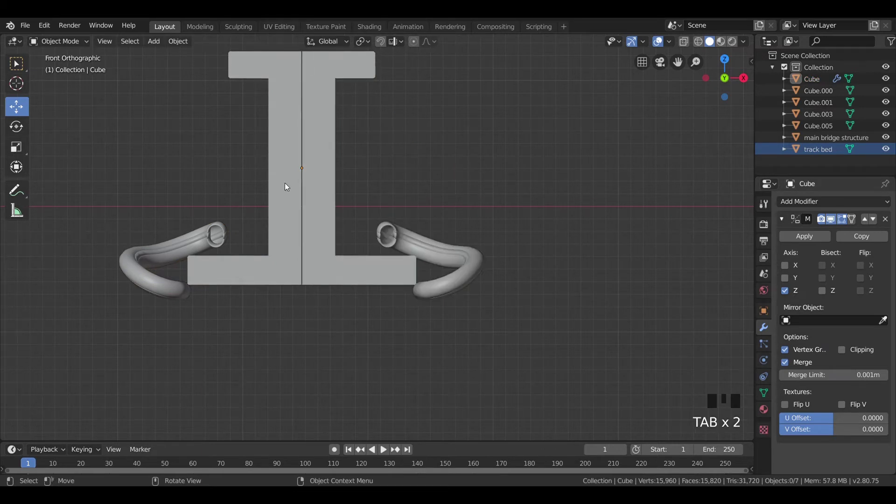
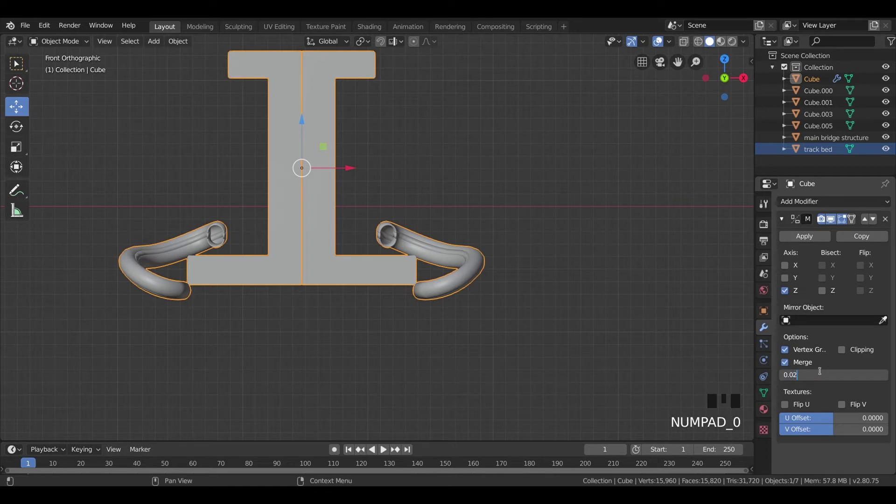
key(Tab)
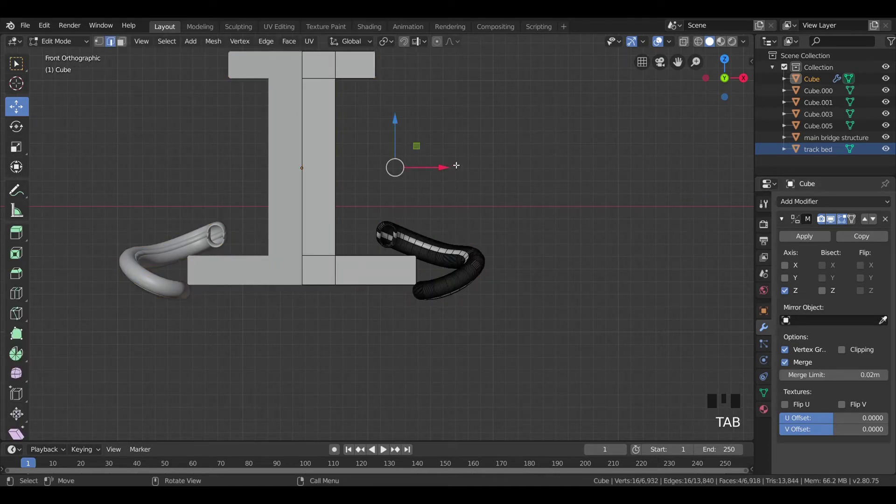
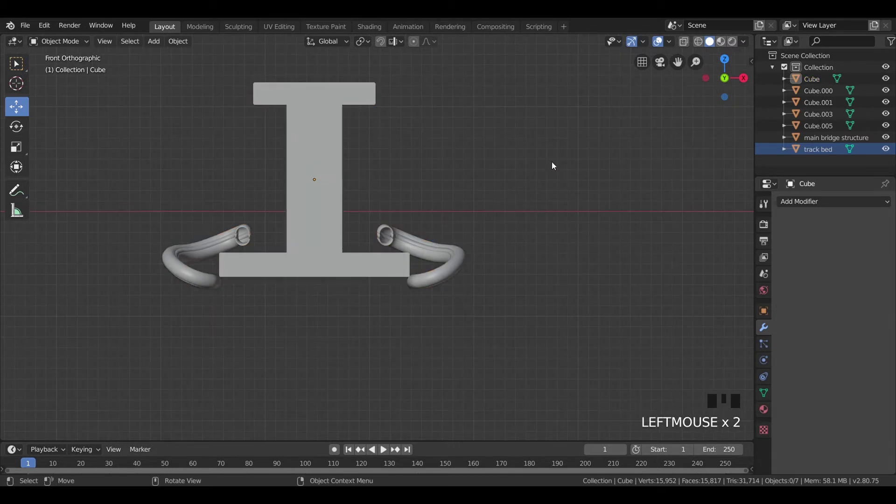
- Scale the hooked I-beam uniformly to about 0.58 and frame it from top view for the next part
scroll(down, 3)
drag(537, 174, 420, 229)
click(420, 229)
key(KP_1)
key(s)
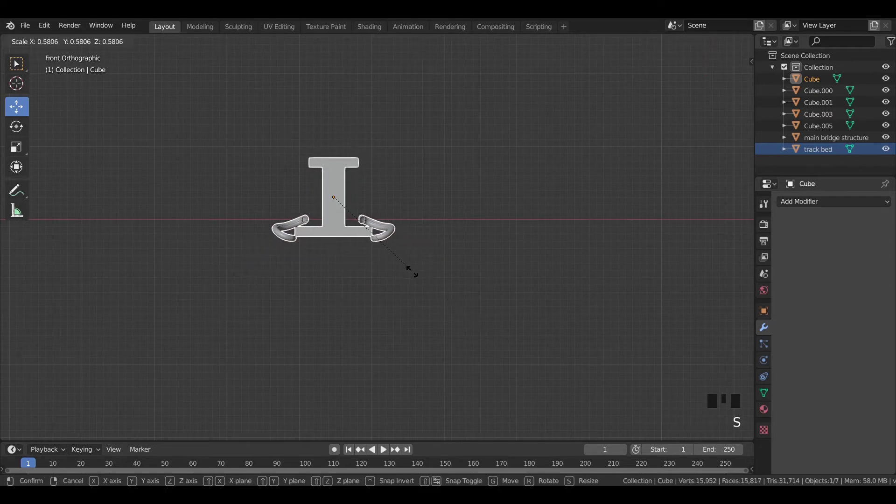
key(KP_7)
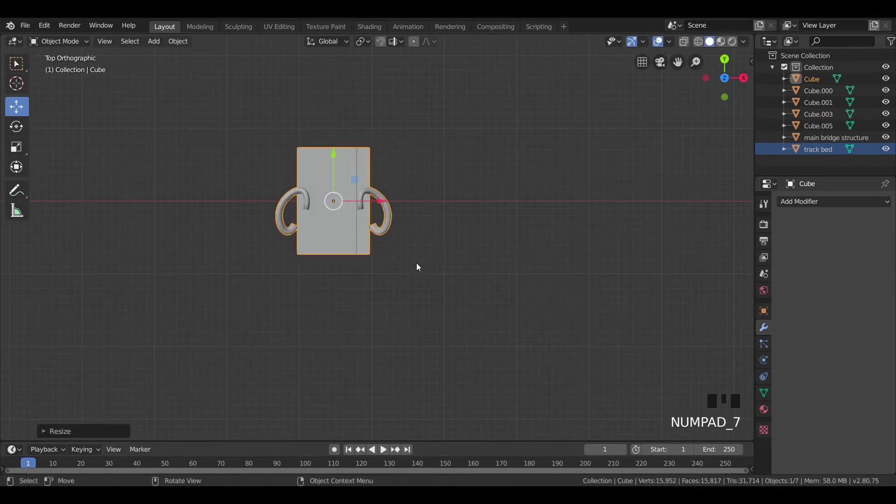
scroll(down, 3)
click(422, 264)
scroll(down, 3)
drag(412, 257, 369, 200)
key(KP_7)
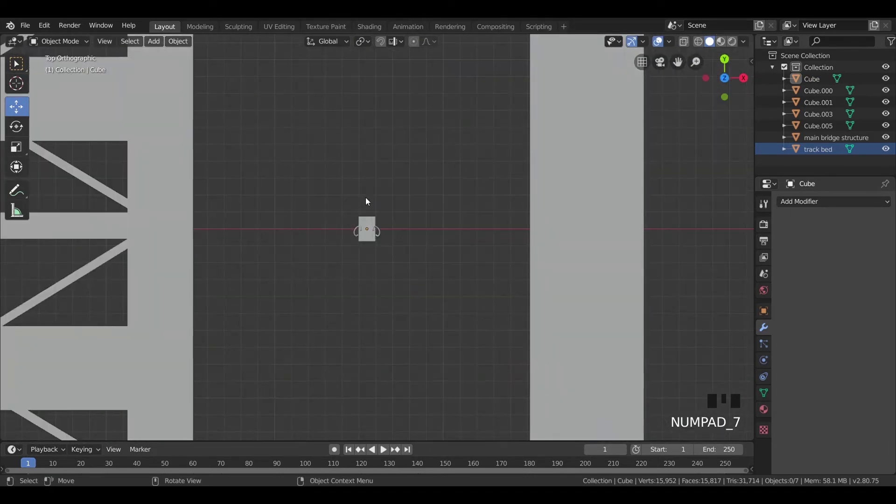
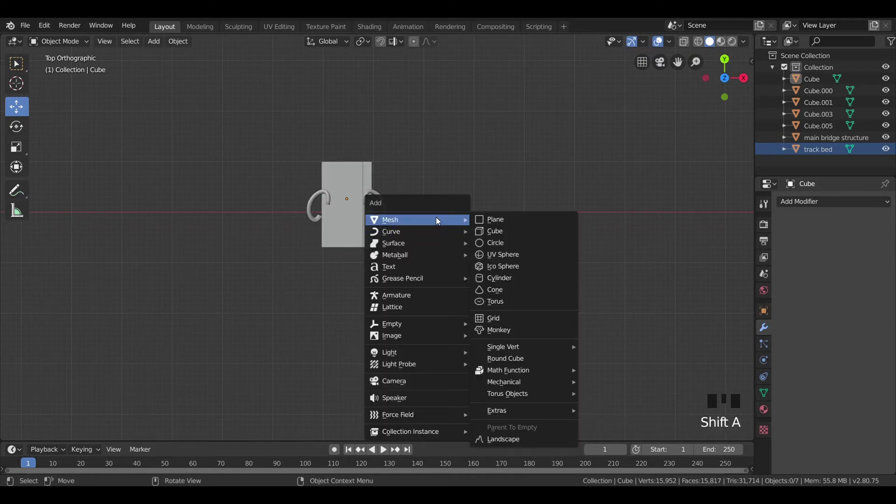
- Add a cube at the I-beam, resize it and flatten it to about 0.62 along Z into a slab
click(428, 136)
drag(421, 258, 437, 170)
key(KP_7)
key(shift+a)
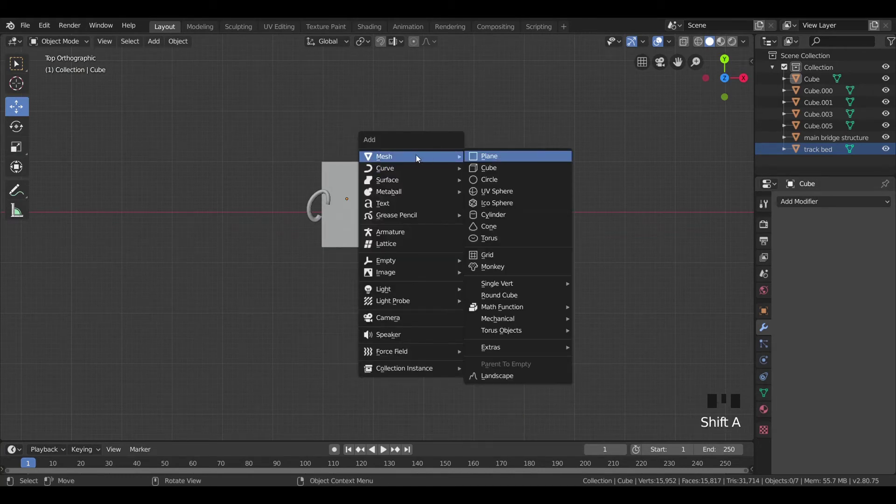
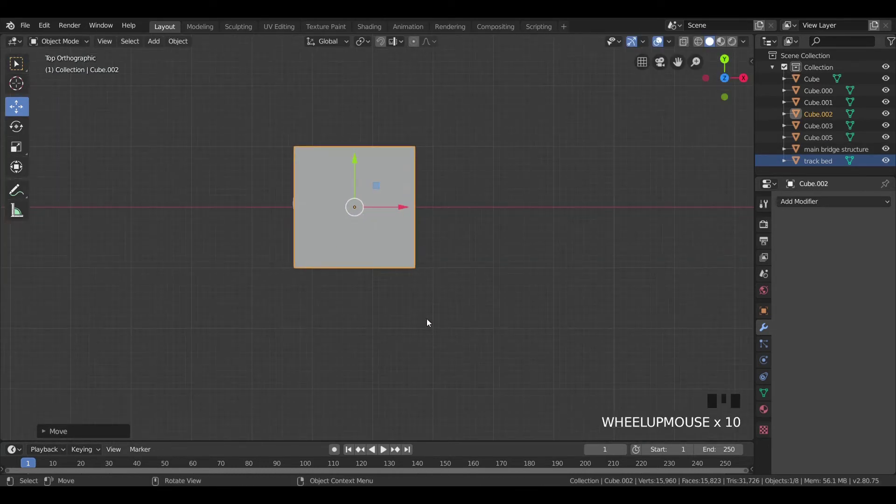
key(s)
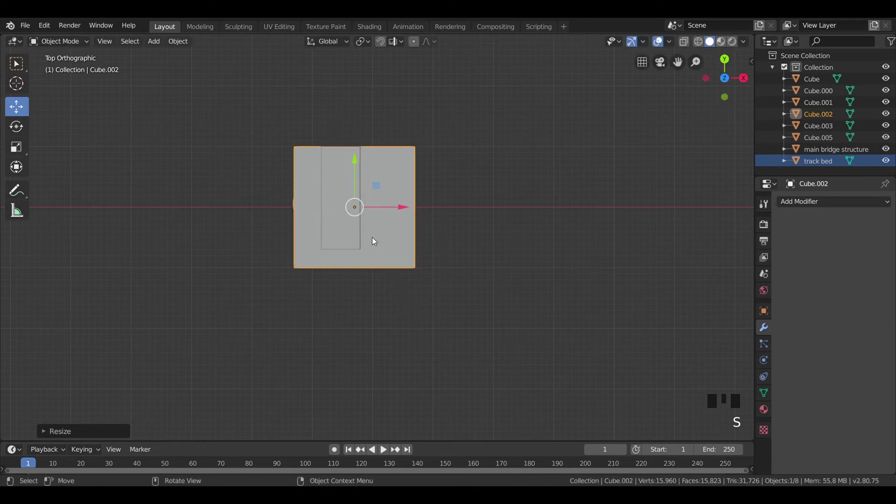
key(KP_1)
scroll(up, 3)
key(s)
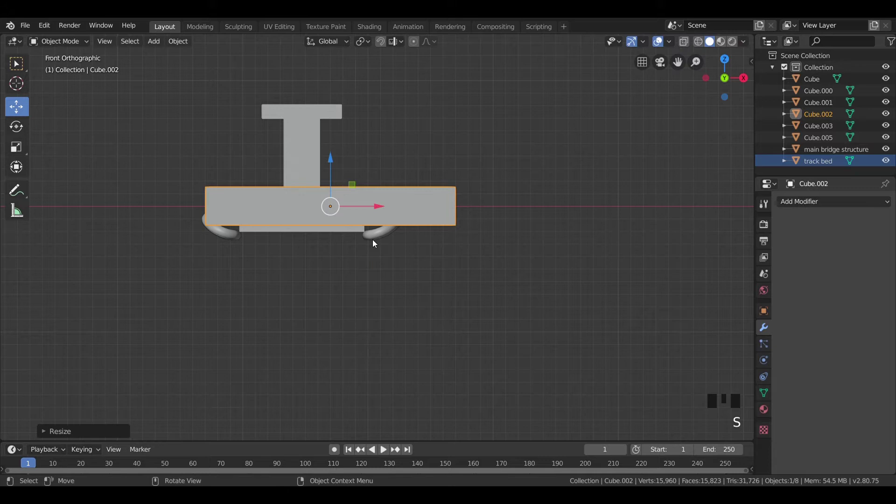
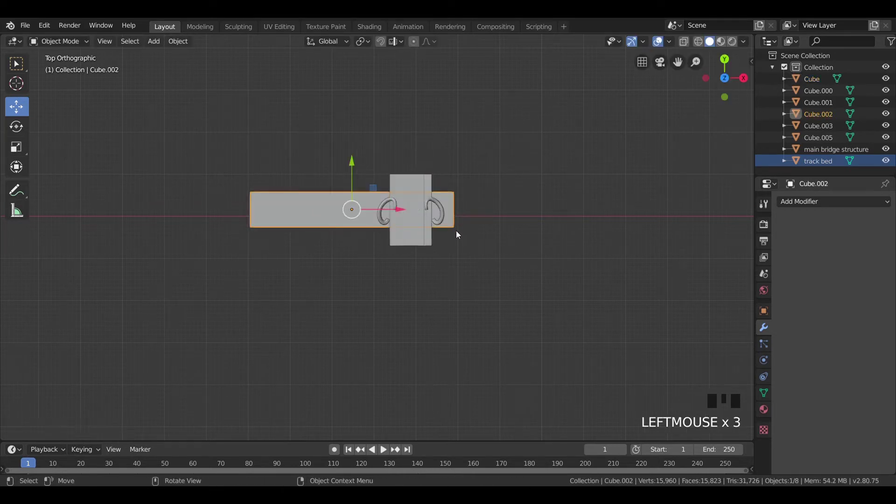
- Scale the slab longer along X and wider along Y under a duplicated second hooked I-beam
key(s)
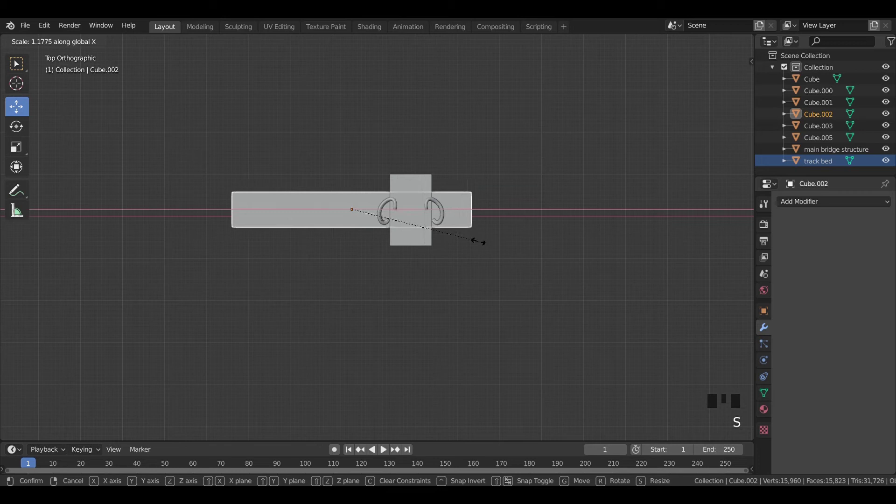
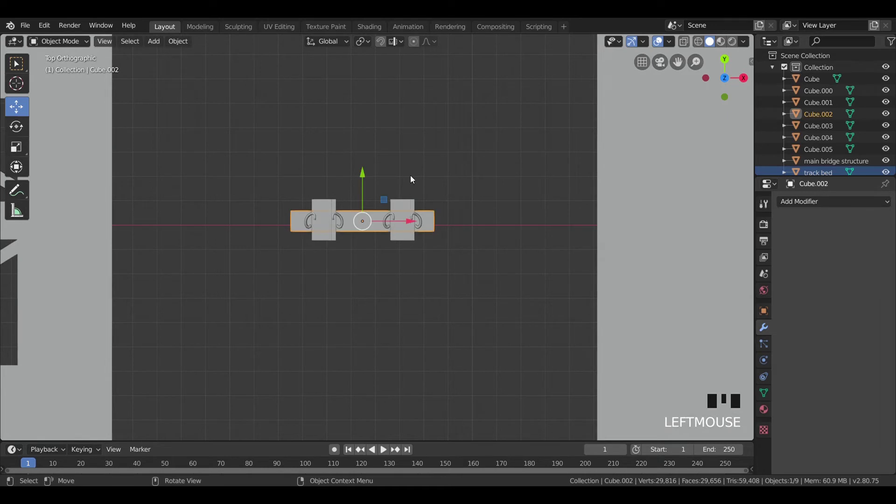
key(s)
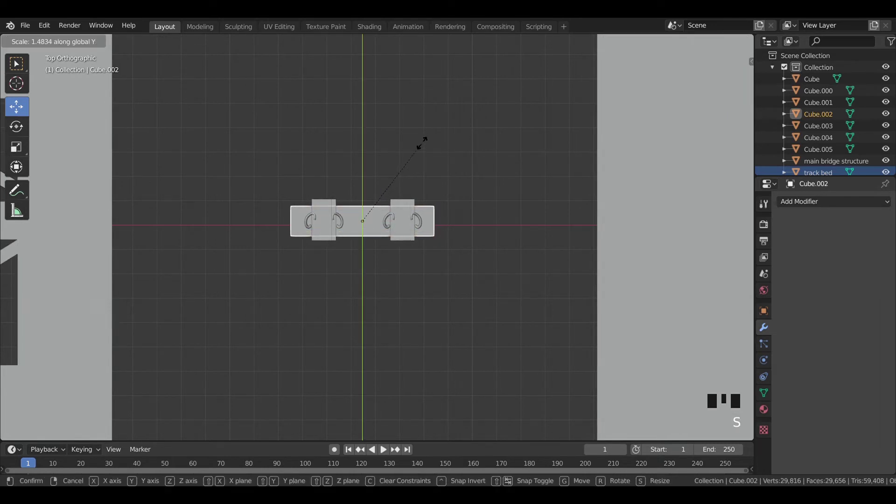
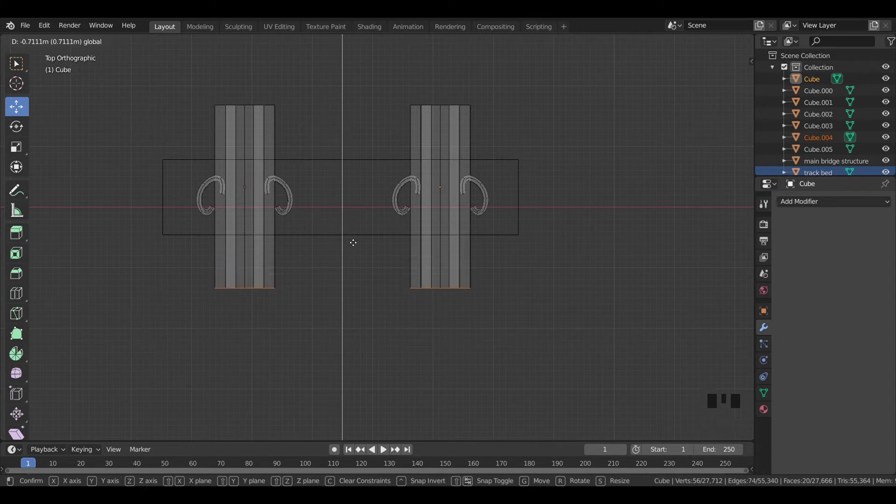
- Confirm the beam geometry move, leave Edit Mode and orbit to a perspective view of the slab
key(Tab)
click(553, 235)
key(z)
click(551, 274)
drag(509, 323, 390, 291)
- Select both hooked I-beams and the slab and join them with Ctrl+J into one rail-fastening assembly
click(390, 291)
click(419, 217)
click(443, 168)
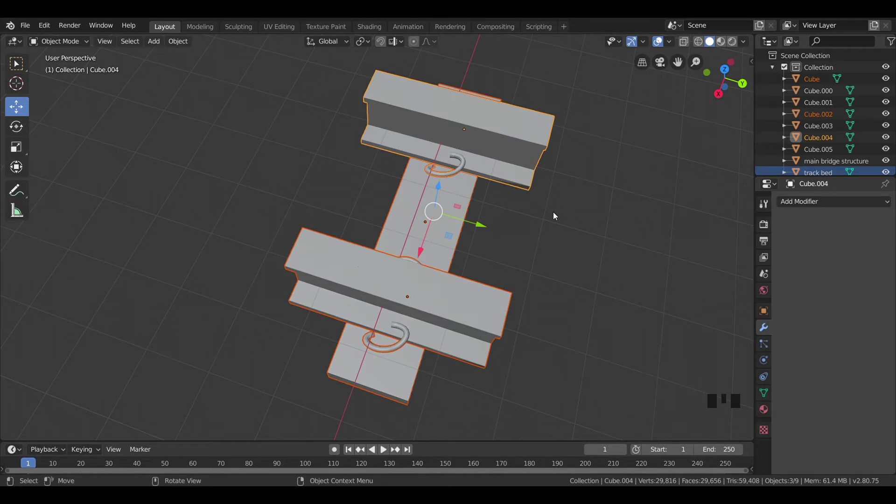
click(512, 148)
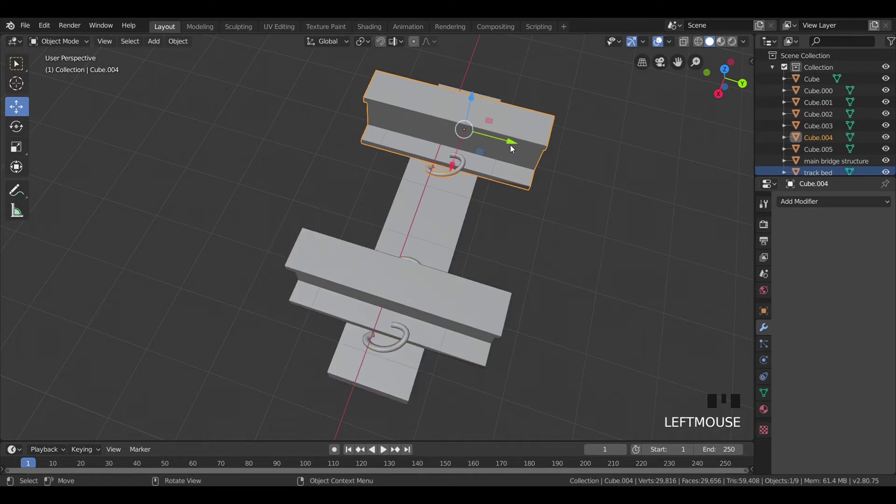
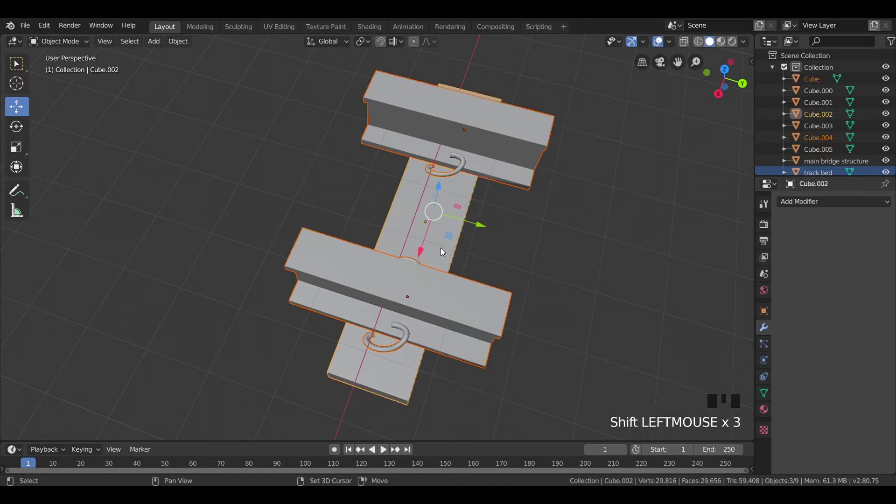
key(ctrl+j)
click(525, 232)
drag(428, 274, 272, 182)
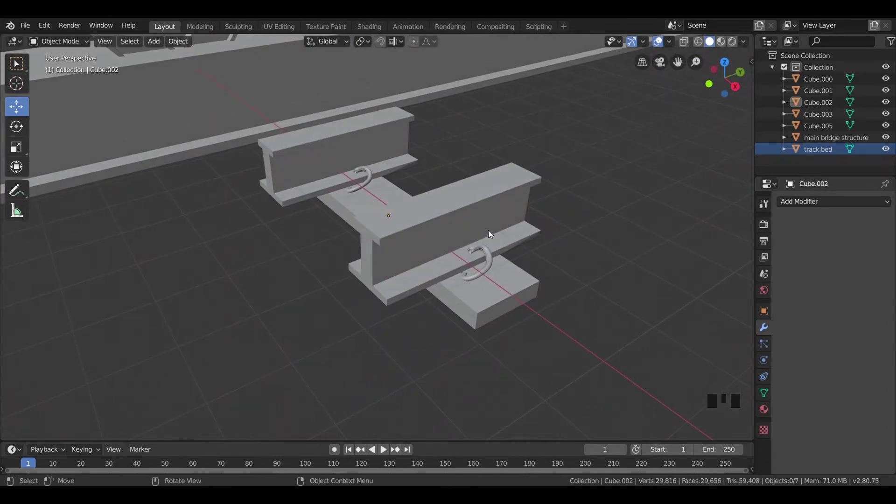
click(466, 230)
key(KP_7)
scroll(down, 3)
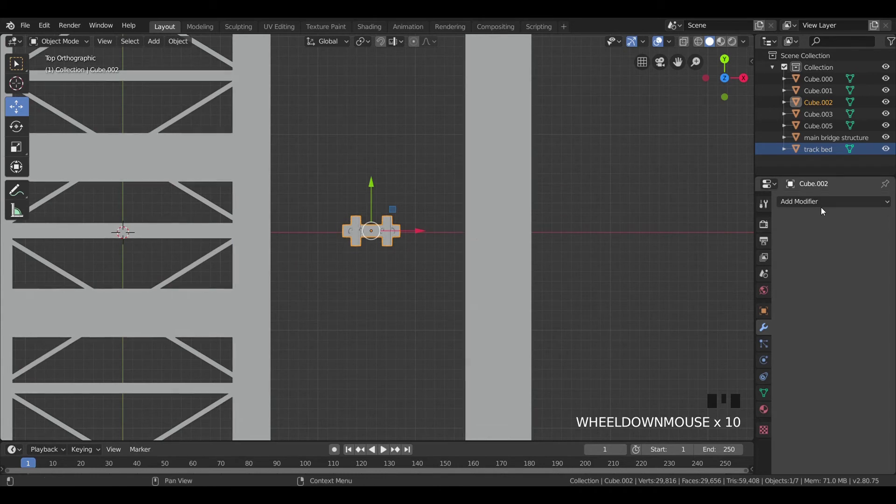
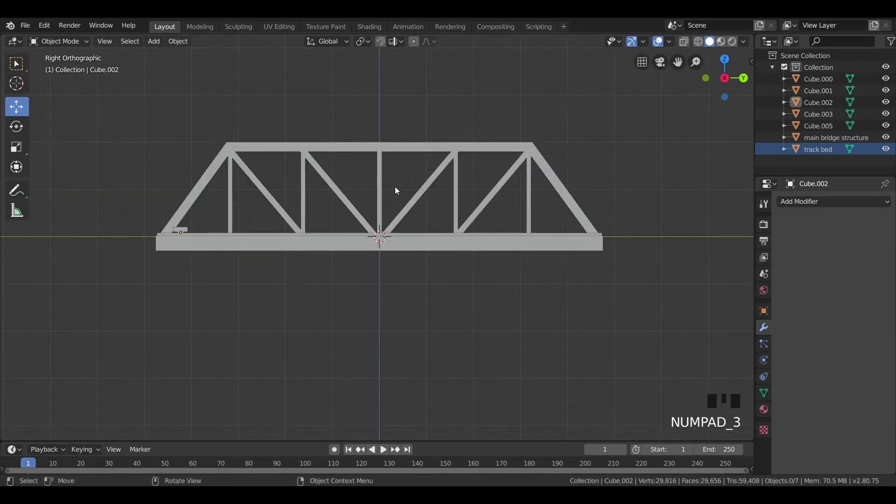
- Zoom and pan the view toward Cube.002 and the rail track bed
scroll(up, 3)
middle_click(145, 215)
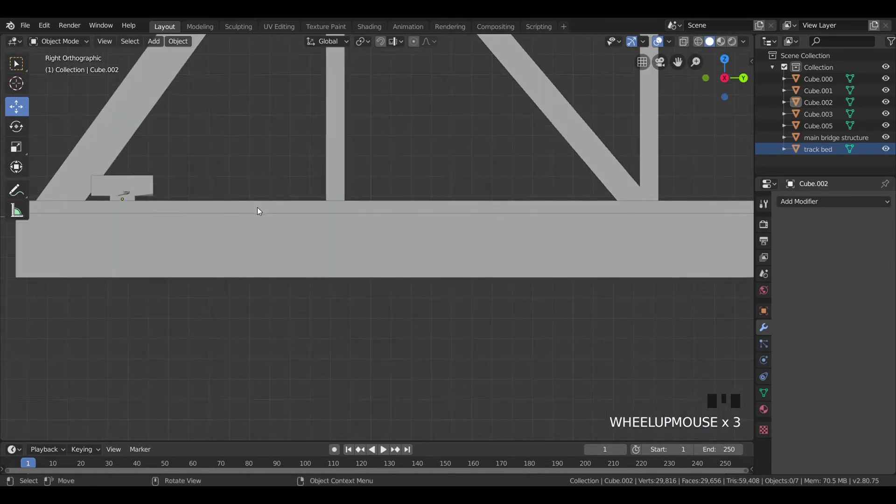
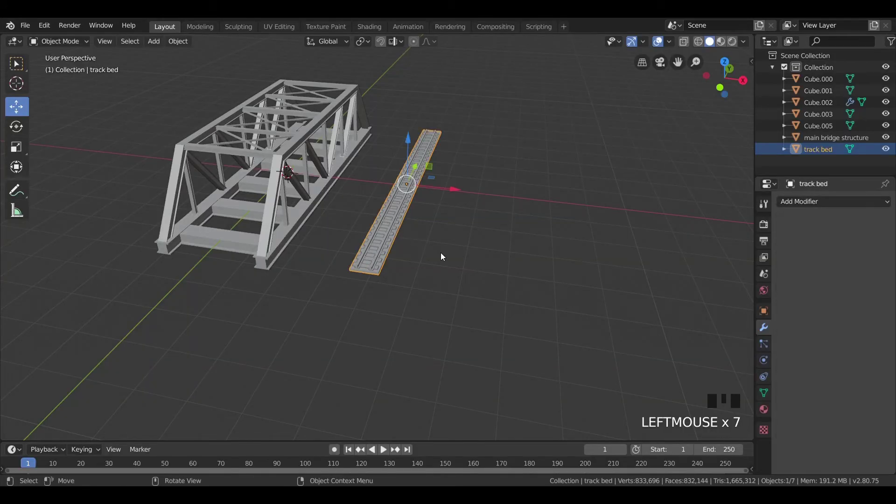
- Place the two rail track beds, Cube.004 and Cube.006, onto the bridge deck
click(443, 256)
scroll(up, 3)
click(396, 303)
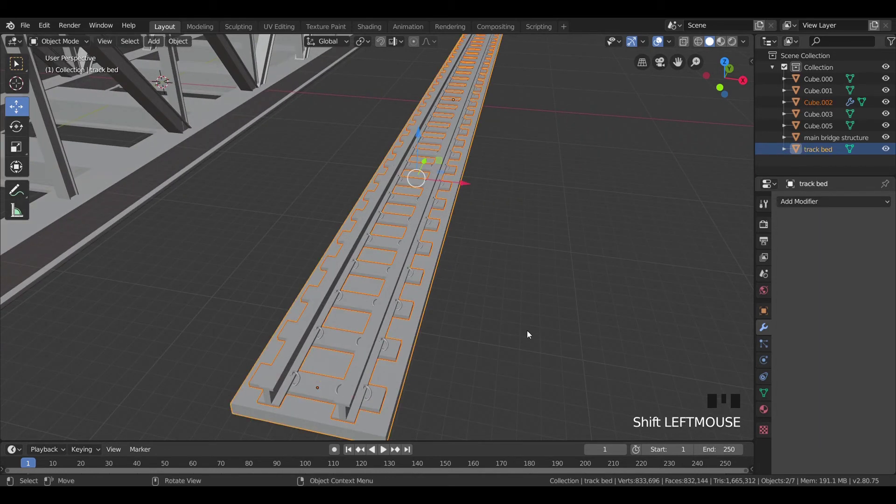
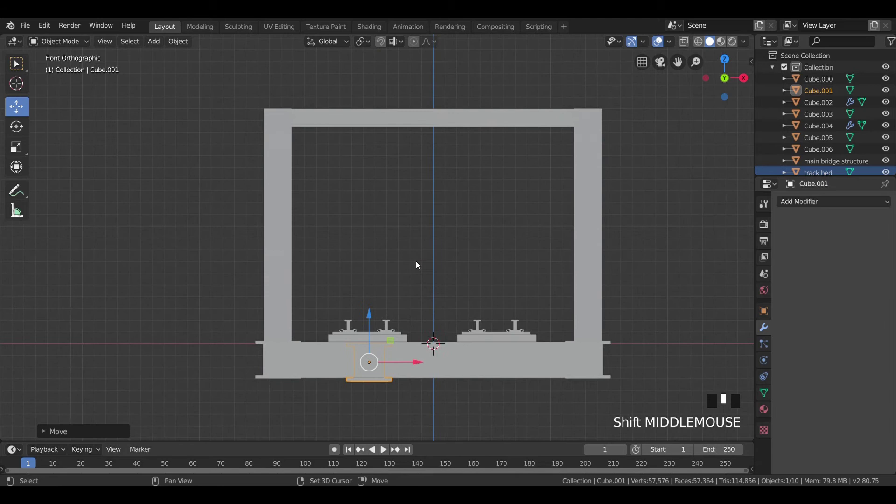
- Resize the I-beam Cube.001 sitting under the deck
scroll(up, 3)
drag(421, 275, 452, 143)
scroll(up, 3)
key(s)
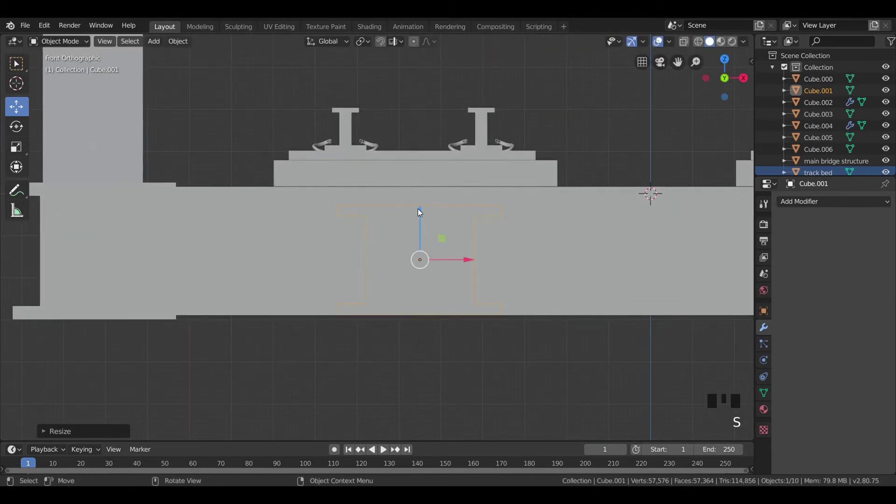
drag(423, 210, 424, 199)
- From top view, stretch the I-beam along Y to span the bridge's length
key(KP_7)
scroll(down, 3)
scroll(down, 3)
key(s)
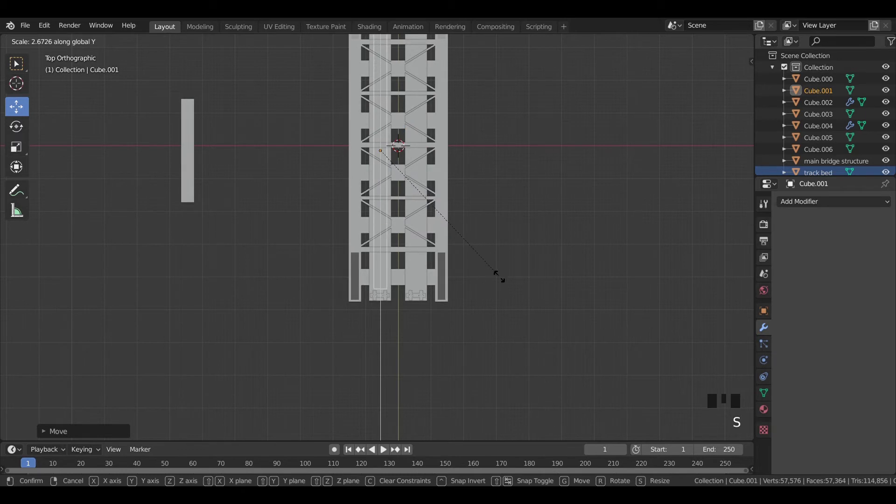
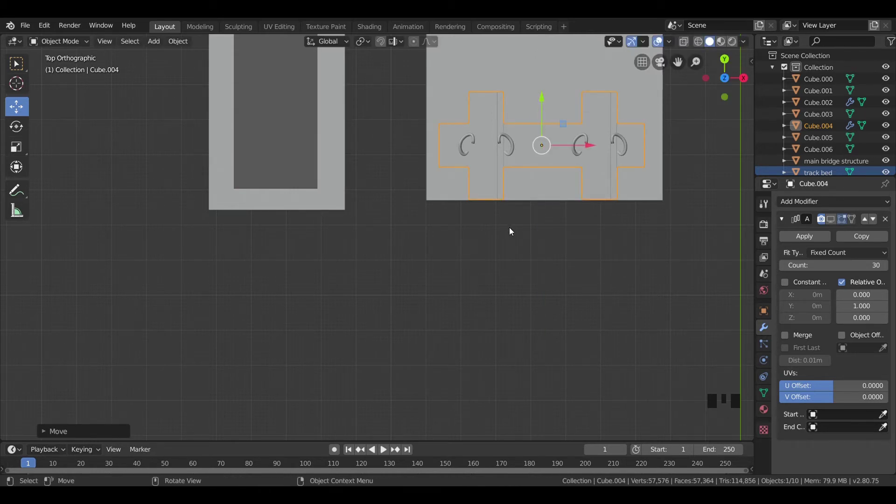
- Duplicate the under-deck I-beam as Cube.007 and slide it about 7 m along X
click(512, 233)
scroll(down, 3)
drag(502, 249, 453, 246)
click(453, 246)
scroll(down, 3)
drag(420, 272, 473, 212)
key(KP_1)
scroll(up, 3)
key(shift+d)
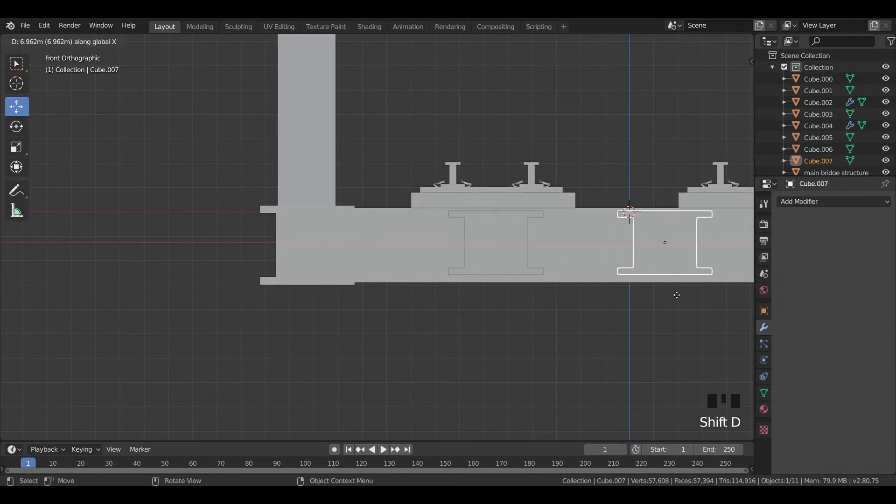
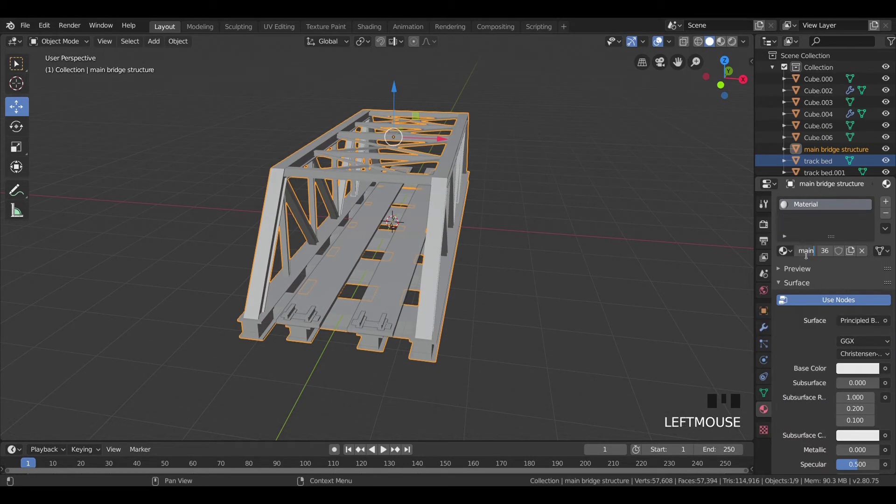
- Confirm the bridge material name 'main bridge'
click(805, 255)
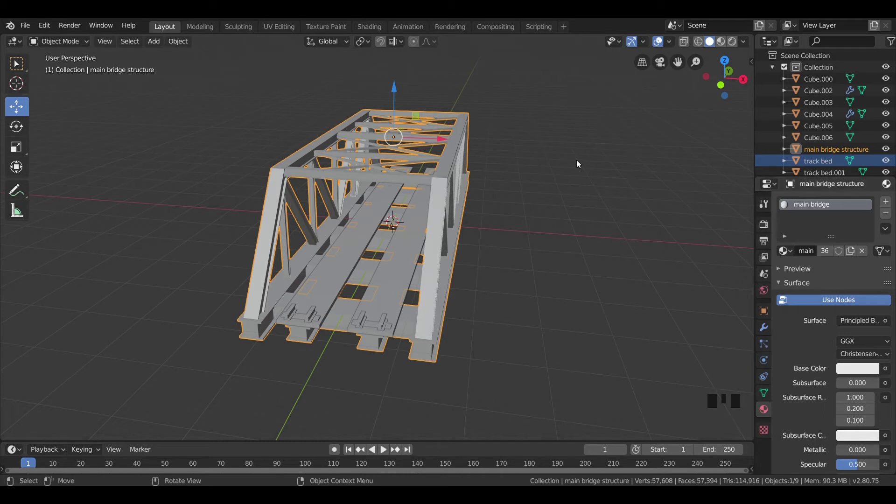
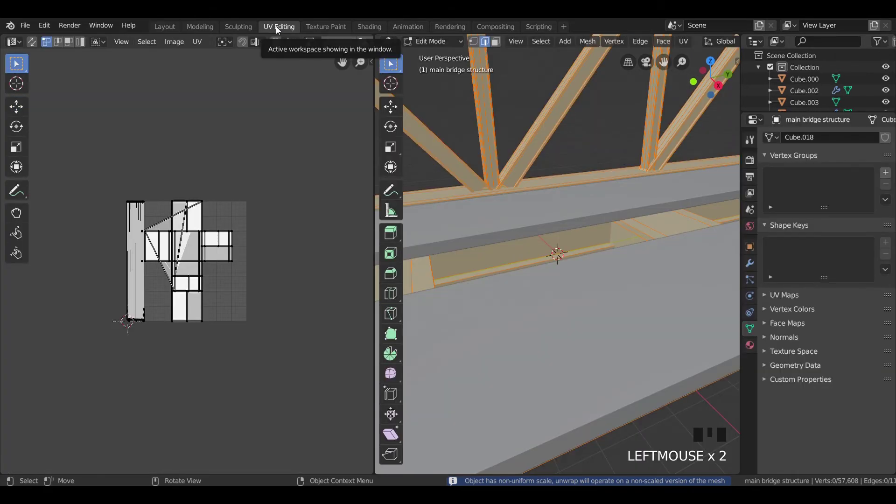
- Adjust the view of the UV layout for the main bridge structure mesh
scroll(down, 3)
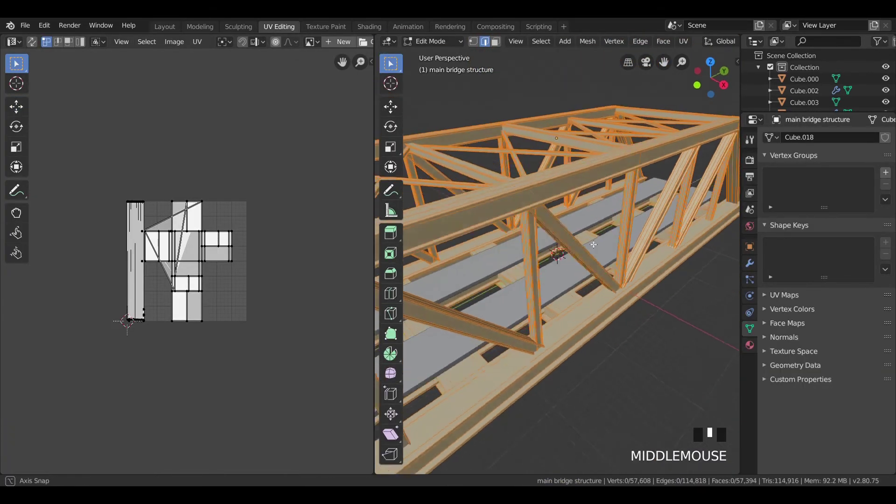
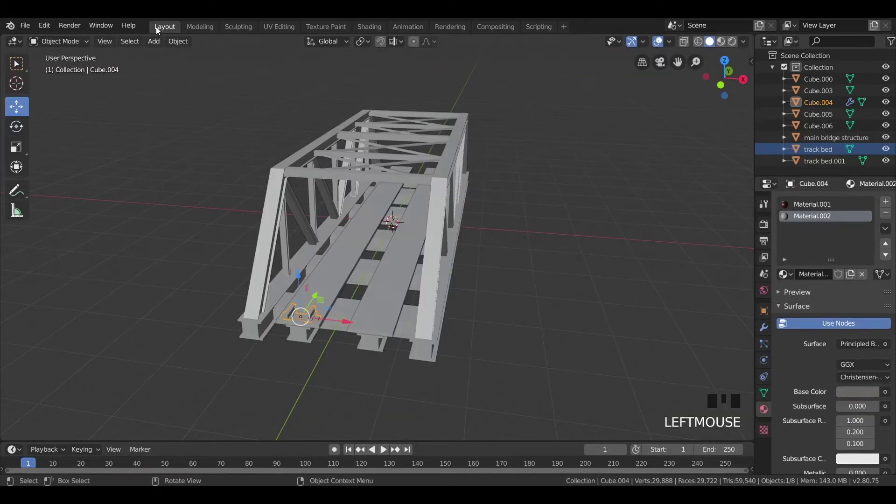
- From front view, duplicate the rail-and-sleeper piece onto the second track bed about 11 m over
key(KP_1)
scroll(up, 3)
drag(325, 268, 353, 227)
scroll(up, 3)
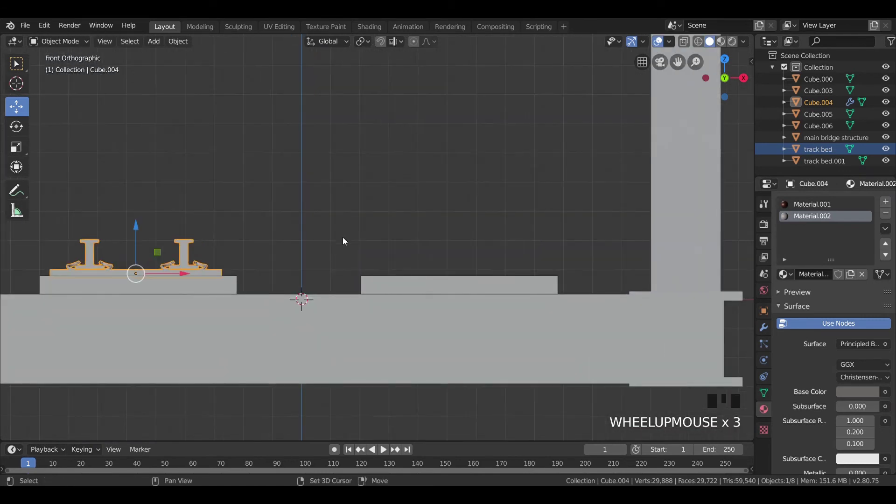
key(shift+d)
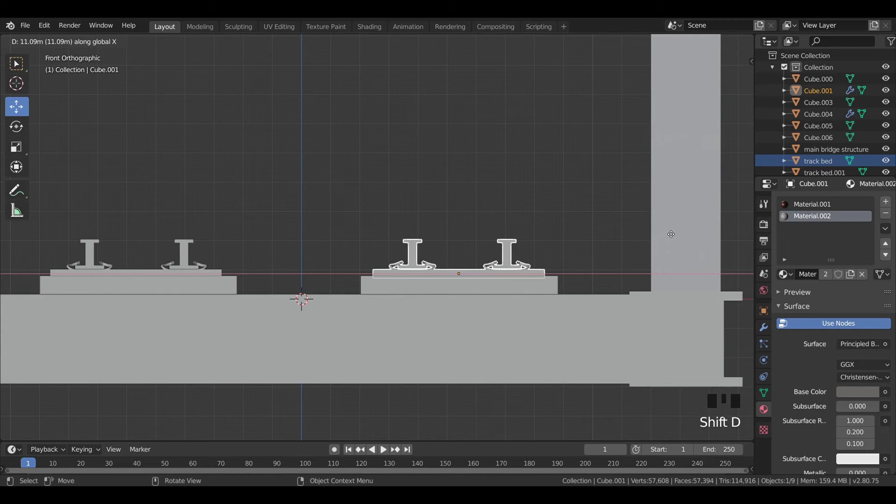
click(512, 173)
- Orbit back to a perspective view of the whole bridge
scroll(down, 3)
drag(484, 175, 425, 202)
scroll(down, 3)
drag(417, 191, 385, 216)
- Switch the viewport to Material Preview so the truss shows red and the beds dark
key(shift+z)
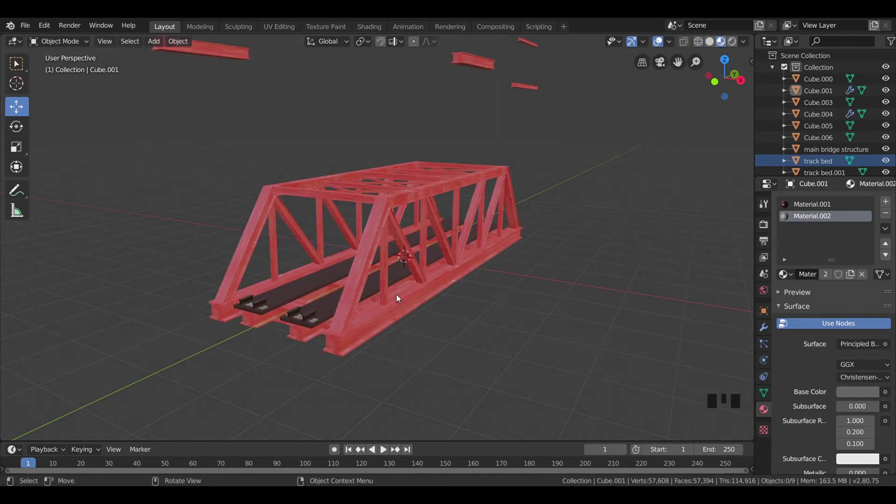
drag(442, 327, 462, 316)
scroll(down, 3)
drag(441, 324, 347, 291)
scroll(up, 3)
- Orbit to see the whole bridge and select the track bed
scroll(down, 3)
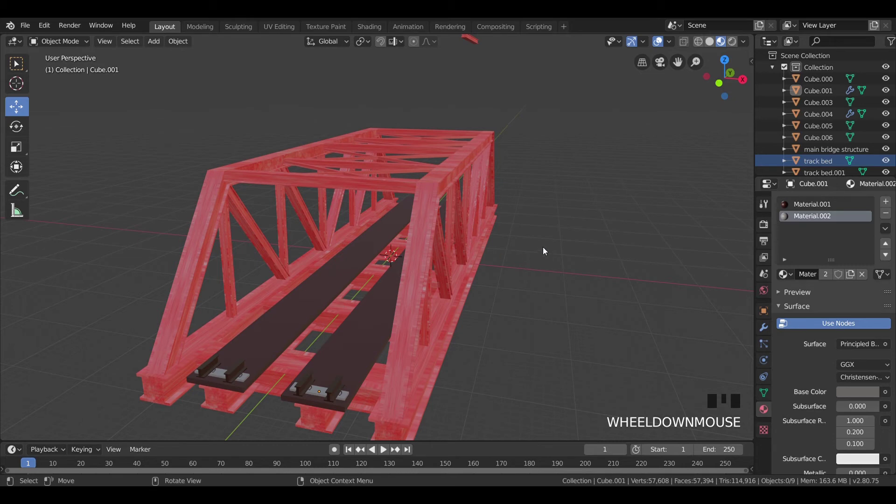
scroll(down, 3)
drag(457, 289, 353, 281)
click(354, 280)
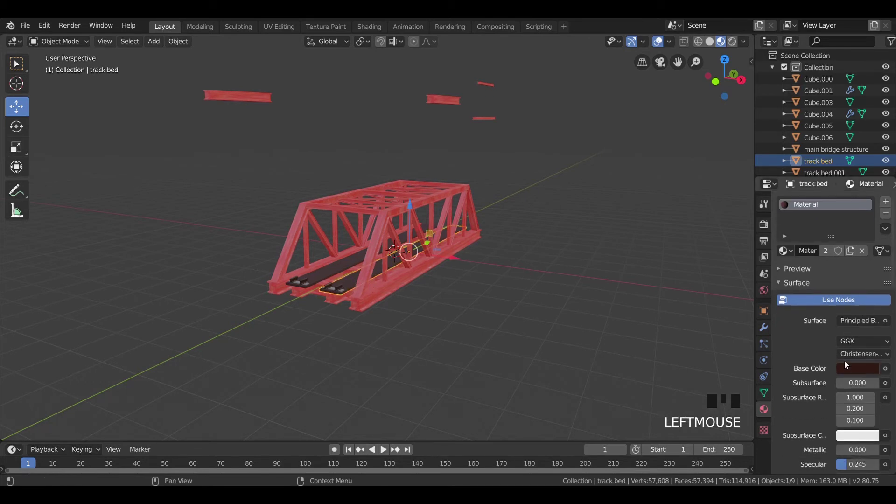
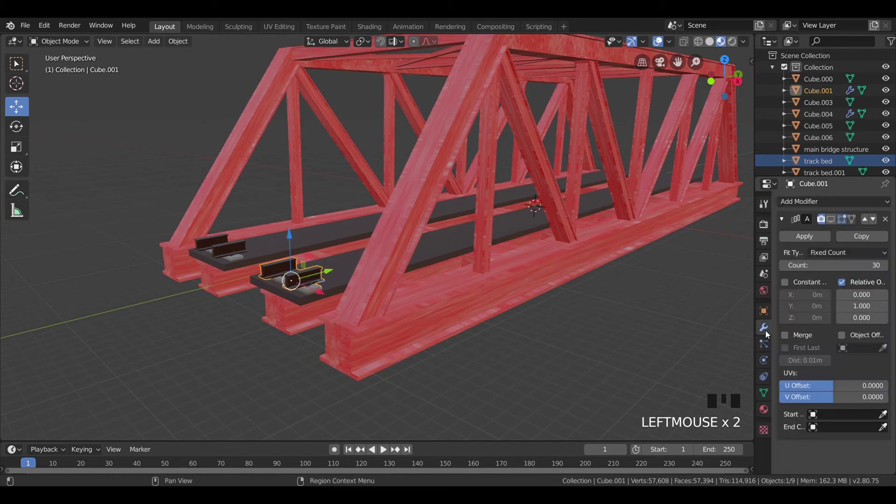
- Toggle Display in Viewport on the rail lines' Array modifiers to inspect their repeats
click(254, 291)
click(230, 249)
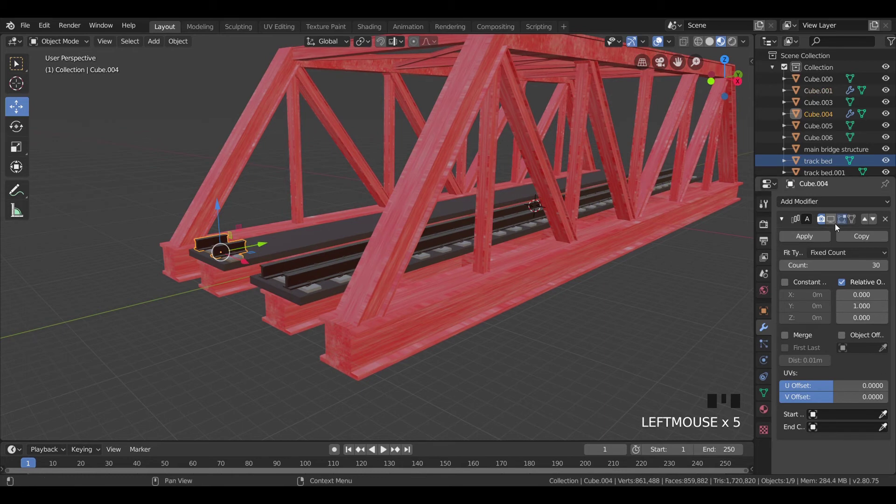
click(573, 339)
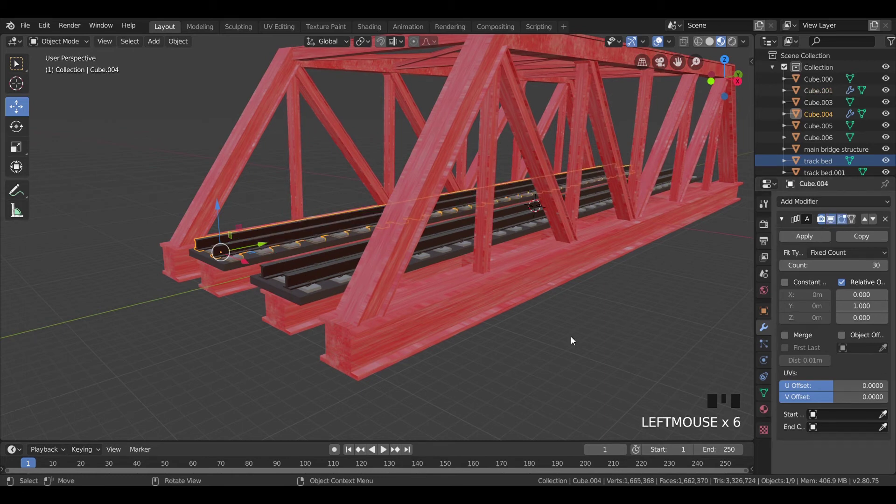
scroll(down, 3)
drag(512, 312, 835, 223)
click(835, 223)
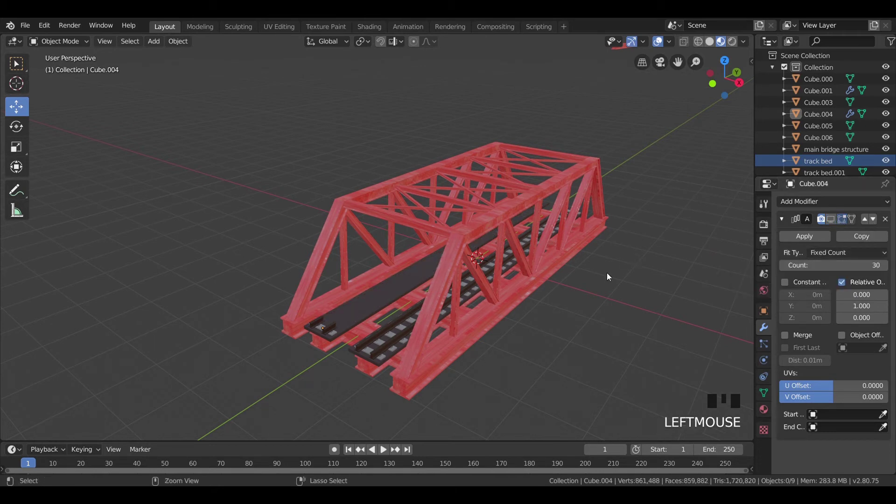
- Save bridge.blend and show the first rail line's array in the viewport
click(381, 349)
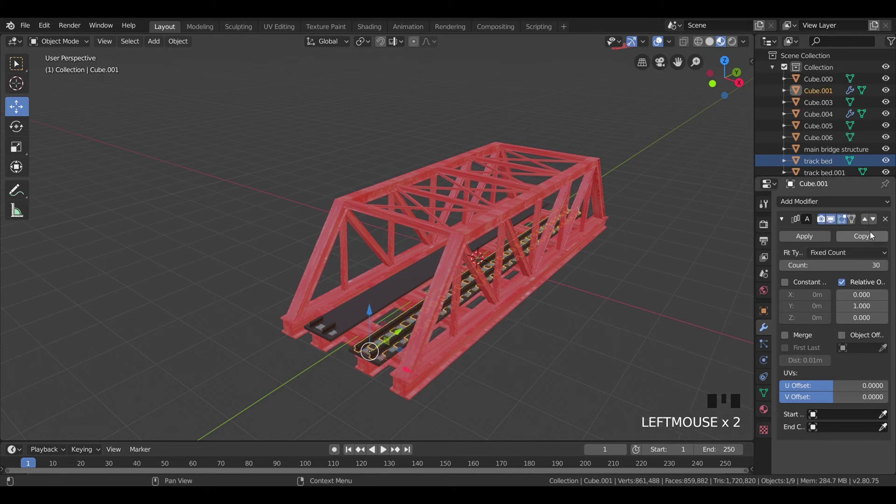
drag(831, 221, 276, 187)
key(b)
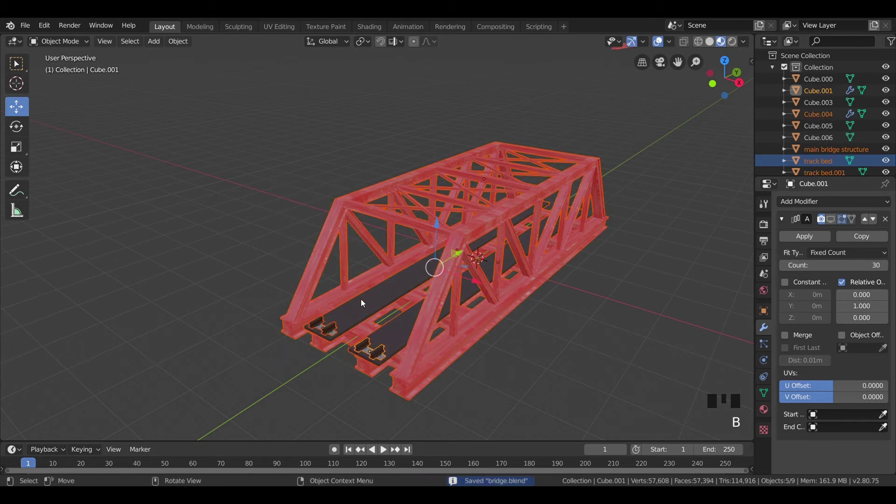
click(331, 331)
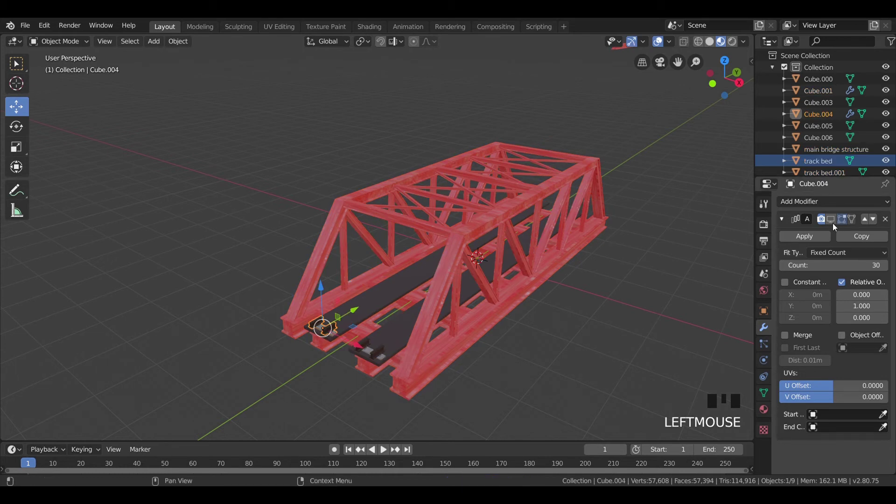
click(810, 241)
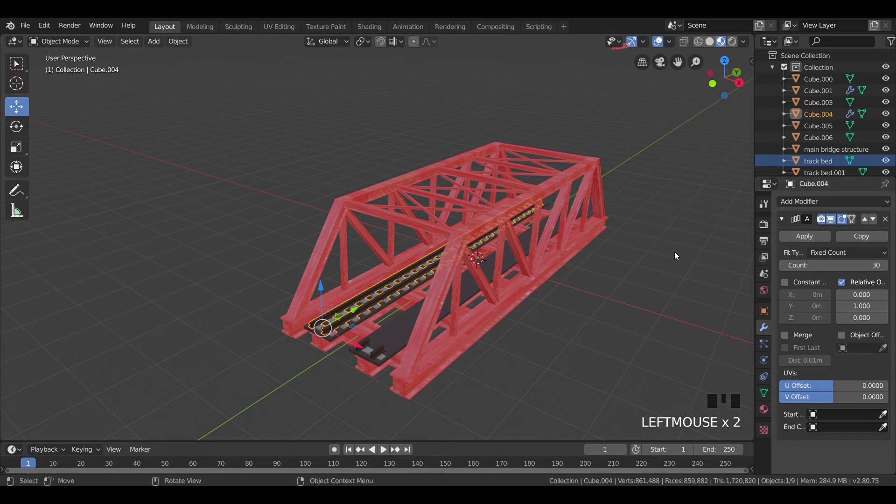
- From top view, raise Cube.004's Array Count from 30 to 31
key(KP_7)
scroll(down, 3)
drag(579, 133, 530, 199)
scroll(up, 3)
drag(522, 147, 885, 267)
click(885, 267)
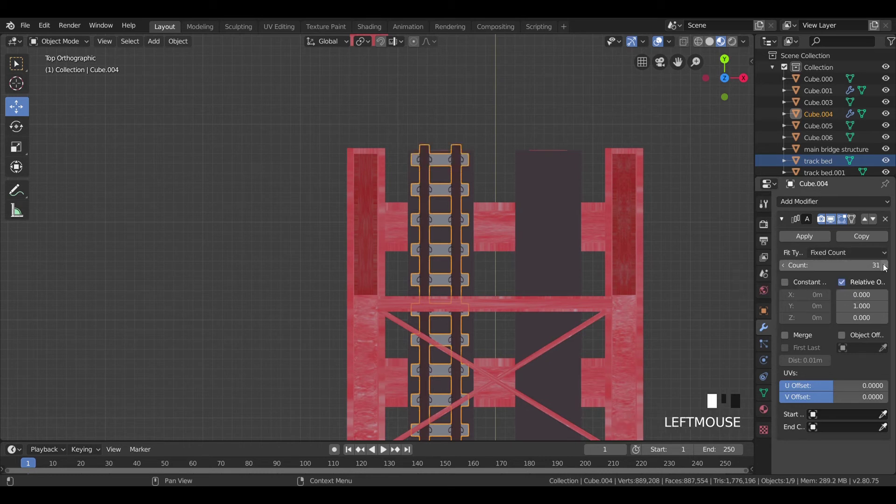
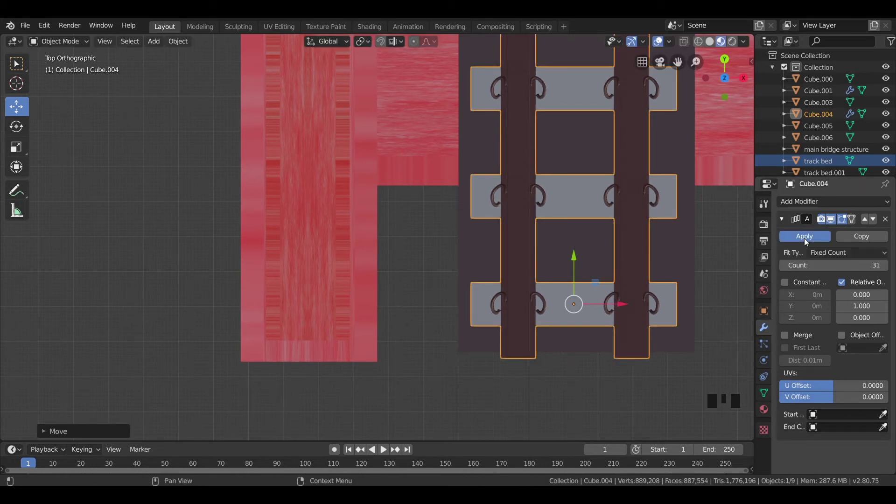
- Apply the Array modifier on the Cube.004 rail line and select the other rail segment
click(806, 240)
scroll(down, 3)
drag(683, 271, 524, 277)
click(523, 276)
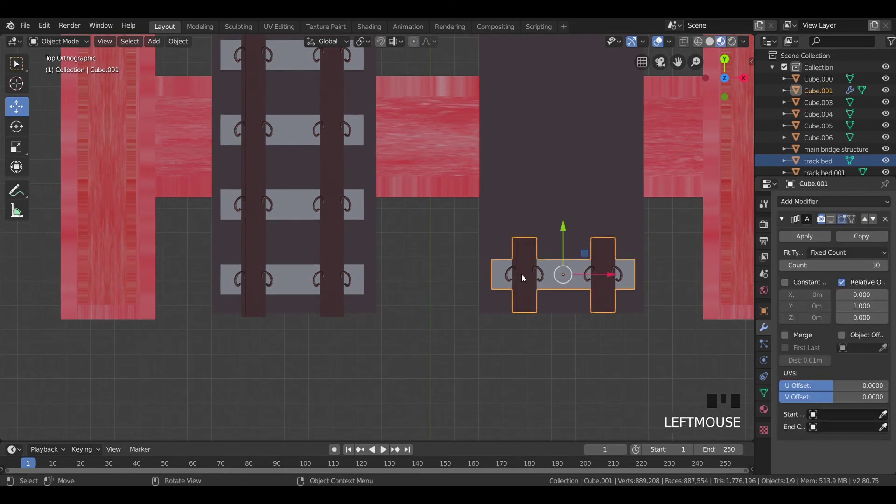
- Delete the other rail line and duplicate the applied rails 10.46 m along X
key(x)
click(341, 295)
key(shift+d)
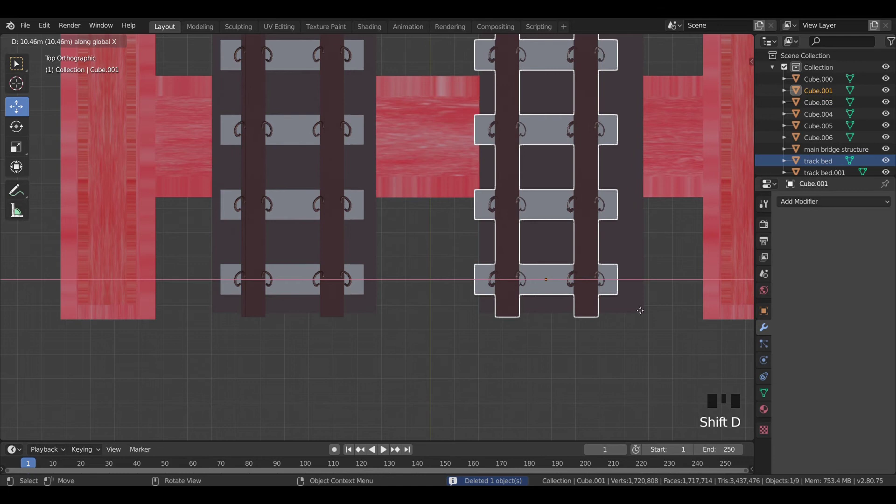
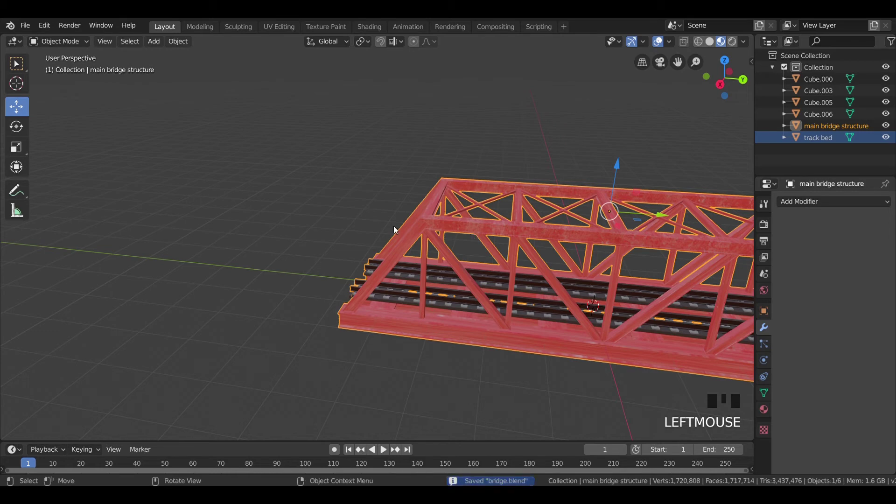
- Orbit around the bridge and select a bridge part to start joining
scroll(down, 3)
drag(372, 236, 436, 241)
scroll(up, 3)
click(364, 174)
drag(559, 233, 144, 210)
drag(590, 215, 598, 242)
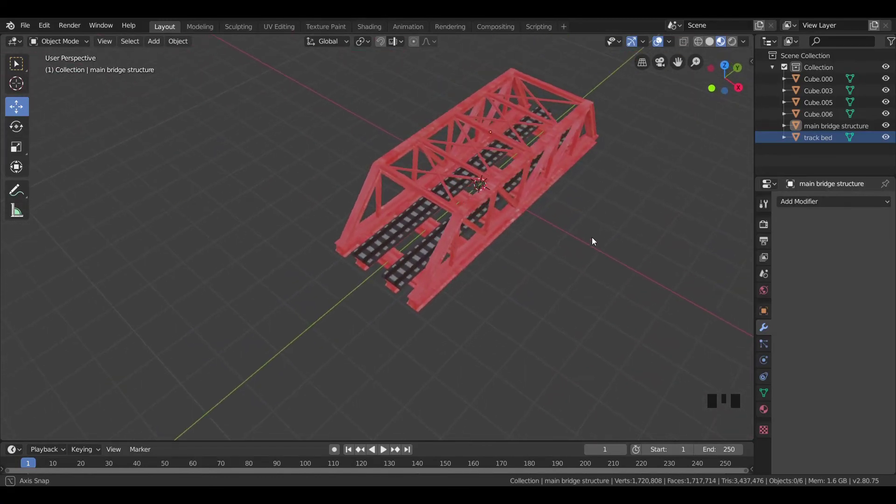
drag(579, 239, 517, 77)
- Join the four leftover Cube parts into the main bridge structure
click(517, 76)
key(x)
click(550, 93)
key(x)
click(554, 55)
key(x)
click(322, 66)
key(x)
- From side view, start scaling the main bridge structure down to about 0.40
click(450, 229)
key(KP_3)
scroll(down, 3)
key(s)
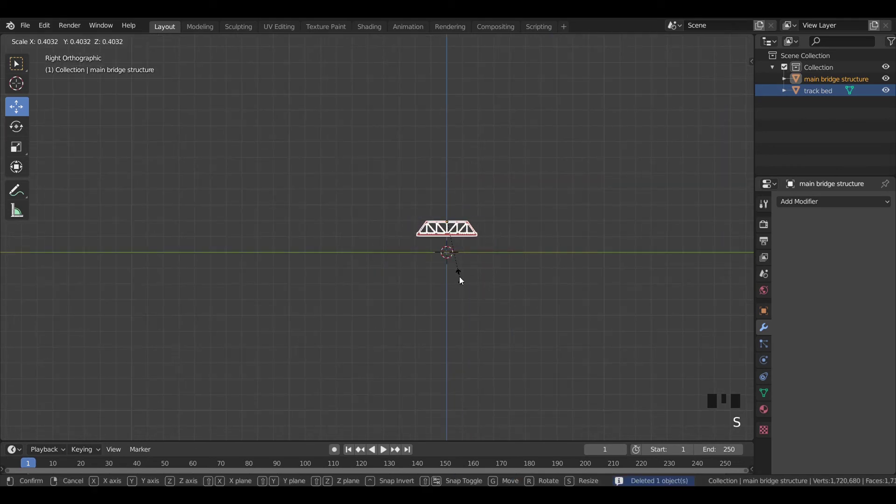
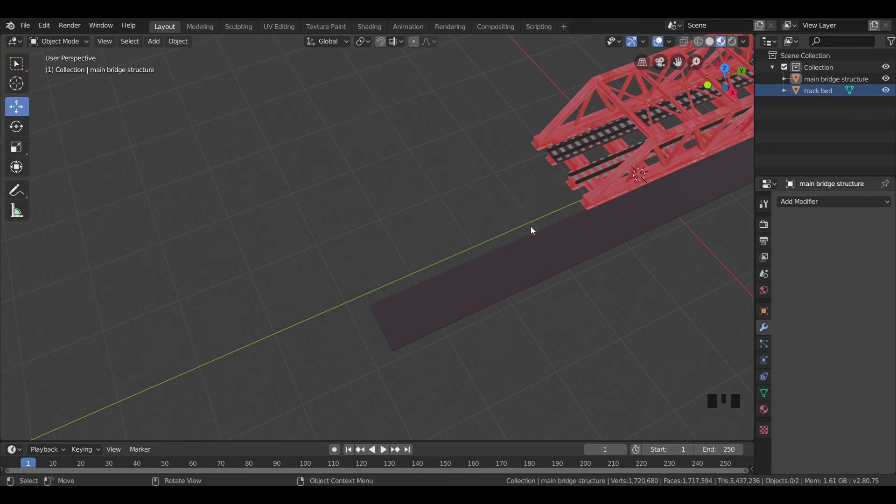
- Confirm the raised bridge frame and view the scene straight from the front
click(532, 154)
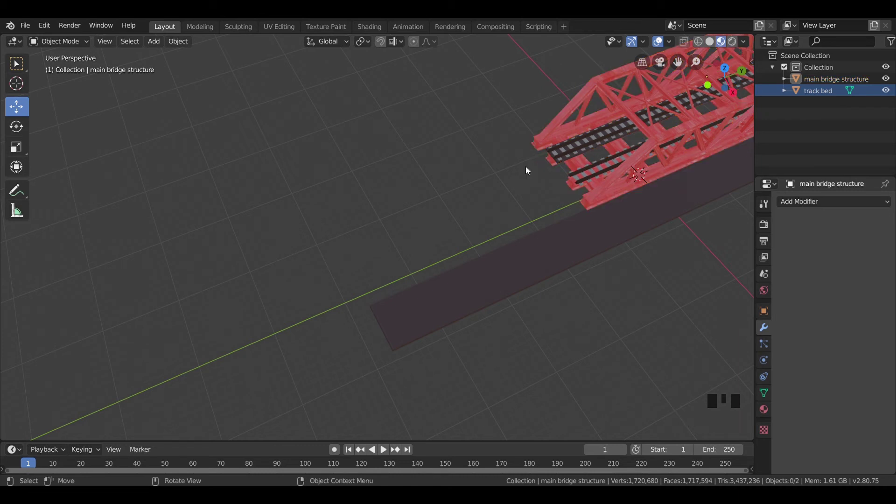
key(KP_1)
- Shrink the track bed slab and move it up into the truss deck beneath the rails
scroll(up, 3)
click(561, 391)
key(s)
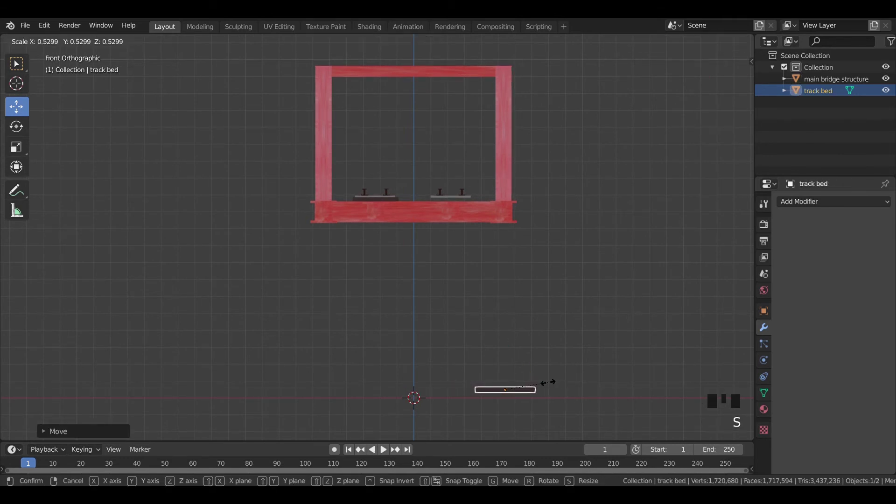
key(g)
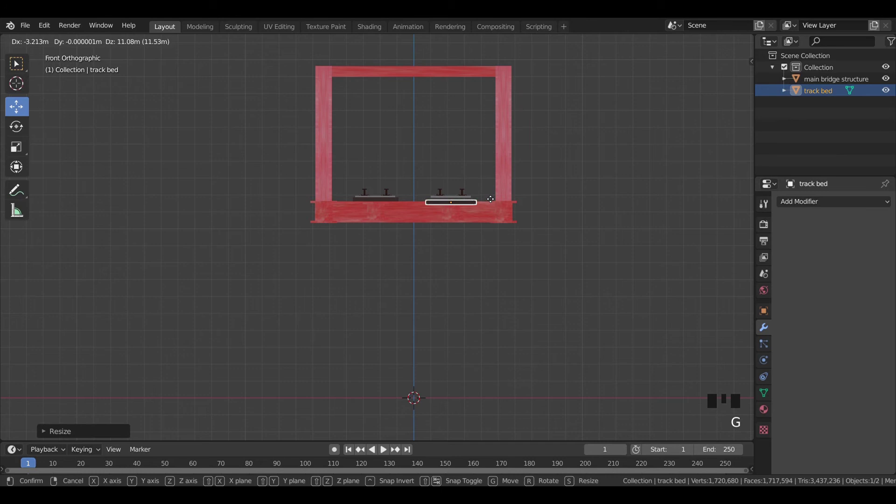
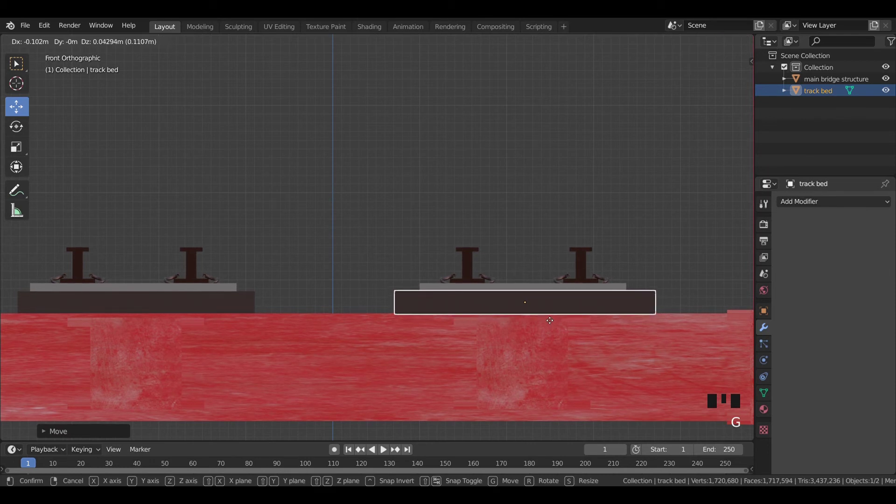
key(KP_3)
scroll(down, 3)
drag(571, 301, 377, 302)
scroll(up, 3)
- Stretch the track bed along the bridge length, check the fit and join it into the main bridge structure
key(s)
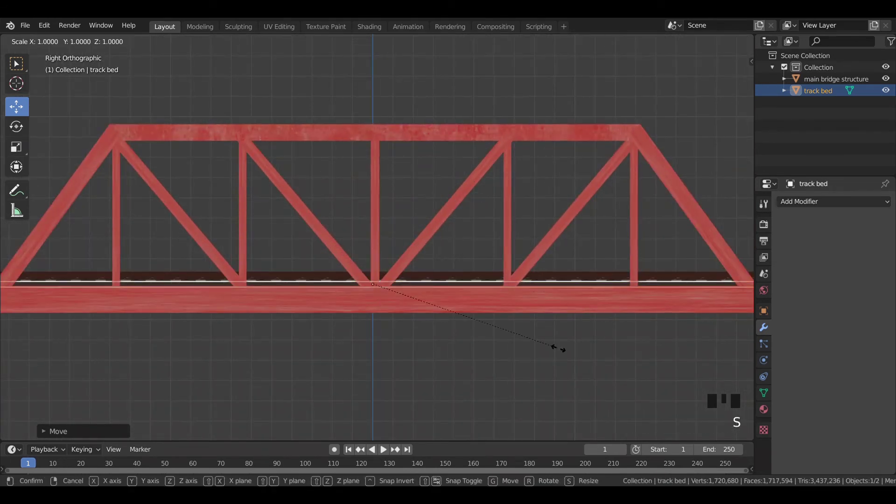
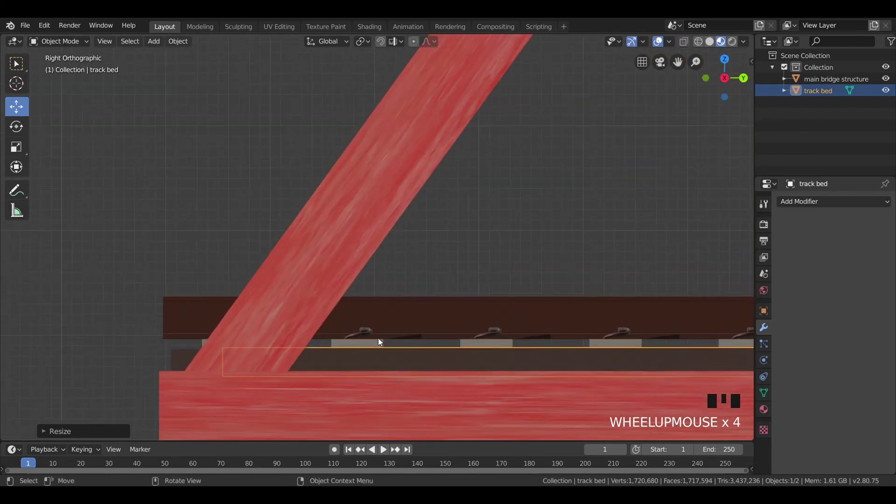
scroll(up, 3)
scroll(up, 3)
key(s)
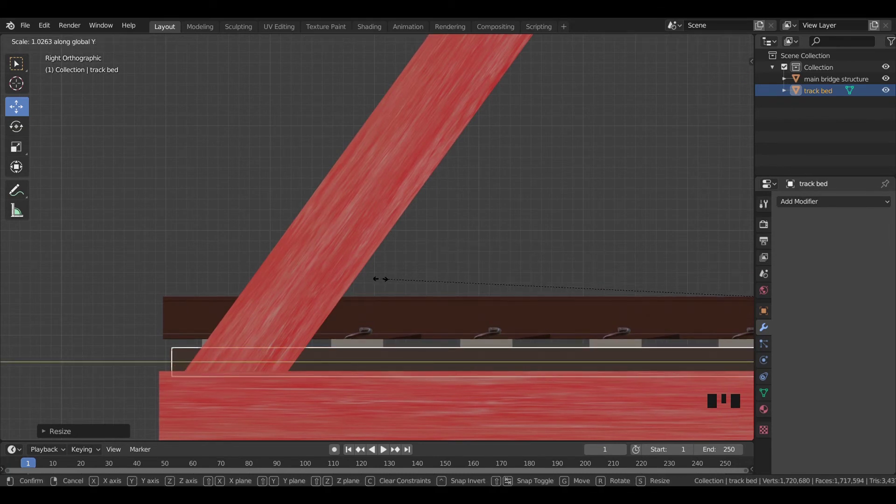
click(270, 179)
scroll(down, 3)
drag(289, 192, 395, 205)
scroll(down, 3)
click(434, 301)
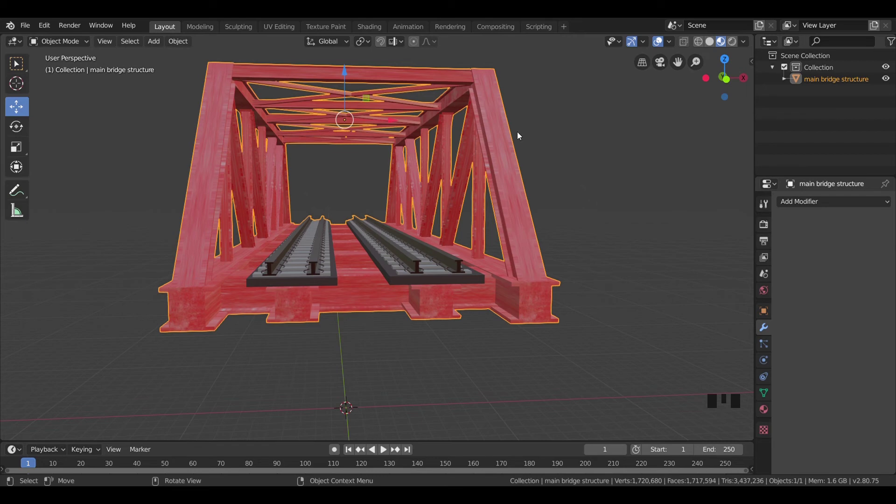
- Shrink the whole joined bridge and raise it about 2.8 m higher above the ground
drag(560, 139, 552, 151)
scroll(down, 3)
drag(503, 198, 437, 218)
drag(437, 218, 537, 278)
key(s)
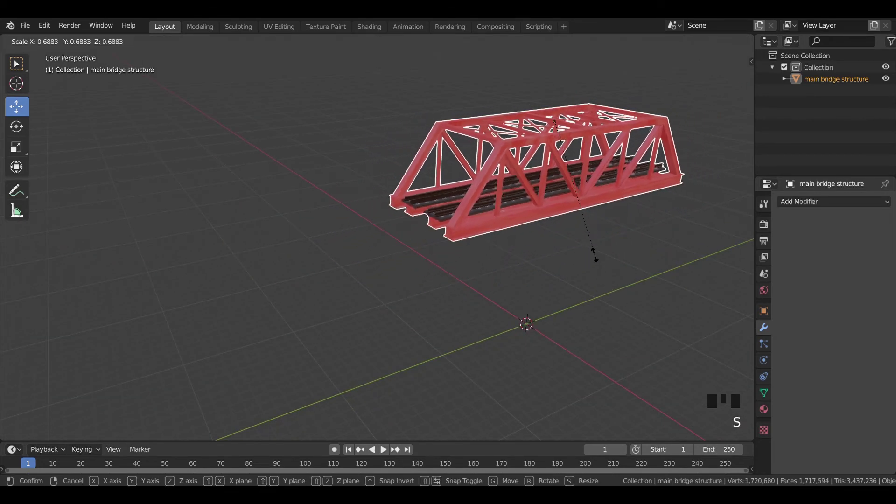
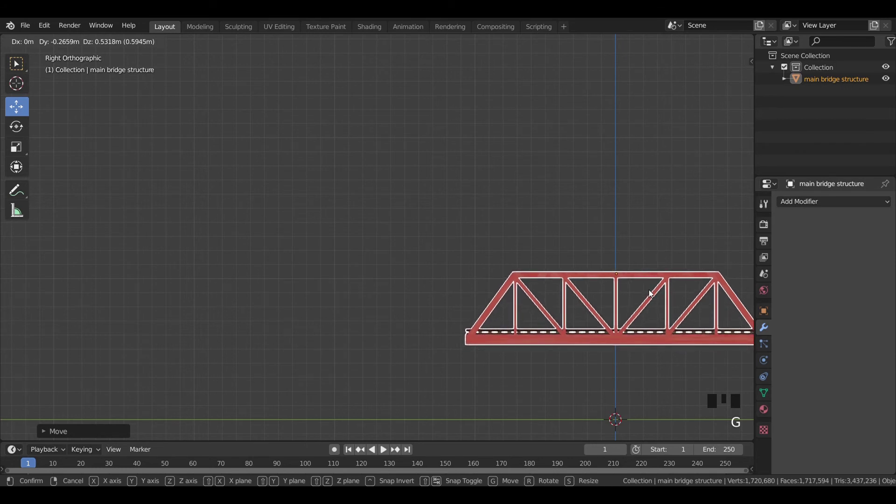
key(KP_1)
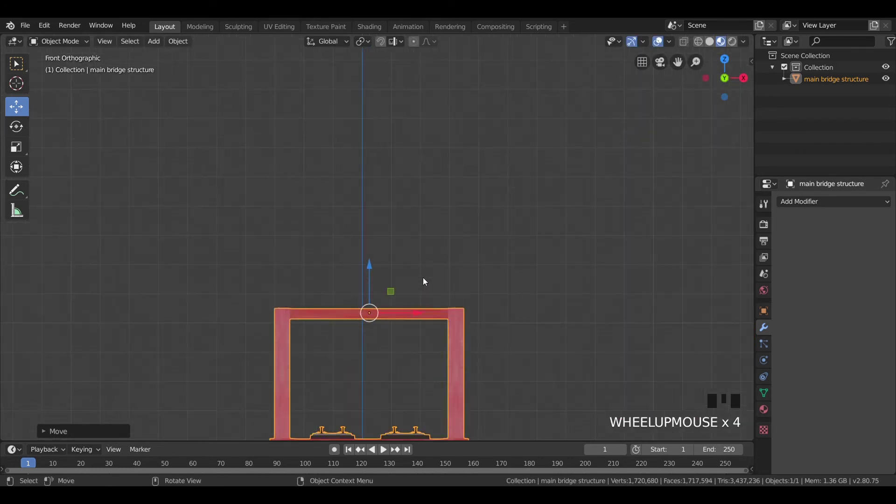
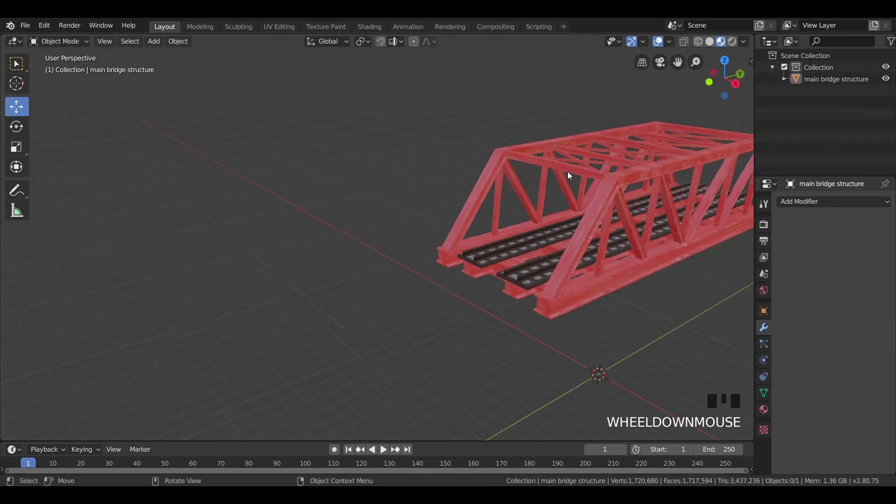
drag(559, 228, 497, 248)
- Add a cylinder at the bridge centre and squash it into a wide oval pier column
key(KP_7)
scroll(down, 3)
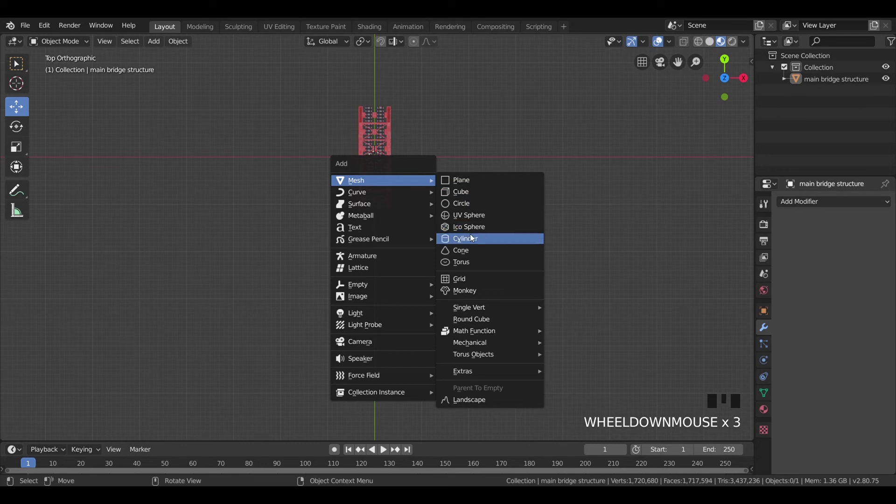
scroll(up, 3)
drag(430, 136, 430, 293)
scroll(up, 3)
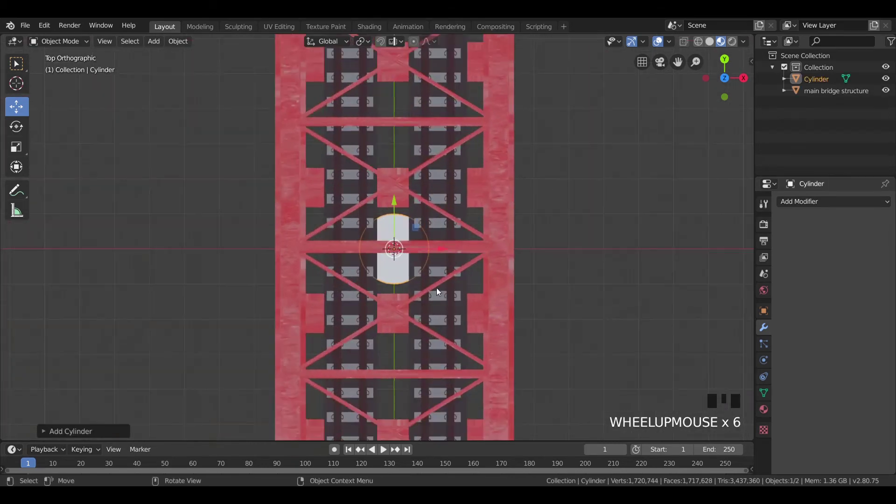
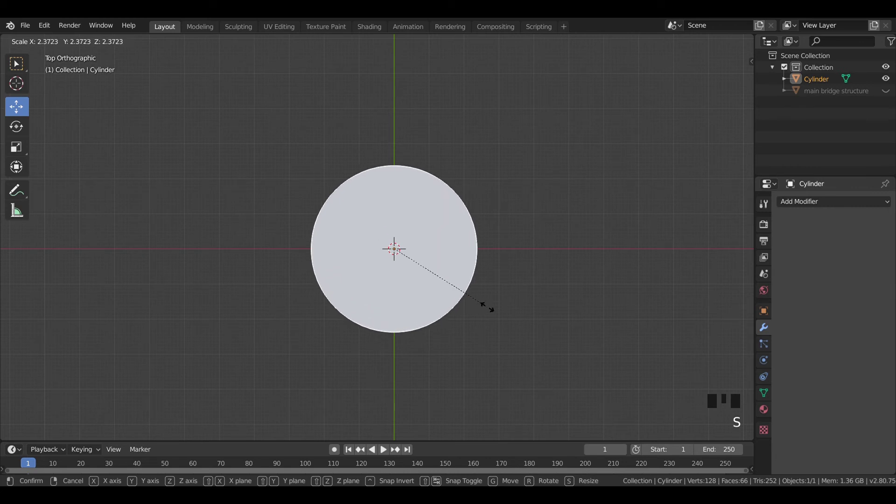
key(s)
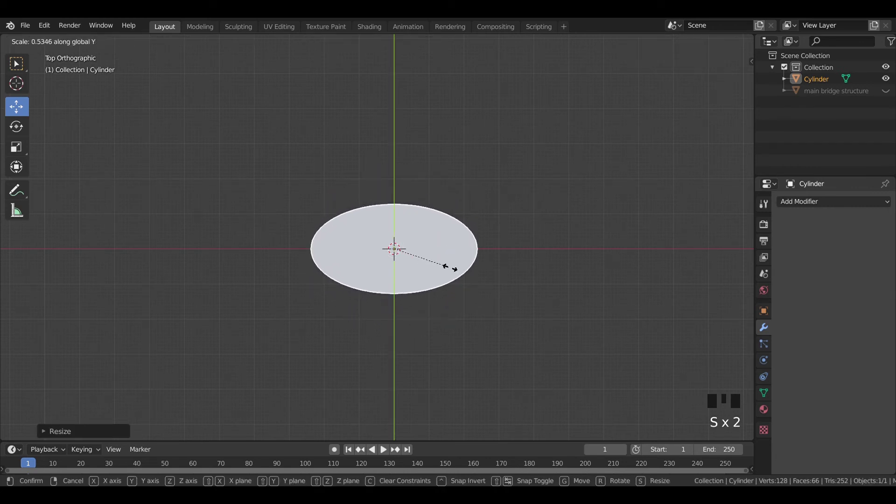
click(521, 271)
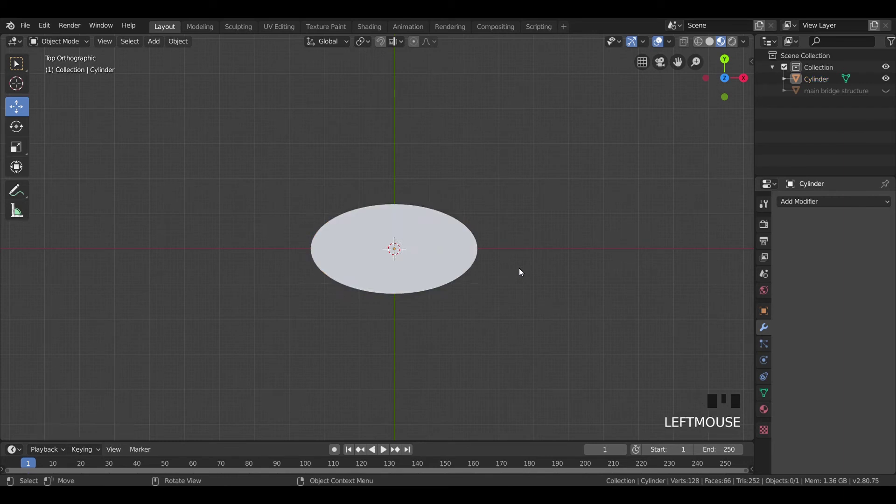
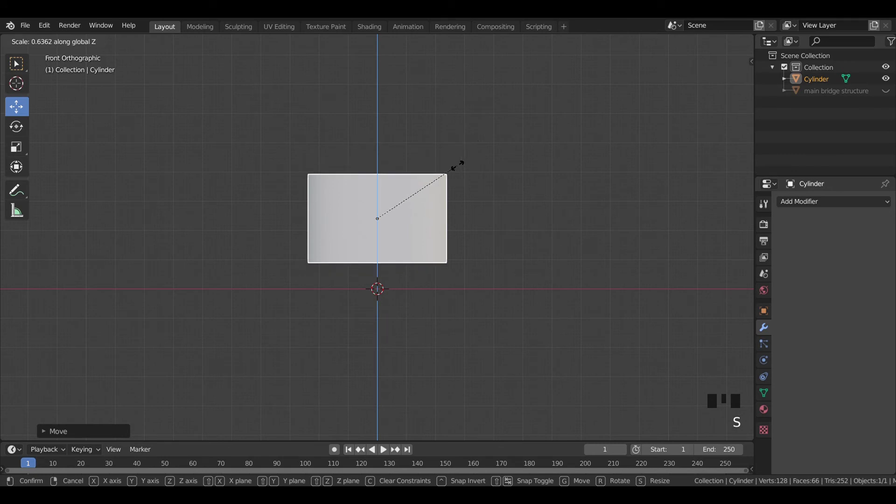
key(s)
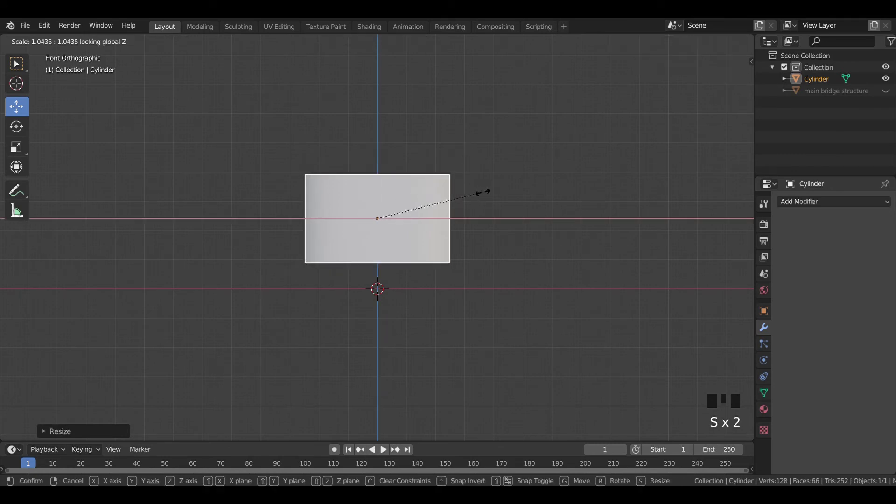
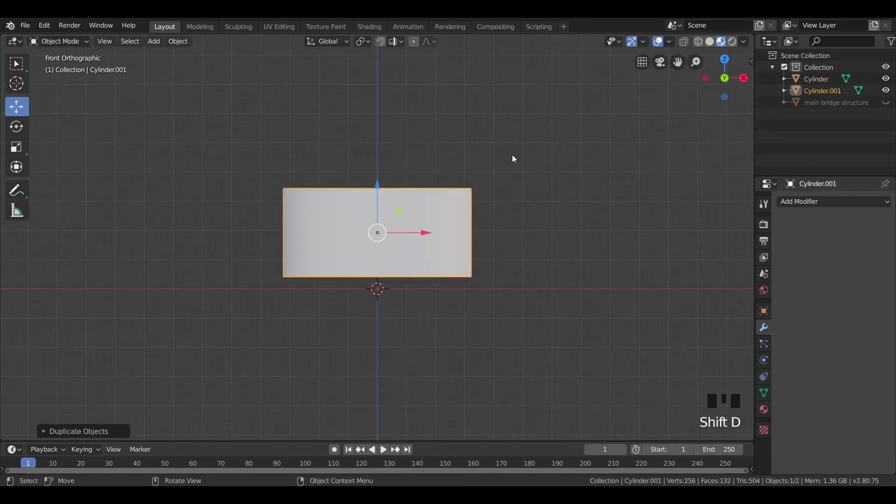
- Flatten a copy into a thin base flange, then duplicate column and flange upward slightly narrower
key(s)
key(s)
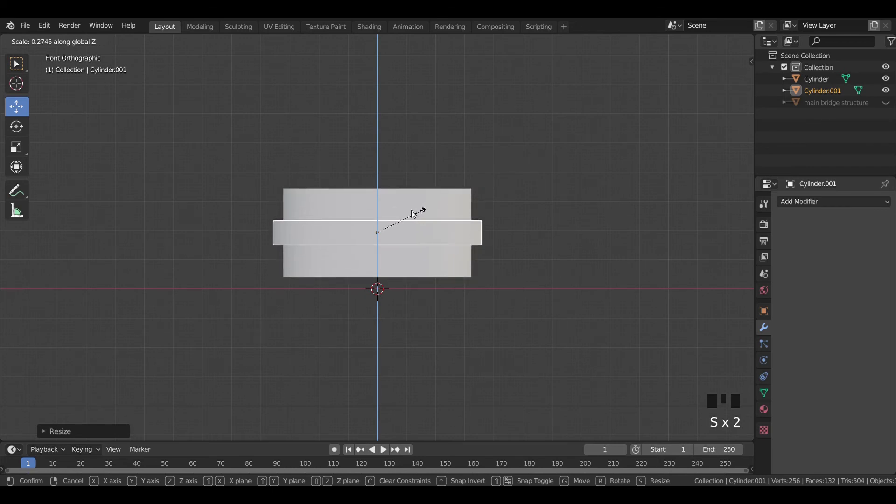
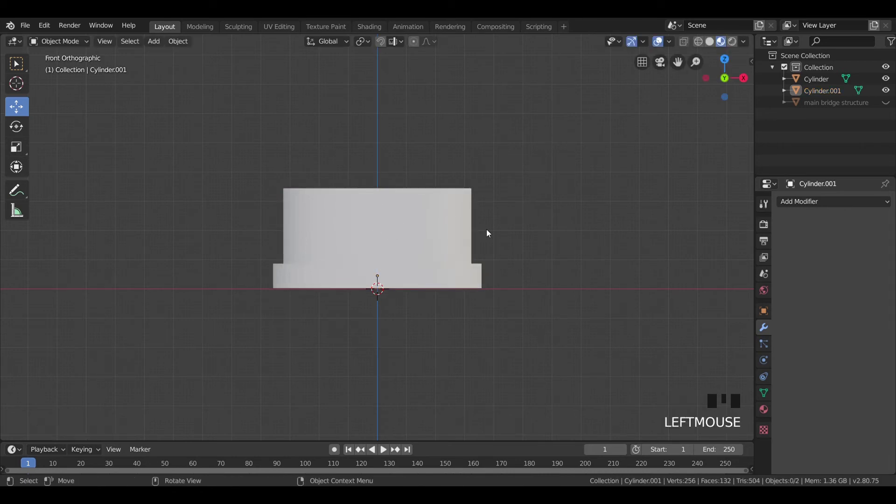
click(469, 272)
click(470, 288)
key(shift+d)
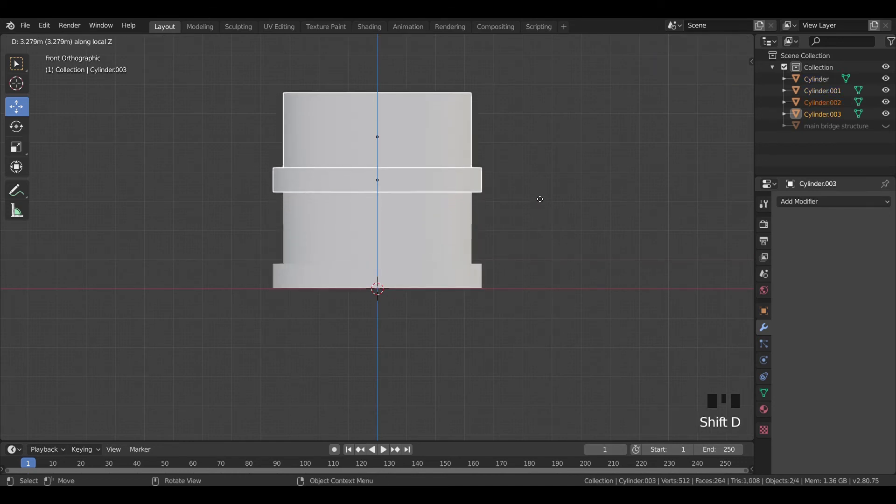
key(s)
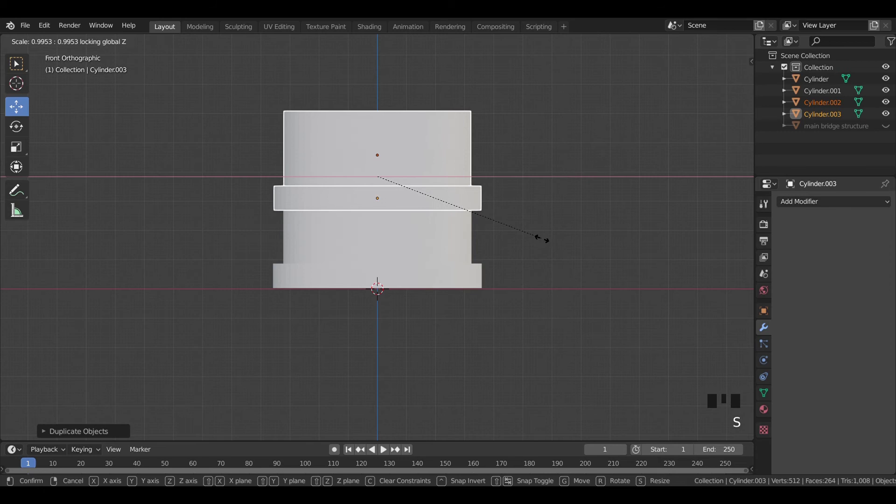
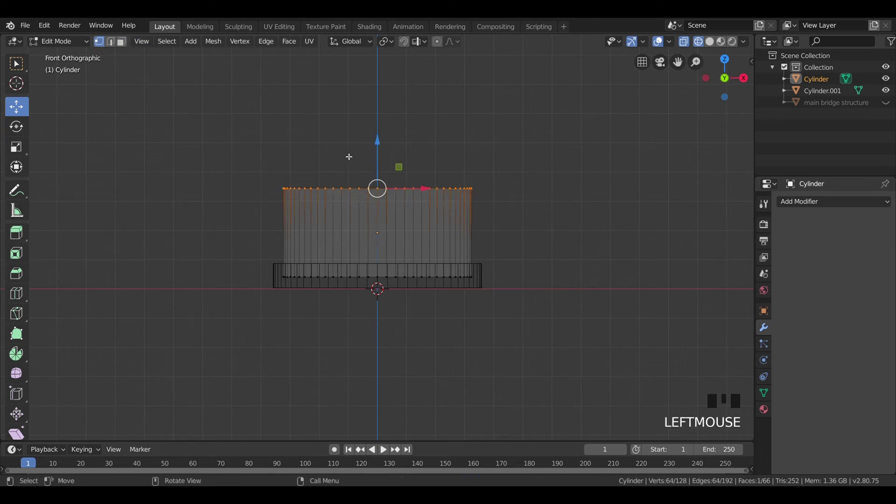
- Taper the column's top ring inward and narrow the base flange toward its top
key(b)
key(s)
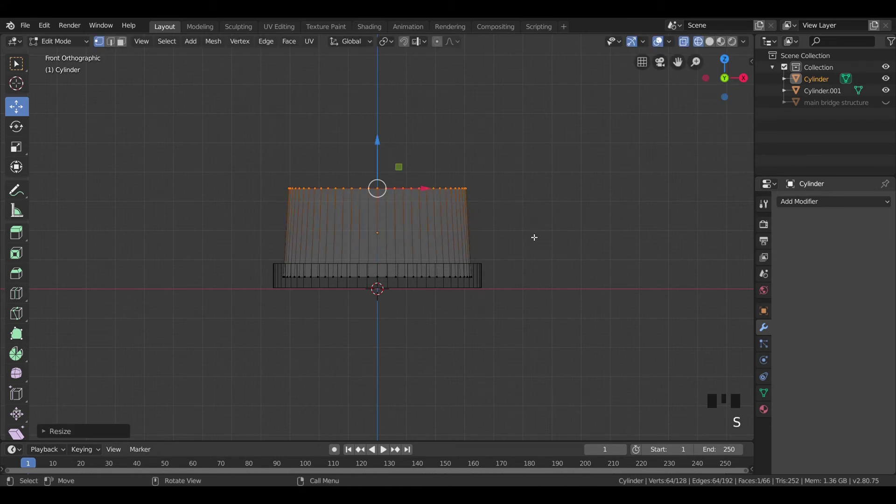
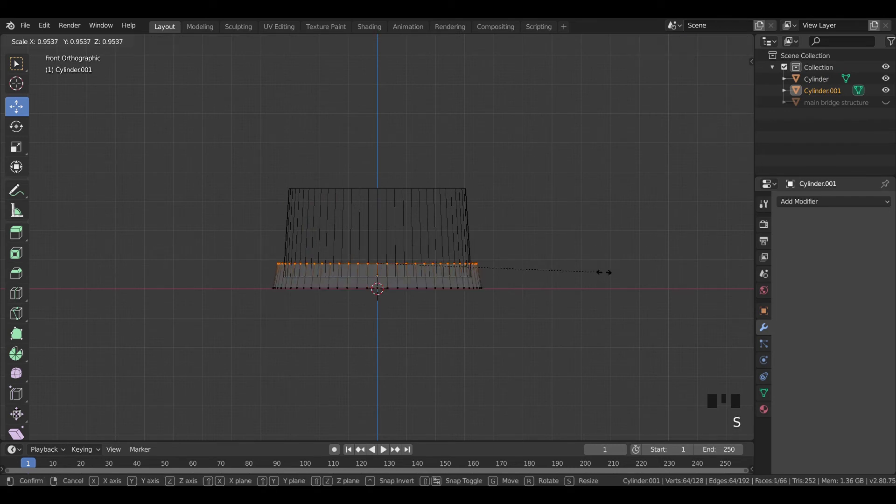
key(Tab)
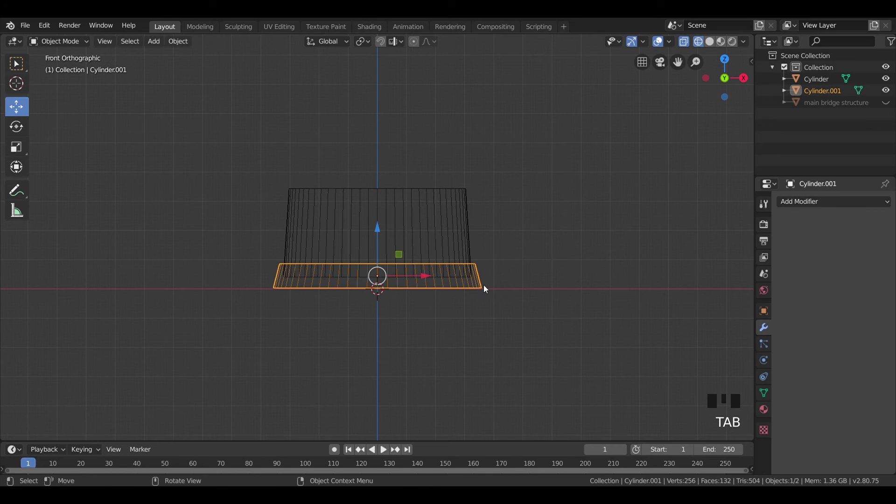
key(s)
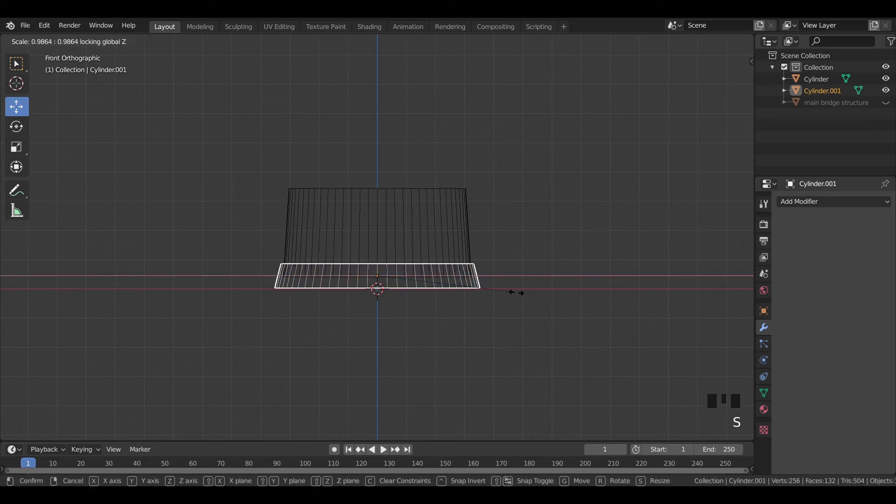
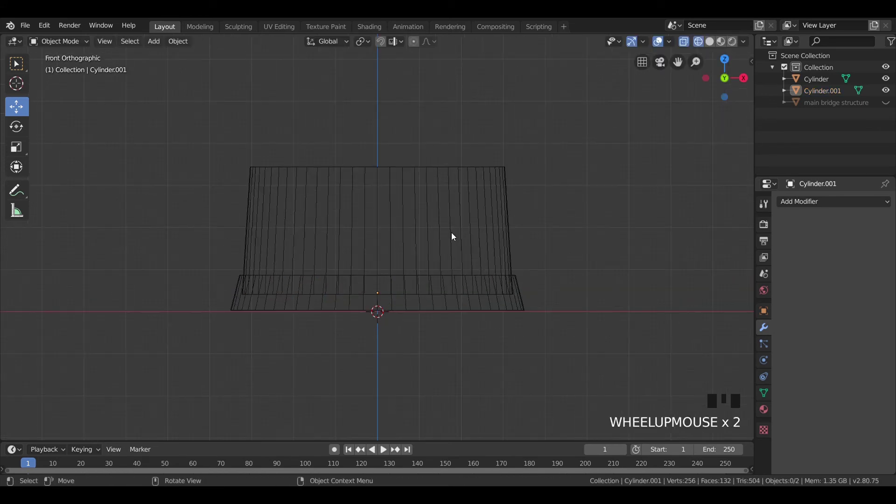
- Duplicate the column upward as a narrower, shorter upper tier
click(480, 244)
key(shift+d)
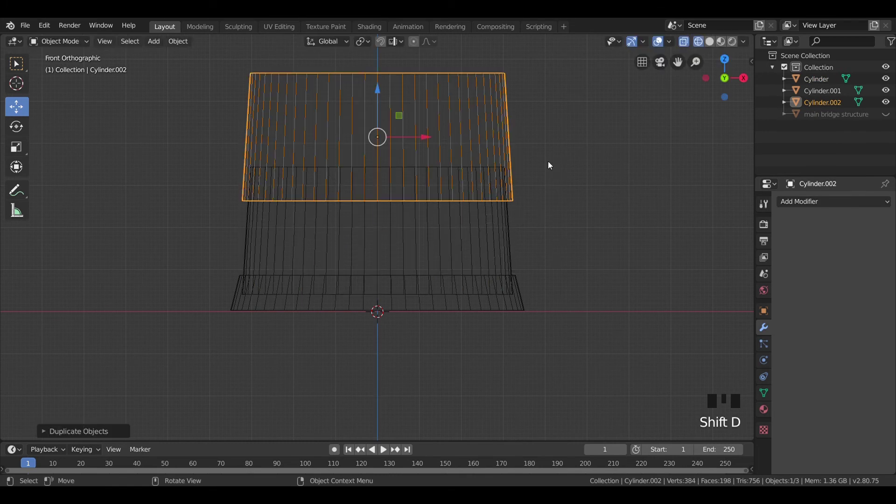
key(s)
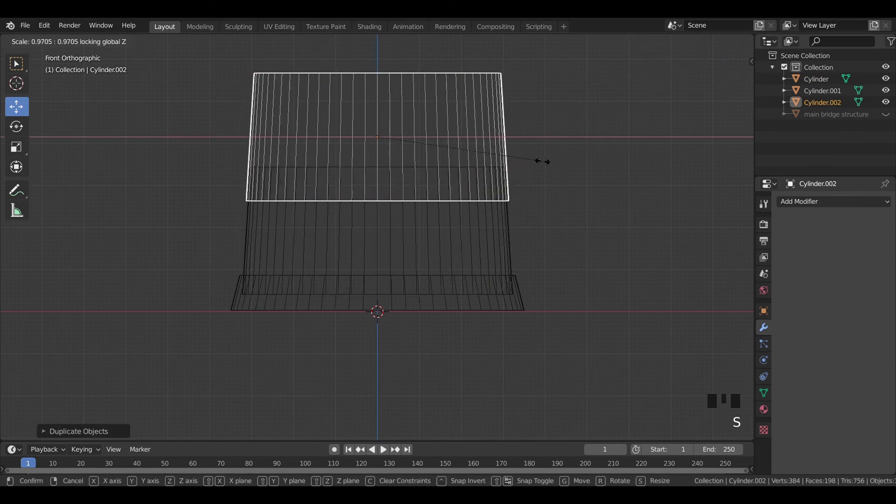
key(s)
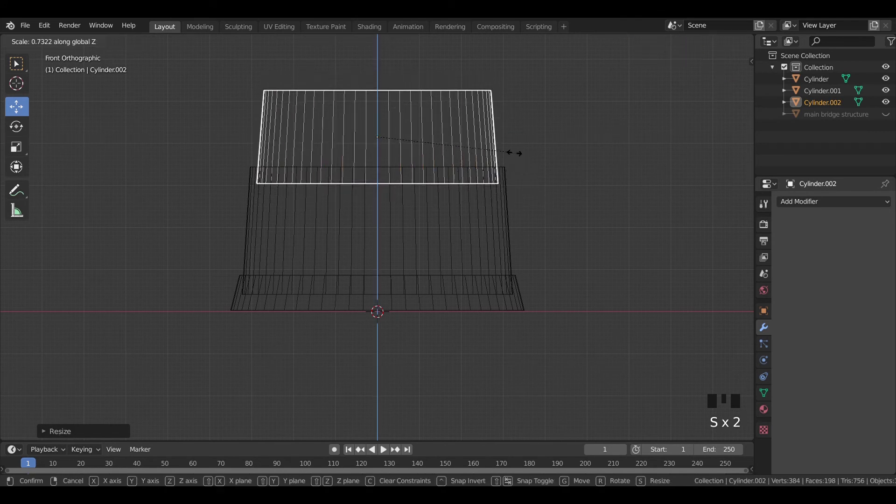
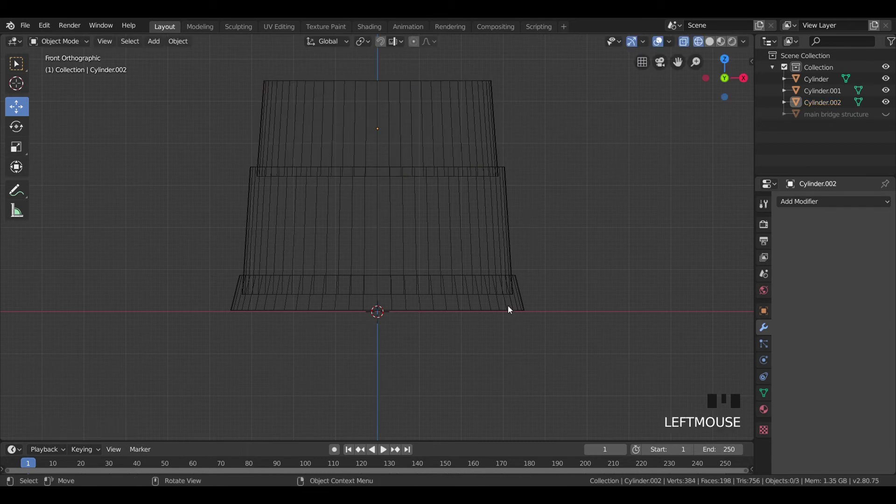
- Copy the flange up to the tier junction as a thin band with its bottom ring tapered inward
click(555, 342)
key(shift+d)
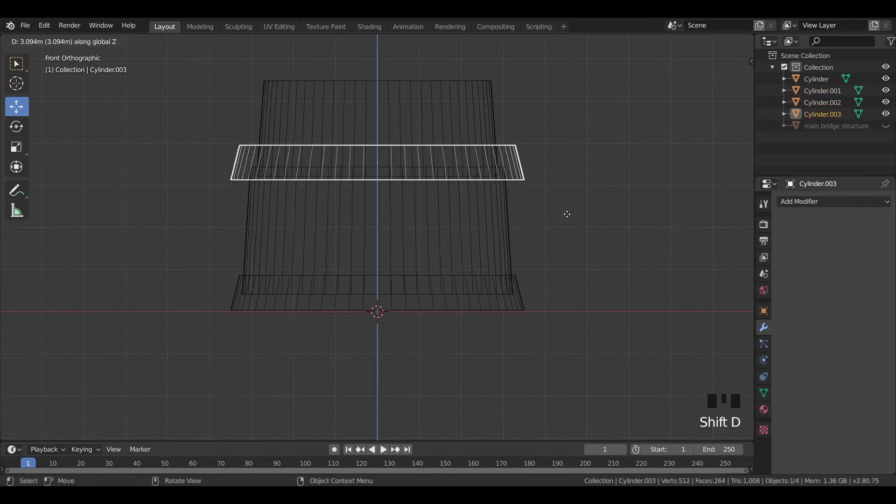
key(s)
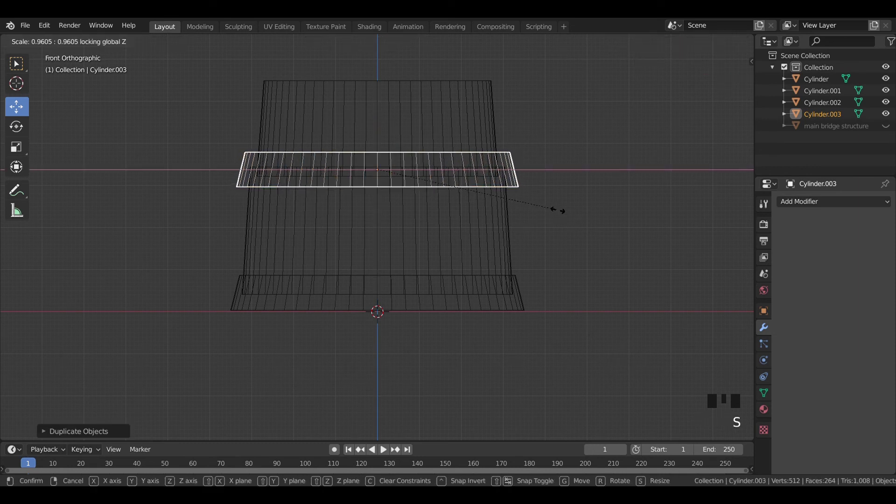
key(s)
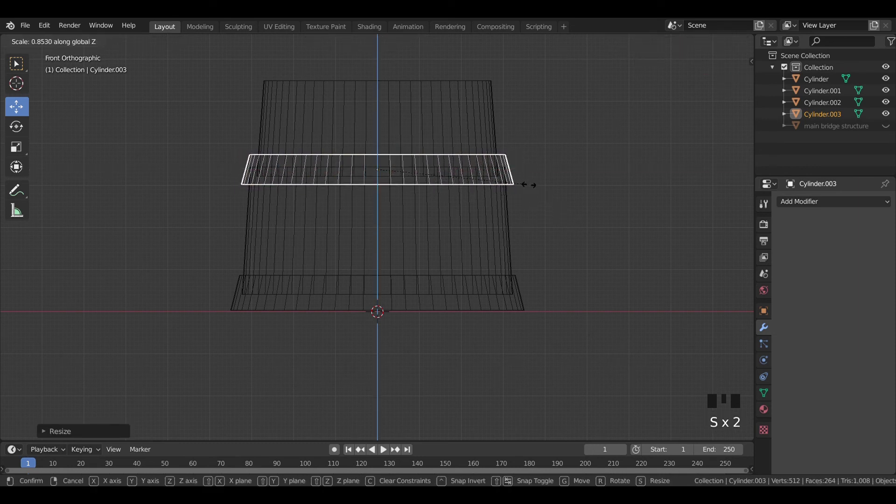
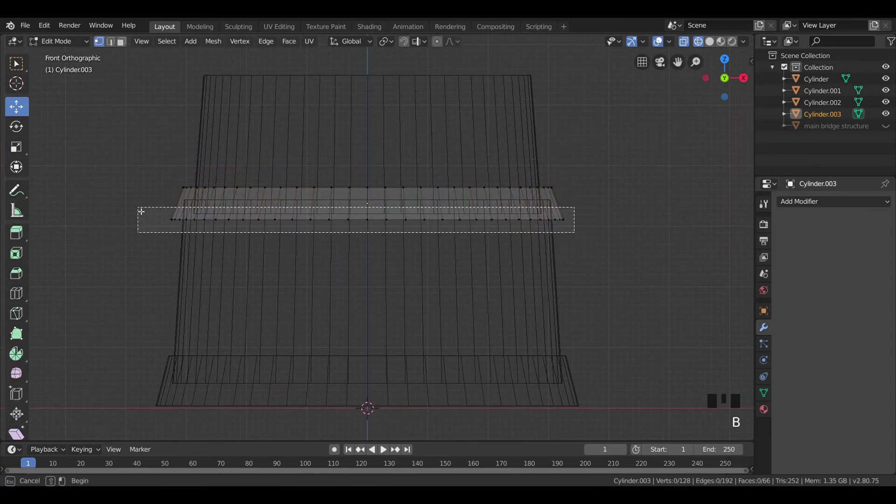
key(s)
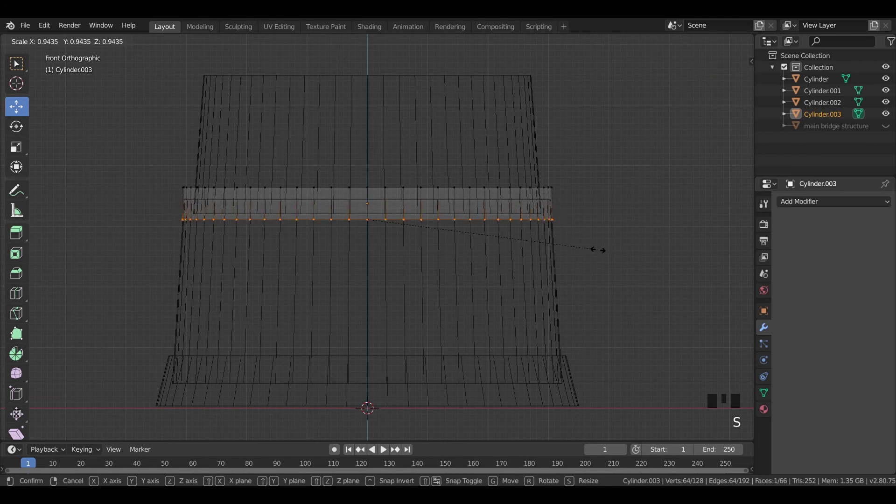
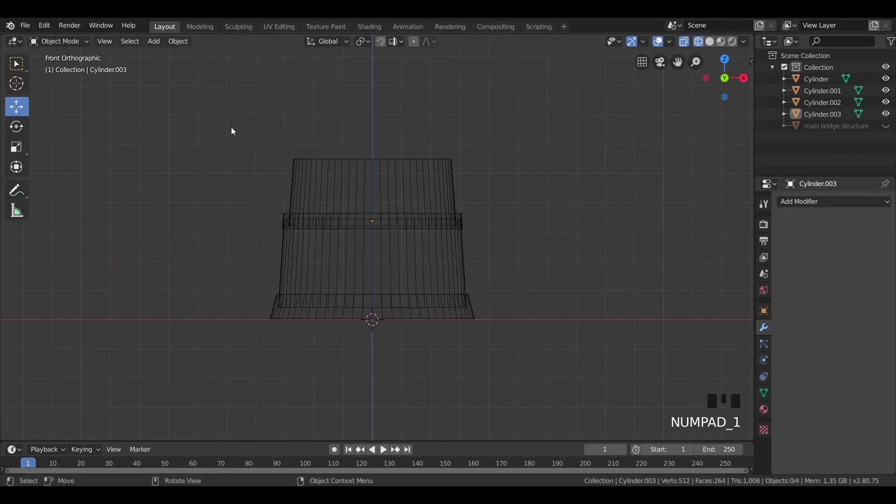
- Discard the unwanted copies, then duplicate the upper tier and band upward as a smaller third tier
key(b)
key(shift+d)
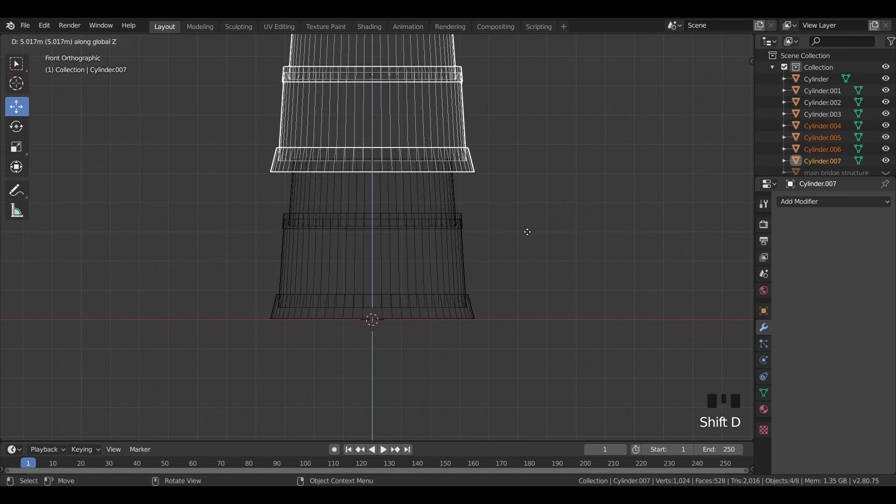
key(x)
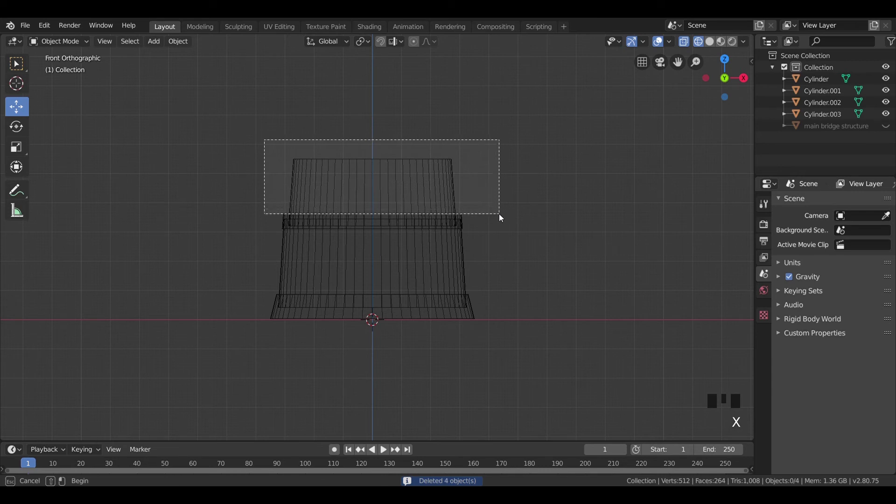
key(b)
key(shift+d)
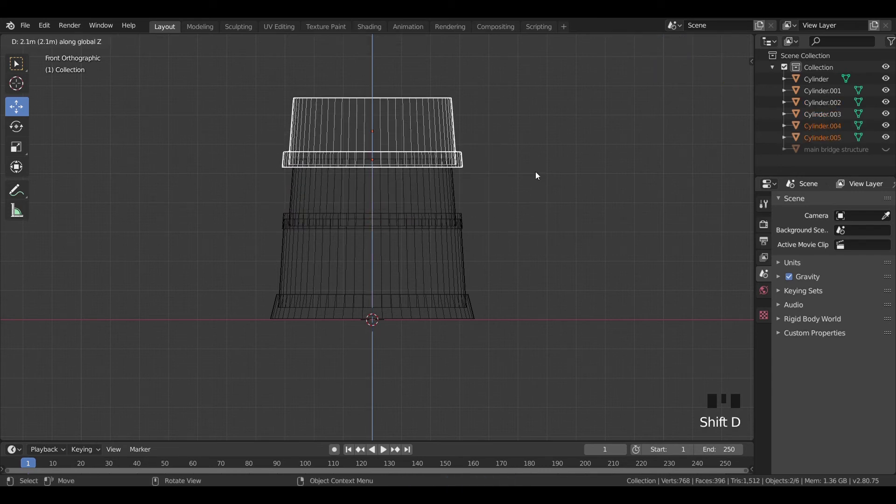
key(s)
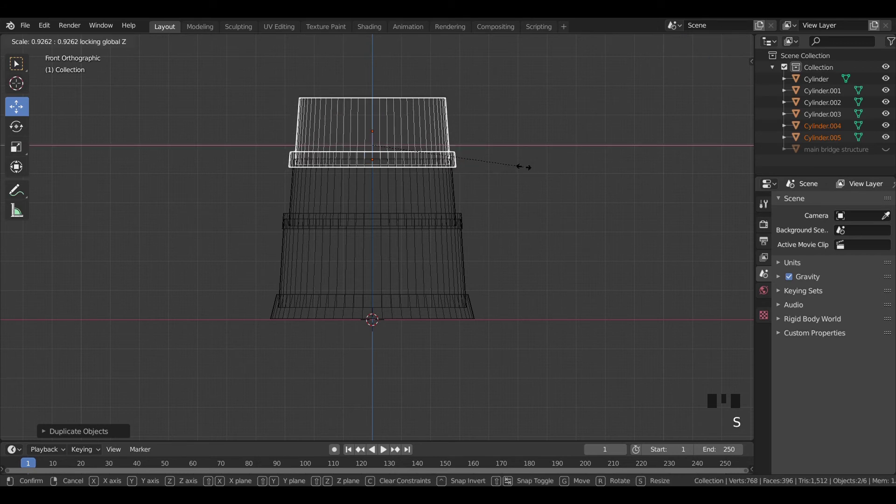
click(498, 133)
- Orbit around the stepped pier and show it in Solid shading
scroll(up, 3)
drag(497, 164, 524, 158)
scroll(down, 3)
drag(521, 201, 553, 242)
key(z)
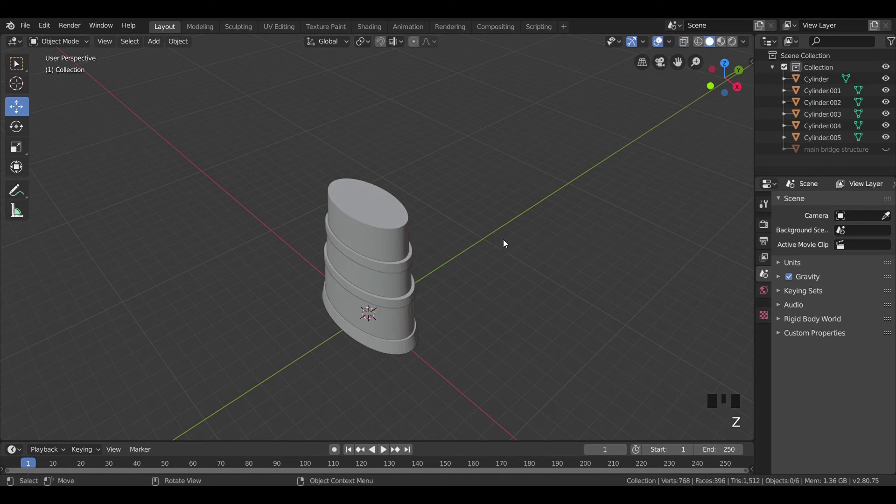
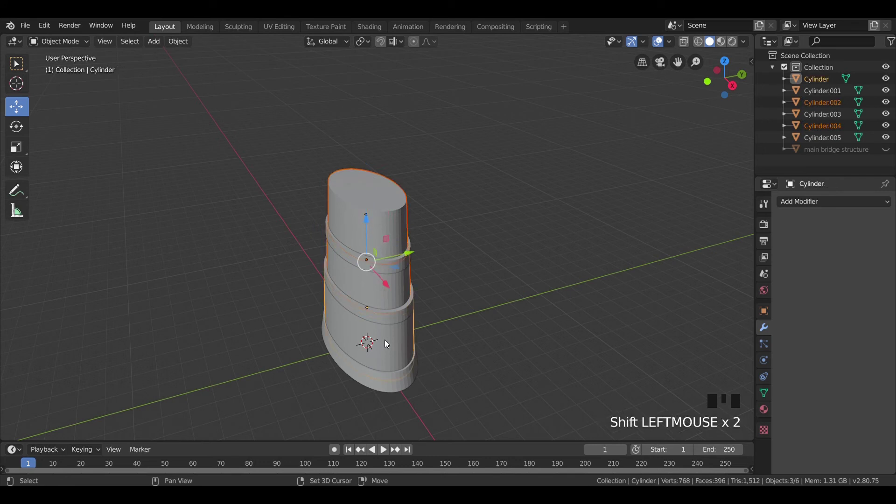
- Select the pier pieces one by one while orbiting to face the pier front
click(435, 319)
click(387, 272)
drag(446, 333, 793, 268)
click(793, 268)
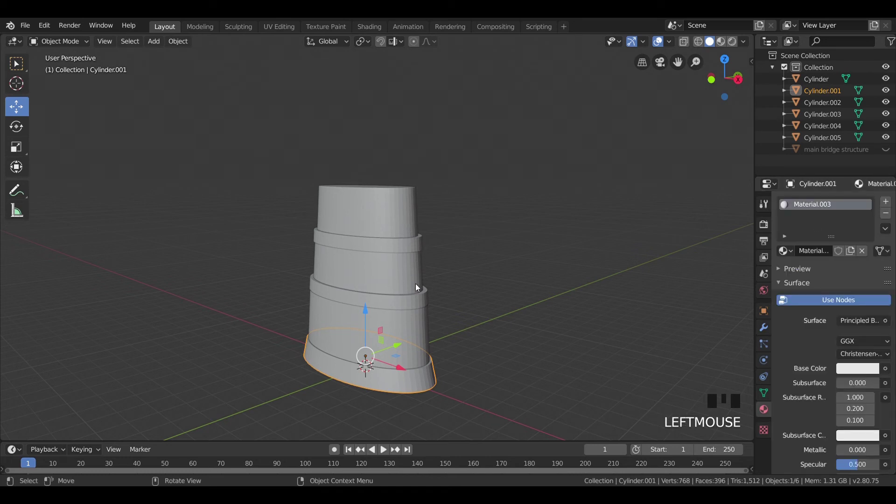
click(417, 303)
click(415, 283)
drag(410, 249, 402, 220)
click(401, 220)
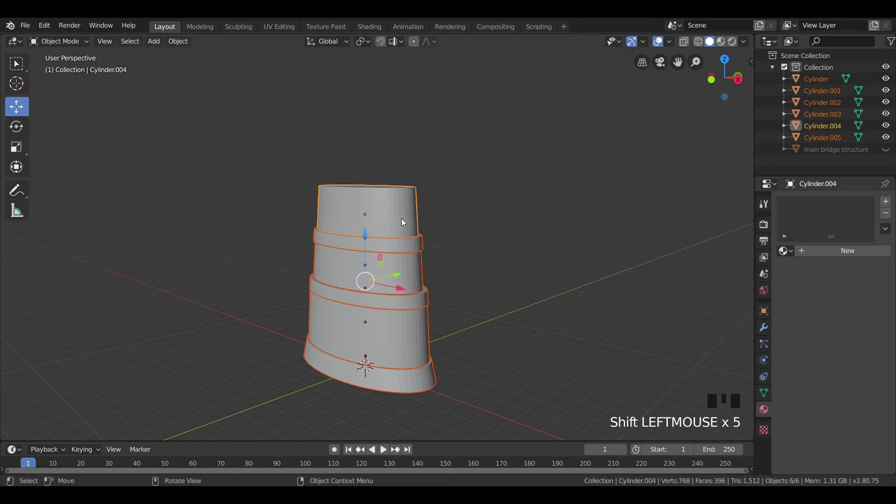
- Select every pier piece, then keep only the bottom flange and show its material settings
key(Tab)
key(a)
key(u)
key(Tab)
click(453, 198)
click(421, 344)
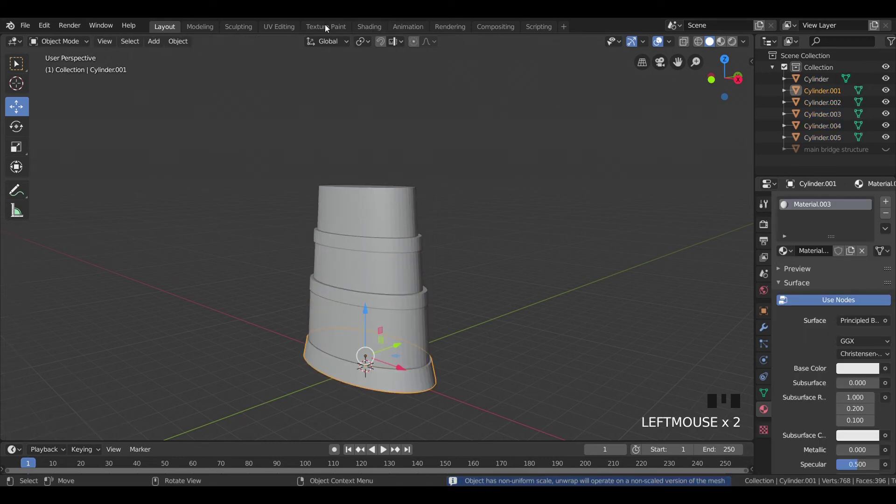
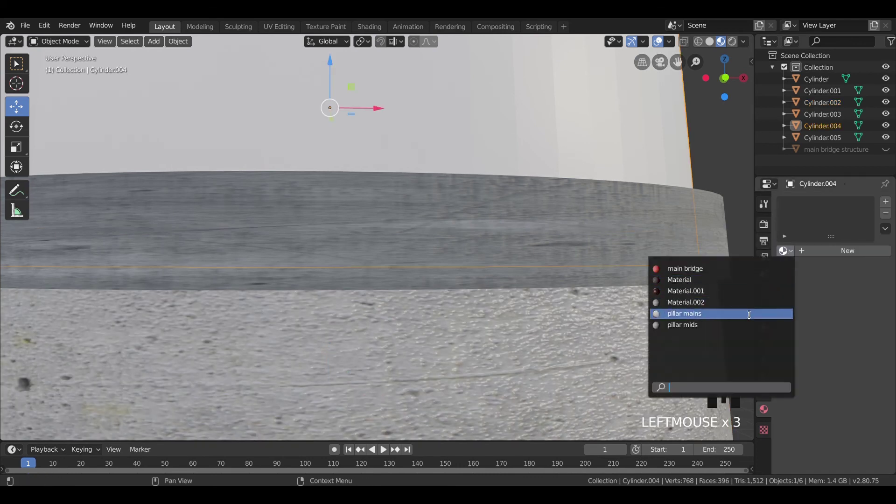
- Squash the upper band's UV strip vertically so its concrete texture matches the other pier bands
drag(726, 315, 719, 162)
scroll(down, 3)
scroll(up, 3)
drag(614, 266, 405, 273)
scroll(up, 3)
click(404, 273)
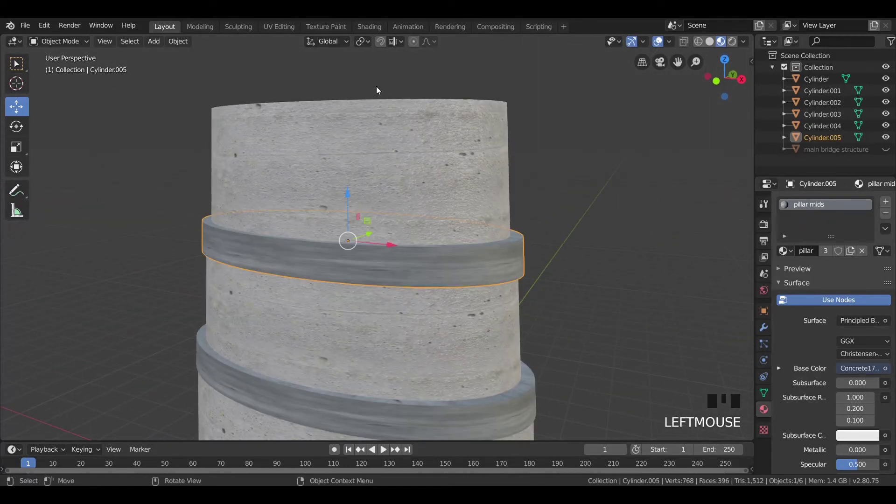
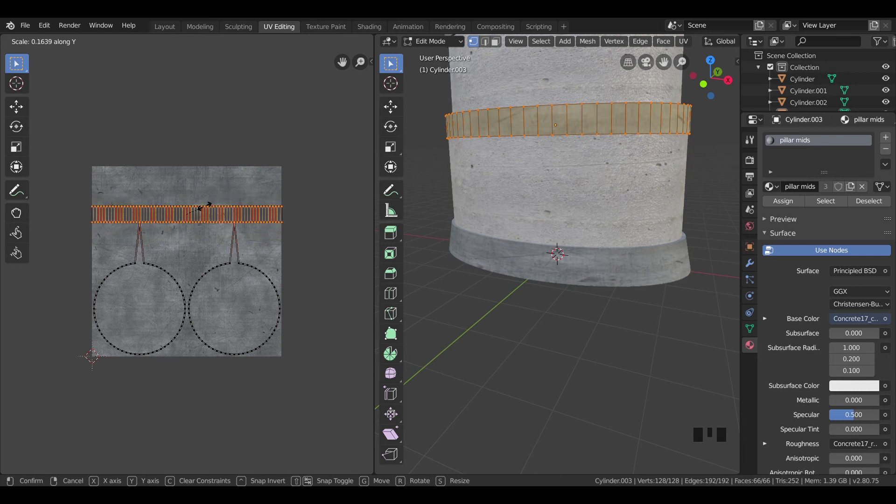
key(Tab)
drag(571, 221, 567, 248)
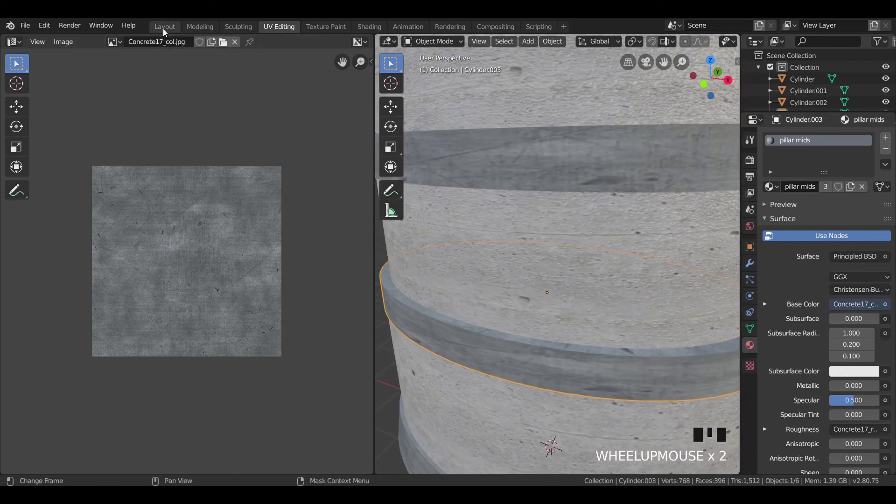
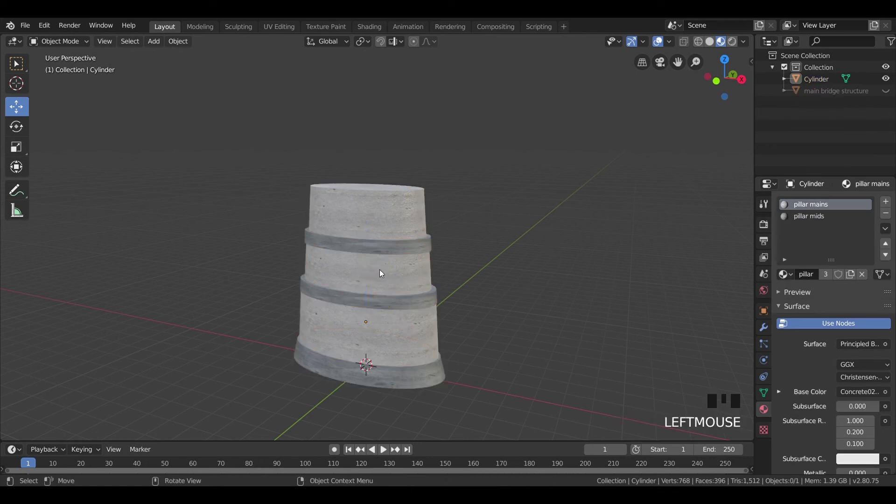
- Stretch the joined pier along Y and narrow it to about 0.93 along X for an oval footprint
click(382, 272)
key(KP_7)
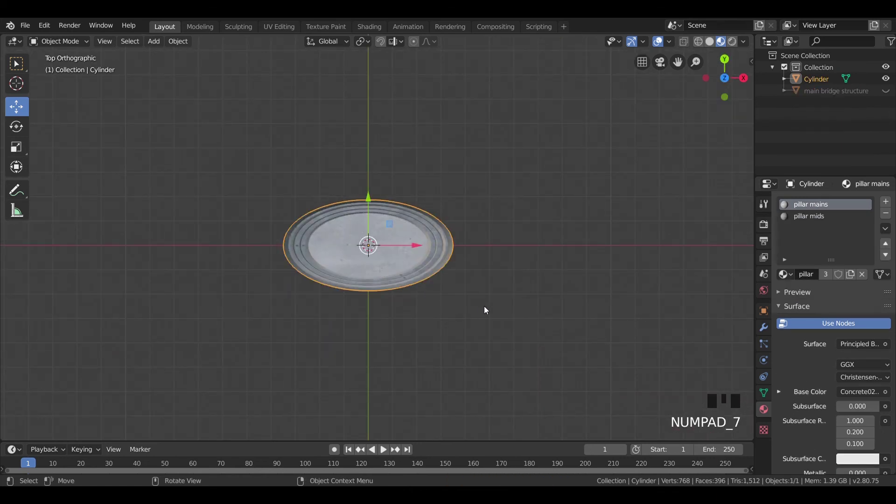
key(s)
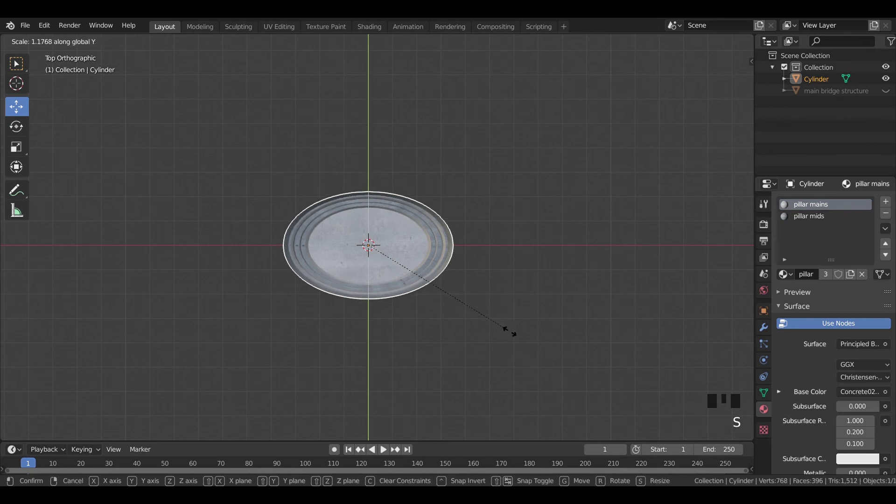
key(s)
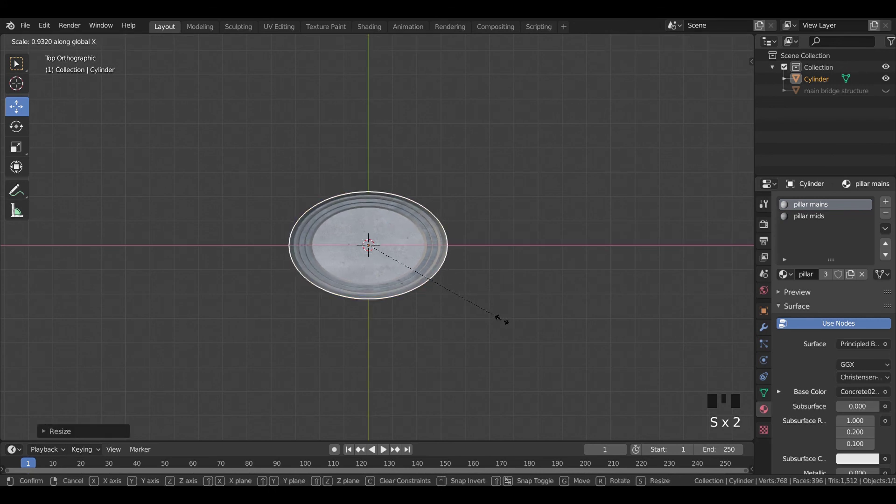
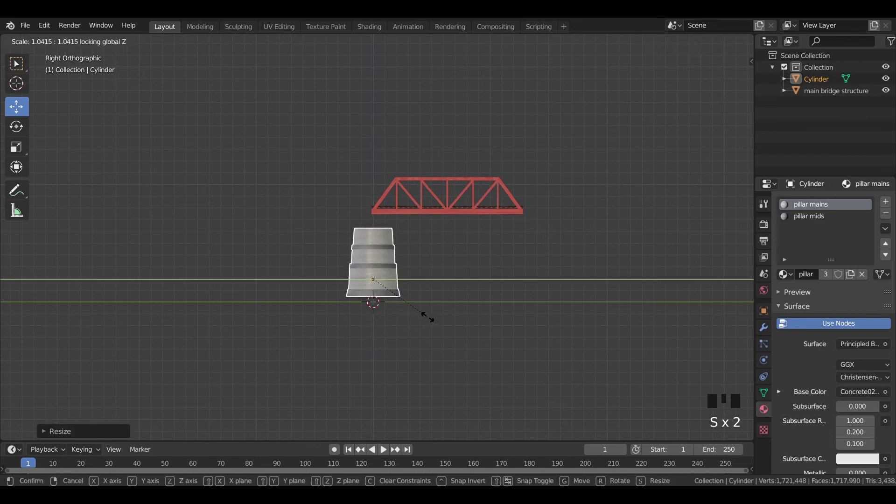
- Duplicate the red truss span and set the copy end to end with the first along Y
key(KP_7)
scroll(up, 3)
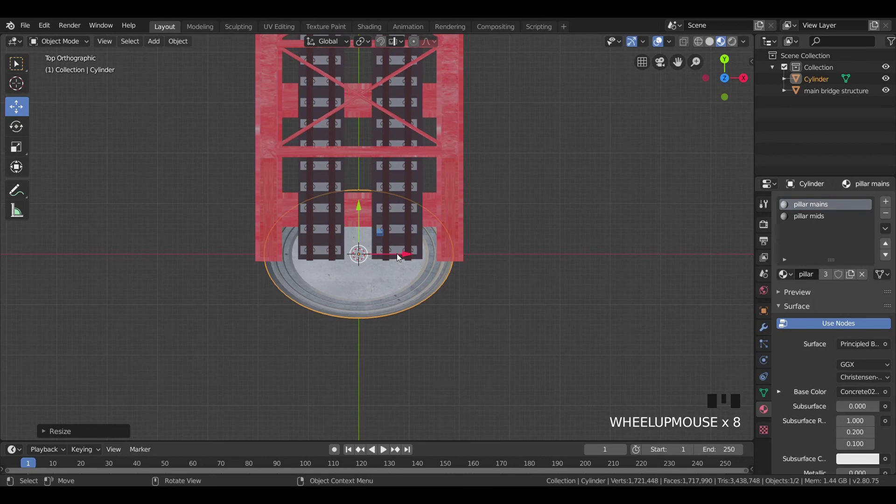
key(KP_1)
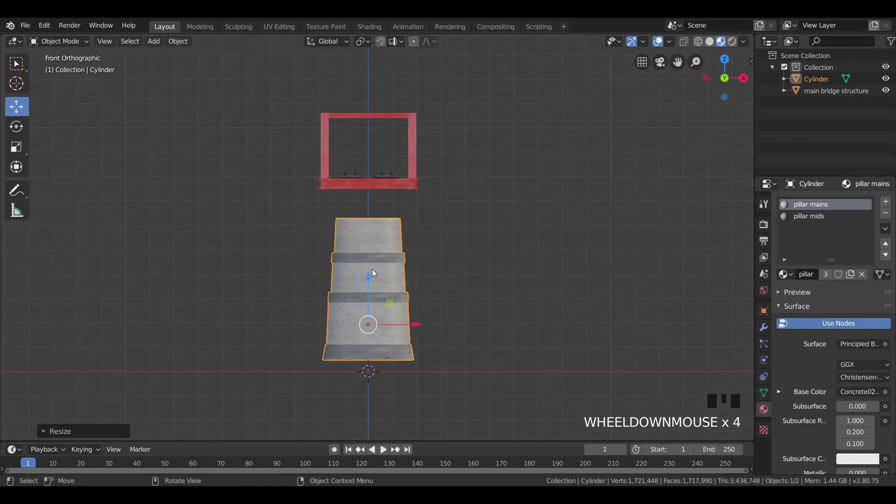
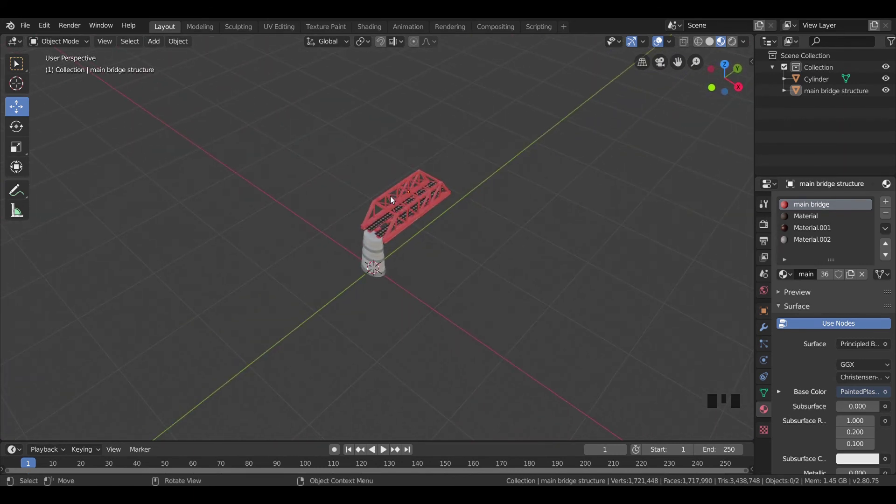
click(393, 199)
key(KP_7)
scroll(up, 3)
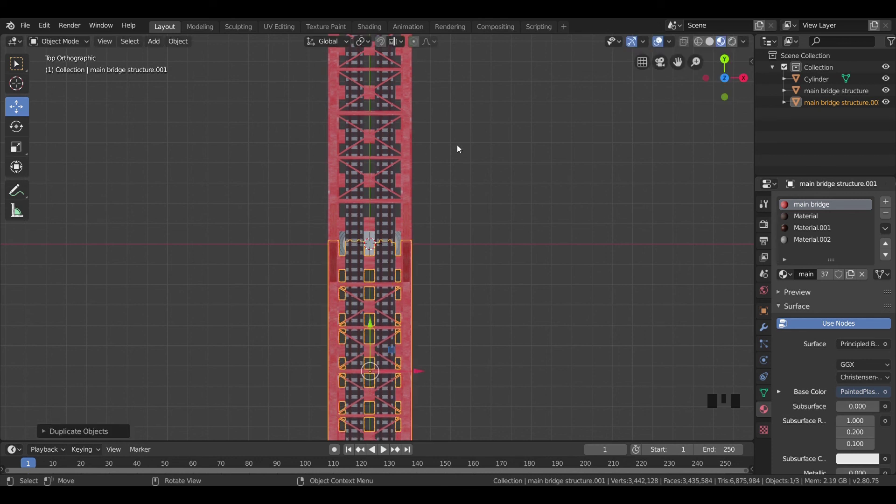
click(486, 185)
drag(499, 241, 392, 235)
click(392, 234)
- Raise the concrete pier along Z so it meets the two spans at their joint
key(KP_3)
scroll(up, 3)
drag(198, 122, 398, 98)
drag(347, 127, 463, 144)
key(KP_3)
scroll(down, 3)
drag(406, 197, 384, 272)
click(383, 273)
key(KP_3)
scroll(up, 3)
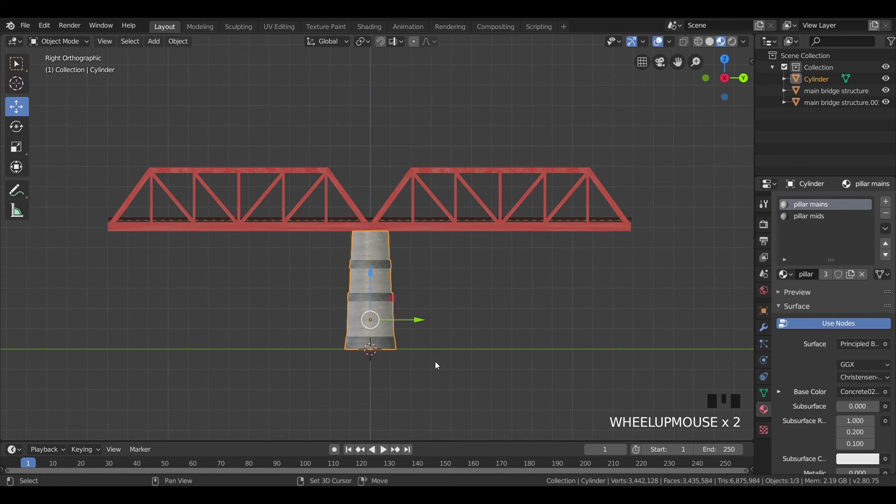
- Copy the pier twice along Y, one under each outer end of the two spans
key(shift+d)
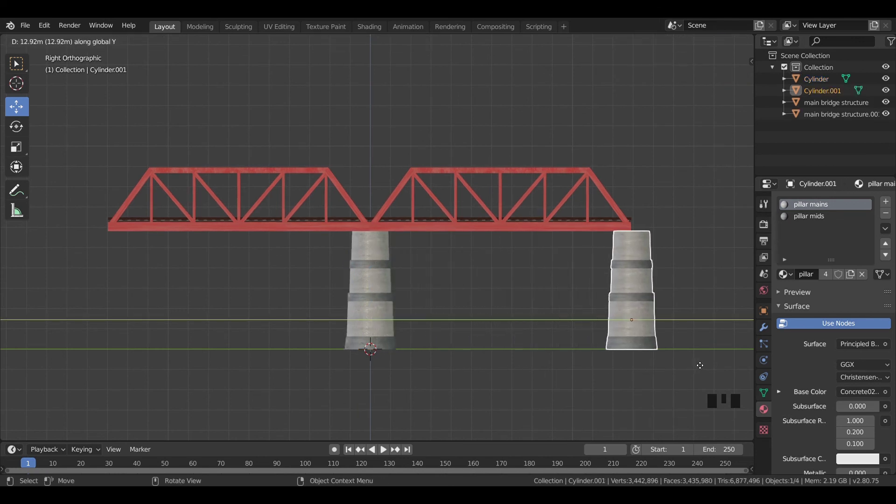
key(shift+d)
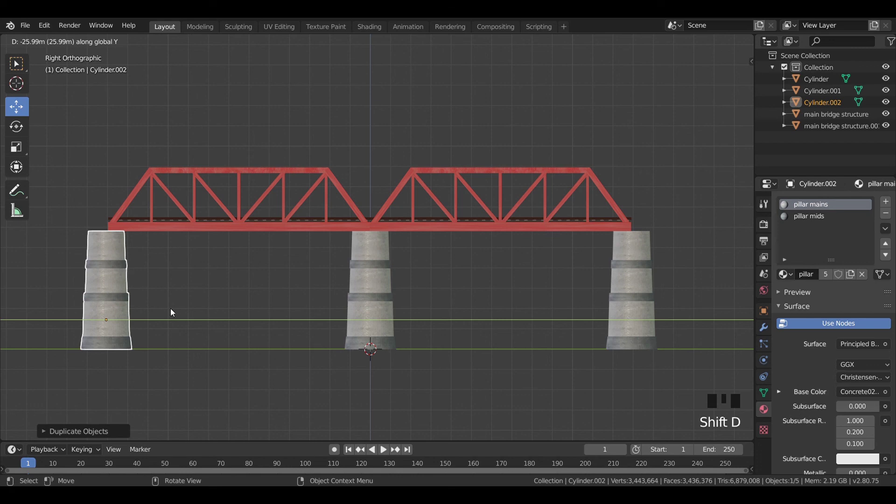
click(108, 157)
scroll(down, 3)
- Orbit around the bridge to check the three piers under the spans
drag(121, 167, 182, 212)
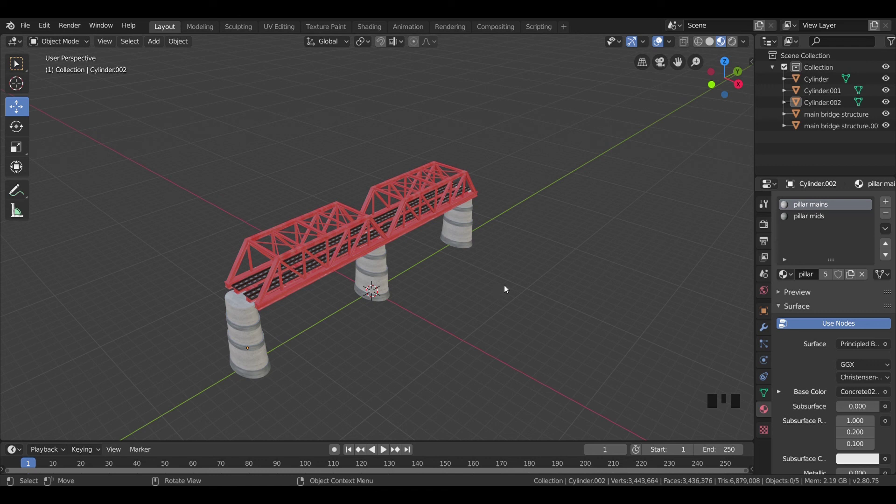
drag(434, 220, 475, 194)
drag(466, 207, 520, 207)
- Delete the two outer pier copies, keeping only the central pier Cylinder
click(520, 207)
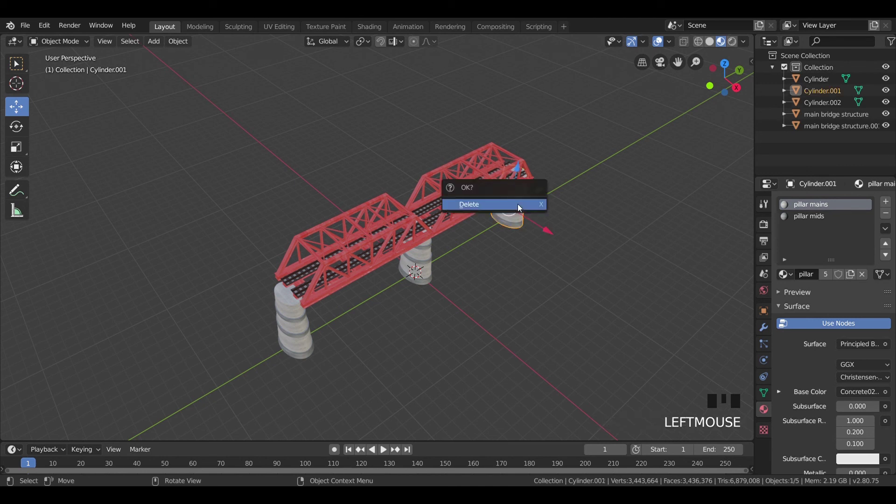
key(x)
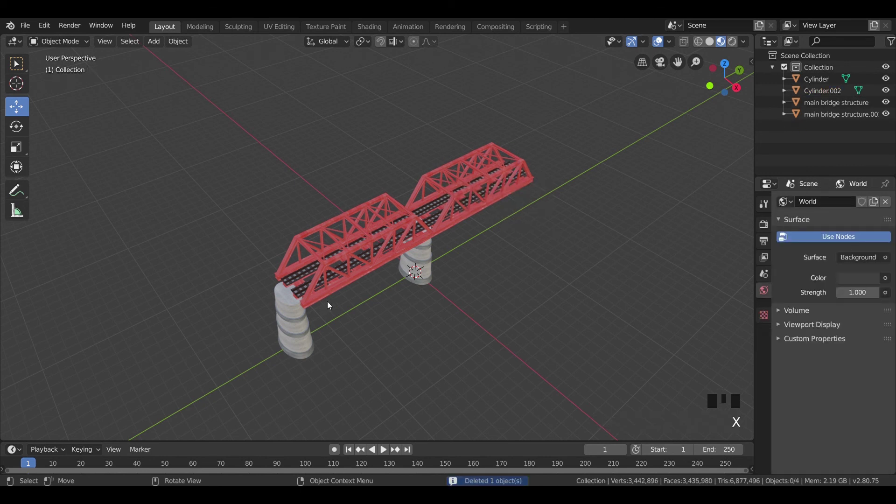
click(288, 338)
key(x)
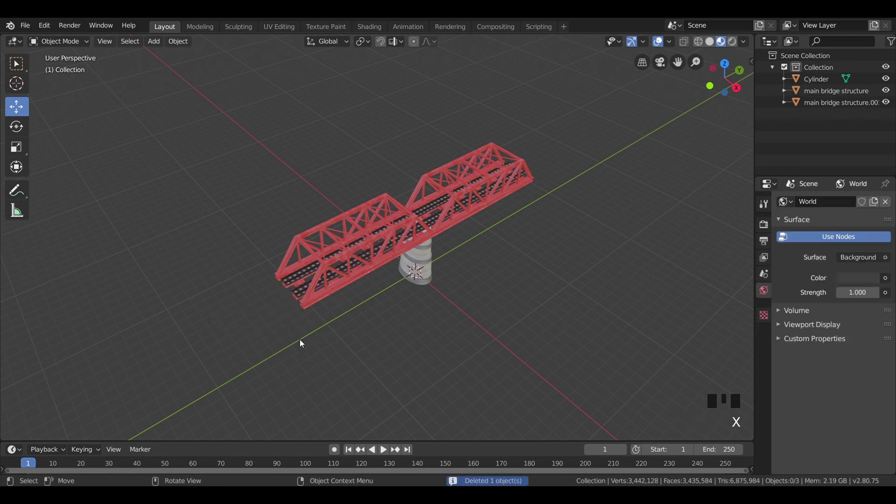
drag(296, 338, 328, 270)
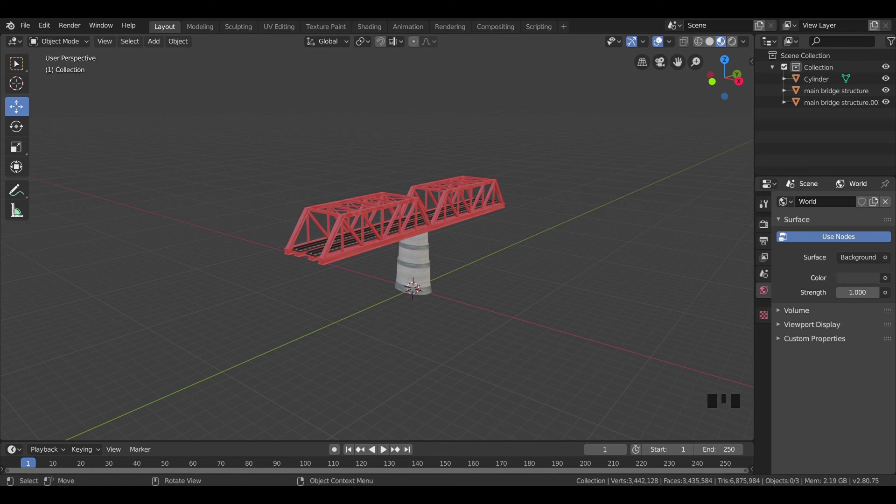
- In side view, select the left bridge span ready to adjust its height
scroll(up, 3)
key(KP_3)
click(502, 264)
scroll(down, 3)
click(424, 201)
- Move both spans up about 0.48 m in Z, opening a small gap above the pier
click(428, 198)
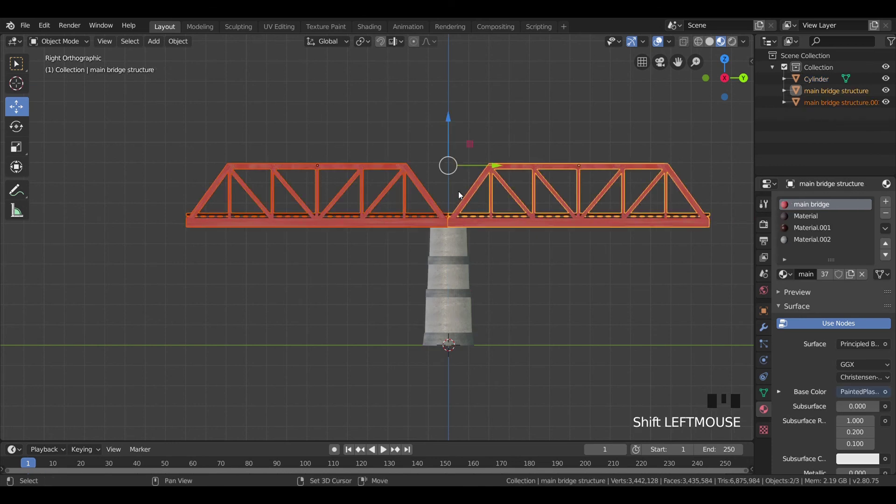
drag(452, 124, 469, 252)
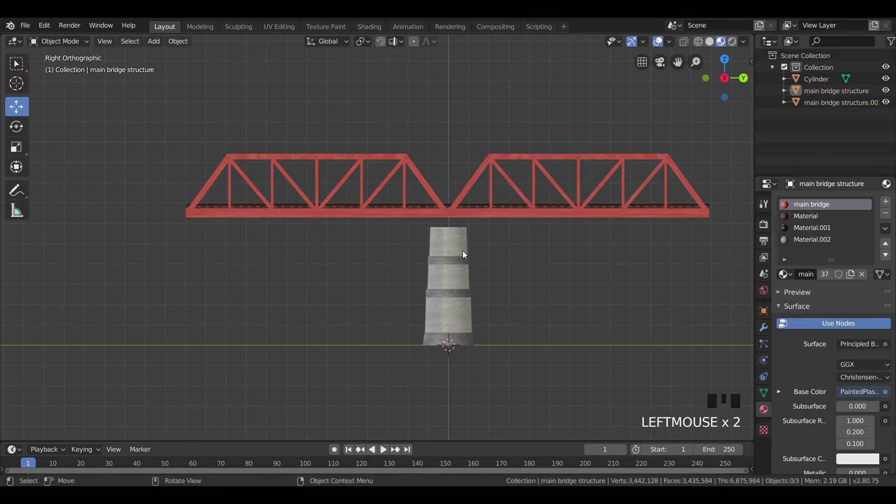
drag(464, 257, 678, 263)
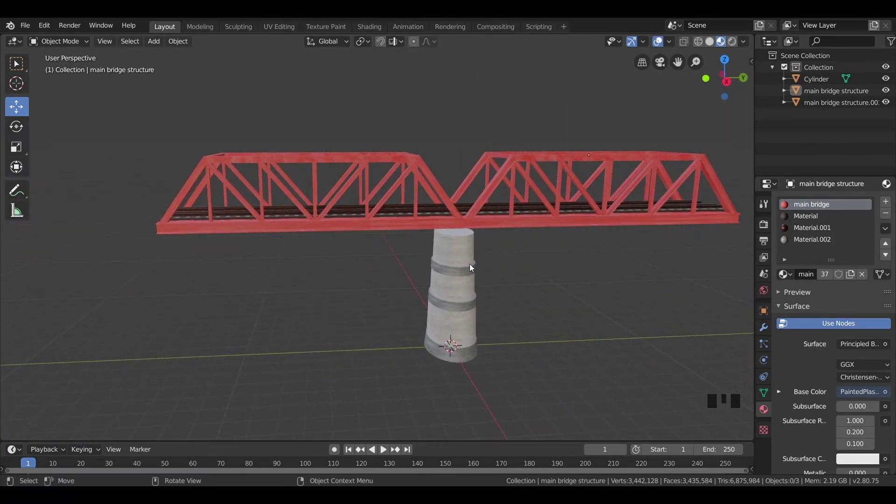
- Add a cube at the pier top and flatten it vertically into a shallow slab
key(KP_1)
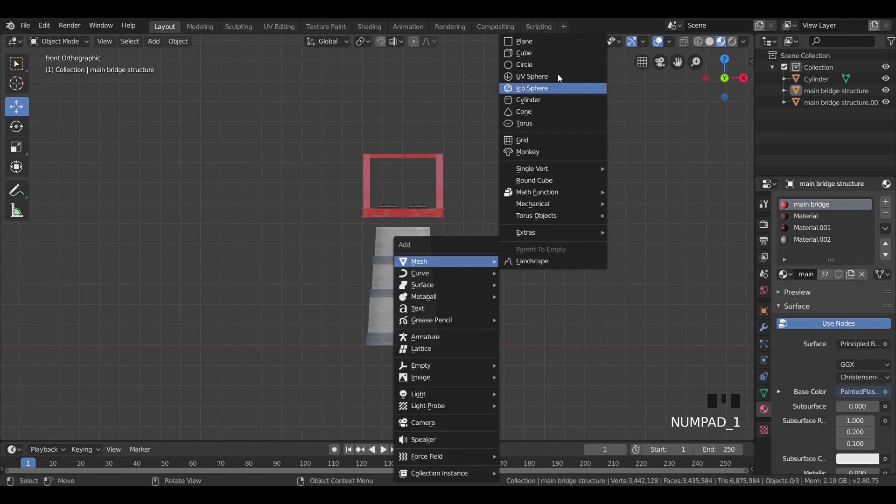
key(shift+a)
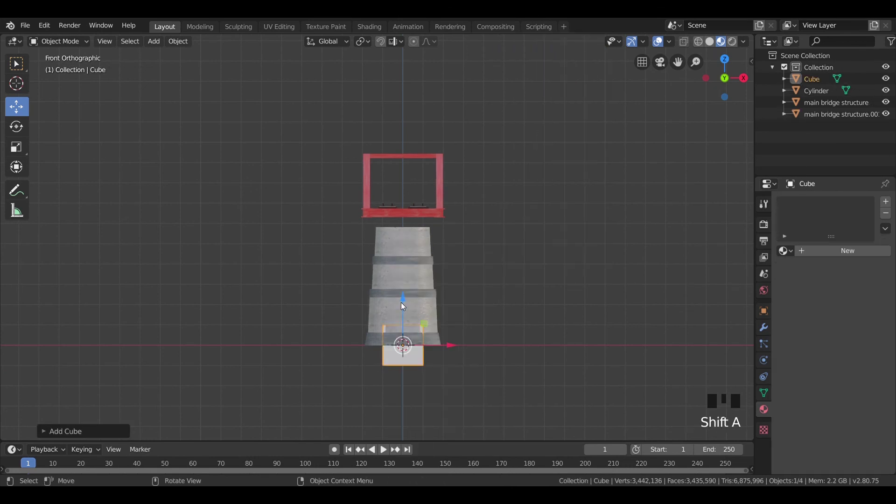
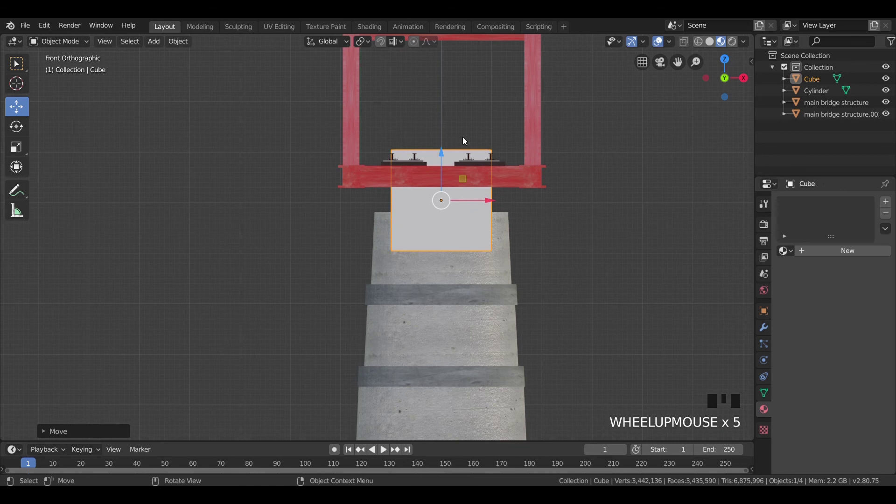
key(s)
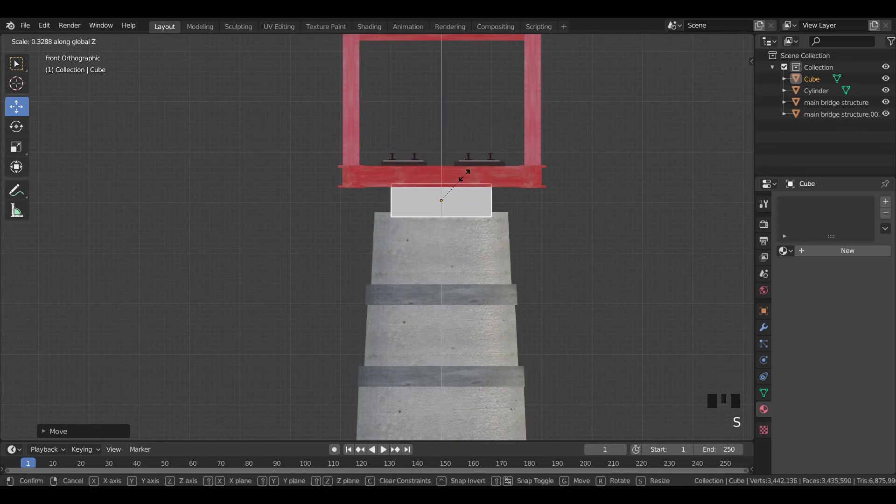
key(s)
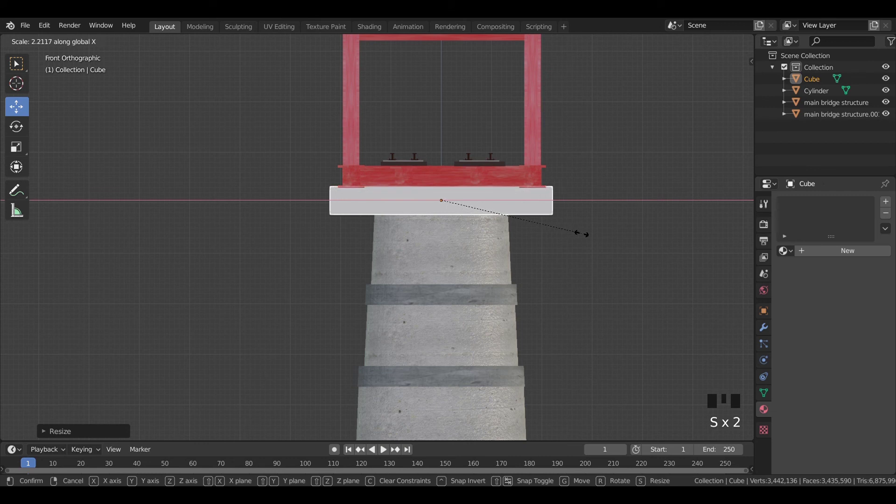
- Scale the slab in X and Y into a wide cap beam fitting the gap under the spans
key(KP_3)
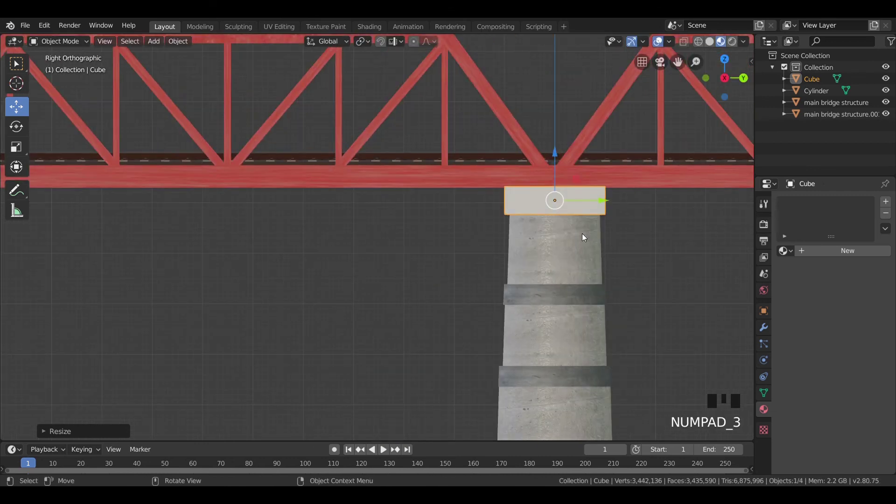
key(s)
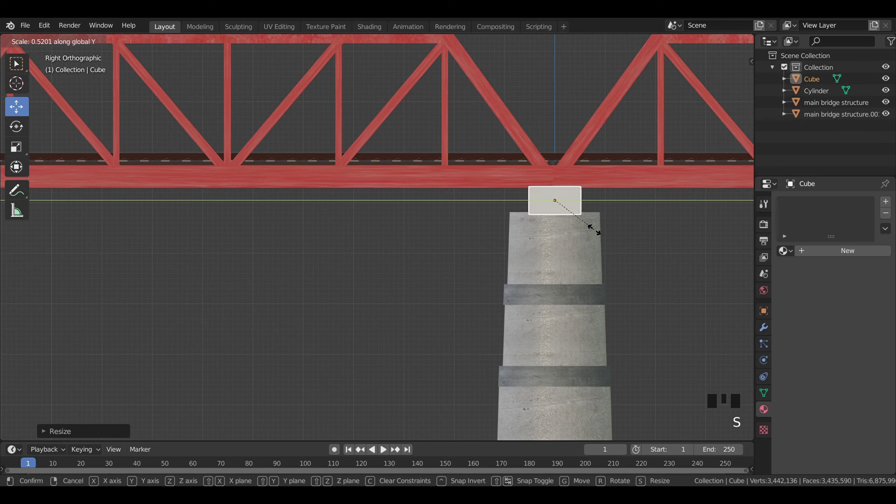
key(KP_1)
key(s)
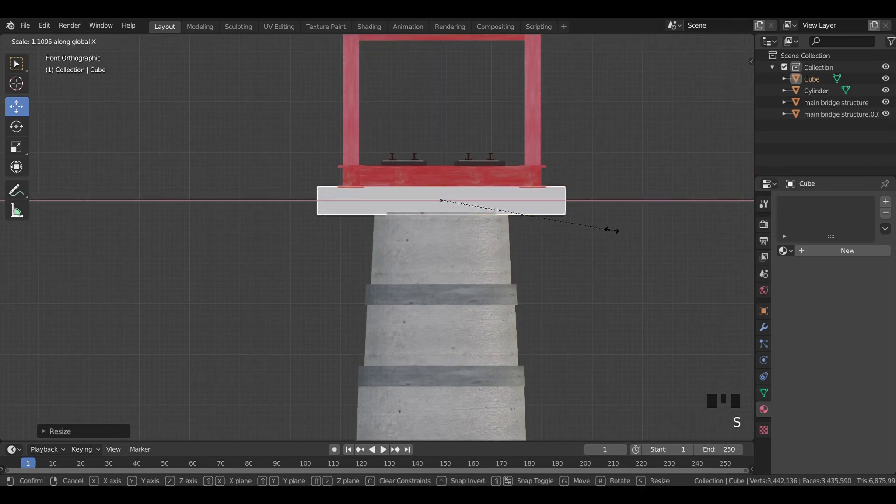
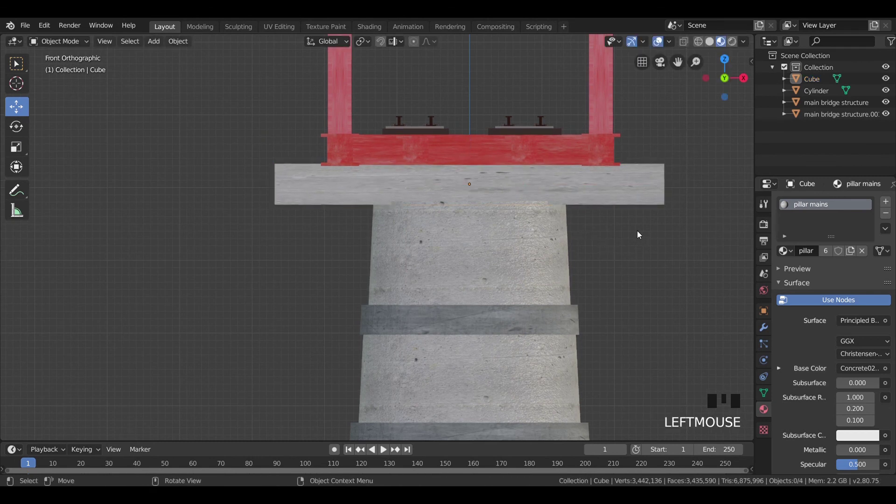
- Duplicate the cap beam into two small blocks placed below it on either side of the pier
click(633, 249)
key(shift+d)
key(s)
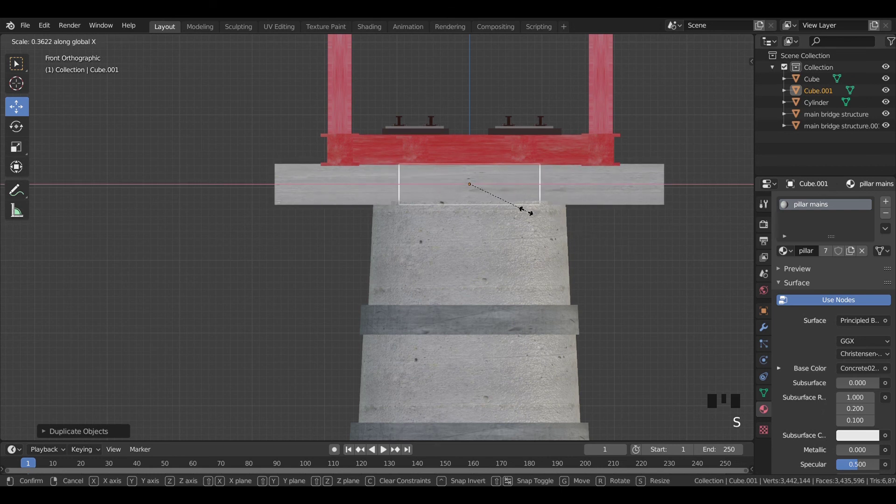
key(g)
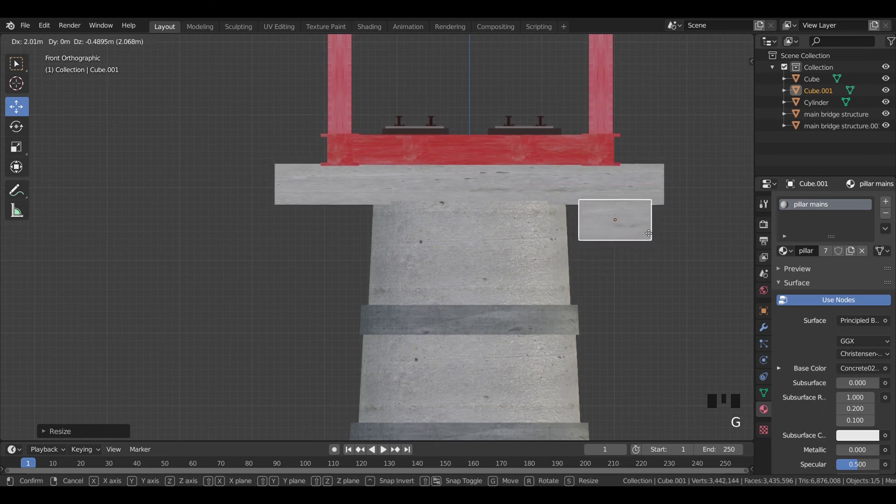
key(s)
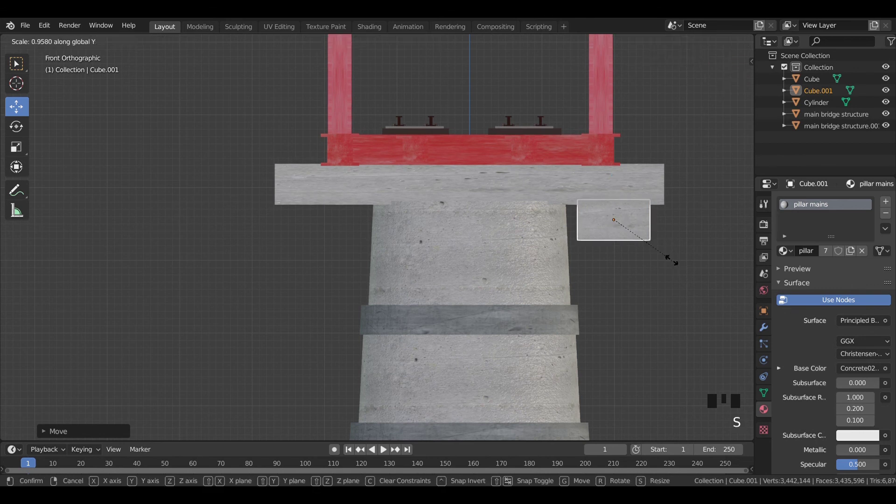
key(shift+d)
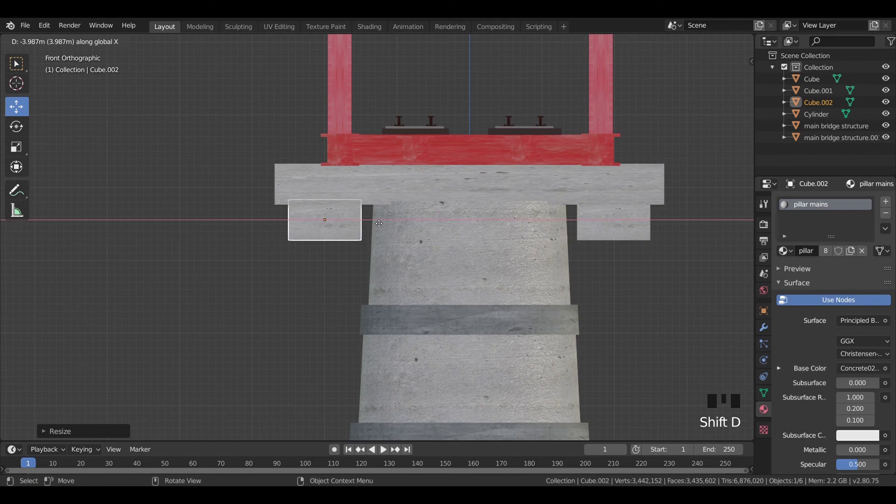
click(177, 146)
- Orbit around the pier and over the deck to inspect the cap and side blocks
scroll(down, 3)
drag(473, 209, 381, 227)
scroll(down, 3)
drag(414, 242, 491, 241)
scroll(up, 3)
key(KP_7)
scroll(down, 3)
drag(508, 239, 326, 224)
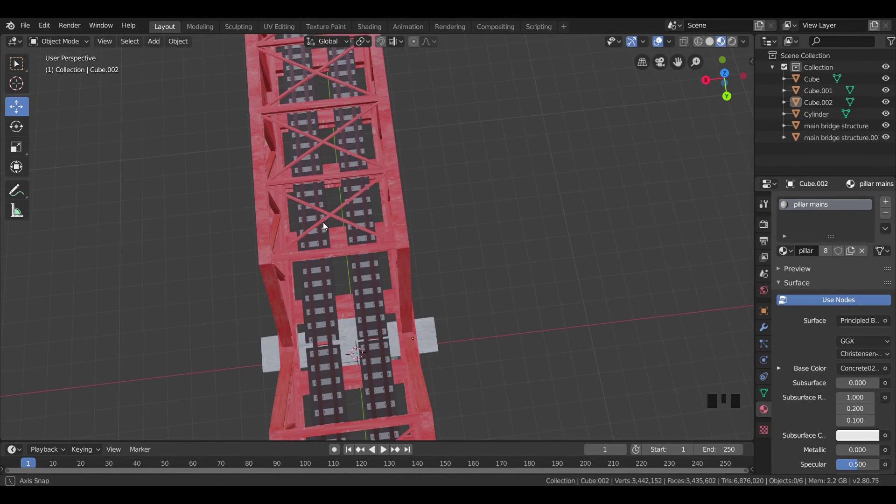
- In top view, nudge main bridge structure.001 along Y into line with the first span
key(KP_7)
scroll(up, 3)
drag(433, 243, 446, 277)
drag(446, 277, 459, 218)
scroll(down, 3)
drag(457, 231, 468, 306)
key(g)
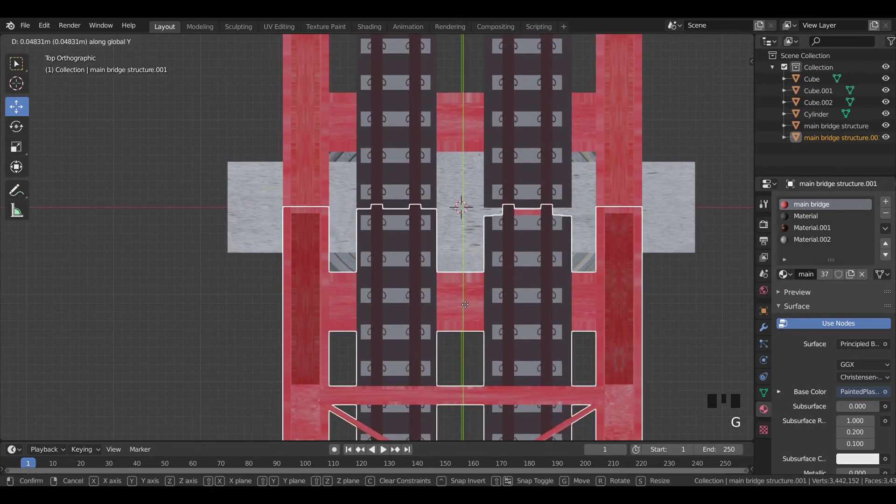
click(238, 123)
- Select the cap beam, side blocks and pier and join them into one object with Ctrl+J
scroll(down, 3)
drag(494, 281, 465, 209)
scroll(down, 3)
scroll(up, 3)
drag(466, 236, 517, 224)
drag(517, 225, 478, 237)
drag(430, 237, 363, 251)
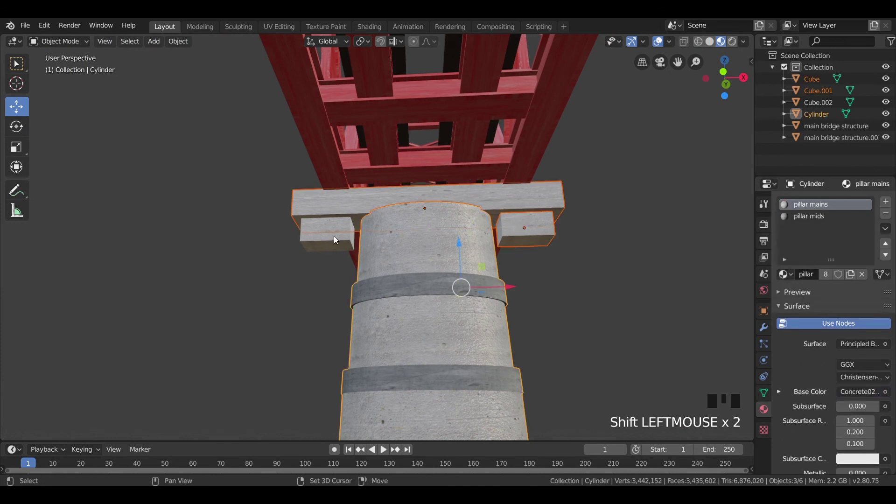
click(334, 238)
drag(403, 245, 524, 250)
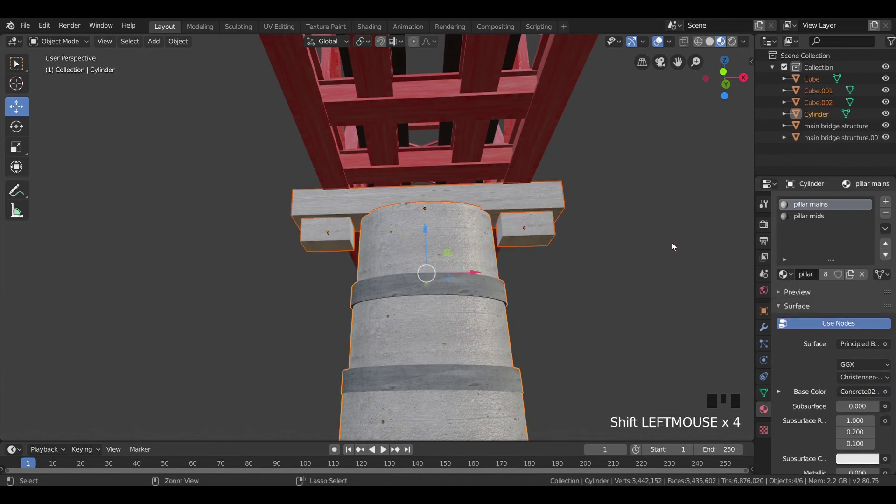
key(ctrl+j)
- Pull back and orbit to review the whole bridge on its merged pier
click(674, 245)
scroll(down, 3)
drag(631, 257, 568, 272)
scroll(down, 3)
drag(513, 288, 524, 292)
scroll(down, 3)
drag(524, 292, 401, 275)
click(401, 276)
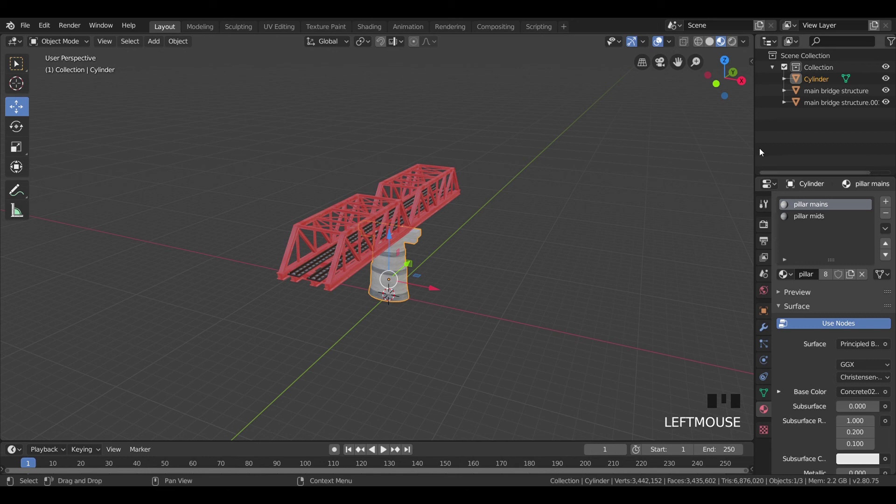